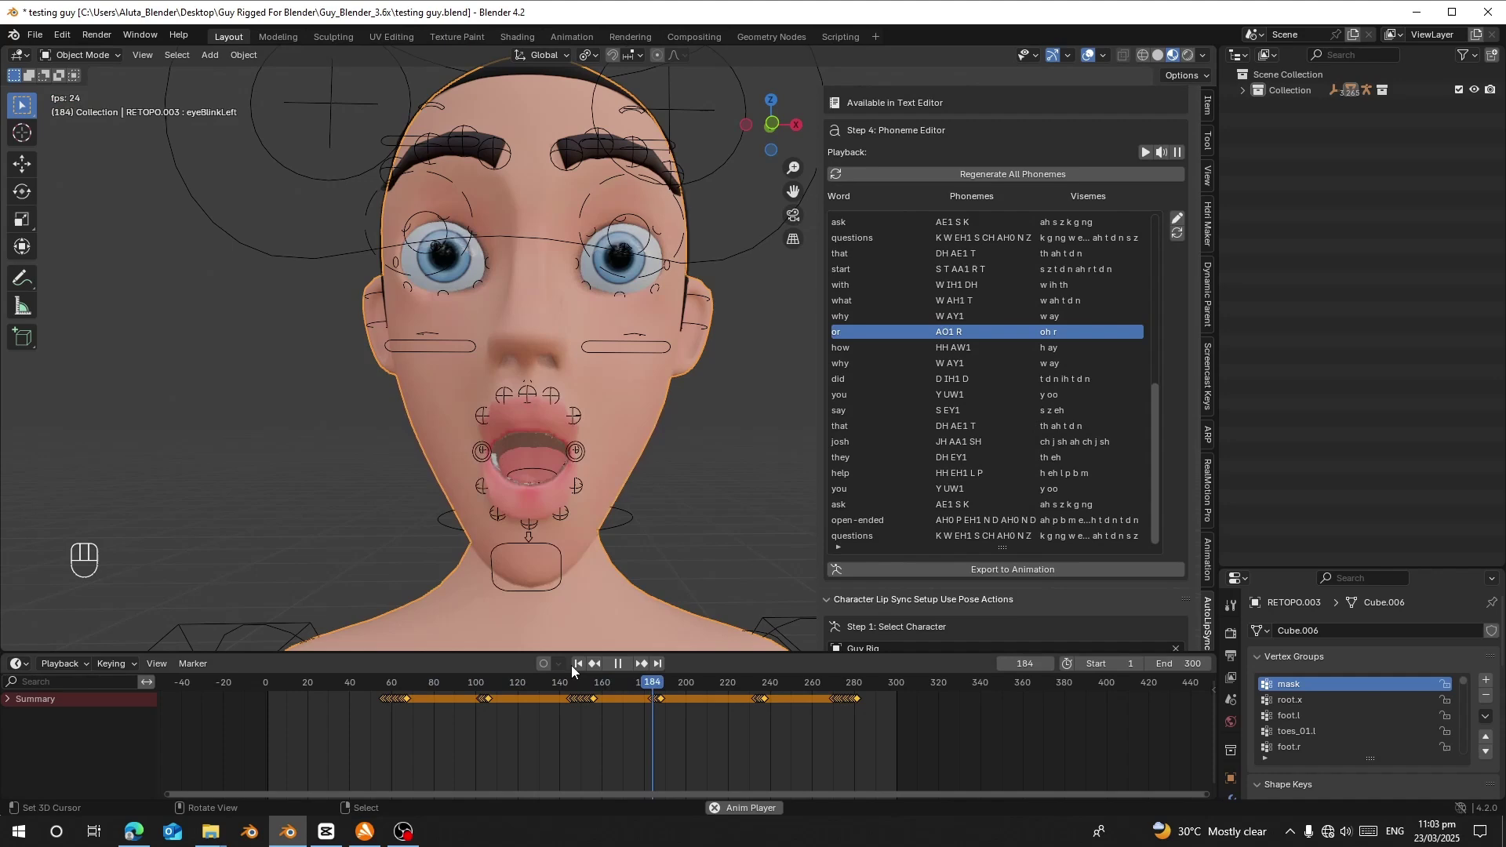
Preview the finished lip-sync playback, then show the un-animated Guy rig in Front Orthographic with the AutoLipSync Pro sidebar.
{"action": "left_click", "coordinate": [582, 671]}
{"action": "left_click_drag", "start_coordinate": [892, 225], "coordinate": [1034, 649]}
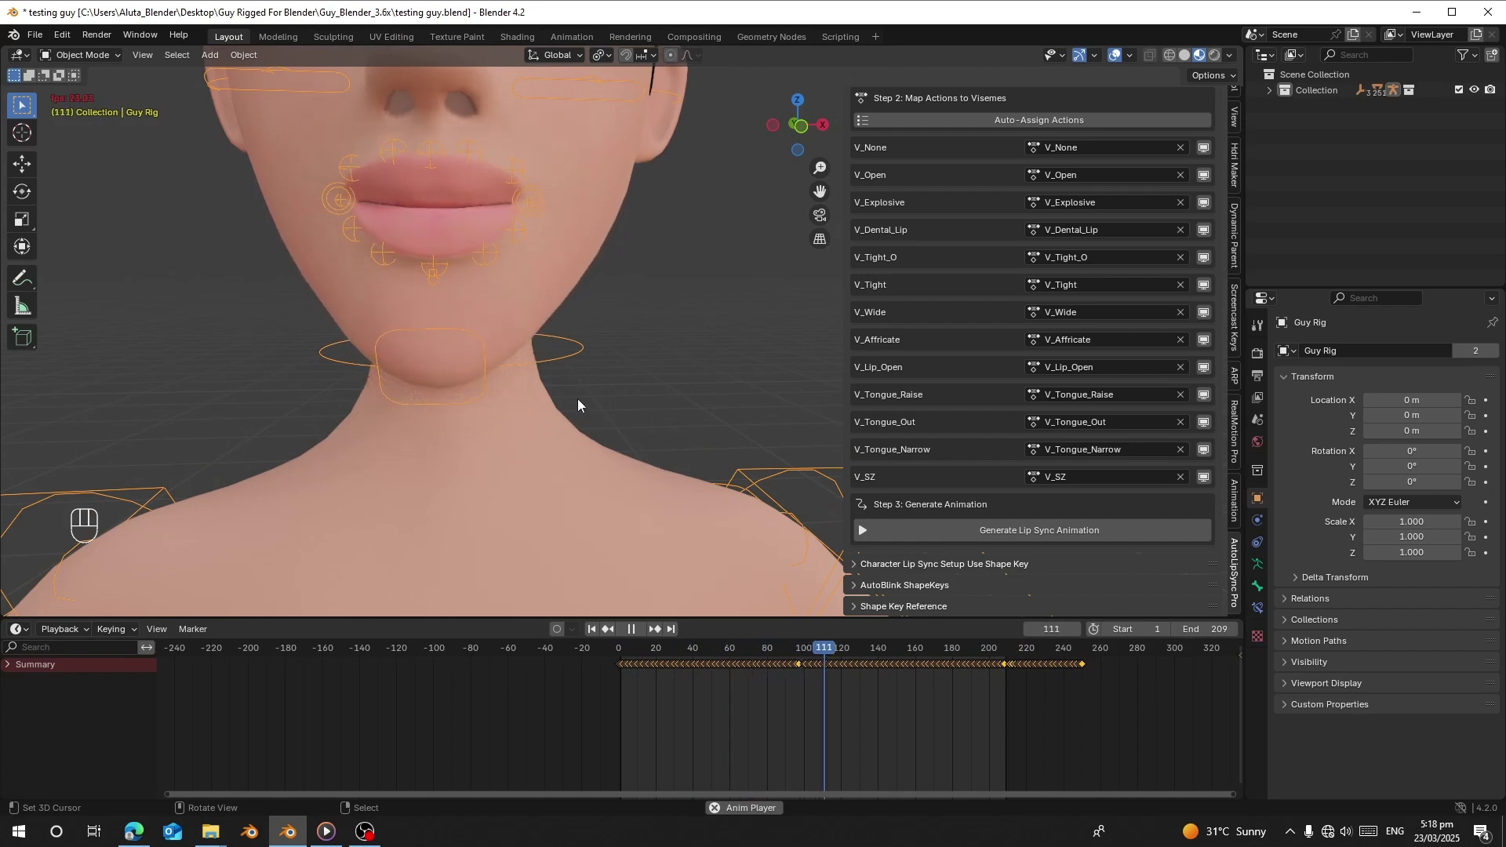
{"action": "left_click", "coordinate": [616, 404]}
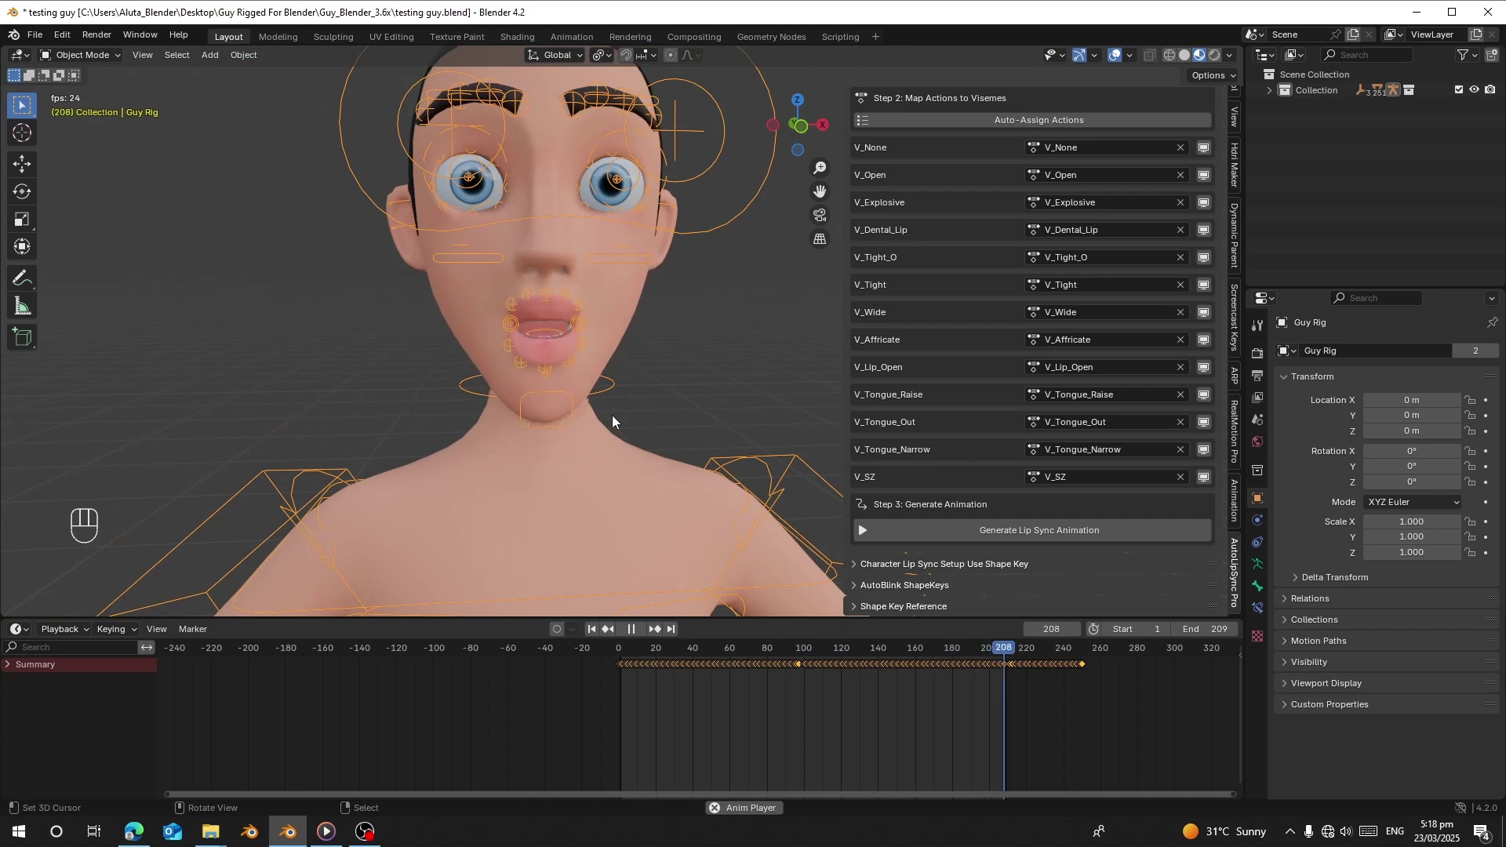
{"action": "middle_click", "coordinate": [613, 403]}
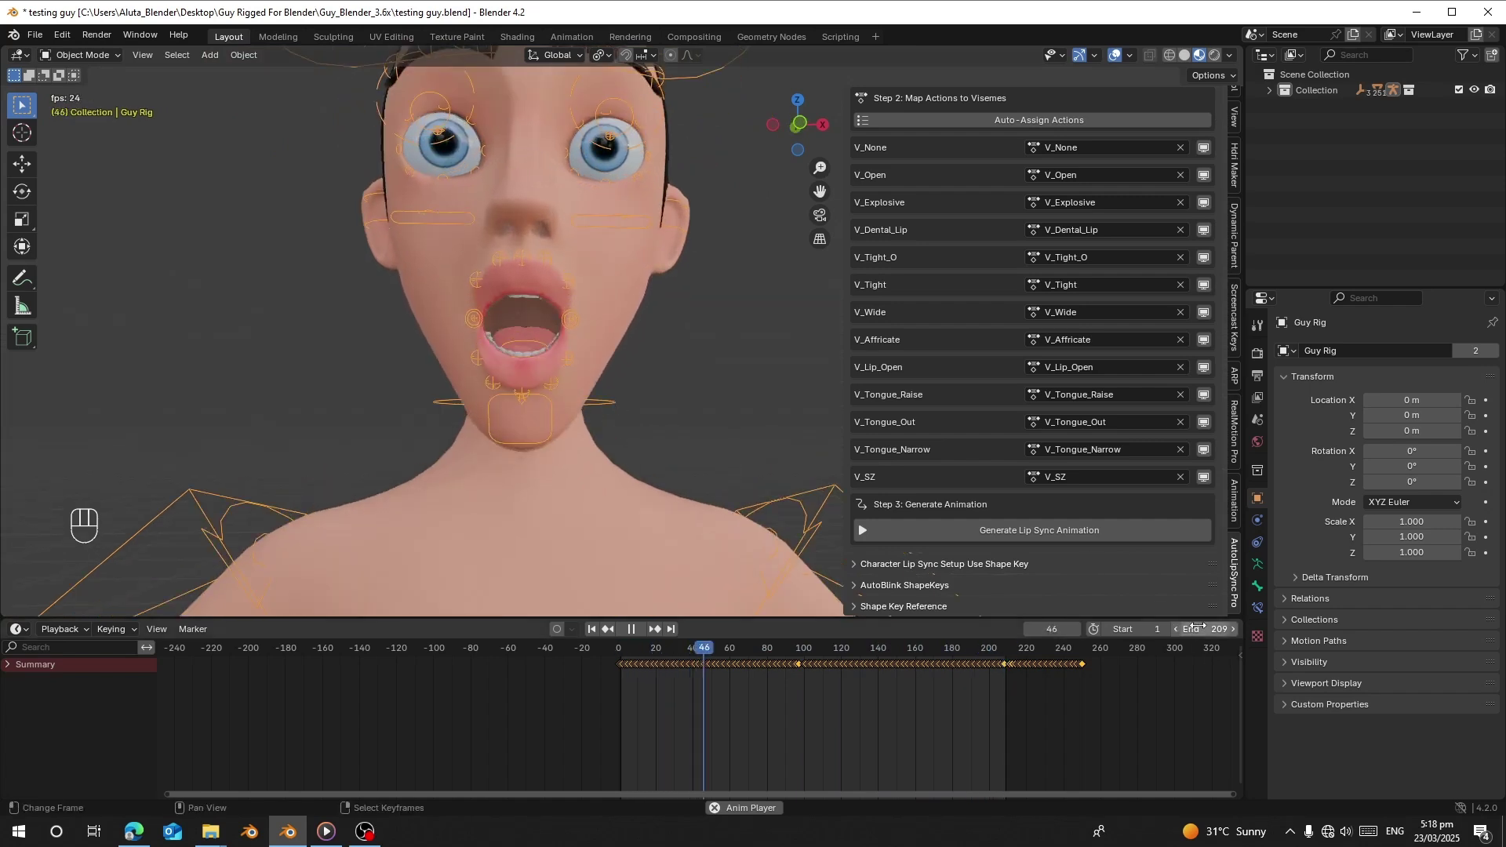
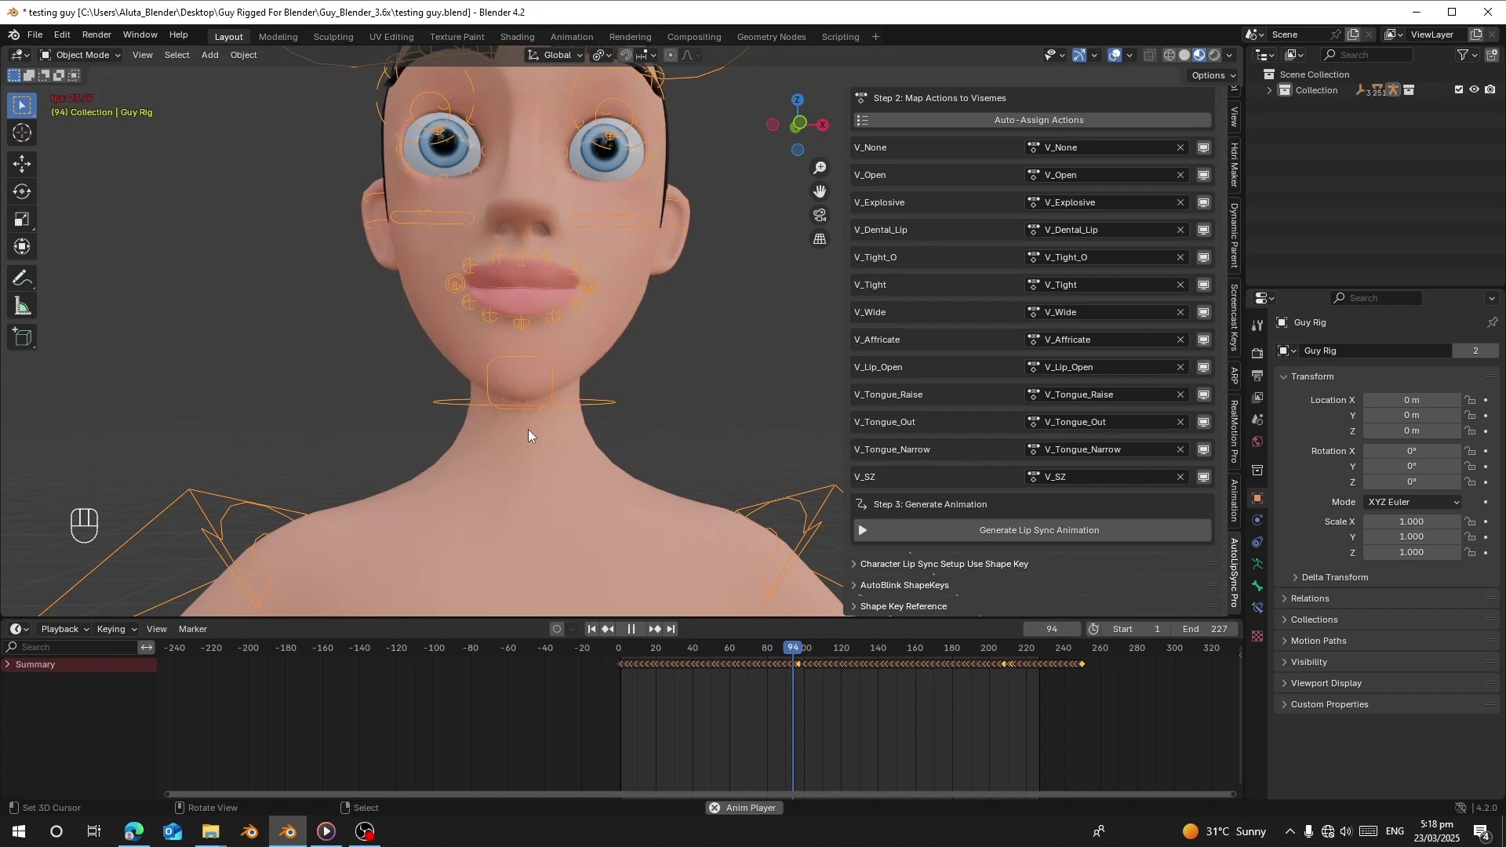
{"action": "key", "text": "space"}
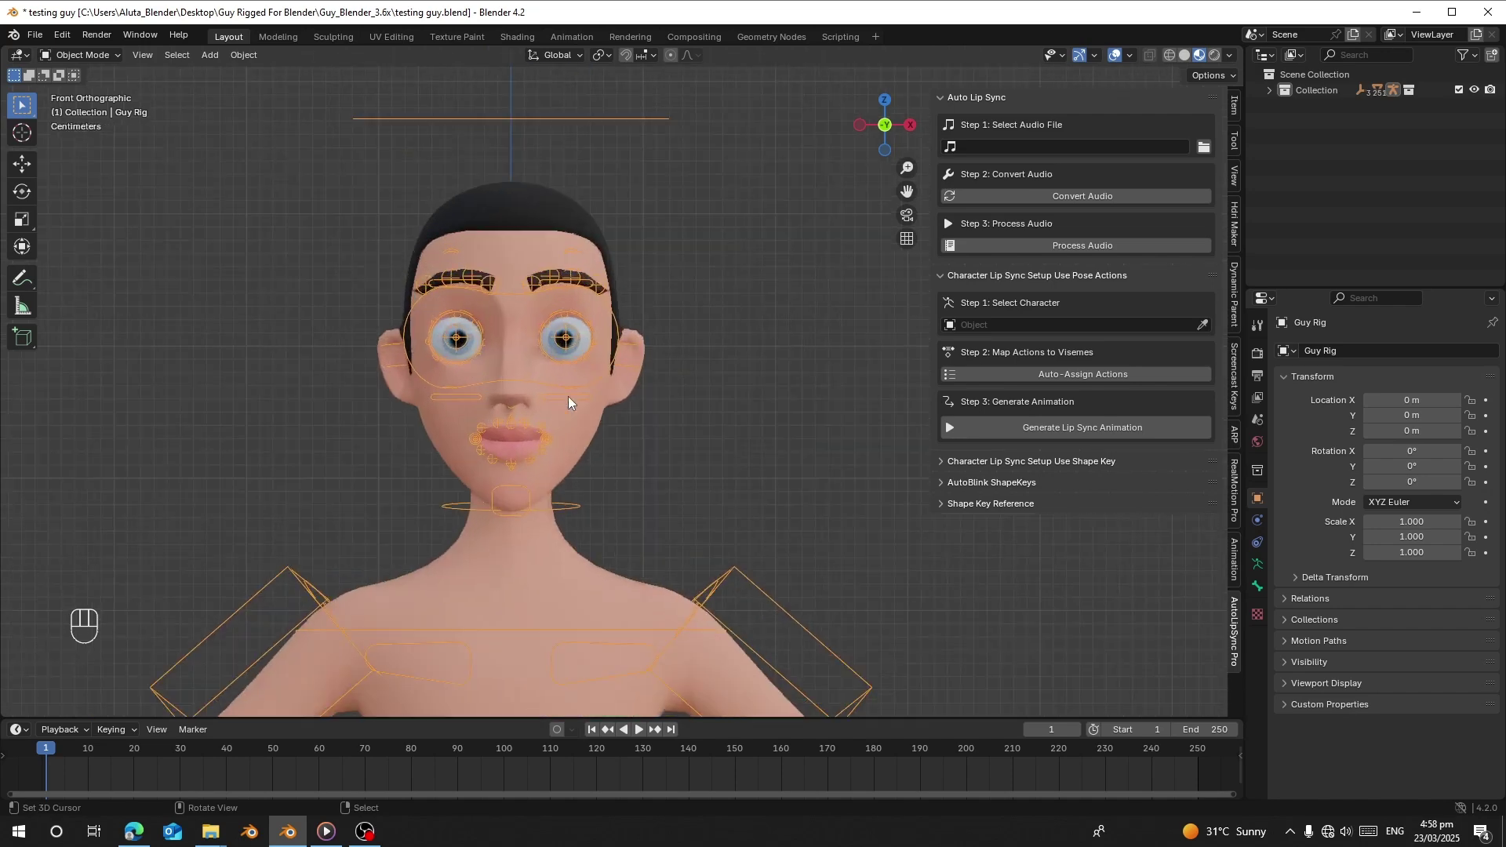
Zoom between the Guy rig's face and upper body to frame the face for posing.
{"action": "left_click_drag", "start_coordinate": [529, 424], "coordinate": [585, 417]}
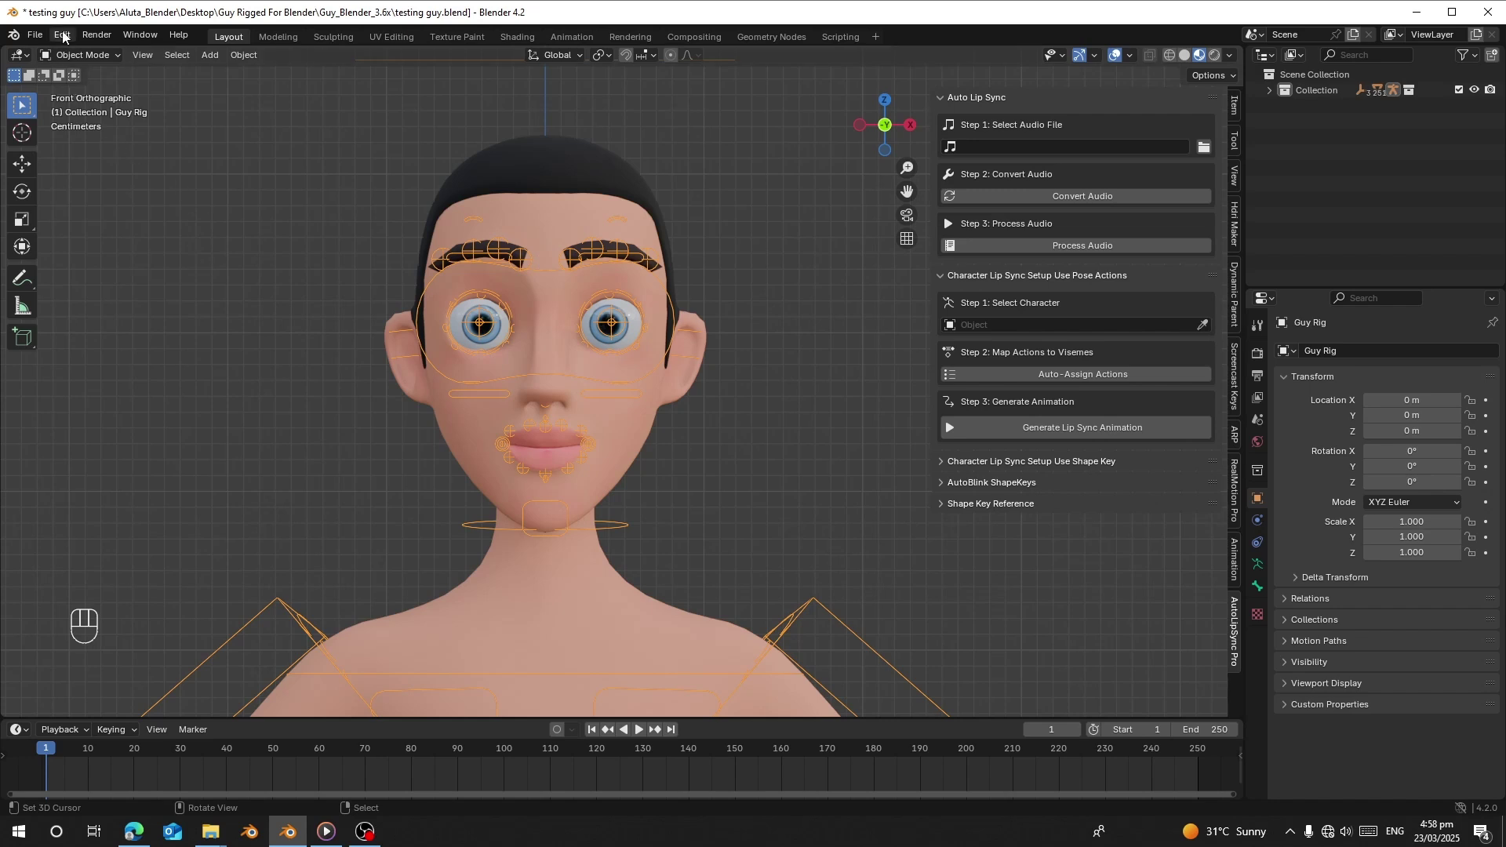
{"action": "left_click_drag", "start_coordinate": [69, 37], "coordinate": [128, 272]}
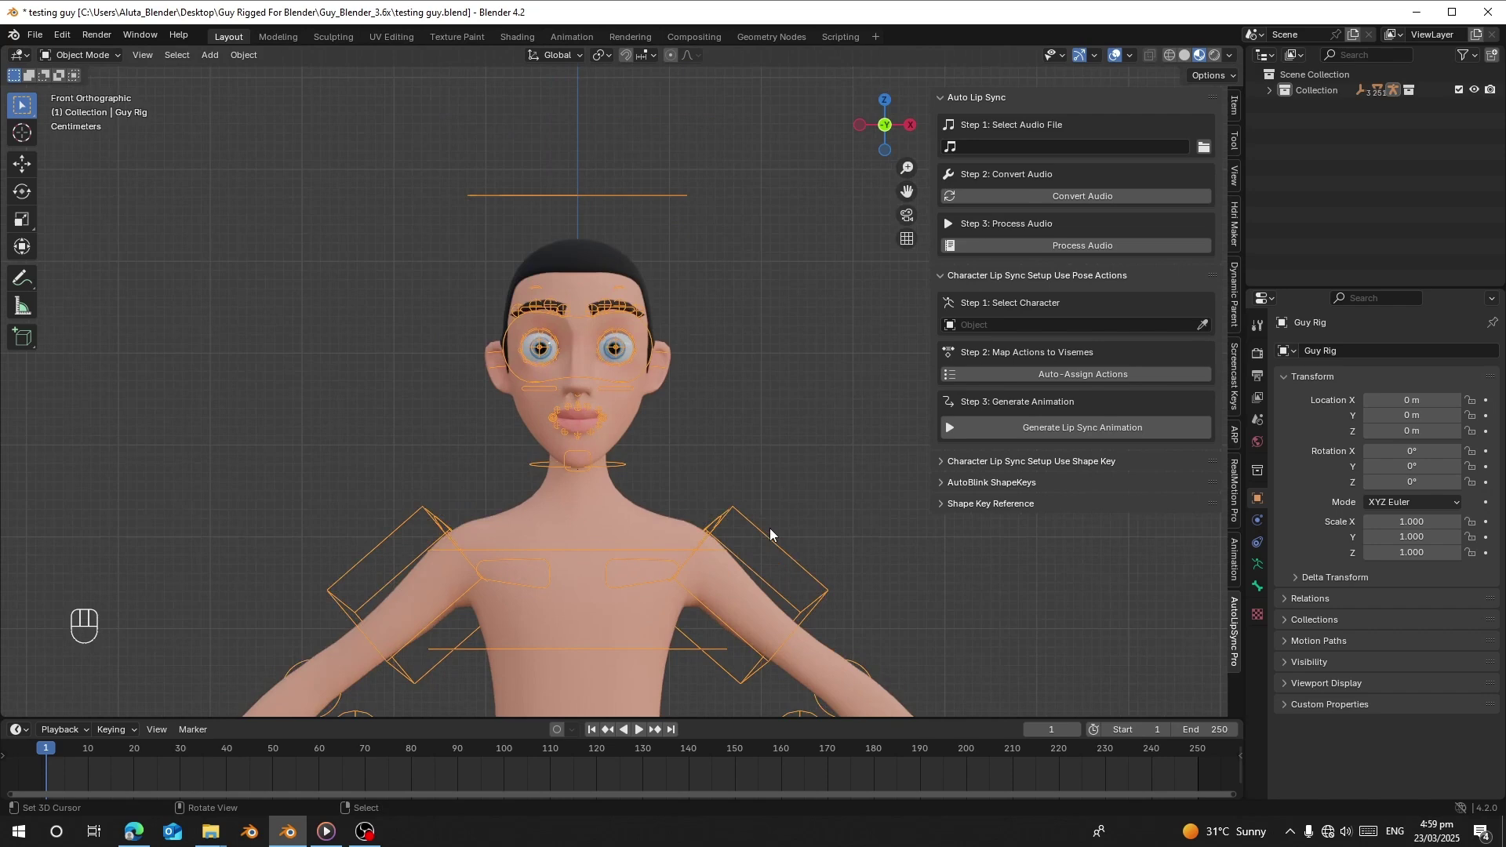
{"action": "left_click_drag", "start_coordinate": [633, 495], "coordinate": [624, 547]}
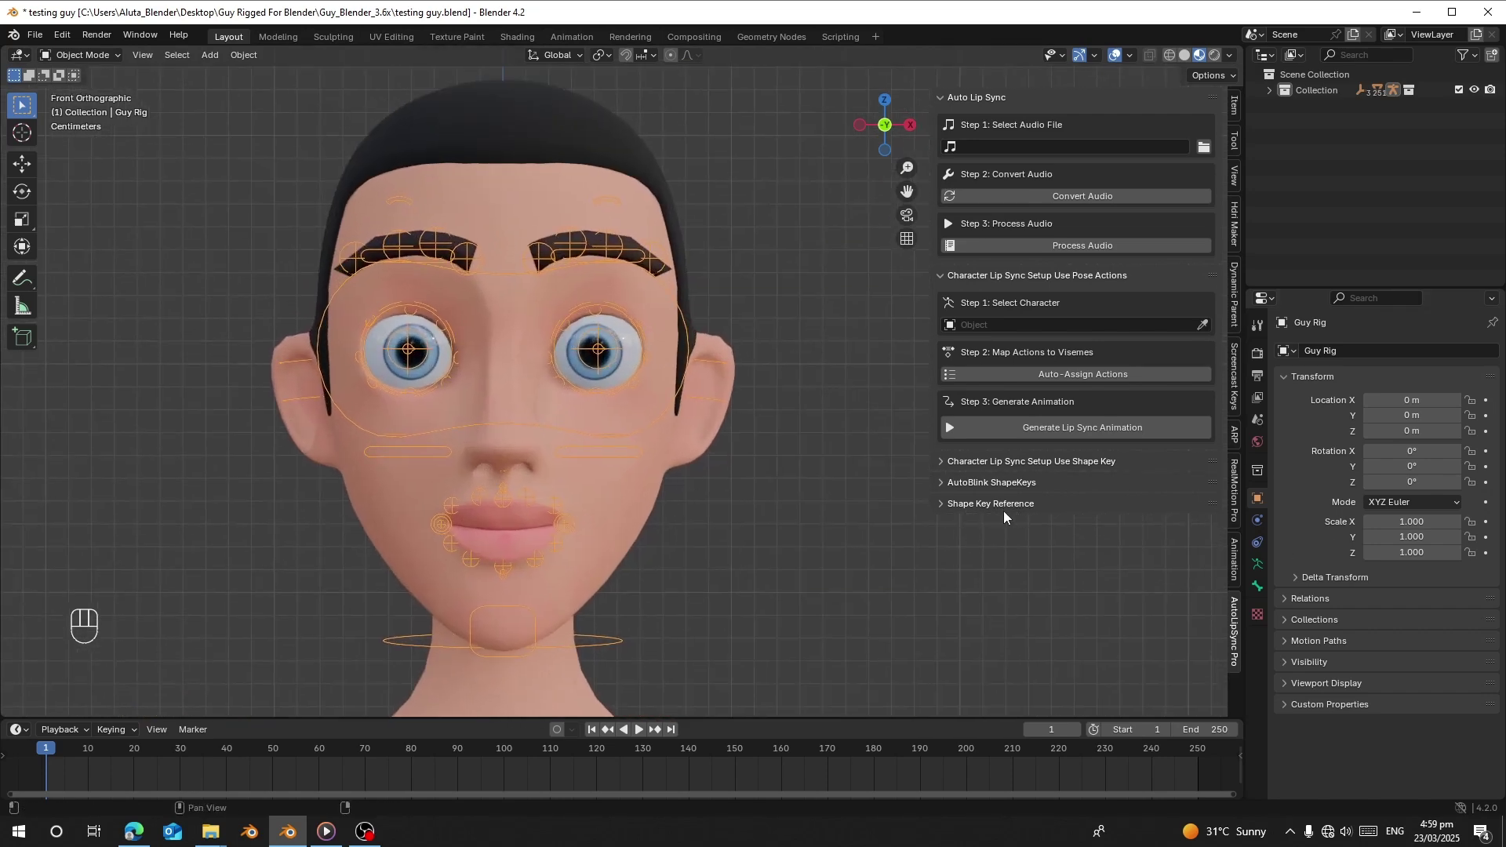
Expand the Shape Key Reference panel and load the V_None neutral-mouth image (1/13) at scale 1.19.
{"action": "left_click", "coordinate": [969, 509]}
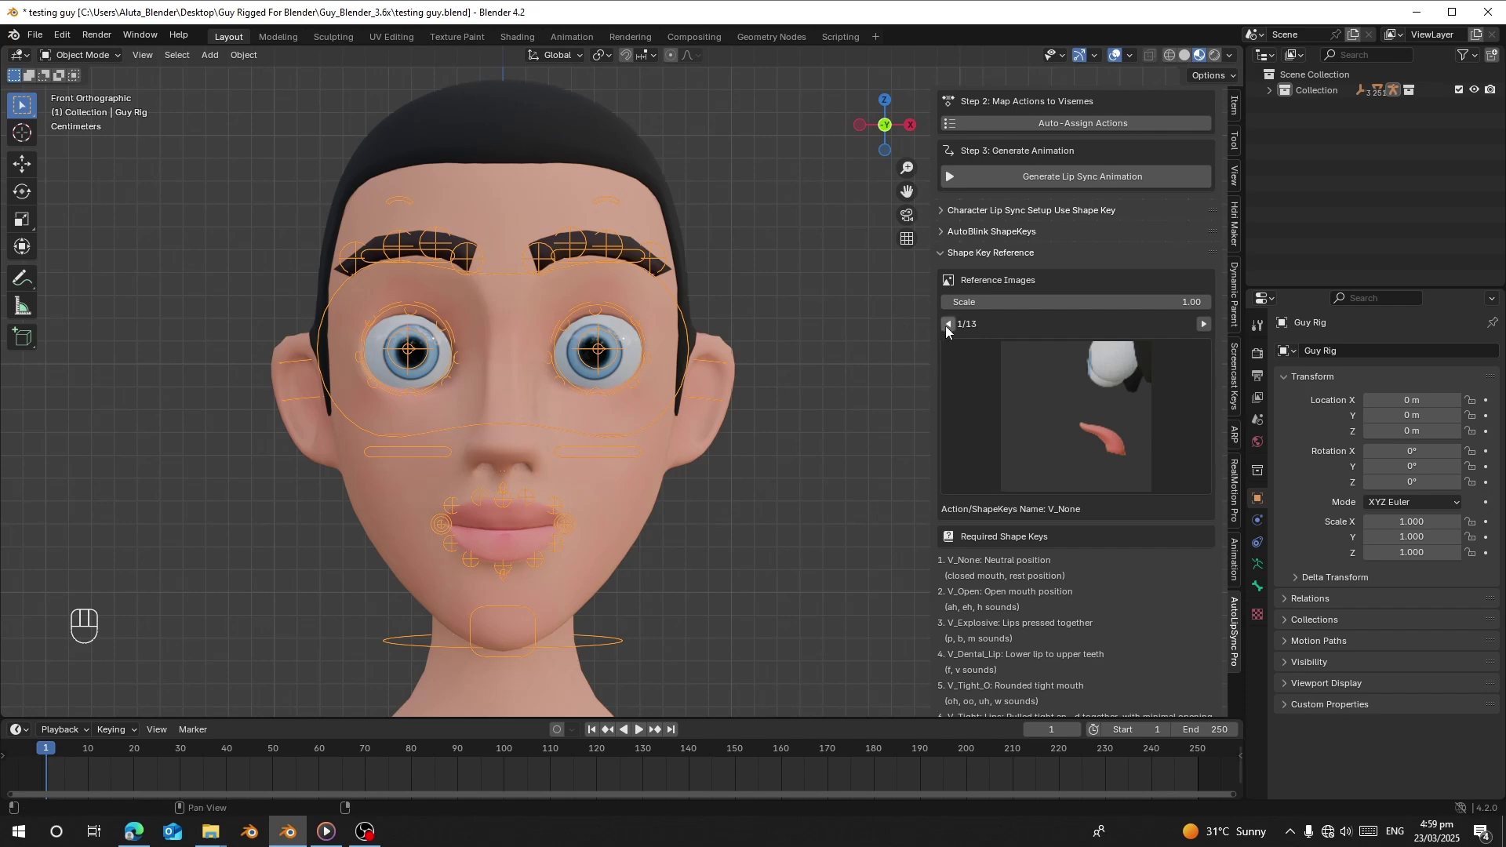
{"action": "left_click", "coordinate": [952, 332]}
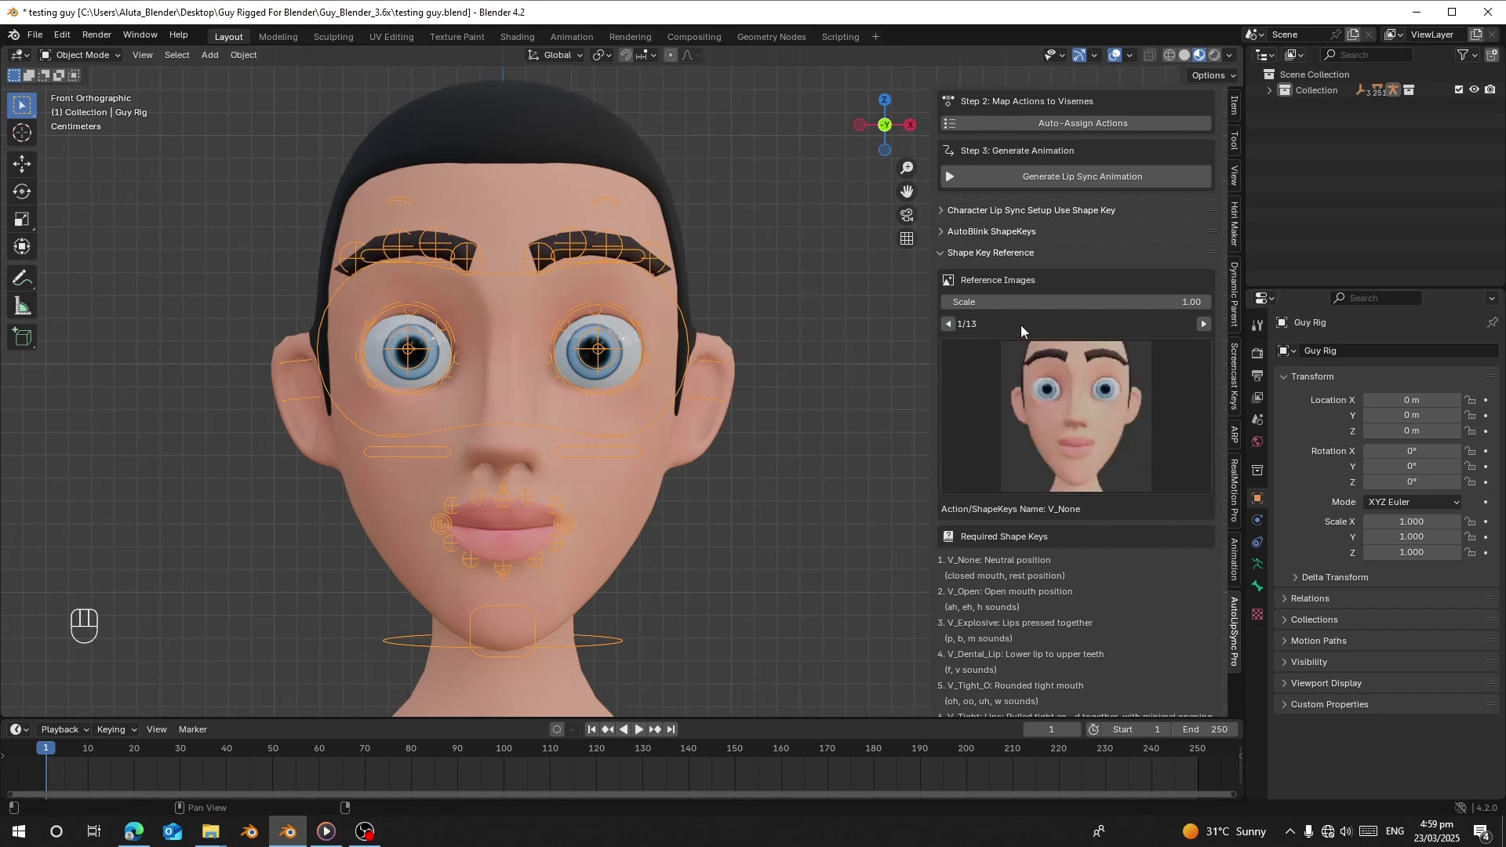
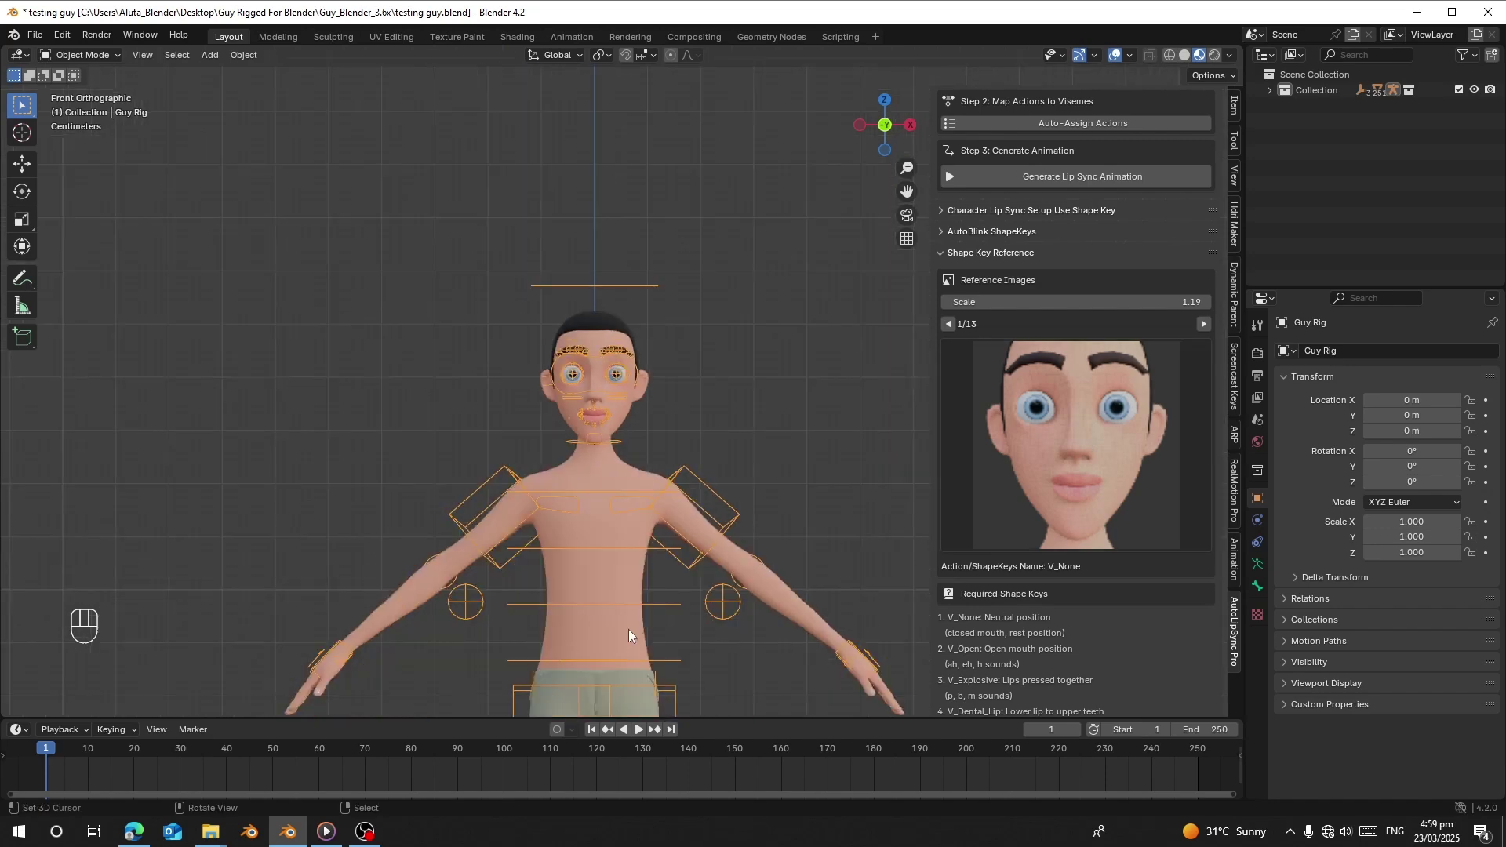
Switch the Guy rig into Pose Mode and box-select the face control bones.
{"action": "left_click_drag", "start_coordinate": [79, 60], "coordinate": [92, 126]}
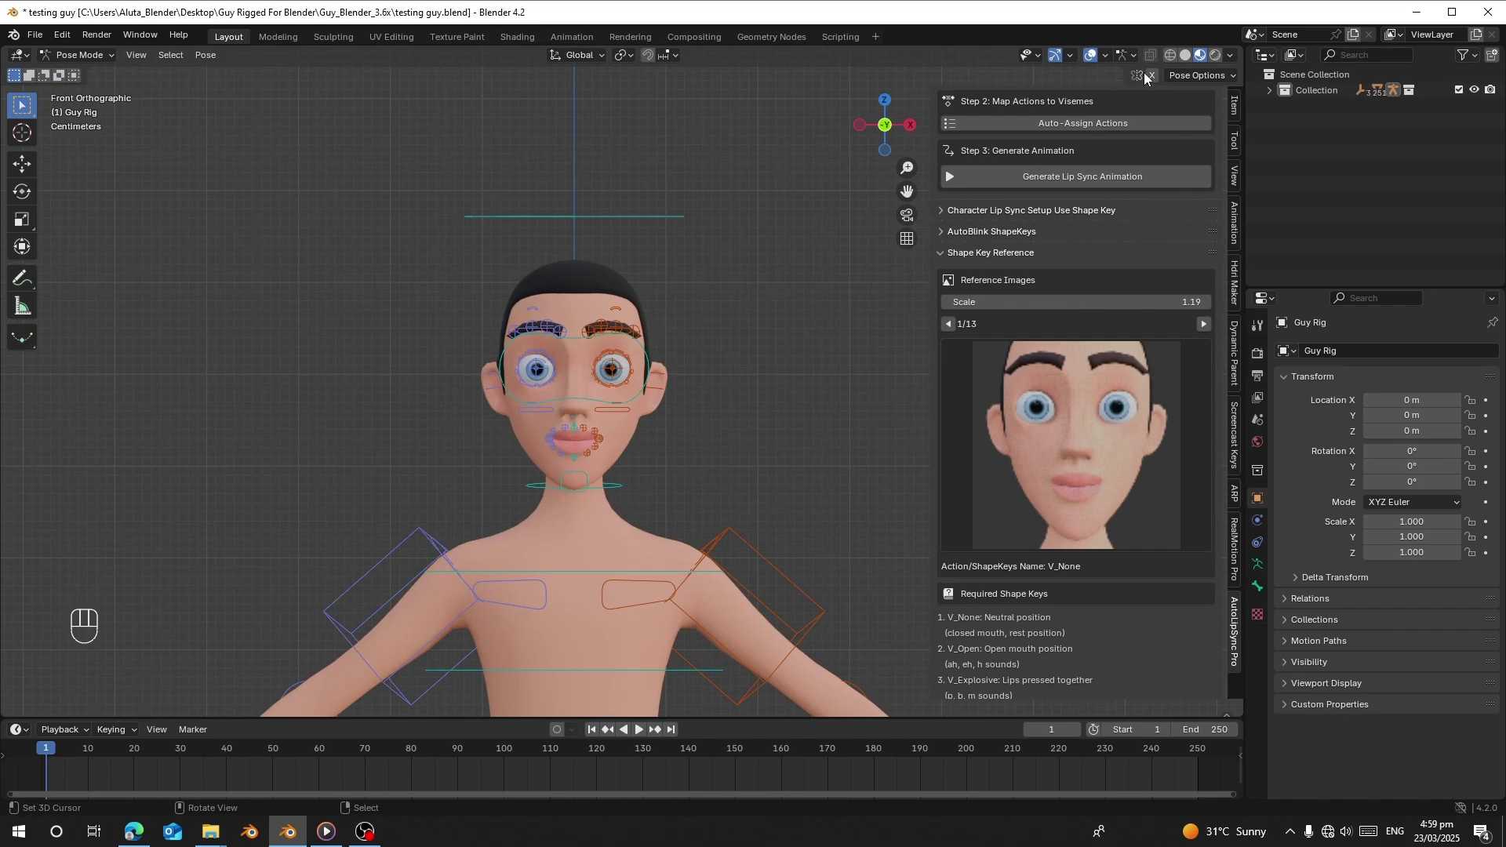
{"action": "left_click", "coordinate": [1153, 61]}
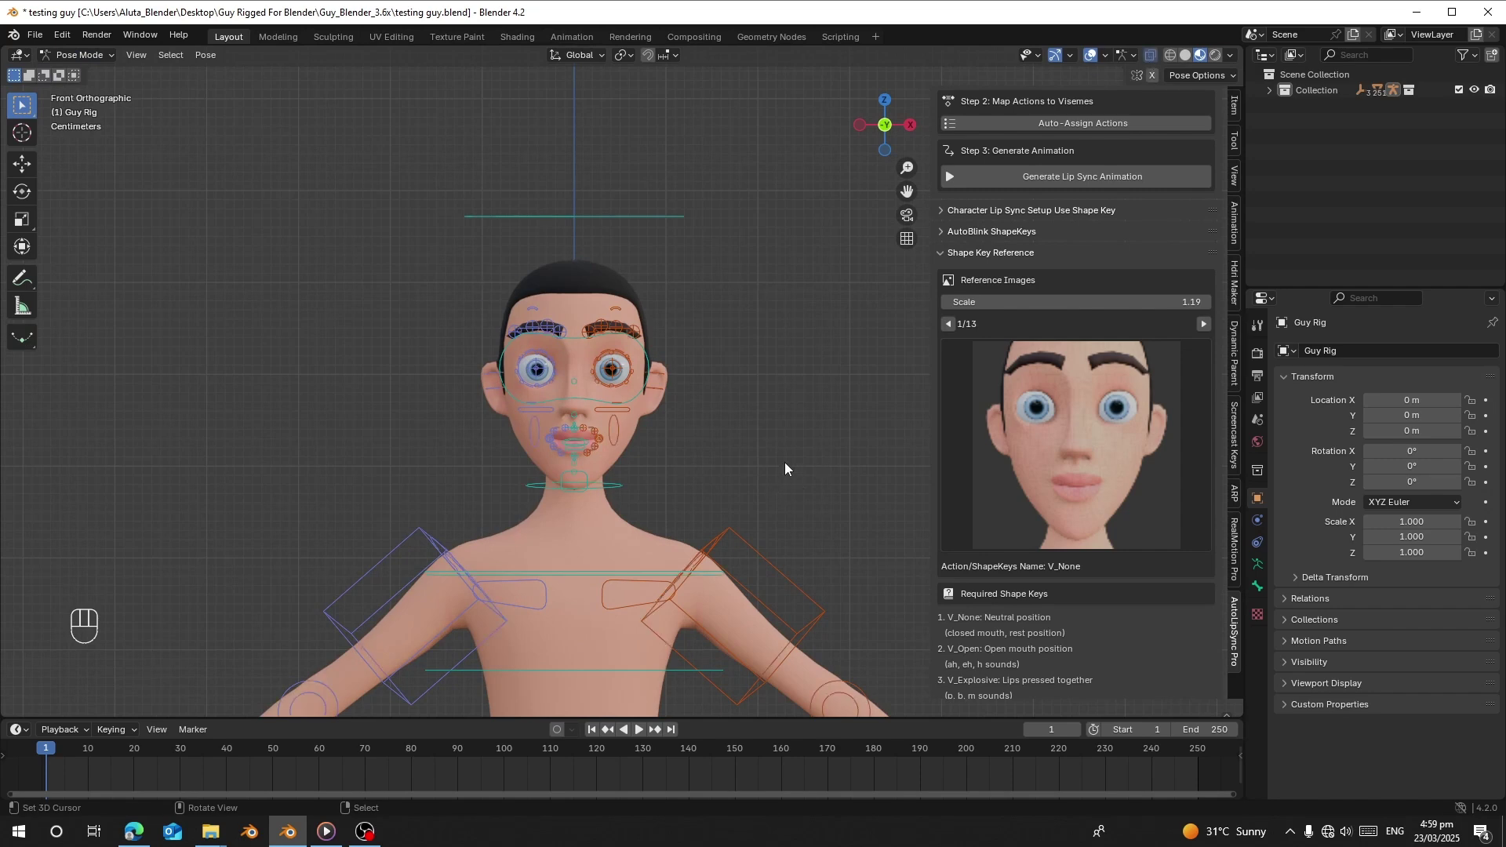
{"action": "right_click", "coordinate": [350, 539]}
{"action": "key", "text": "b"}
{"action": "left_click", "coordinate": [493, 553]}
{"action": "key", "text": "b"}
{"action": "left_click", "coordinate": [478, 551]}
{"action": "key", "text": "h"}
{"action": "key", "text": "b"}
{"action": "left_click", "coordinate": [623, 602]}
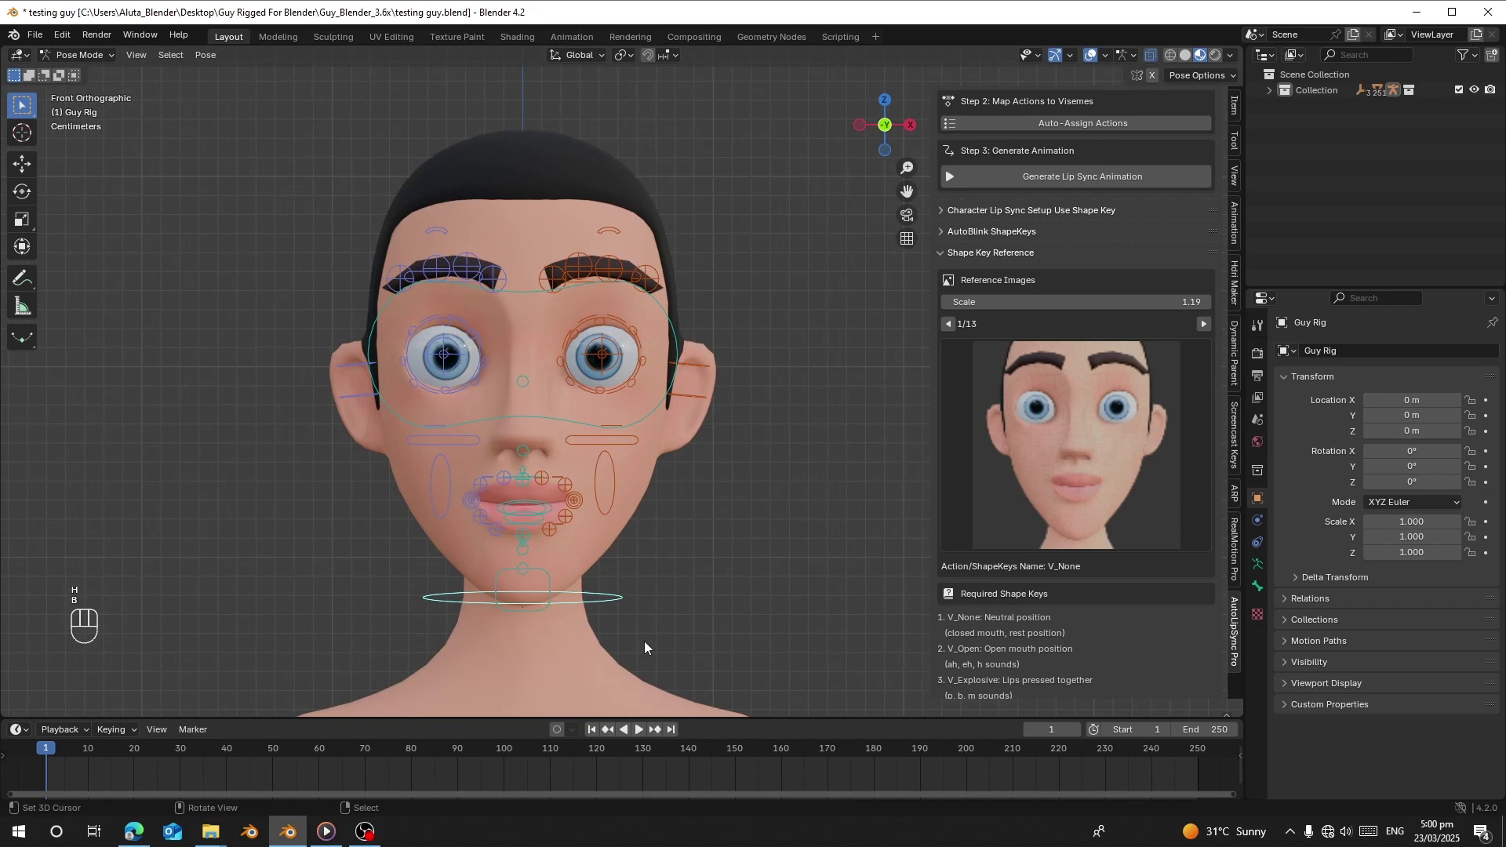
{"action": "key", "text": "h"}
{"action": "key", "text": "h"}
{"action": "key", "text": "b"}
{"action": "left_click_drag", "start_coordinate": [611, 400], "coordinate": [636, 441]}
{"action": "key", "text": "b"}
{"action": "key", "text": "h"}
{"action": "left_click_drag", "start_coordinate": [554, 524], "coordinate": [527, 403]}
{"action": "left_click", "coordinate": [505, 387]}
Reset all bones to rest pose with Alt+G/R/S and save the testing guy blend file.
{"action": "key", "text": "g"}
{"action": "key", "text": "g"}
{"action": "left_click", "coordinate": [514, 396]}
{"action": "left_click", "coordinate": [501, 404]}
{"action": "key", "text": "g"}
{"action": "key", "text": "a"}
{"action": "key", "text": "alt+g"}
{"action": "key", "text": "alt+r"}
{"action": "key", "text": "alt+s"}
{"action": "key", "text": "ctrl+s"}
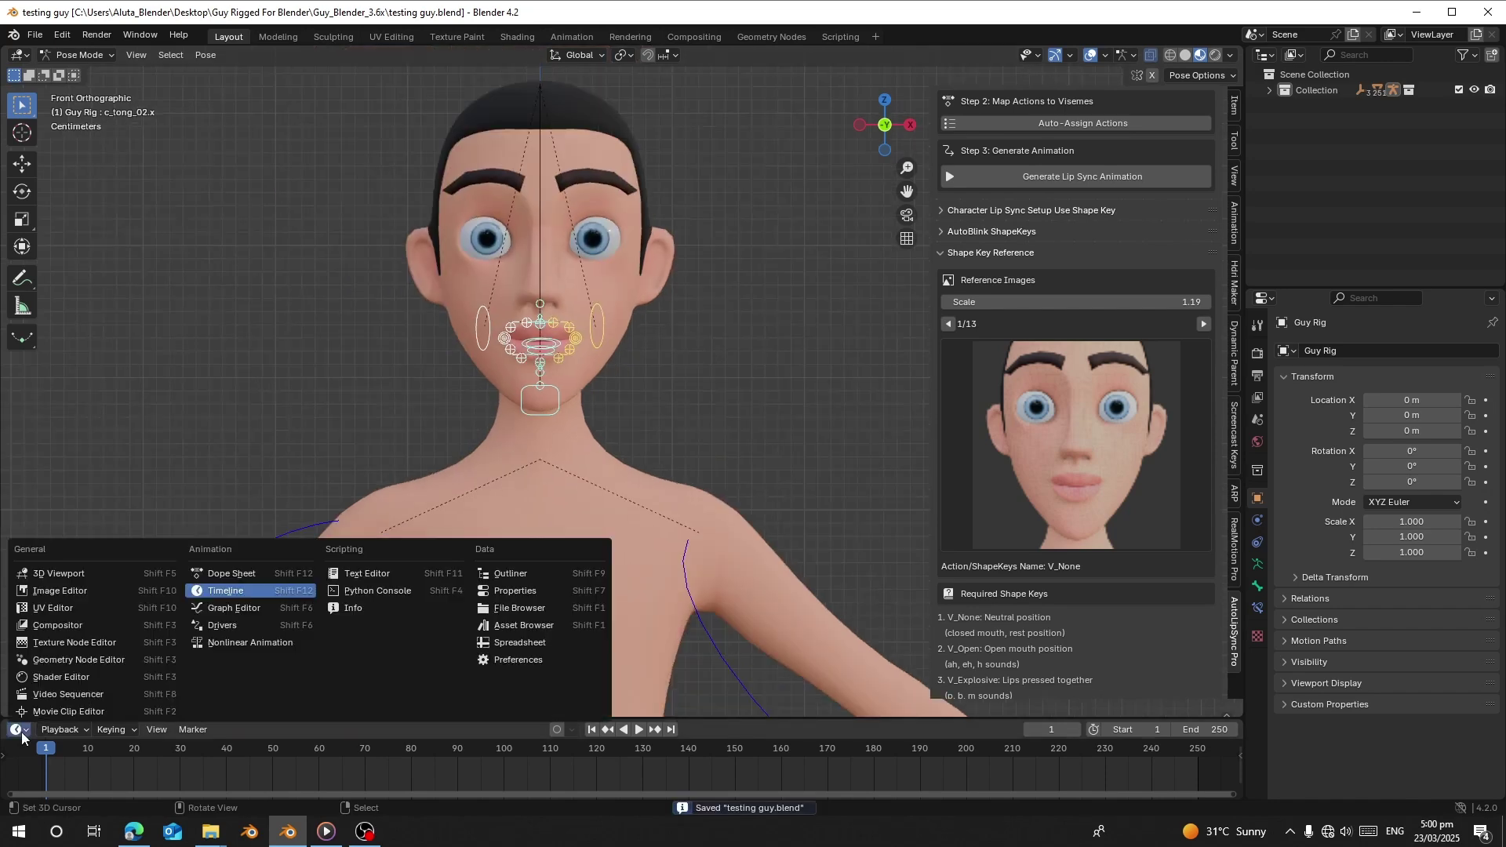
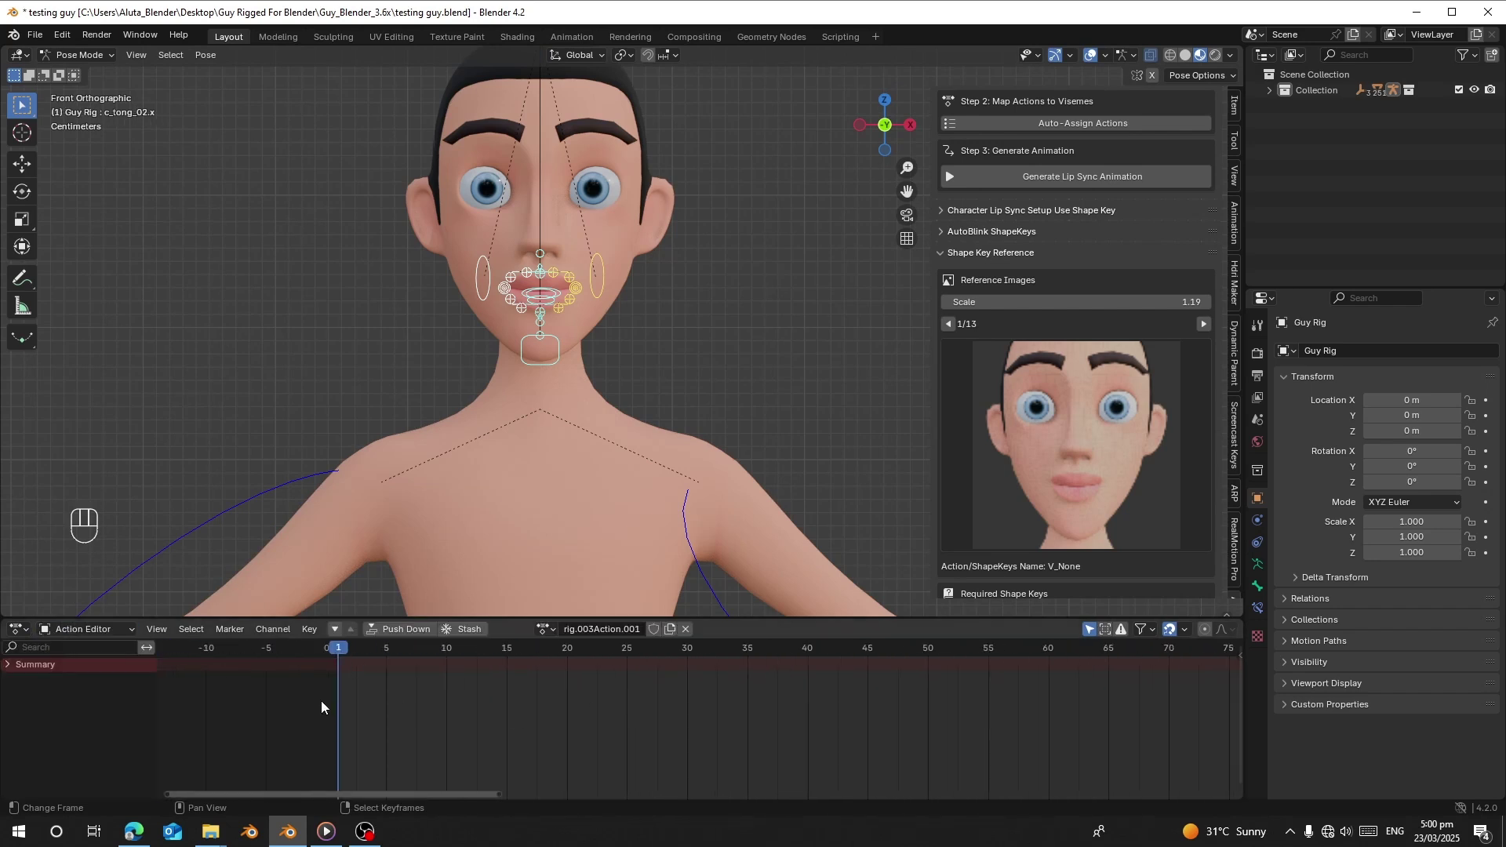
Unlink the leftover rig.003Action.001 action and clear the face controls back to rest pose.
{"action": "middle_click", "coordinate": [338, 707]}
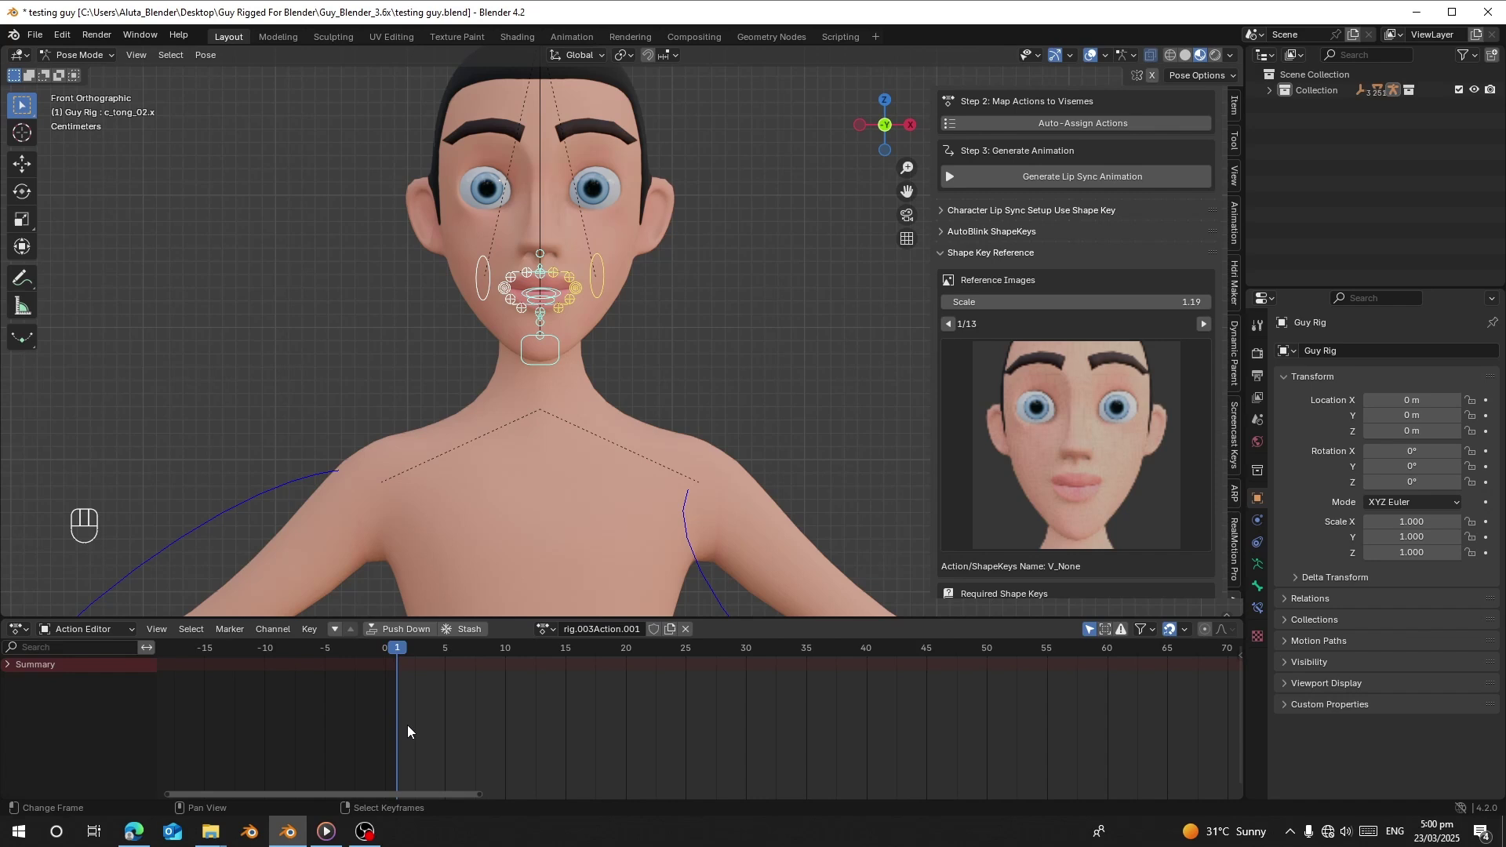
{"action": "left_click", "coordinate": [697, 636]}
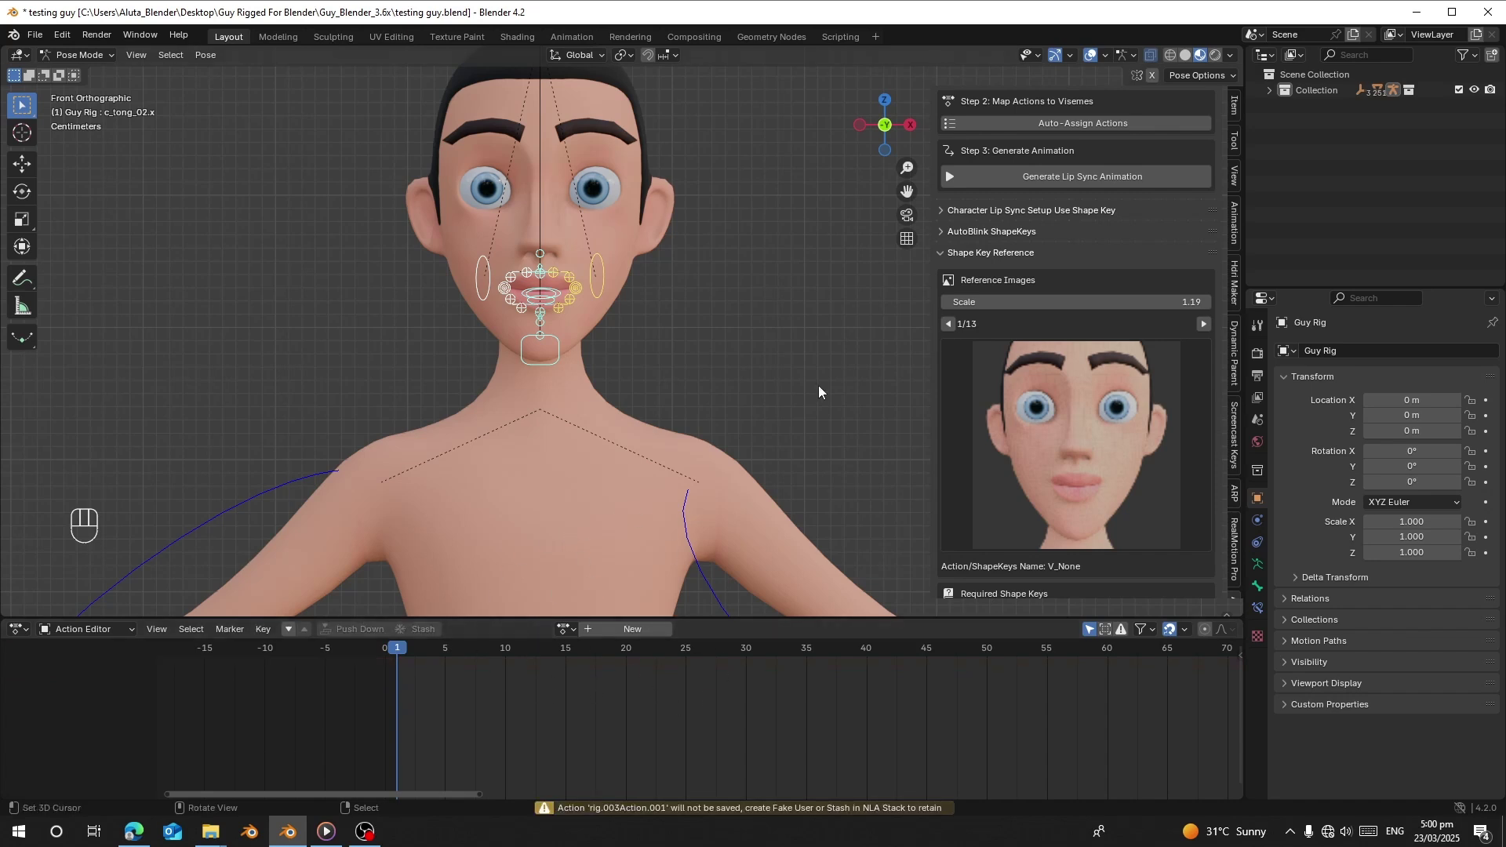
{"action": "left_click_drag", "start_coordinate": [578, 329], "coordinate": [594, 392]}
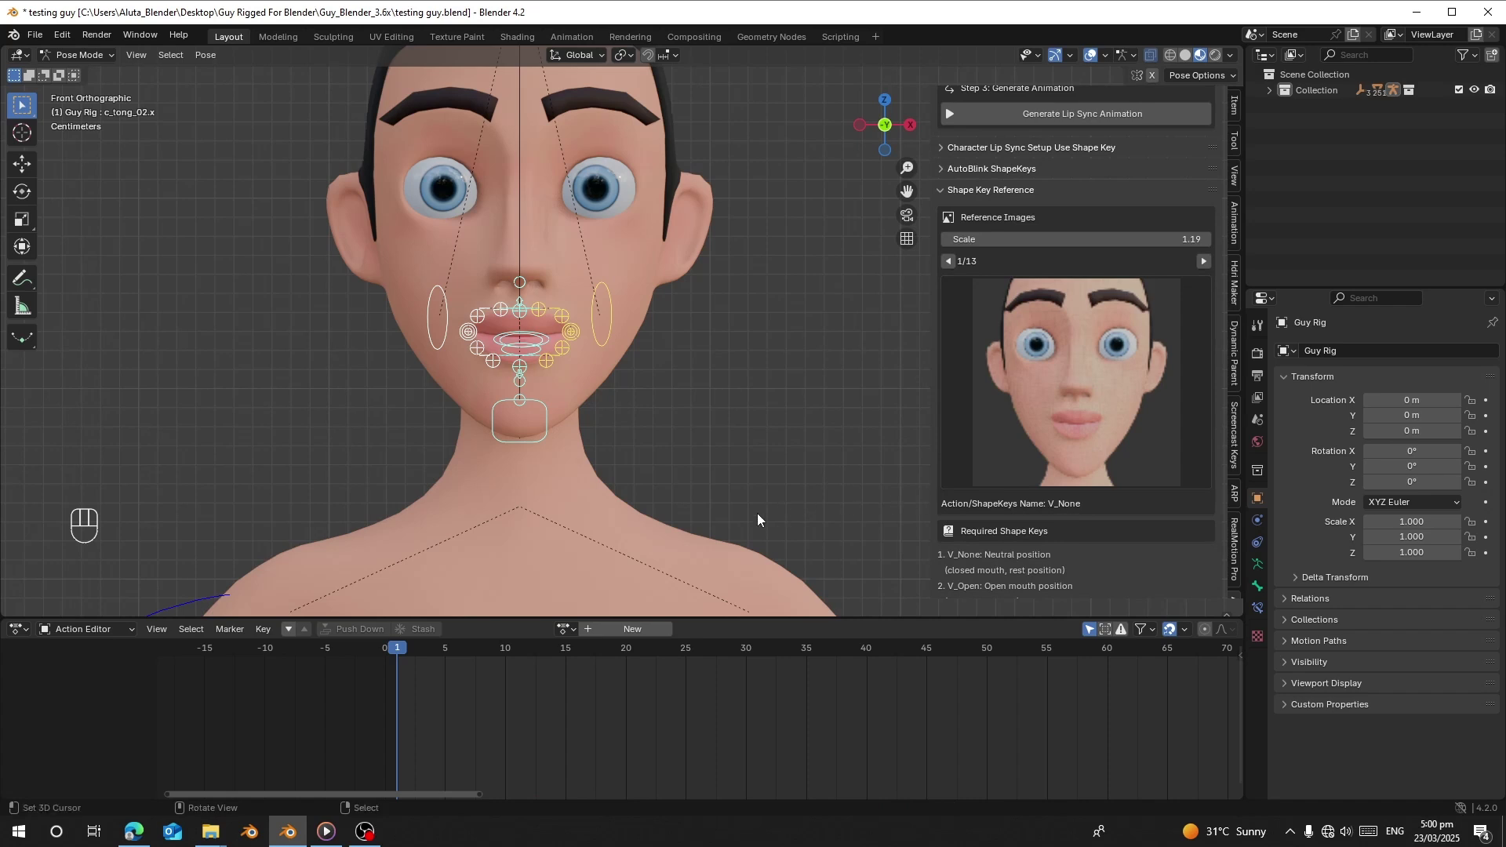
{"action": "left_click", "coordinate": [611, 382]}
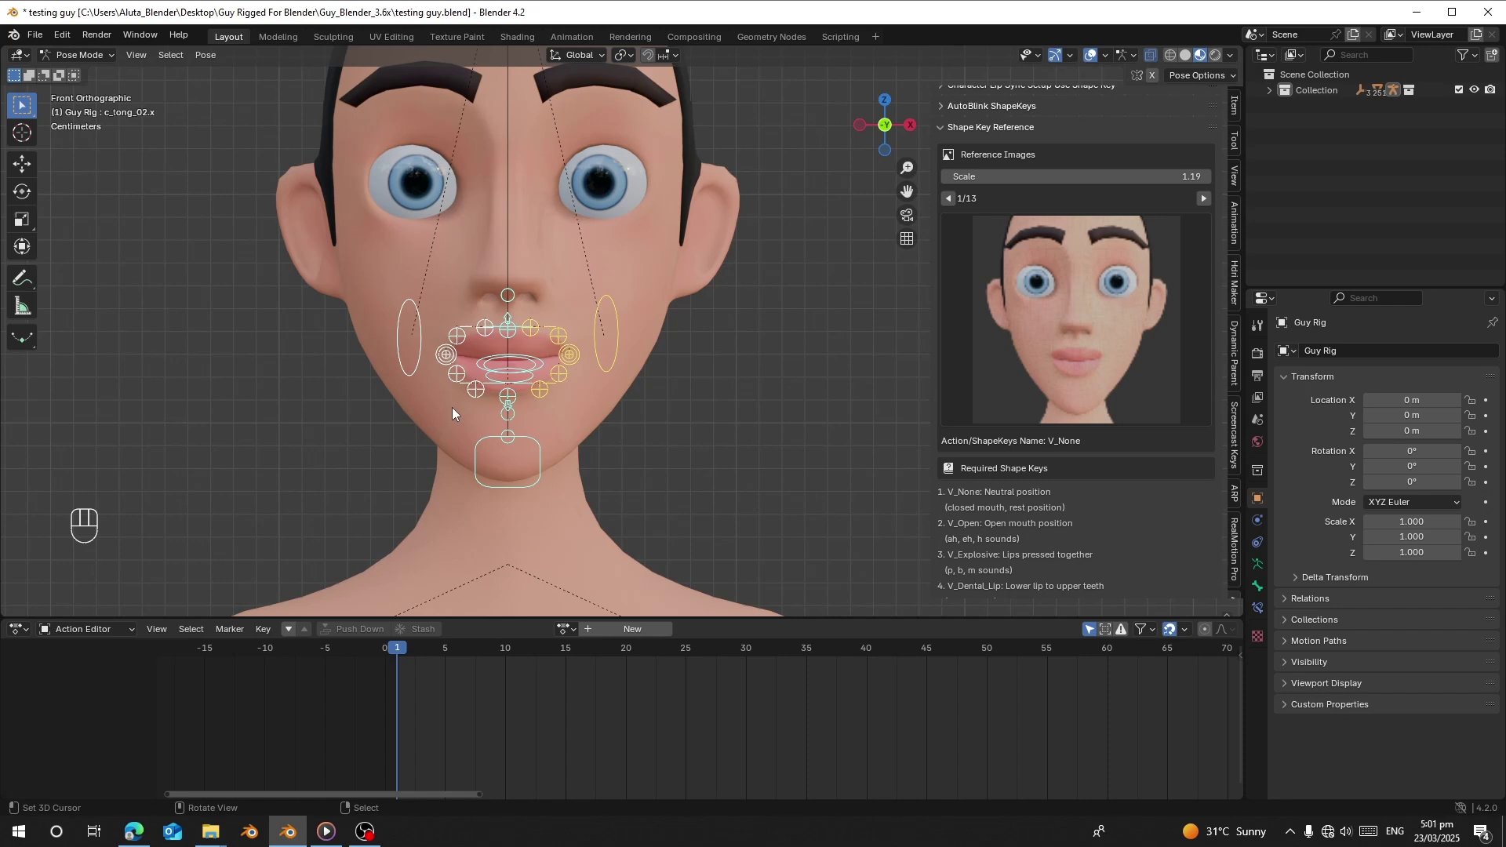
{"action": "key", "text": "alt+g"}
{"action": "key", "text": "alt+r"}
{"action": "key", "text": "alt+s"}
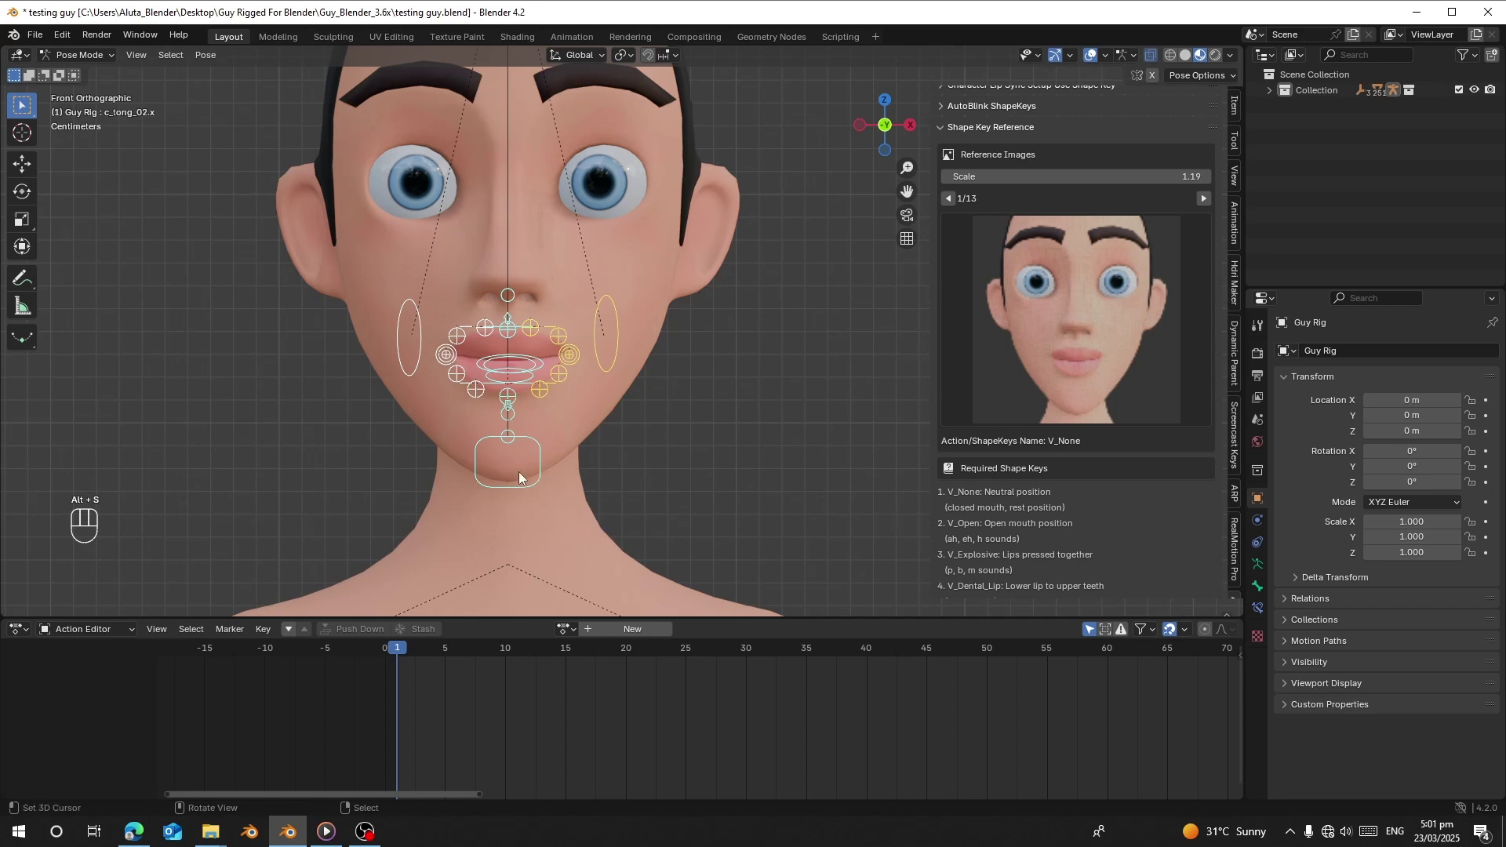
Keyframe the neutral rest pose at frame 1 and rename the new action V_None.
{"action": "key", "text": "i"}
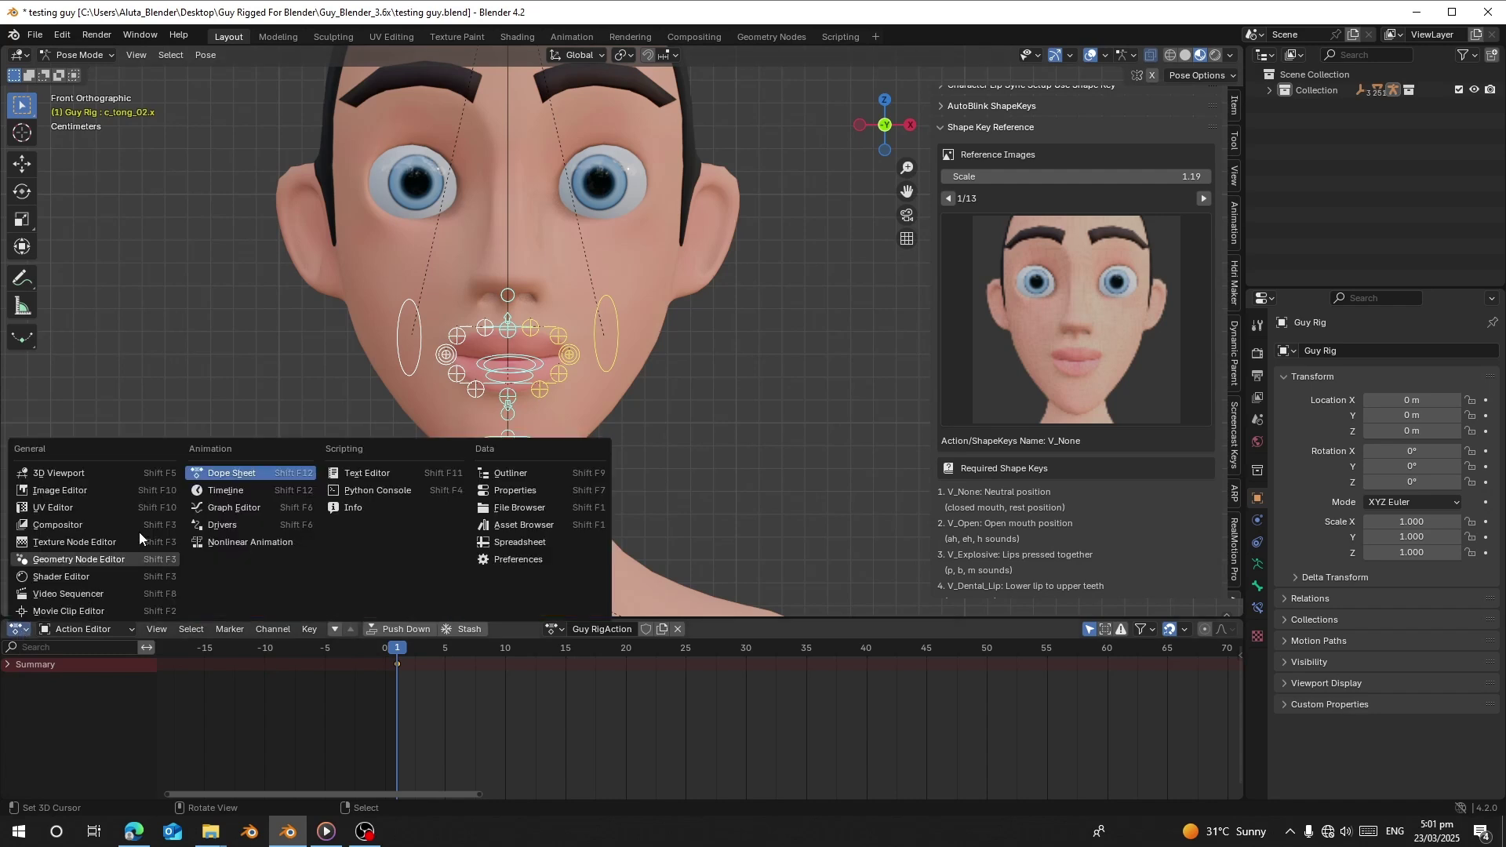
{"action": "key", "text": "i"}
{"action": "left_click", "coordinate": [243, 495]}
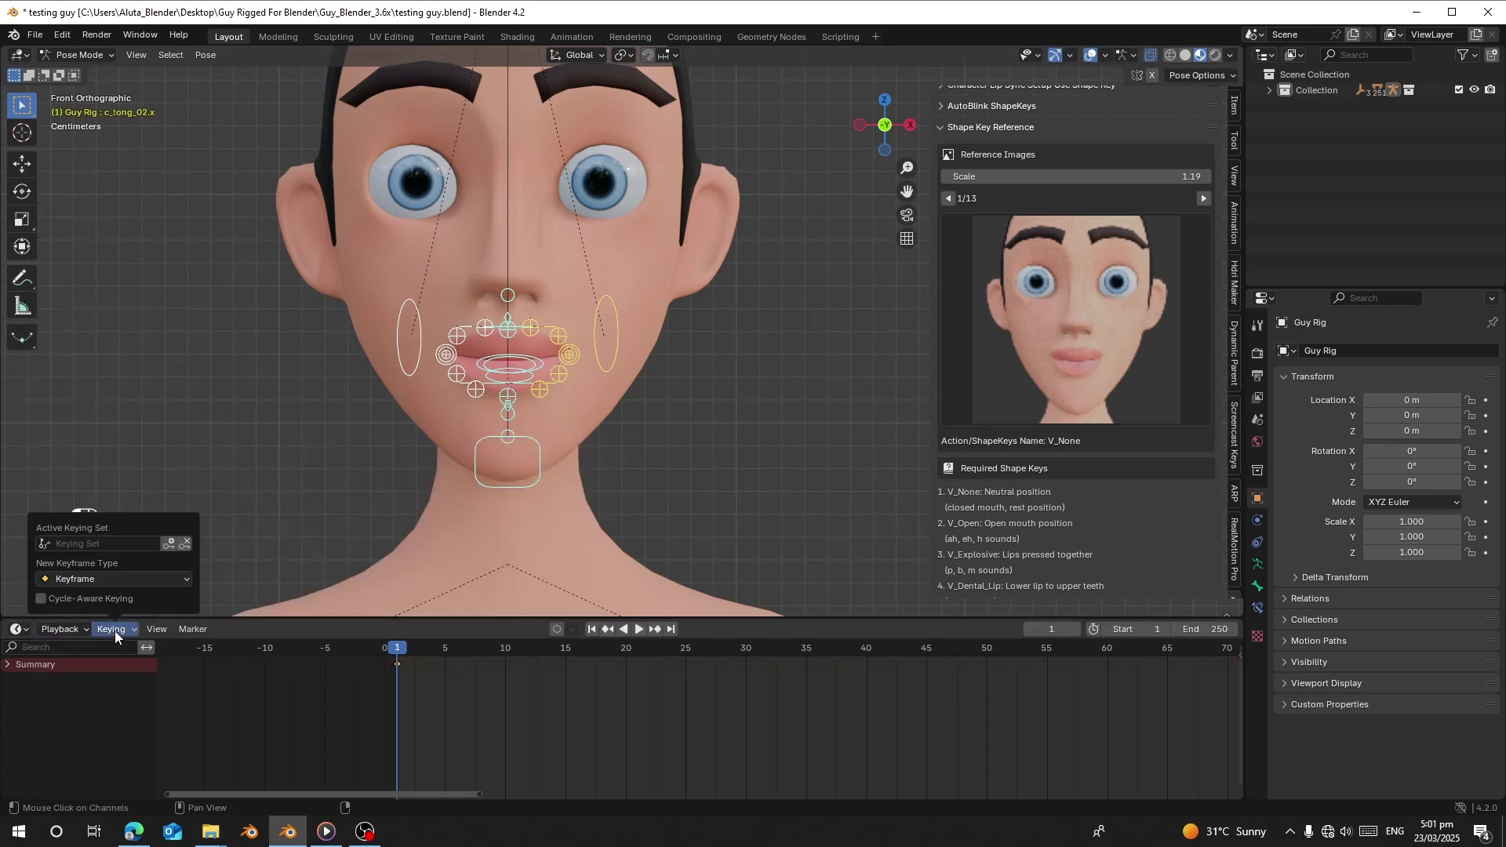
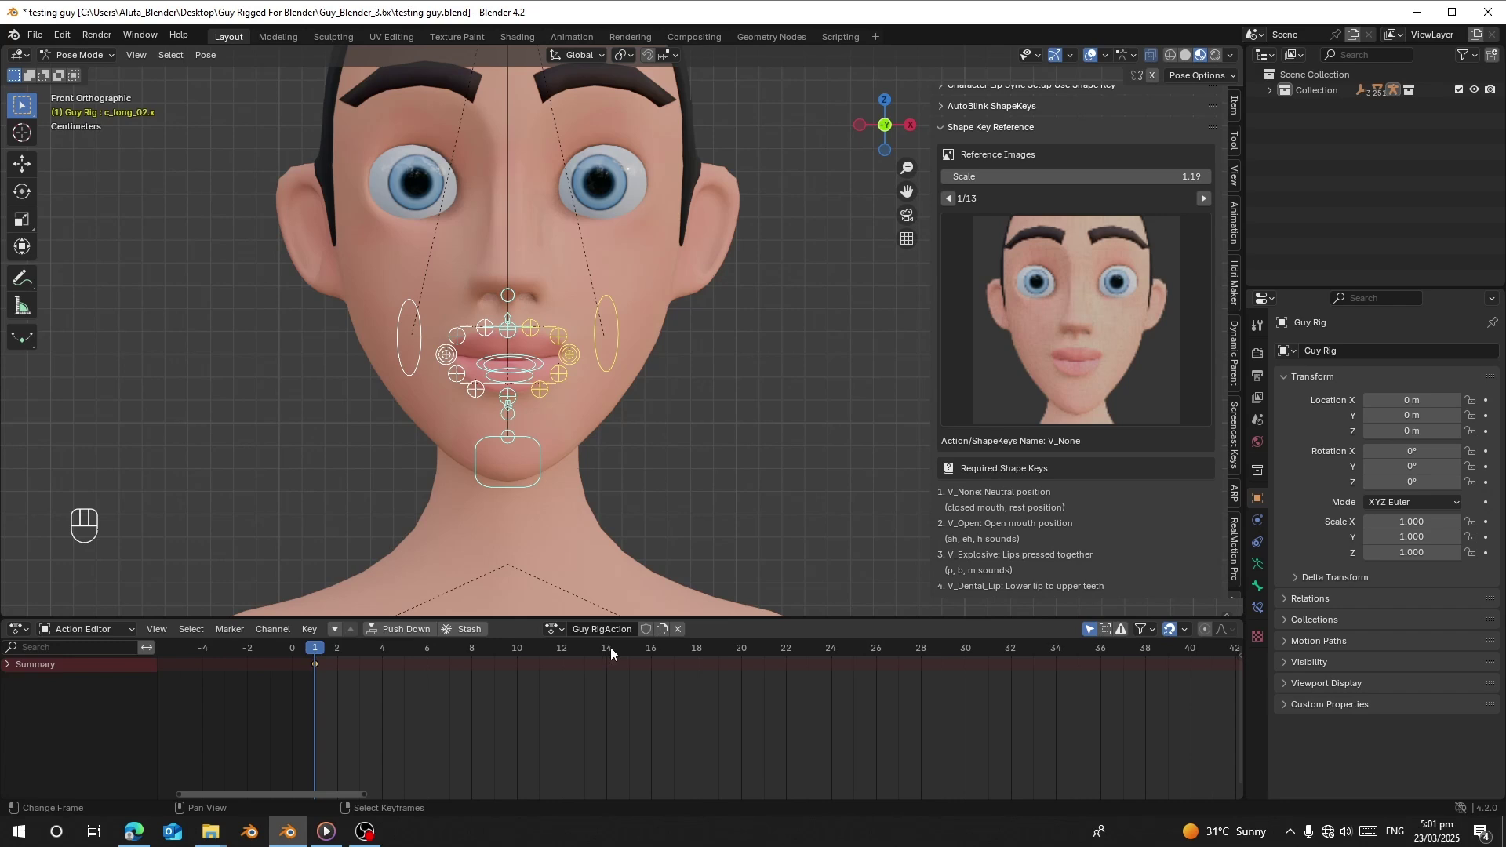
{"action": "left_click_drag", "start_coordinate": [617, 633], "coordinate": [586, 736]}
{"action": "left_click_drag", "start_coordinate": [593, 634], "coordinate": [302, 524]}
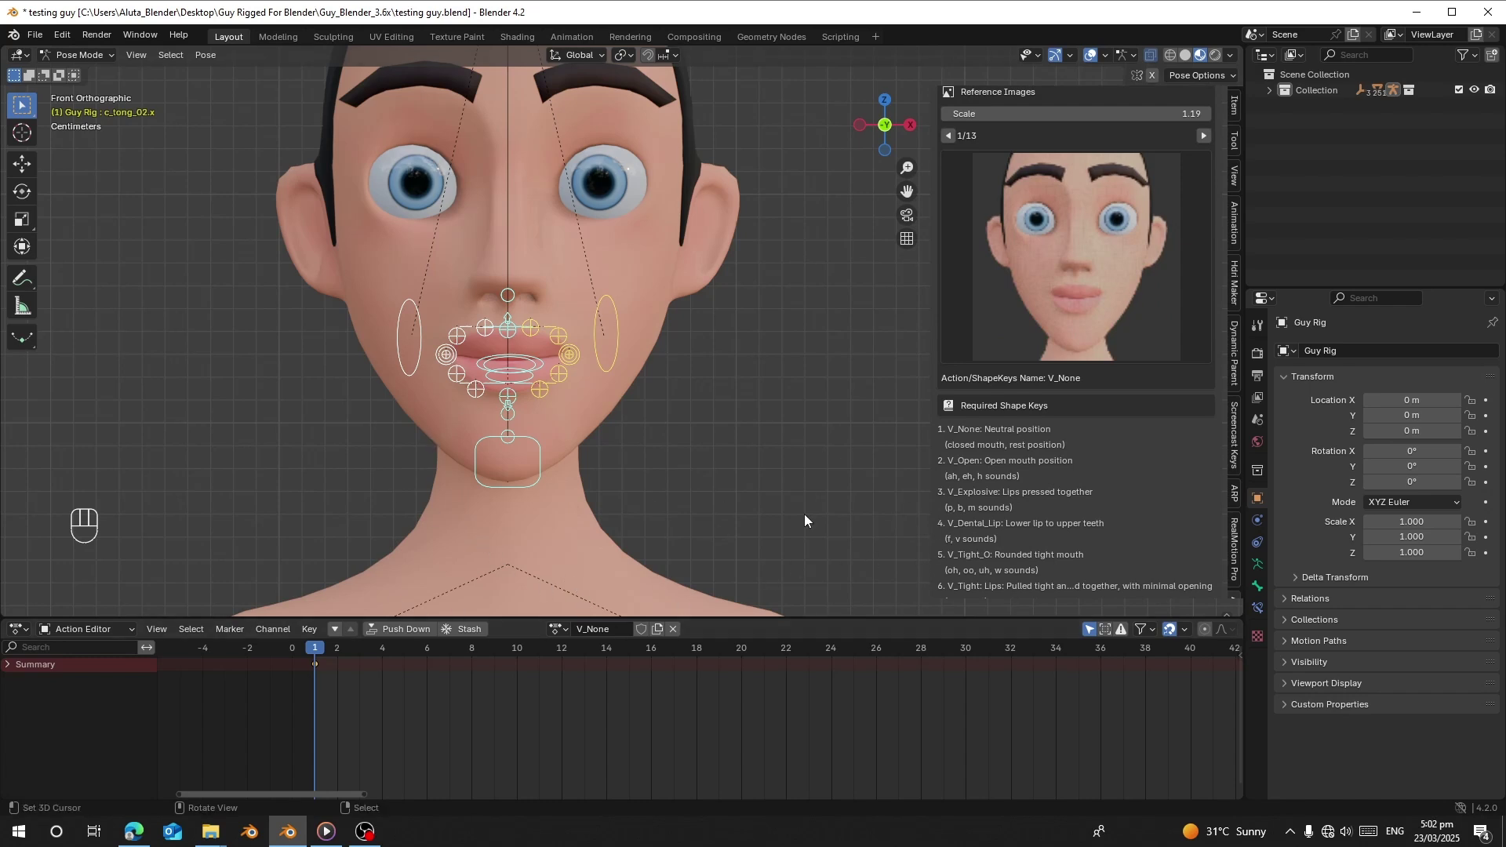
Show the V_Open reference, protect V_None with Fake User, unlink it from the rig and save.
{"action": "left_click", "coordinate": [1212, 239]}
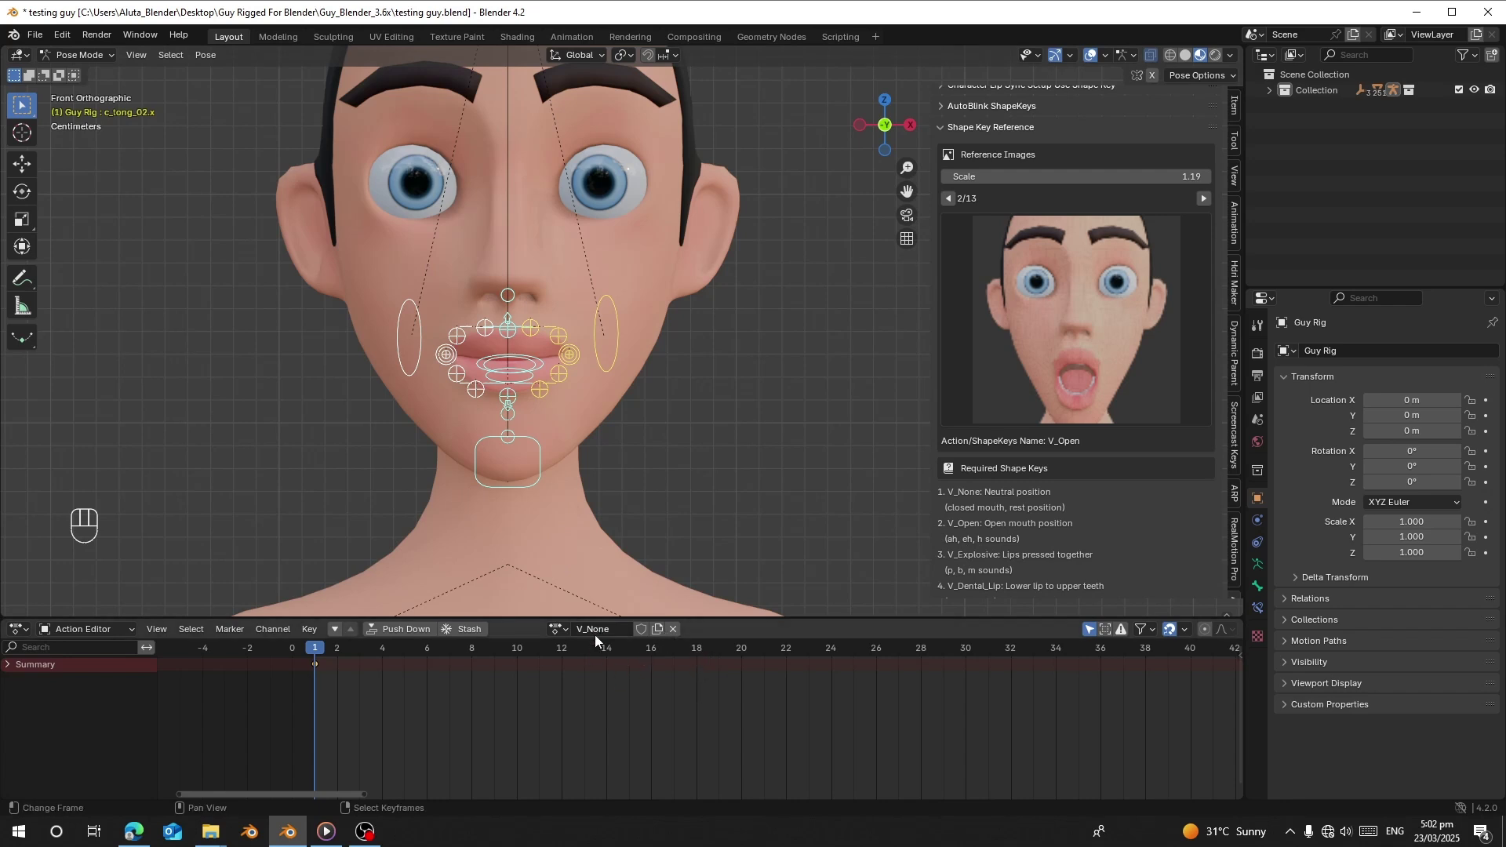
{"action": "left_click", "coordinate": [652, 638]}
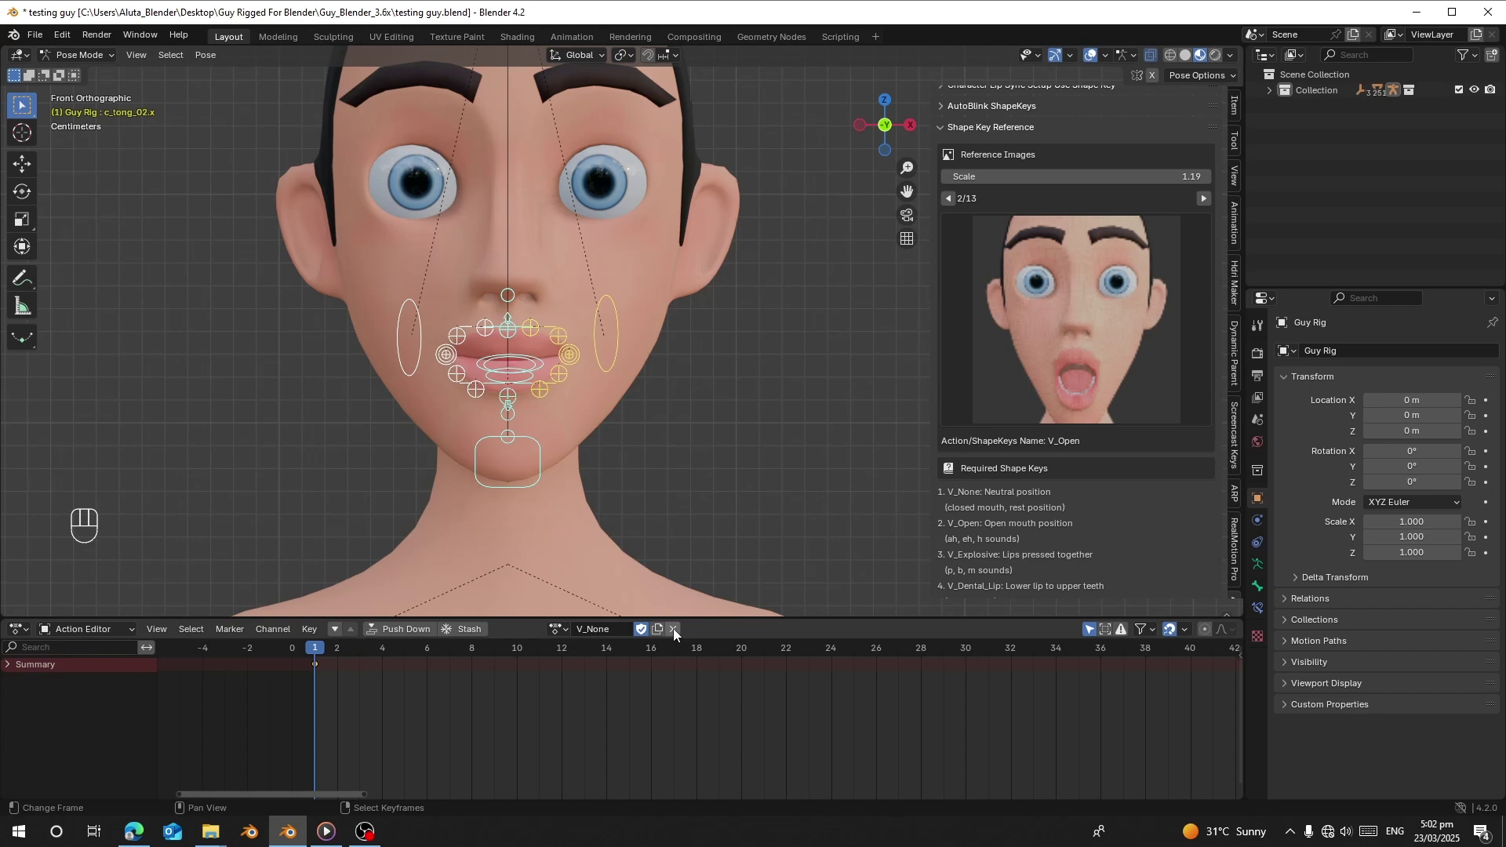
{"action": "left_click", "coordinate": [678, 631]}
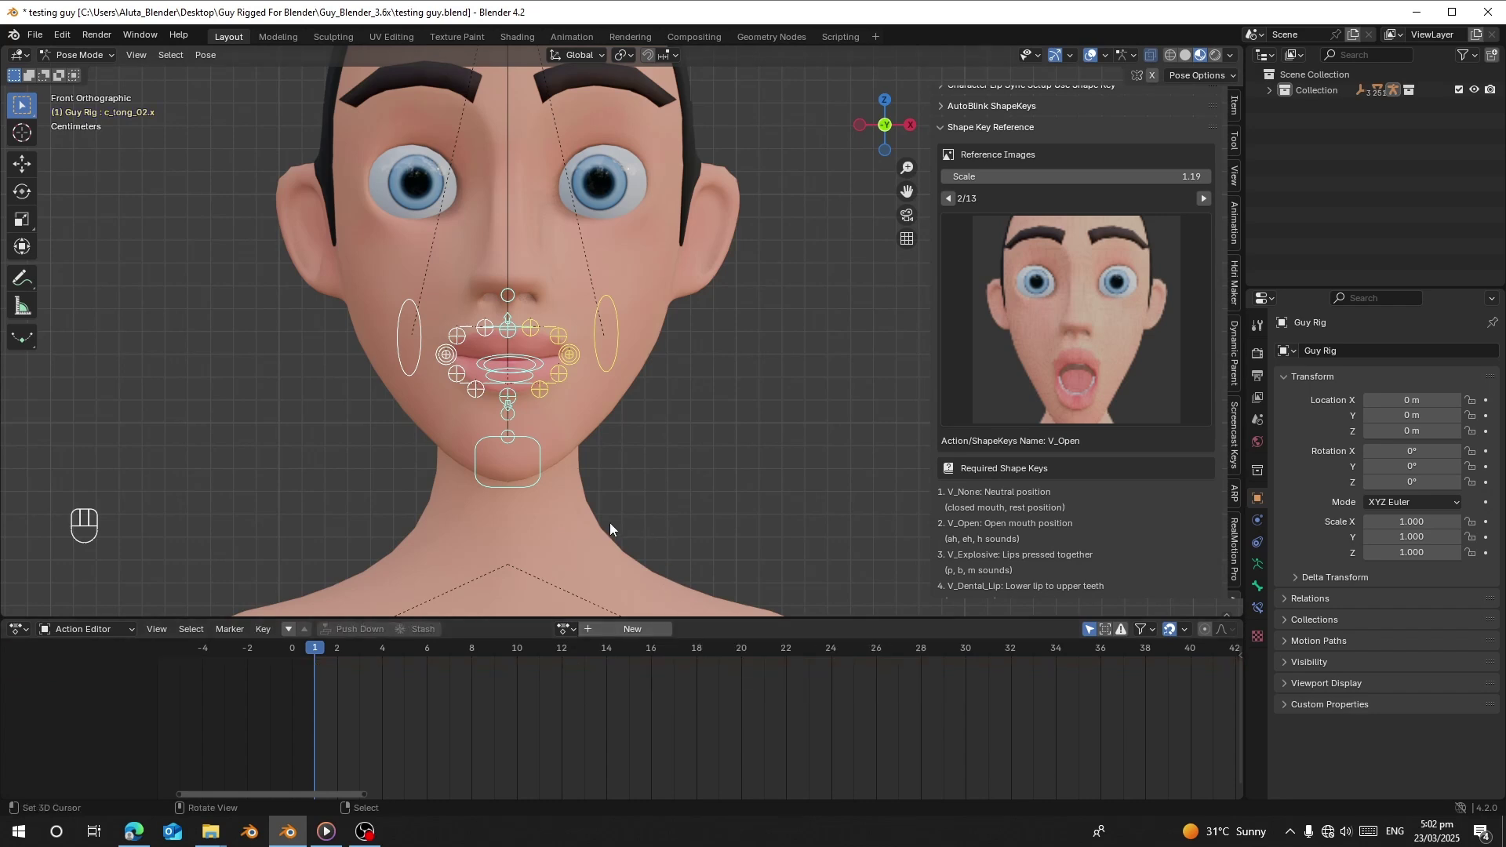
{"action": "key", "text": "ctrl+s"}
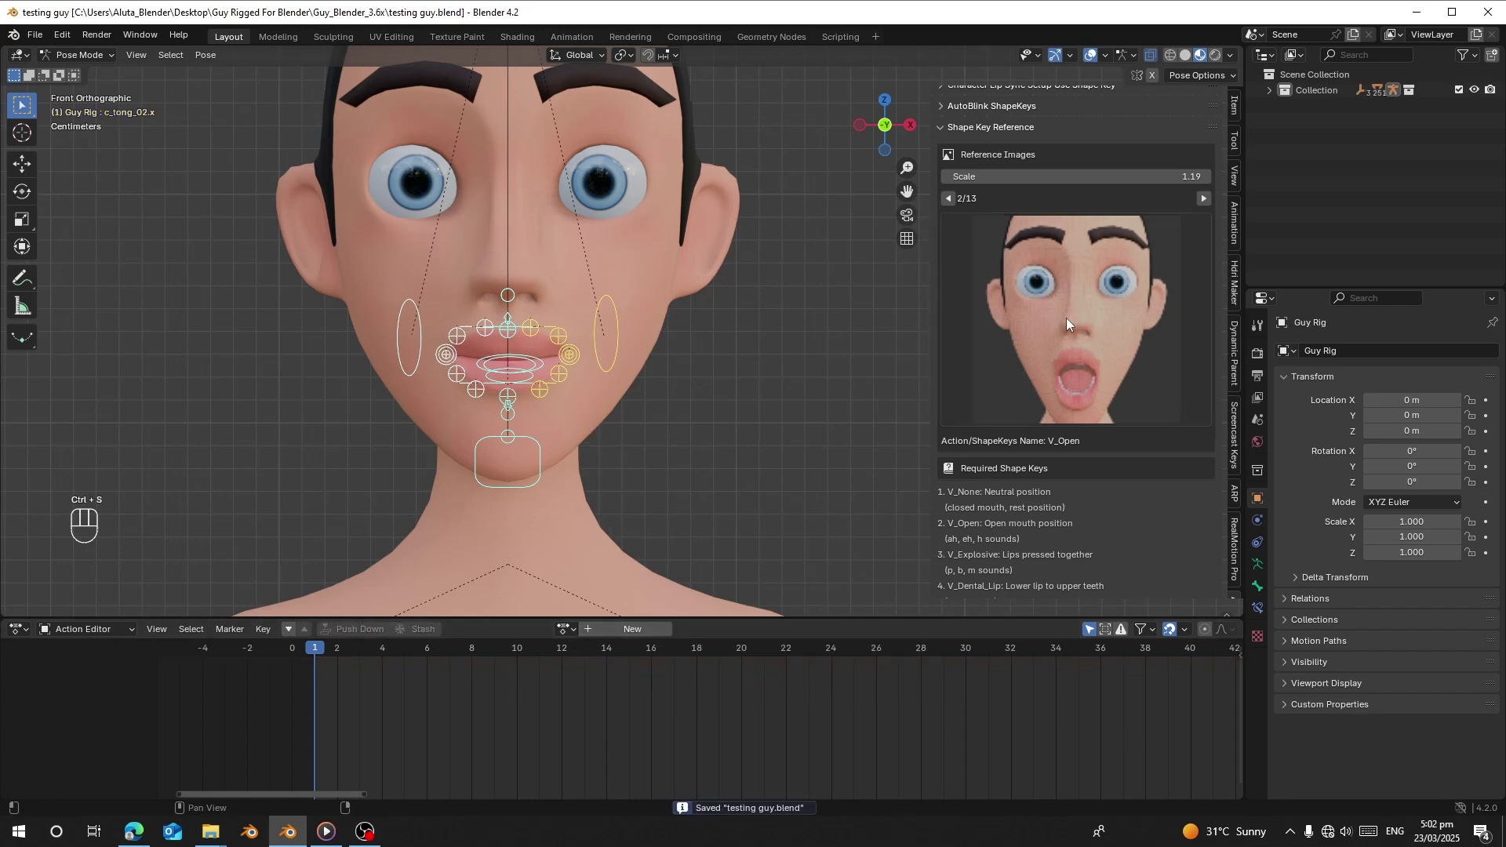
Pose the mouth open, key all face controls, and store it as action V_Open with Fake User.
{"action": "left_click", "coordinate": [535, 442]}
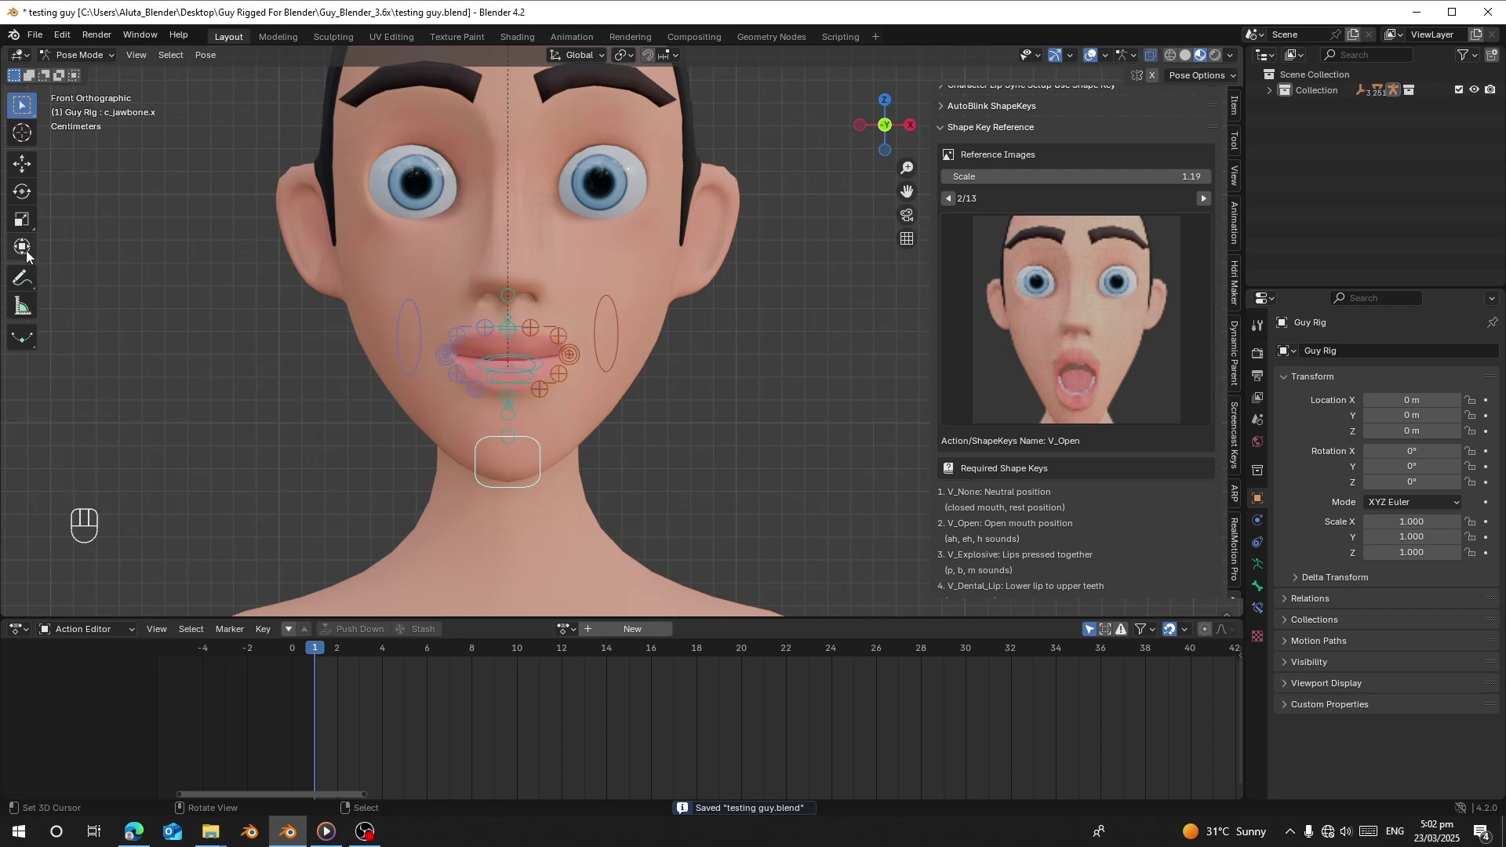
{"action": "left_click", "coordinate": [32, 257]}
{"action": "left_click", "coordinate": [515, 288]}
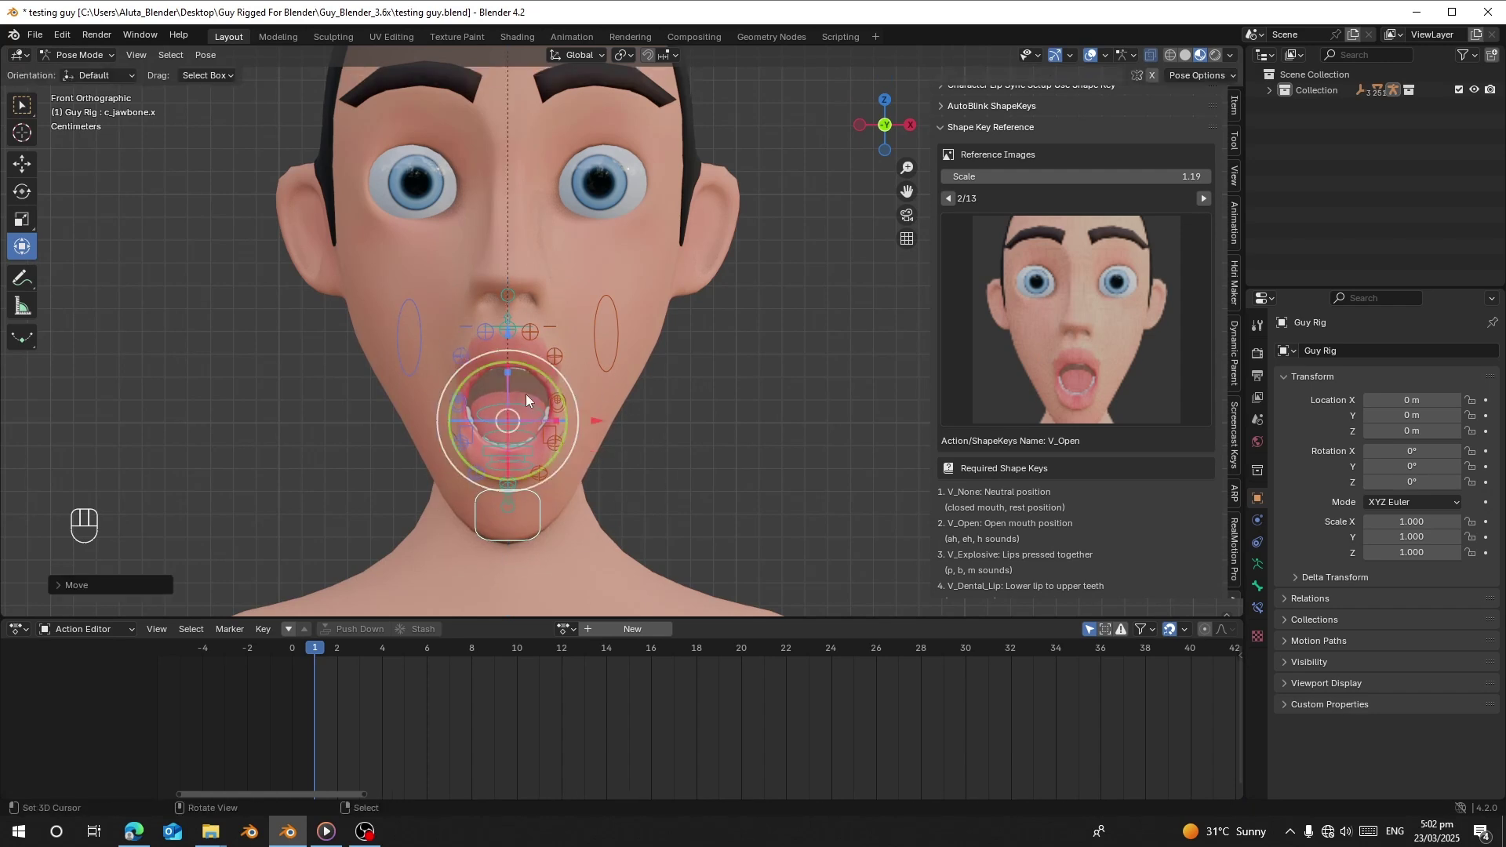
{"action": "key", "text": "a"}
{"action": "key", "text": "i"}
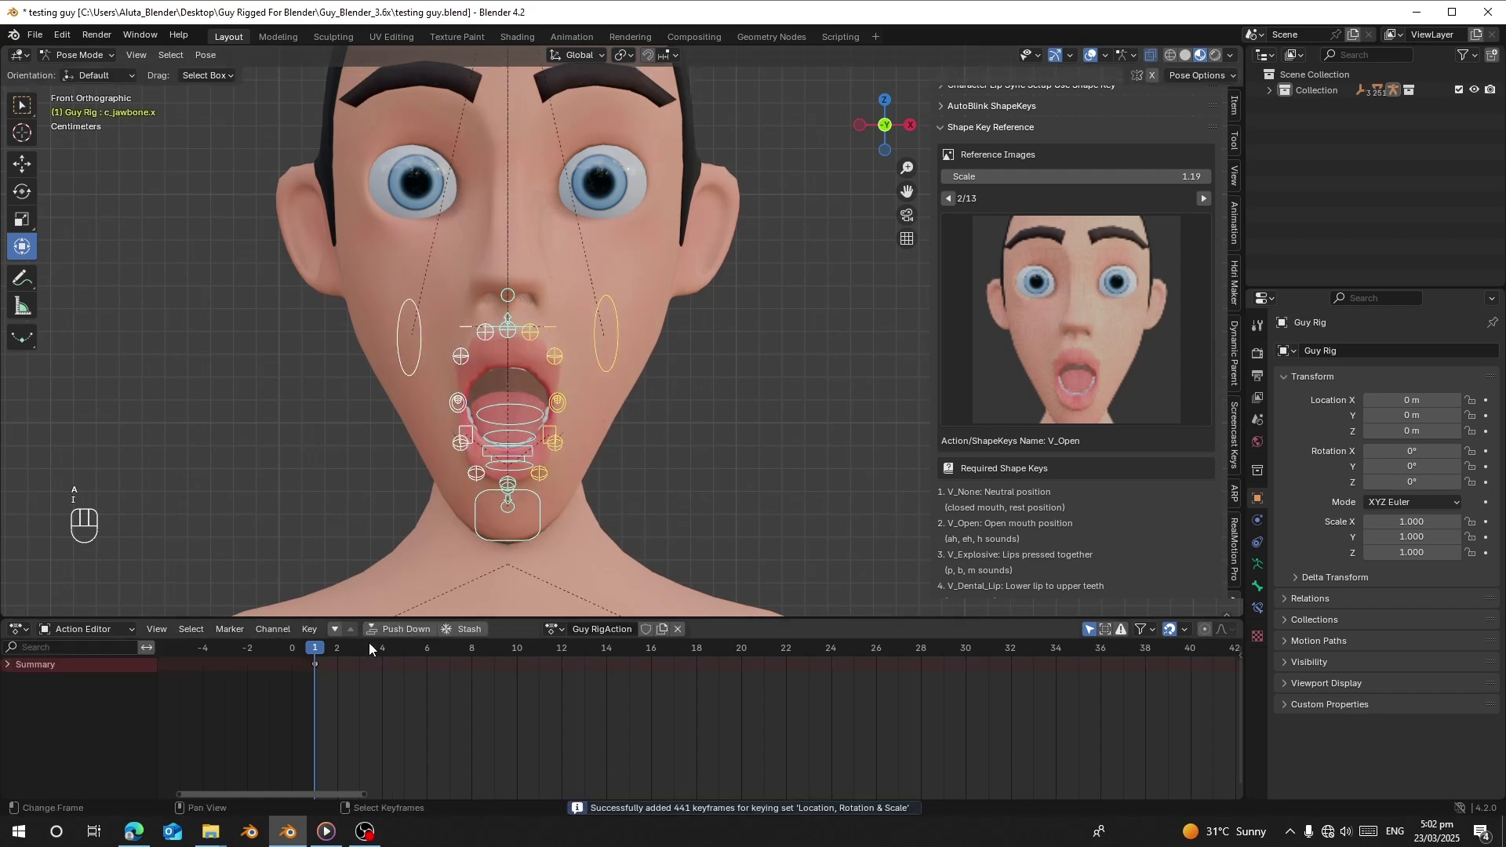
{"action": "left_click_drag", "start_coordinate": [603, 629], "coordinate": [843, 564]}
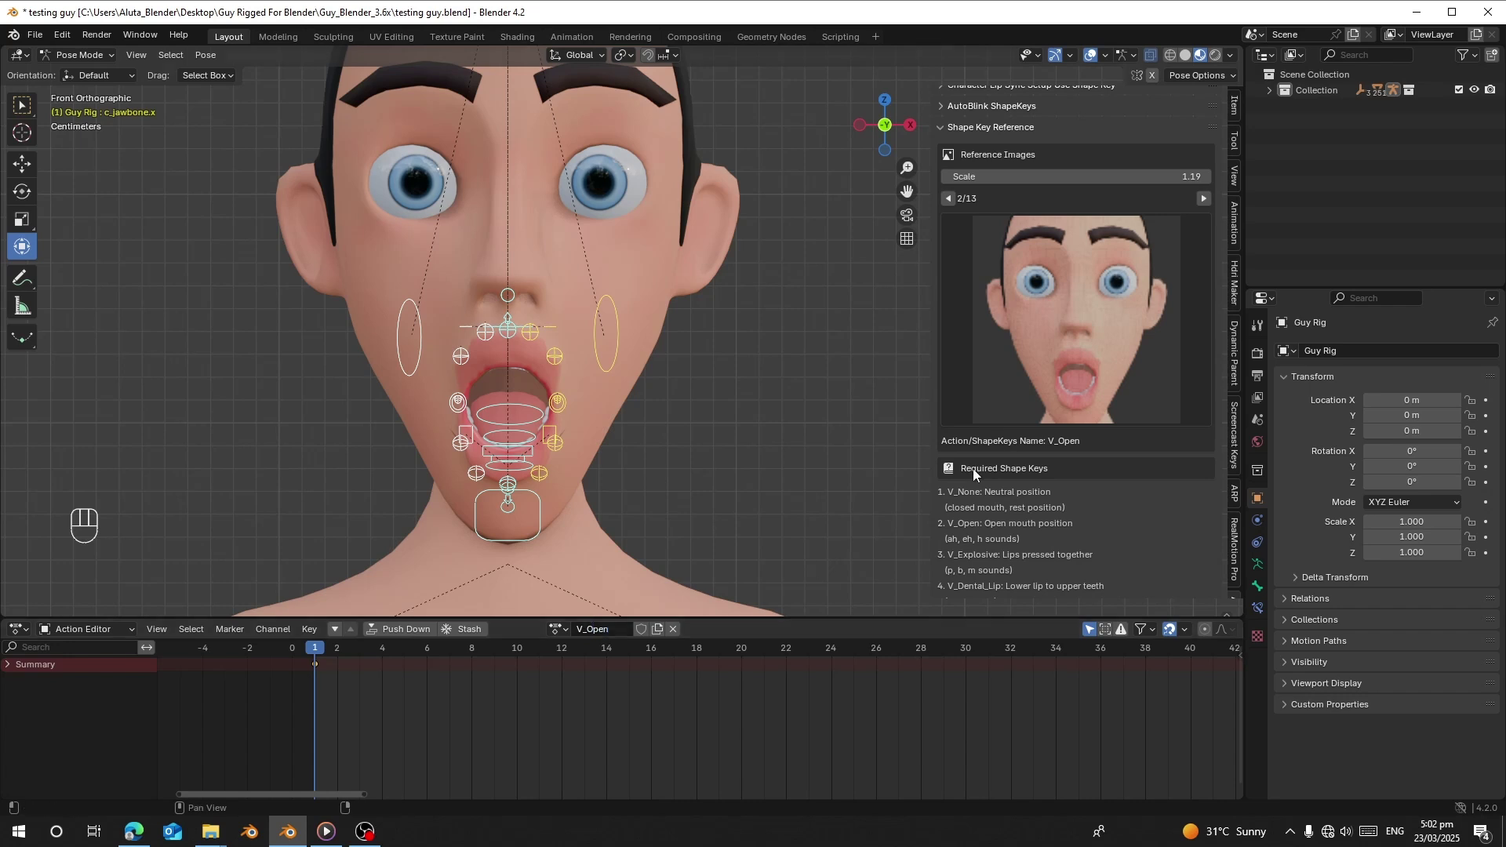
{"action": "left_click_drag", "start_coordinate": [1055, 445], "coordinate": [1084, 436]}
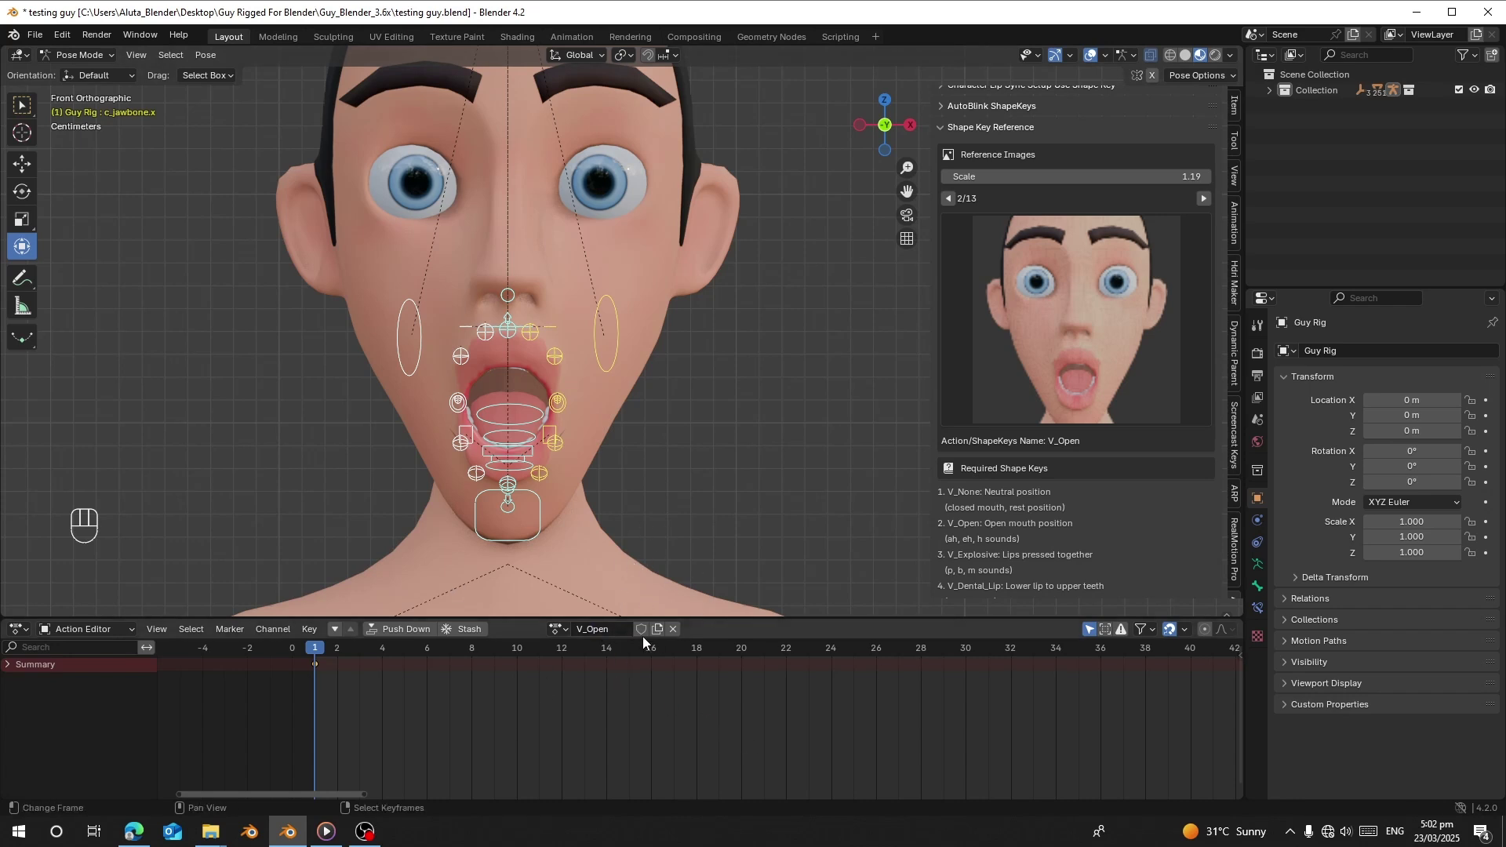
{"action": "left_click", "coordinate": [642, 638]}
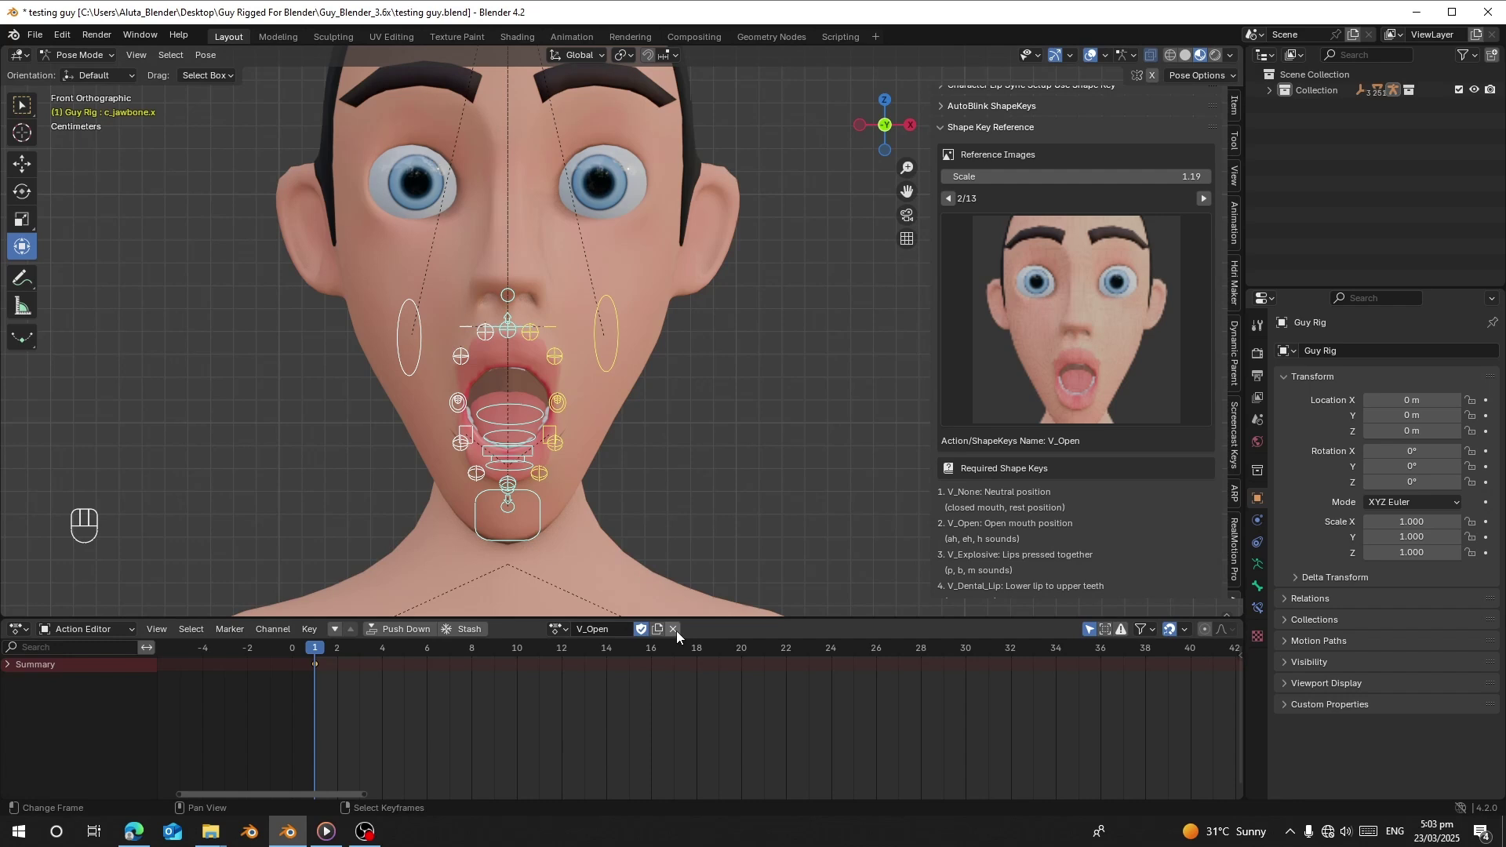
Reset the face to neutral and advance to the V_Explosive reference image.
{"action": "key", "text": "alt+g"}
{"action": "key", "text": "alt+r"}
{"action": "key", "text": "alt+s"}
{"action": "left_click", "coordinate": [1208, 203]}
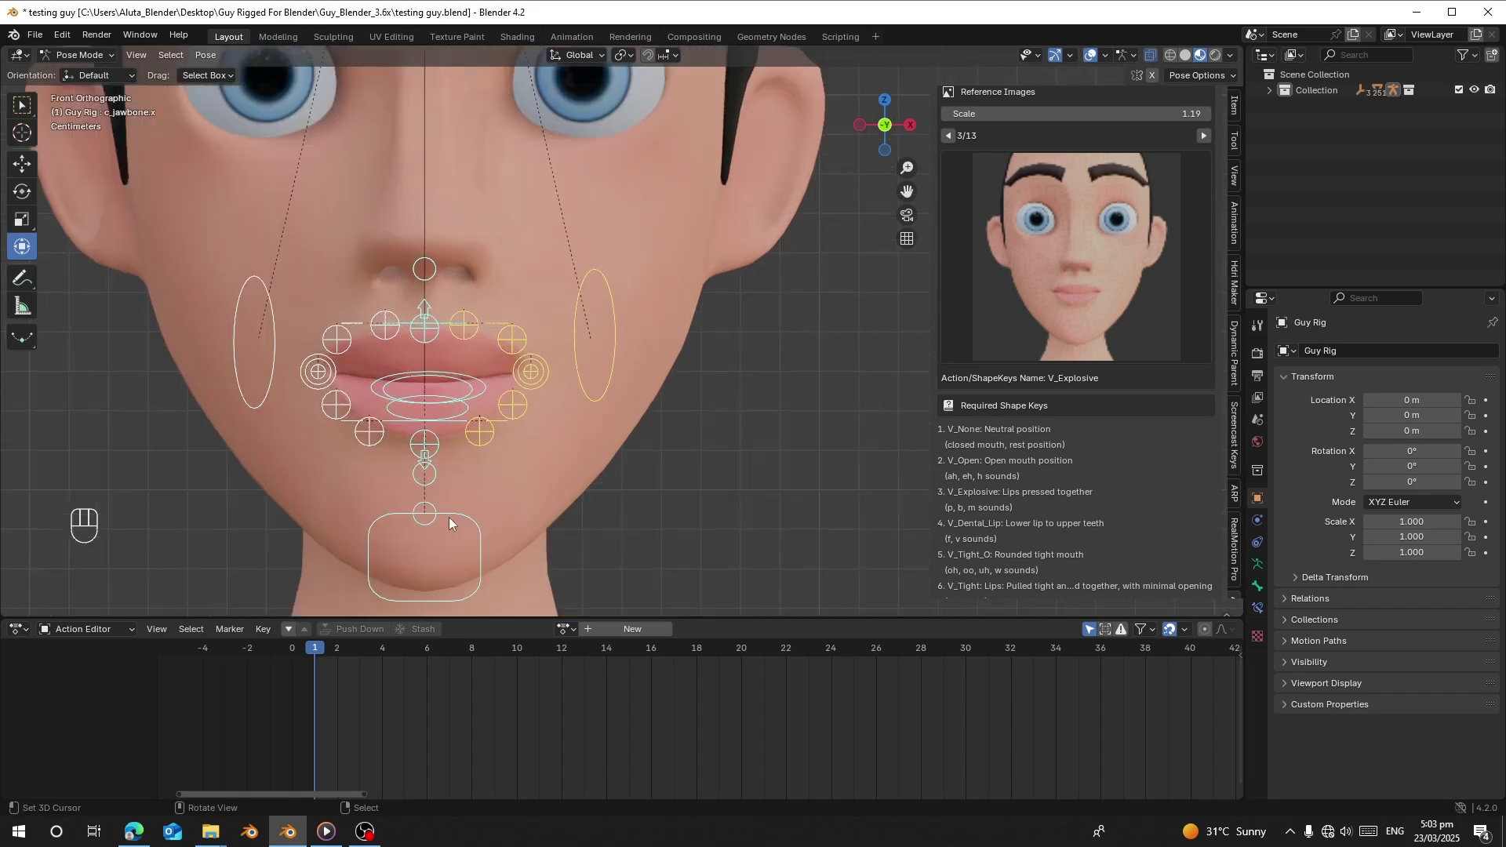
Press the lips together with the lip controls and key the pose on all face controls.
{"action": "left_click", "coordinate": [454, 521]}
{"action": "left_click", "coordinate": [427, 301]}
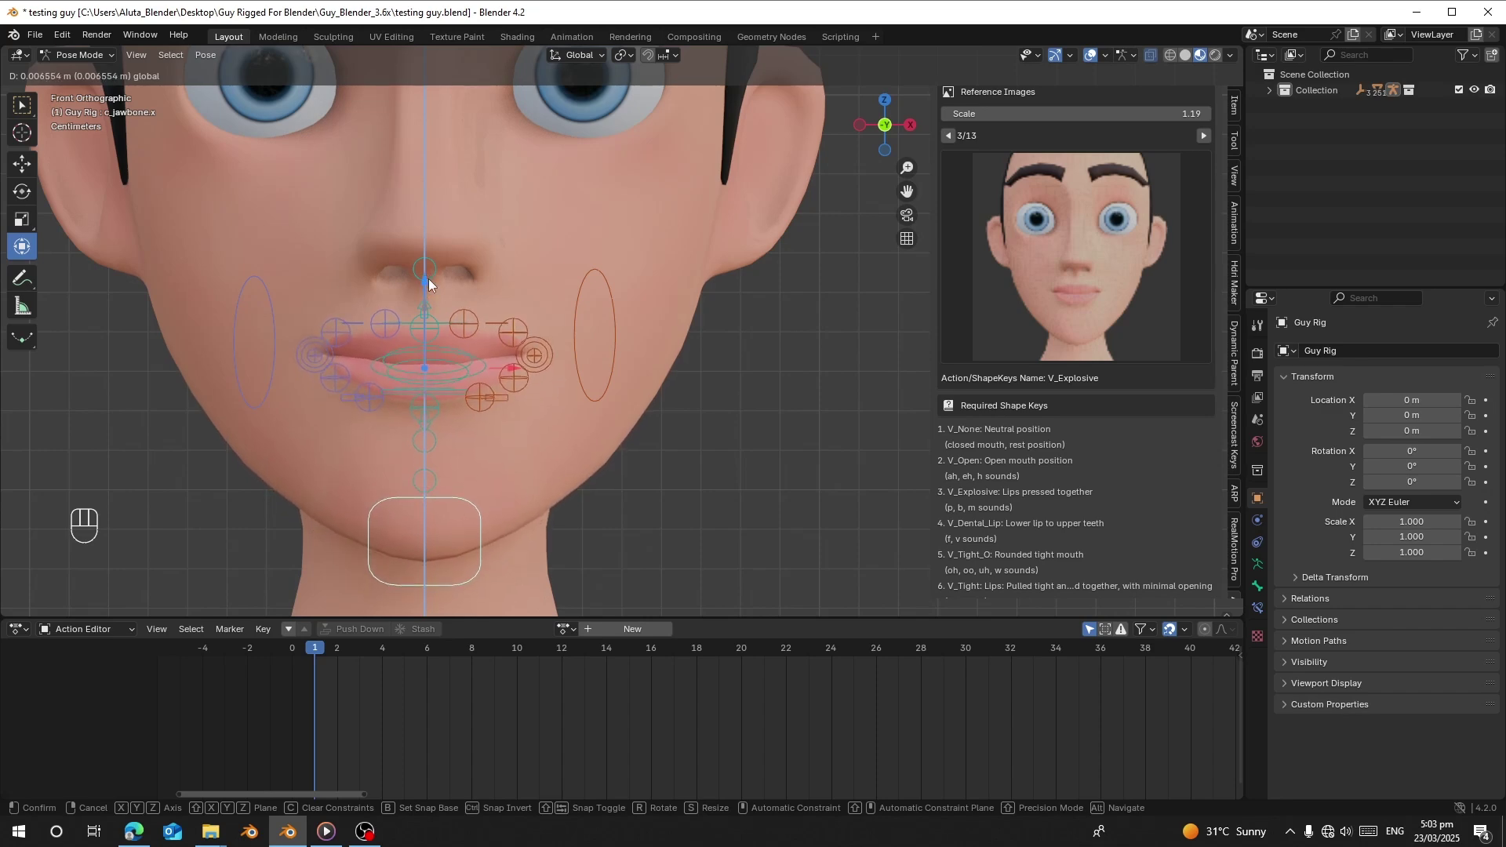
{"action": "left_click_drag", "start_coordinate": [388, 322], "coordinate": [452, 277]}
{"action": "left_click", "coordinate": [406, 252]}
{"action": "key", "text": "a"}
{"action": "key", "text": "i"}
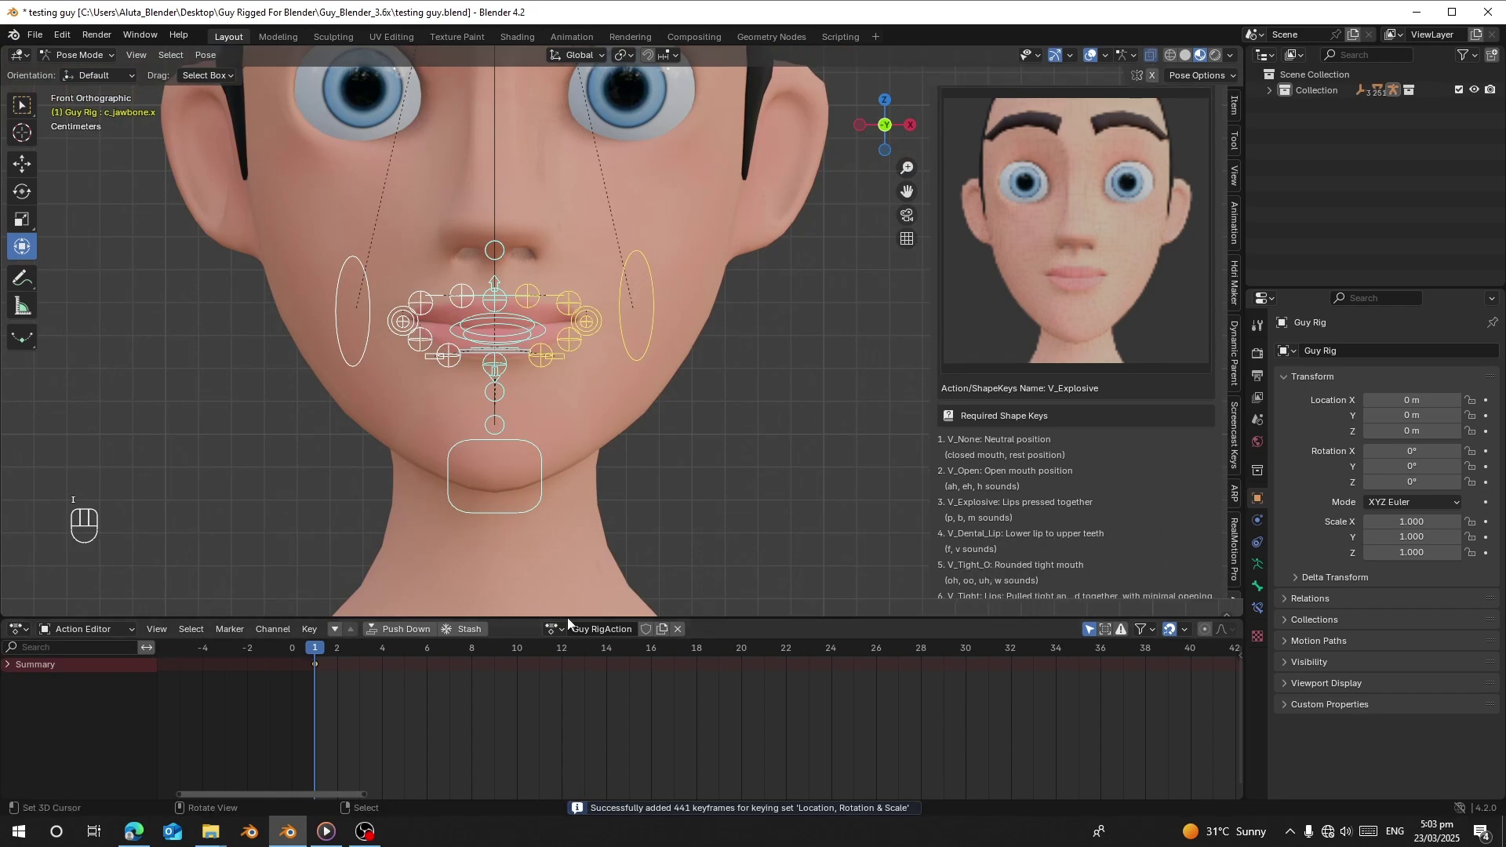
Rename the action V_Explosive with Fake User, unlink it, reset the face and save the file.
{"action": "left_click_drag", "start_coordinate": [601, 628], "coordinate": [632, 572]}
{"action": "left_click", "coordinate": [648, 635]}
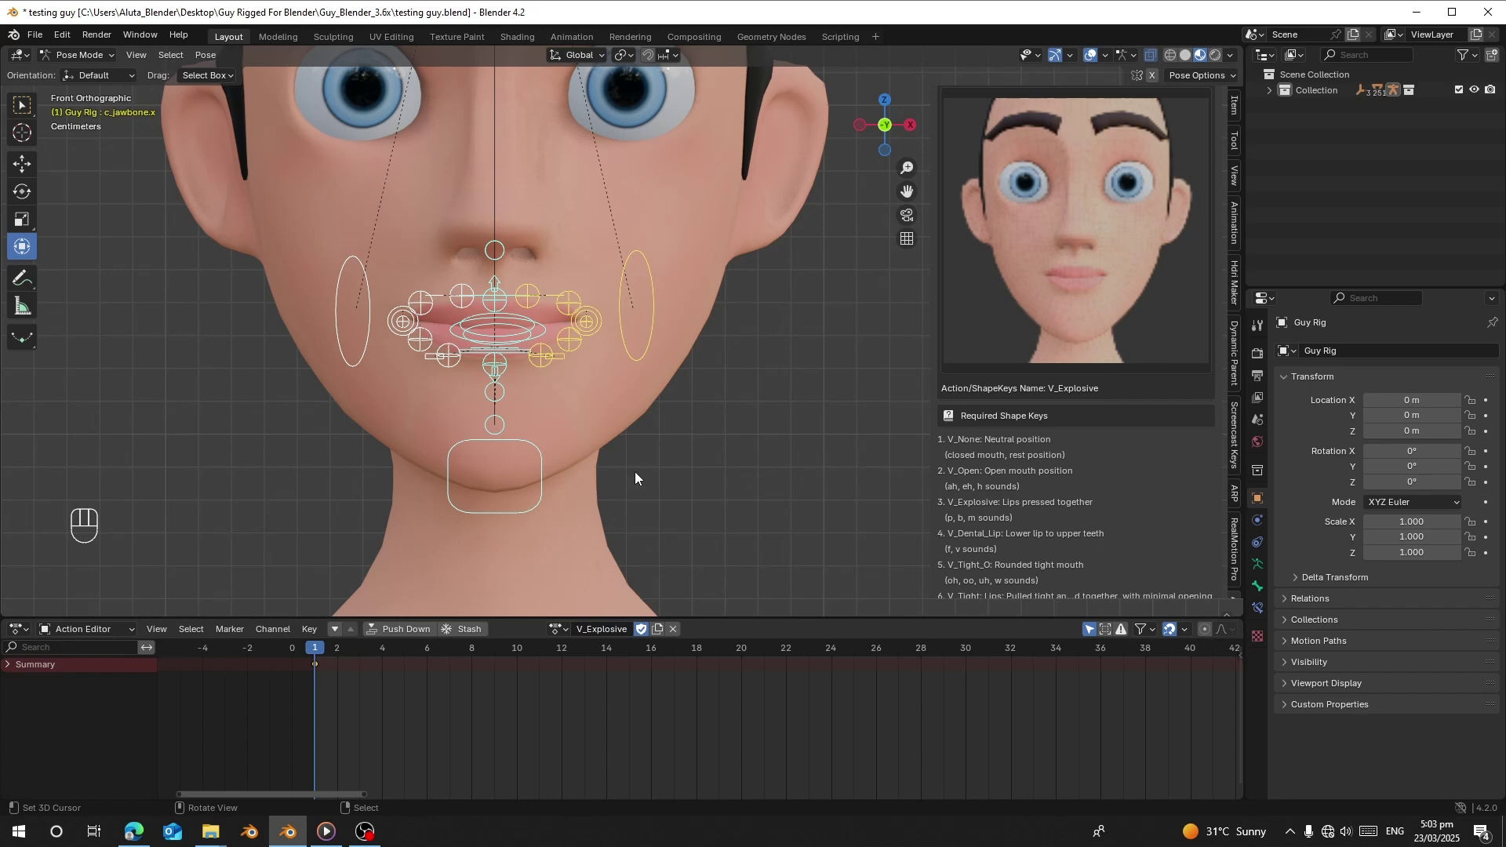
{"action": "key", "text": "ctrl+s"}
{"action": "left_click_drag", "start_coordinate": [682, 630], "coordinate": [670, 519]}
{"action": "key", "text": "a"}
{"action": "key", "text": "alt+g"}
{"action": "key", "text": "alt+r"}
{"action": "key", "text": "alt+s"}
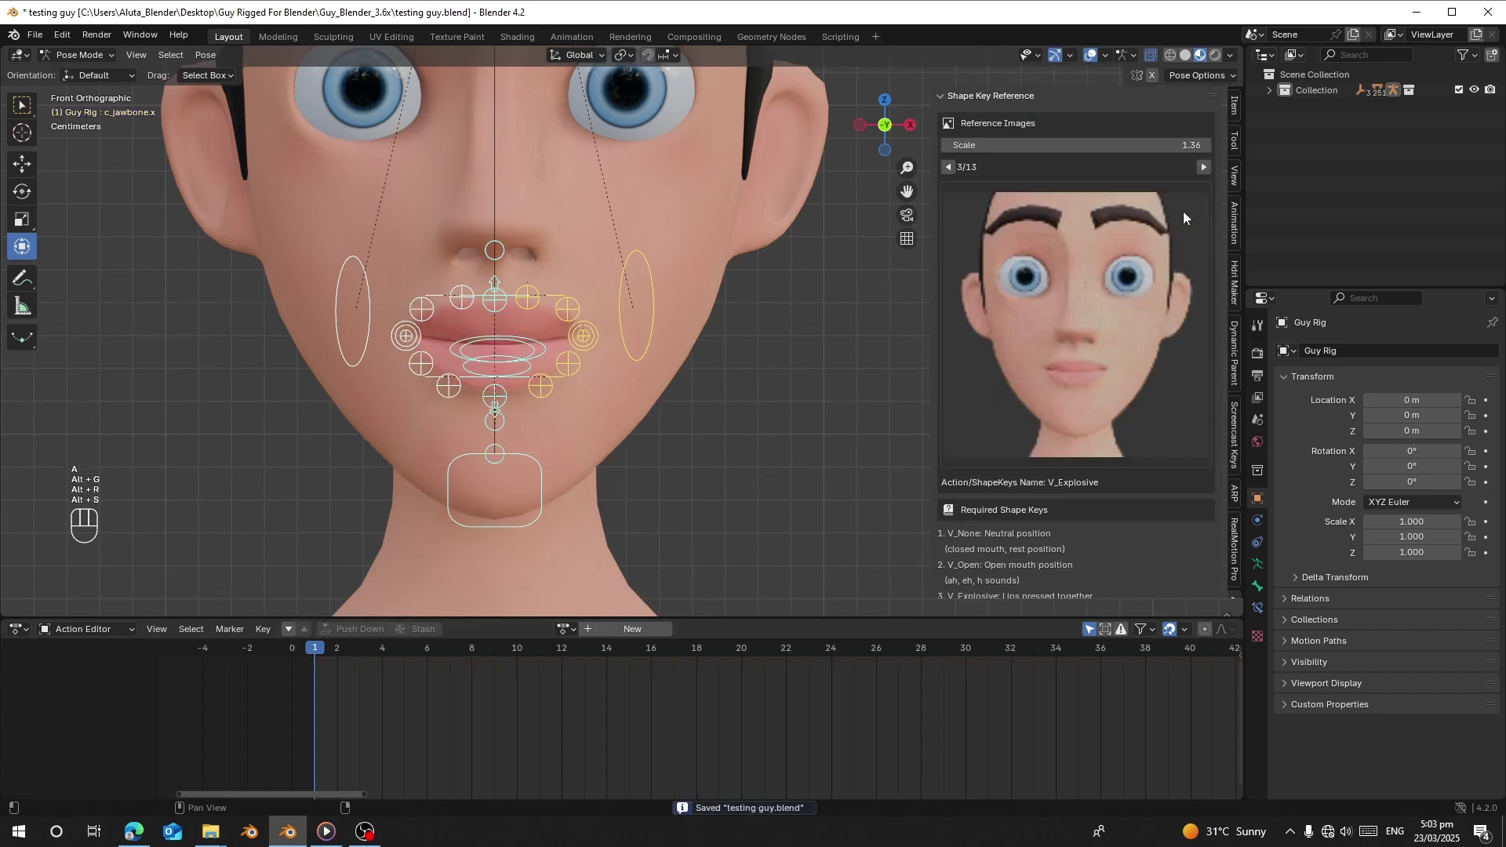
Advance to the V_Tight_O reference and pull the lip controls into a rounded O mouth shape.
{"action": "left_click", "coordinate": [1208, 169]}
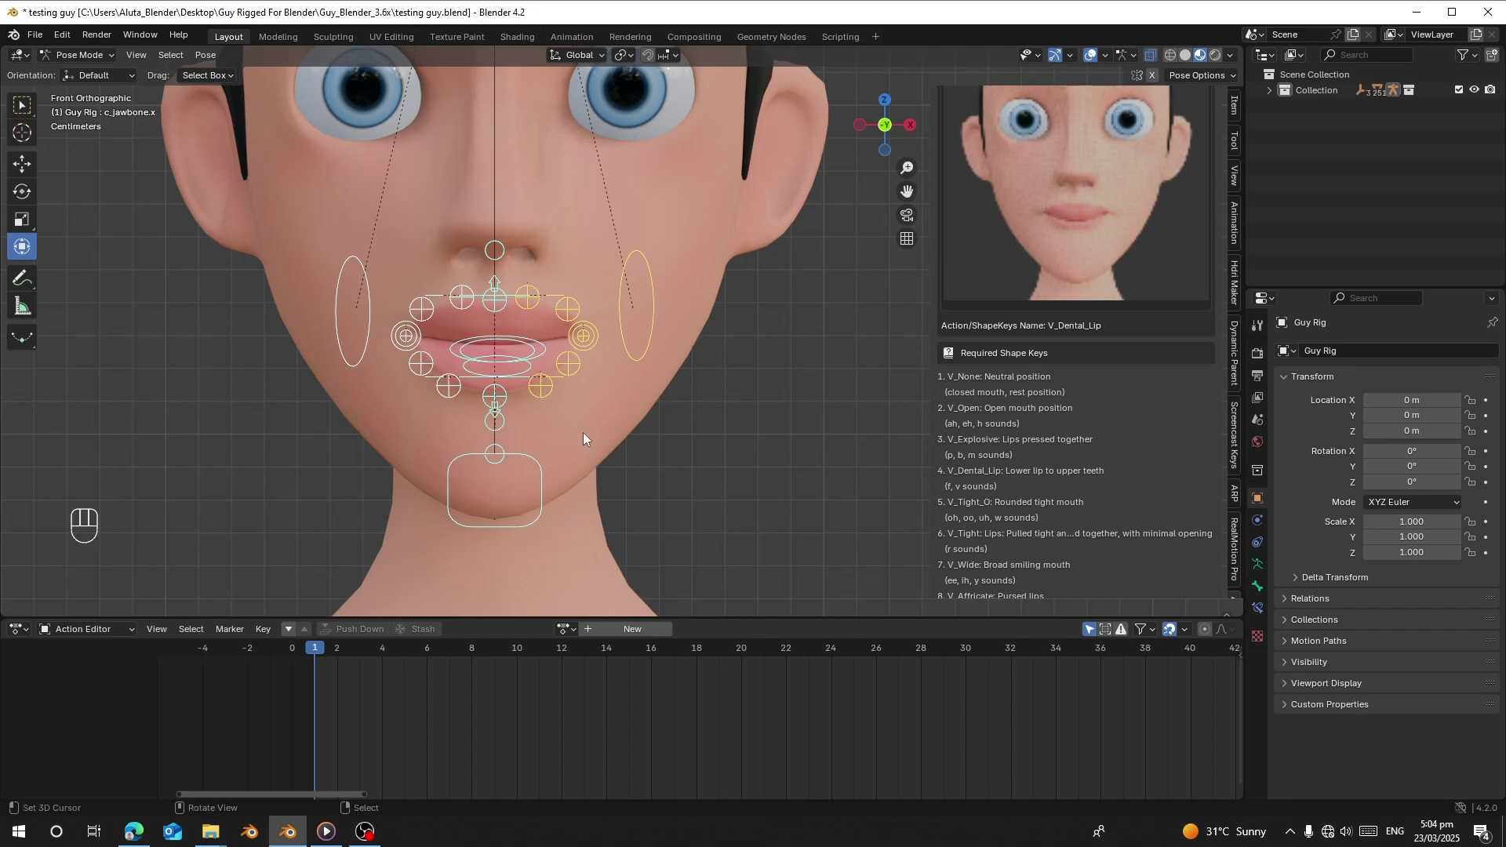
{"action": "right_click", "coordinate": [505, 418]}
{"action": "right_click", "coordinate": [561, 376]}
{"action": "right_click", "coordinate": [429, 426]}
{"action": "right_click", "coordinate": [366, 432]}
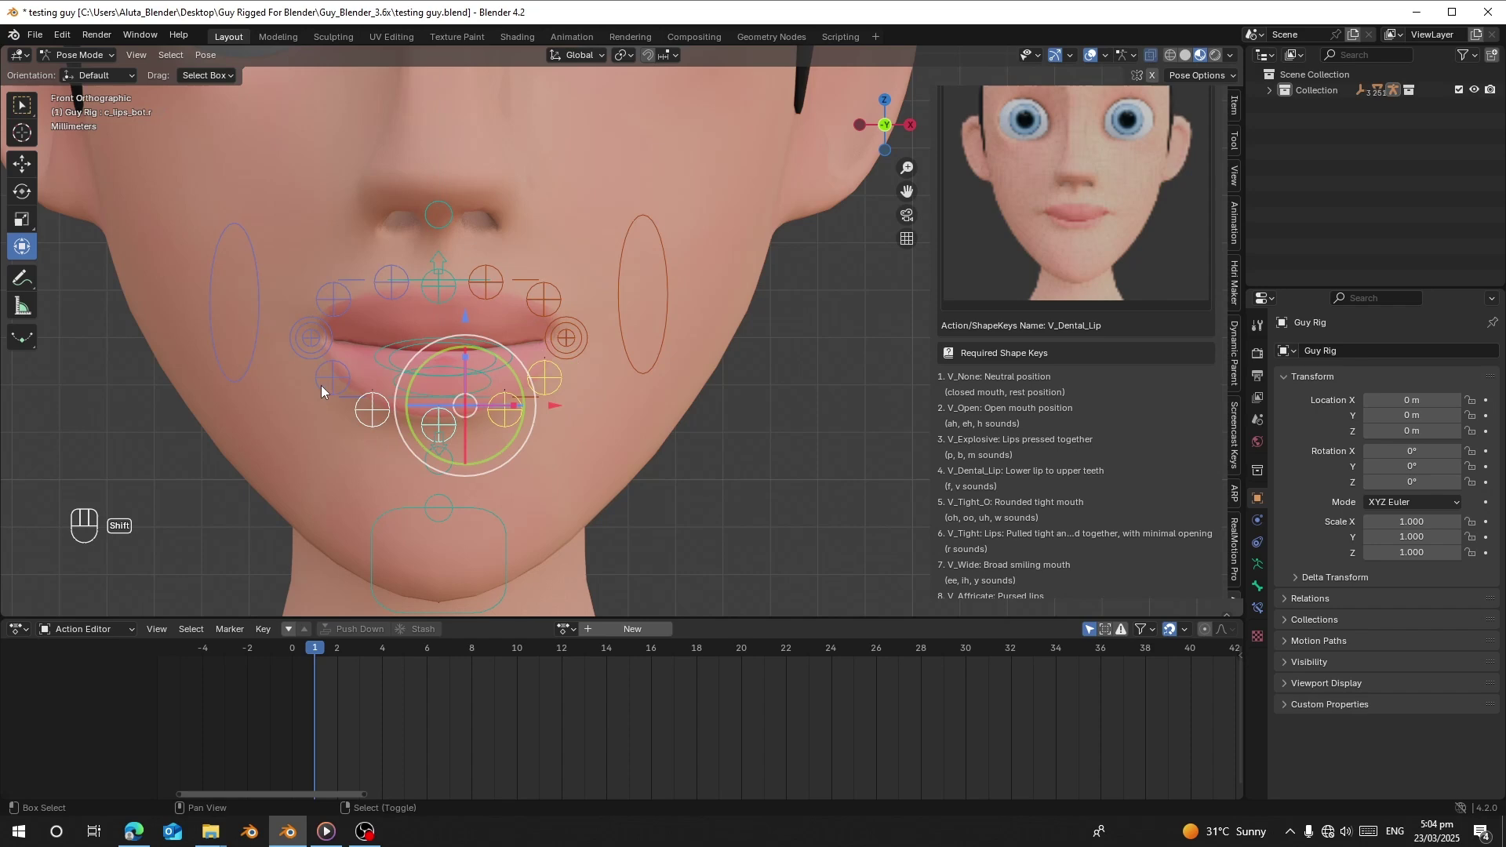
{"action": "left_click_drag", "start_coordinate": [449, 356], "coordinate": [359, 372]}
{"action": "left_click", "coordinate": [536, 383]}
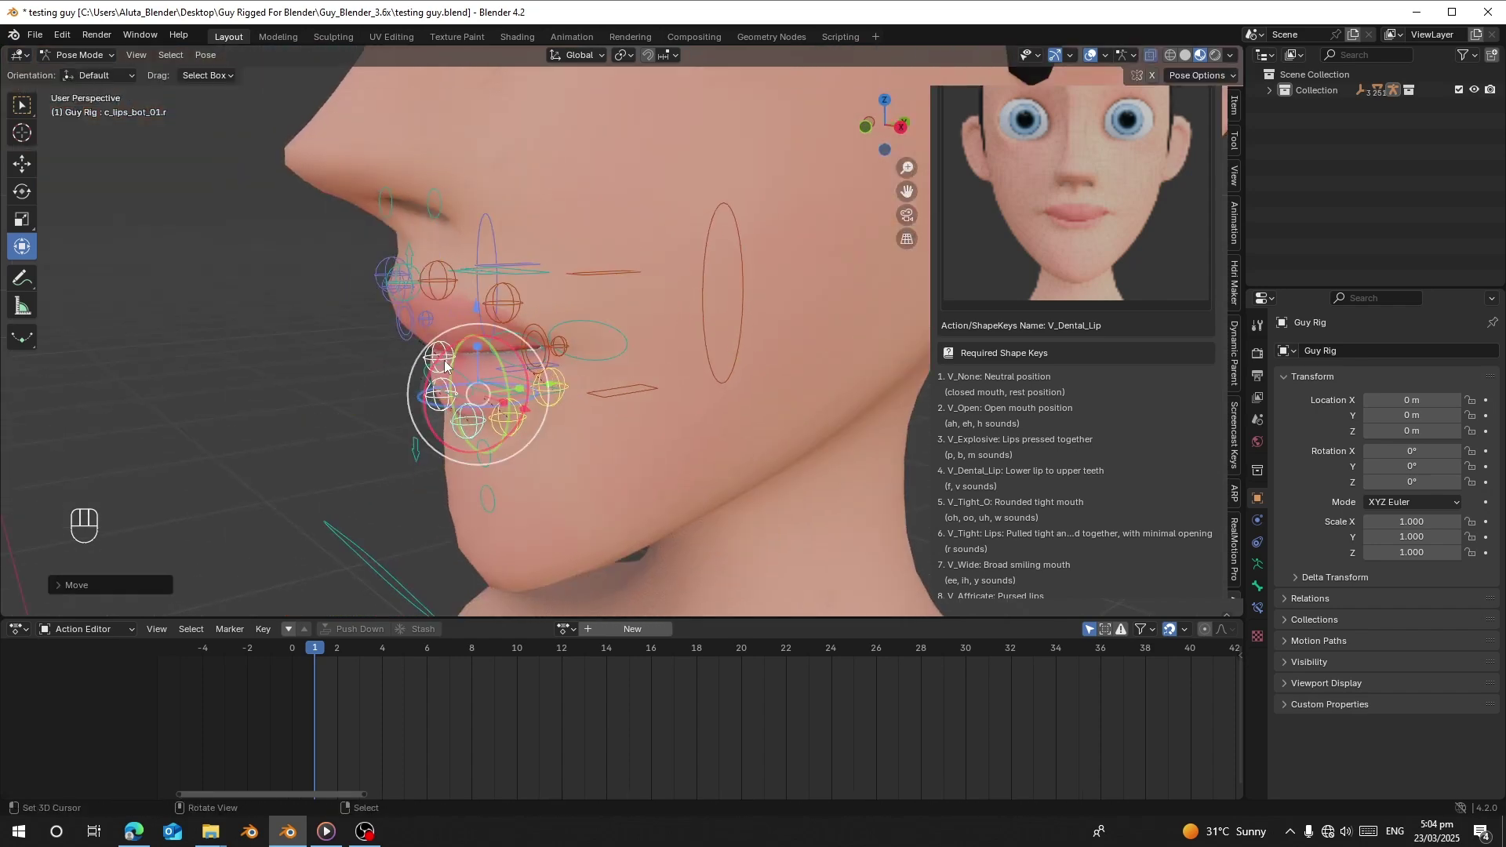
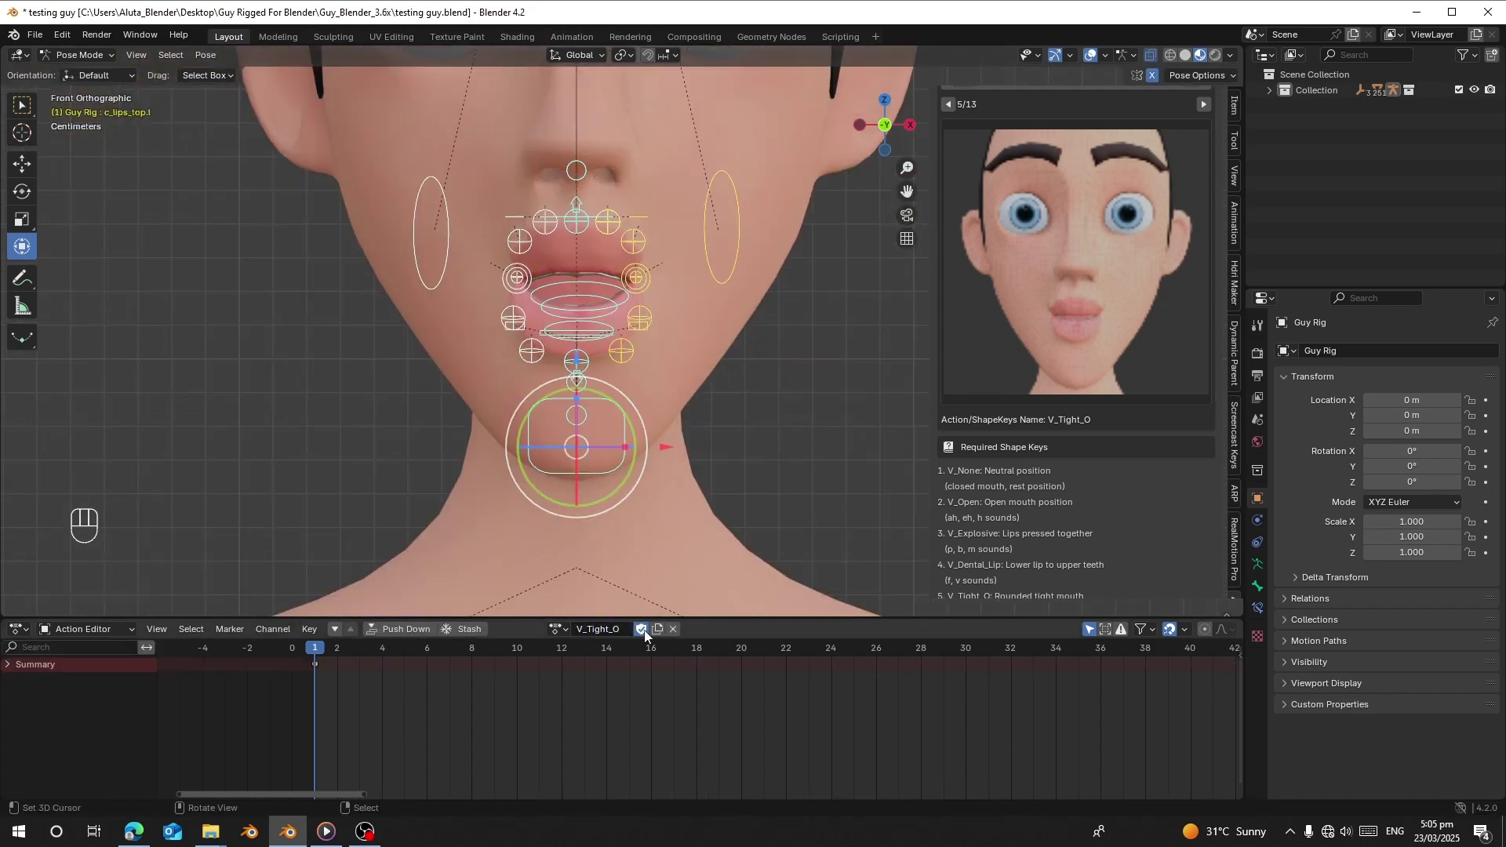
Keep V_Tight_O with Fake User and reset all face controls back to neutral.
{"action": "left_click", "coordinate": [677, 634]}
{"action": "key", "text": "a"}
{"action": "key", "text": "alt+g"}
{"action": "key", "text": "alt+r"}
{"action": "key", "text": "alt+s"}
Select the mouth-corner controls to start shaping the V_Tight viseme.
{"action": "double_click", "coordinate": [623, 392]}
{"action": "left_click", "coordinate": [619, 326]}
{"action": "left_click", "coordinate": [722, 215]}
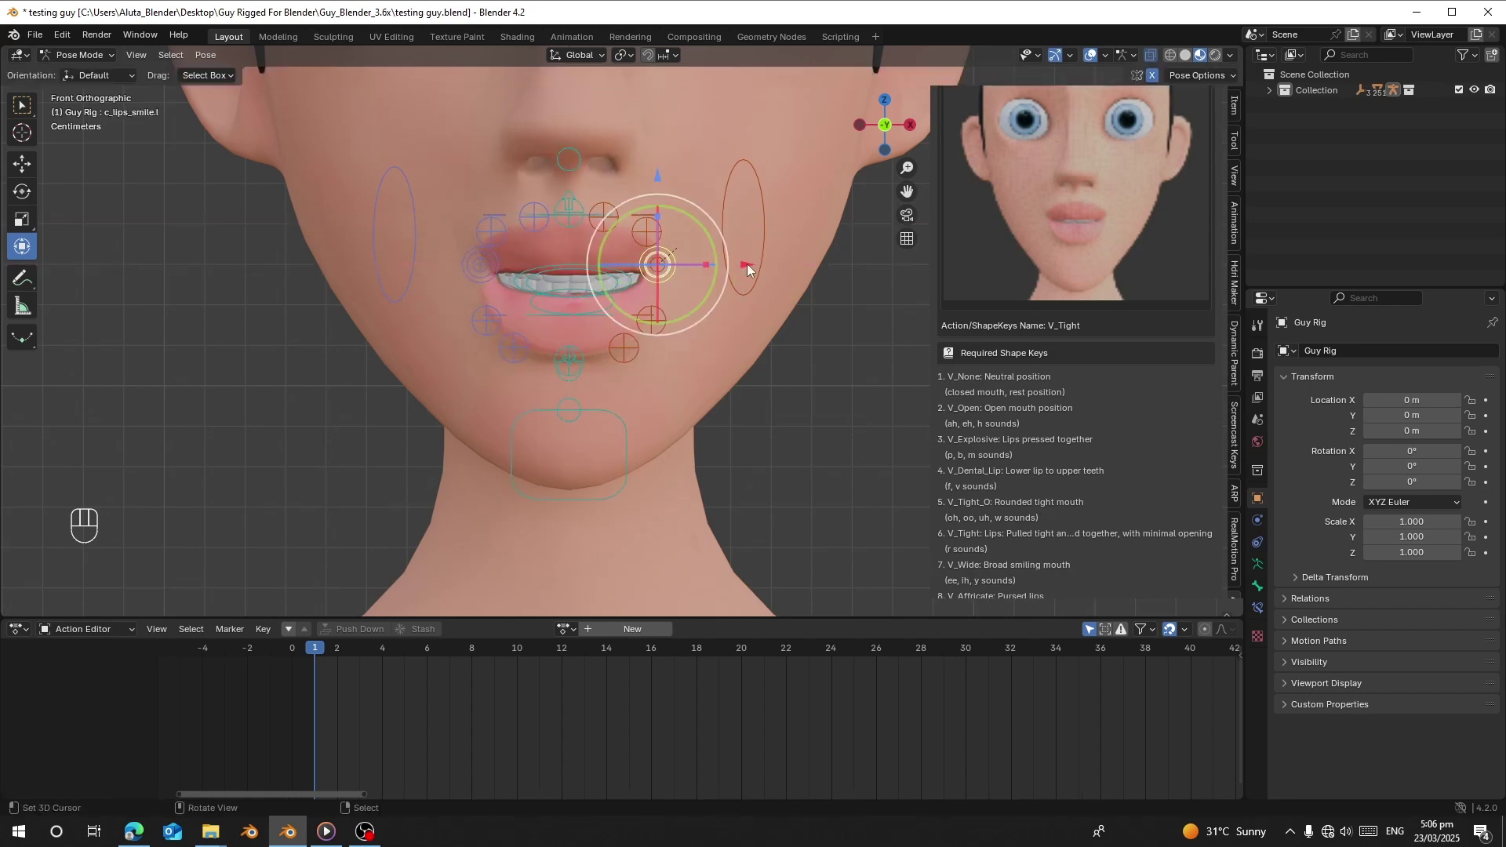
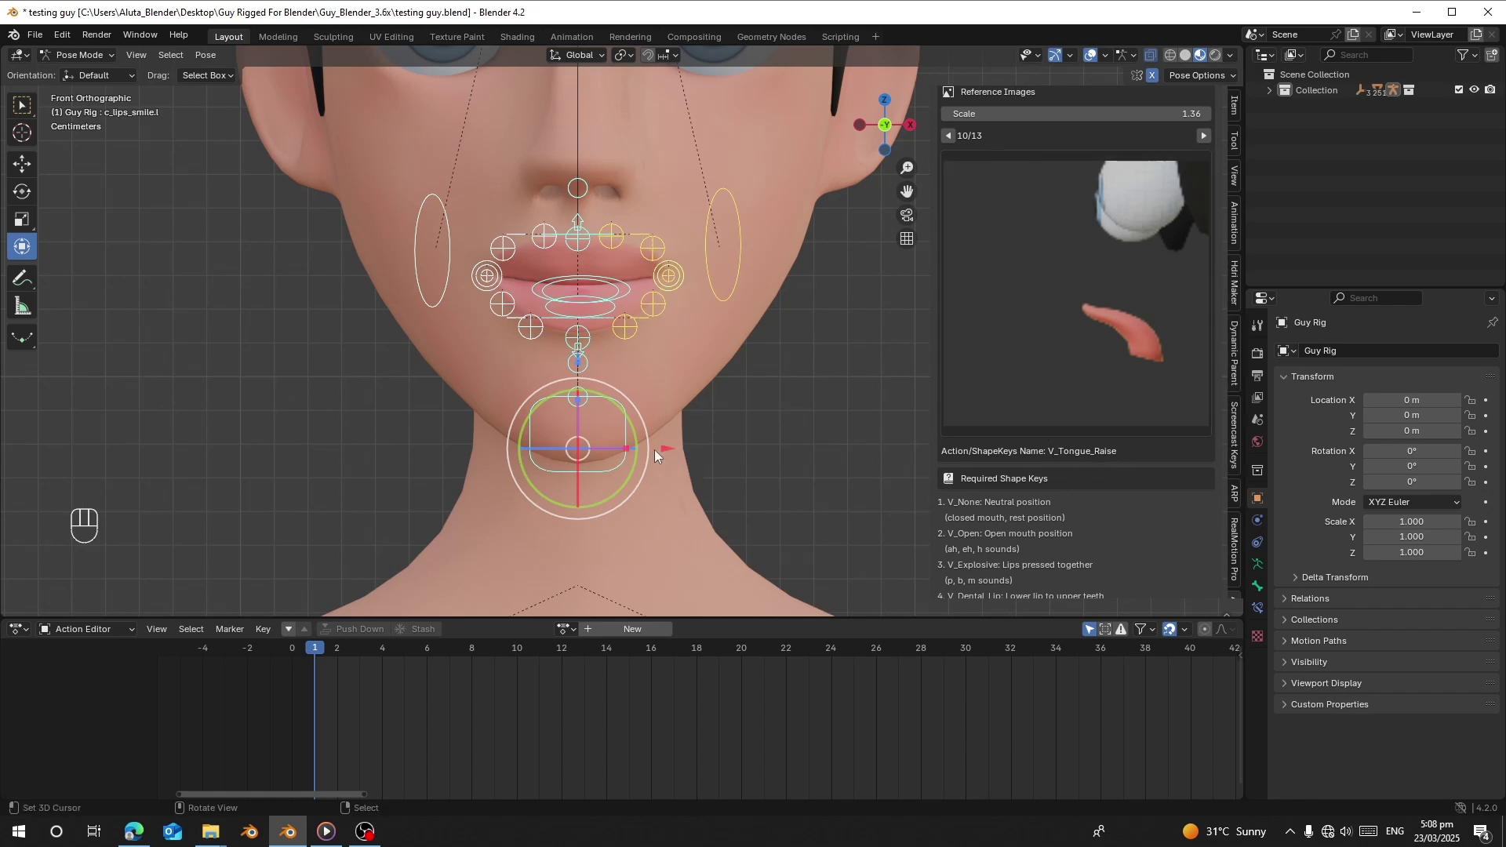
Select the jaw control and open Guy's jaw wide for the tongue pose.
{"action": "left_click", "coordinate": [625, 407]}
{"action": "left_click", "coordinate": [583, 203]}
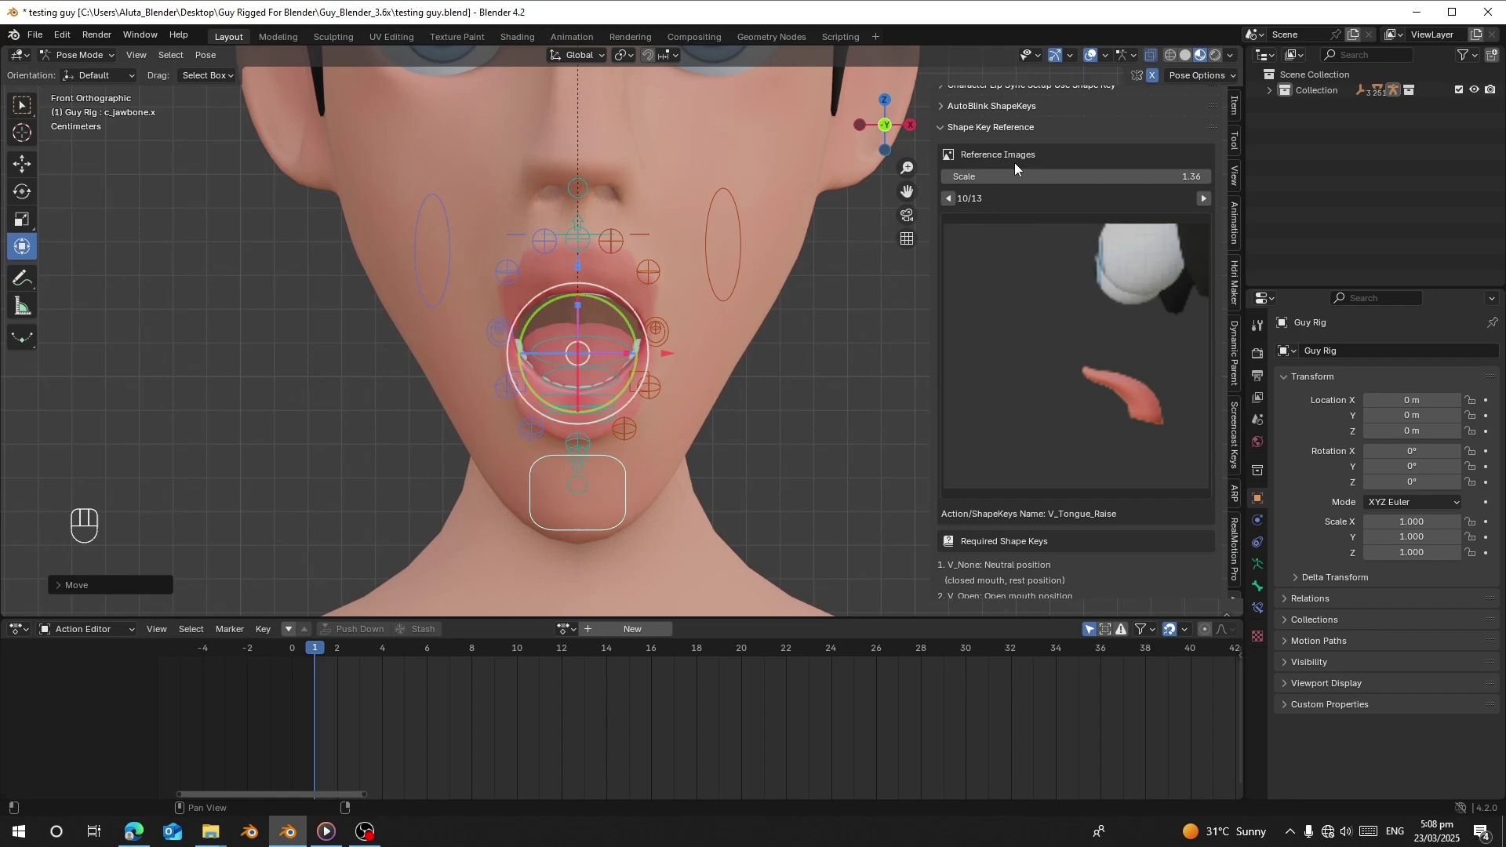
{"action": "left_click_drag", "start_coordinate": [568, 481], "coordinate": [514, 492]}
{"action": "right_click", "coordinate": [553, 495]}
{"action": "left_click_drag", "start_coordinate": [573, 498], "coordinate": [636, 506]}
{"action": "middle_click", "coordinate": [636, 505]}
{"action": "right_click", "coordinate": [586, 377]}
{"action": "right_click", "coordinate": [578, 360]}
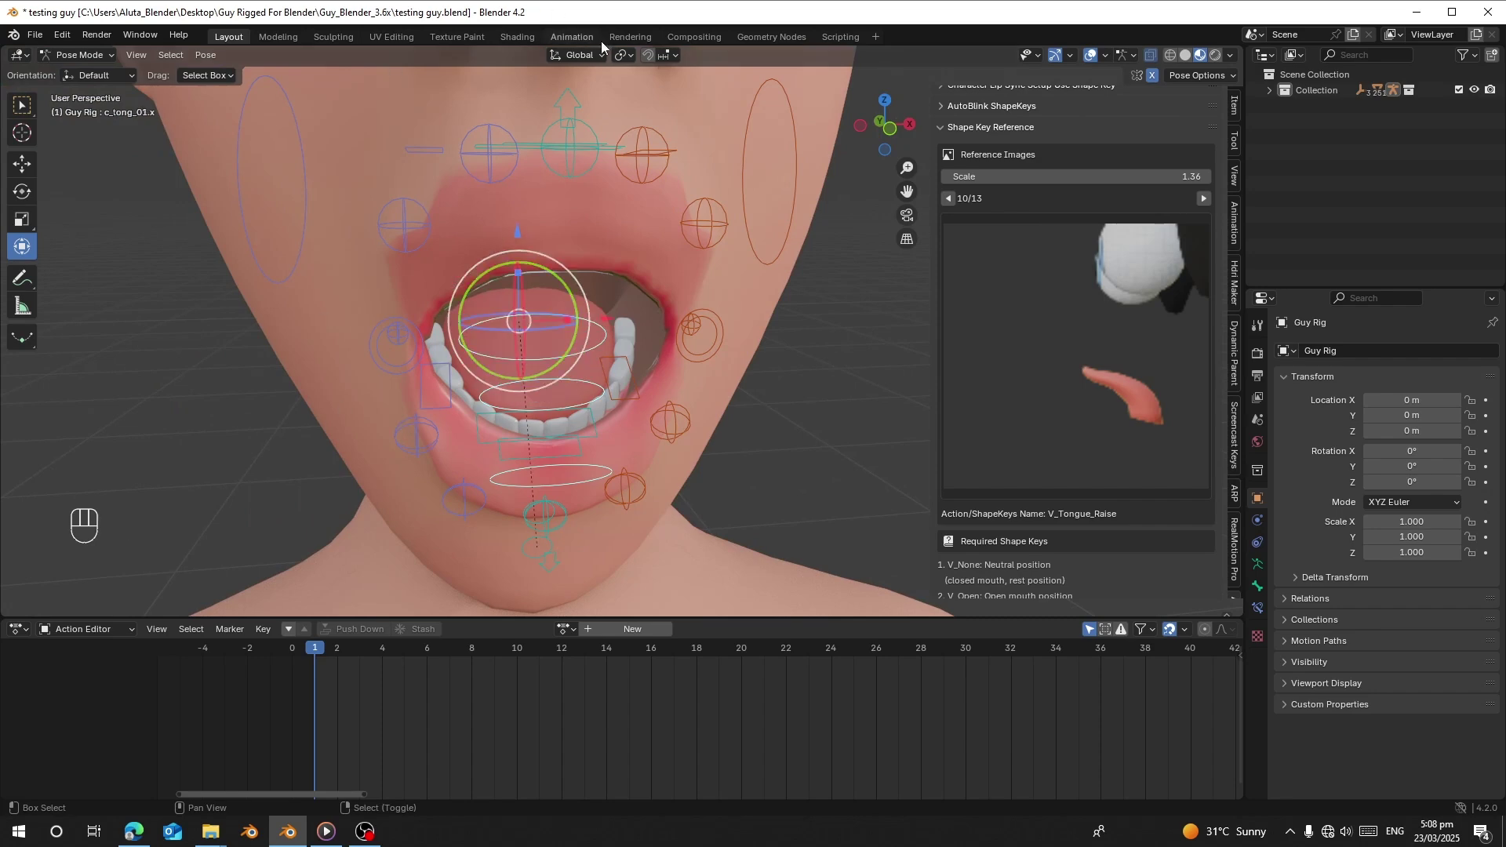
View the head from the side and select the tongue root control.
{"action": "left_click_drag", "start_coordinate": [629, 65], "coordinate": [712, 293]}
{"action": "left_click_drag", "start_coordinate": [553, 396], "coordinate": [491, 391]}
{"action": "left_click_drag", "start_coordinate": [666, 303], "coordinate": [574, 294]}
{"action": "left_click_drag", "start_coordinate": [700, 339], "coordinate": [630, 330]}
{"action": "left_click", "coordinate": [770, 323]}
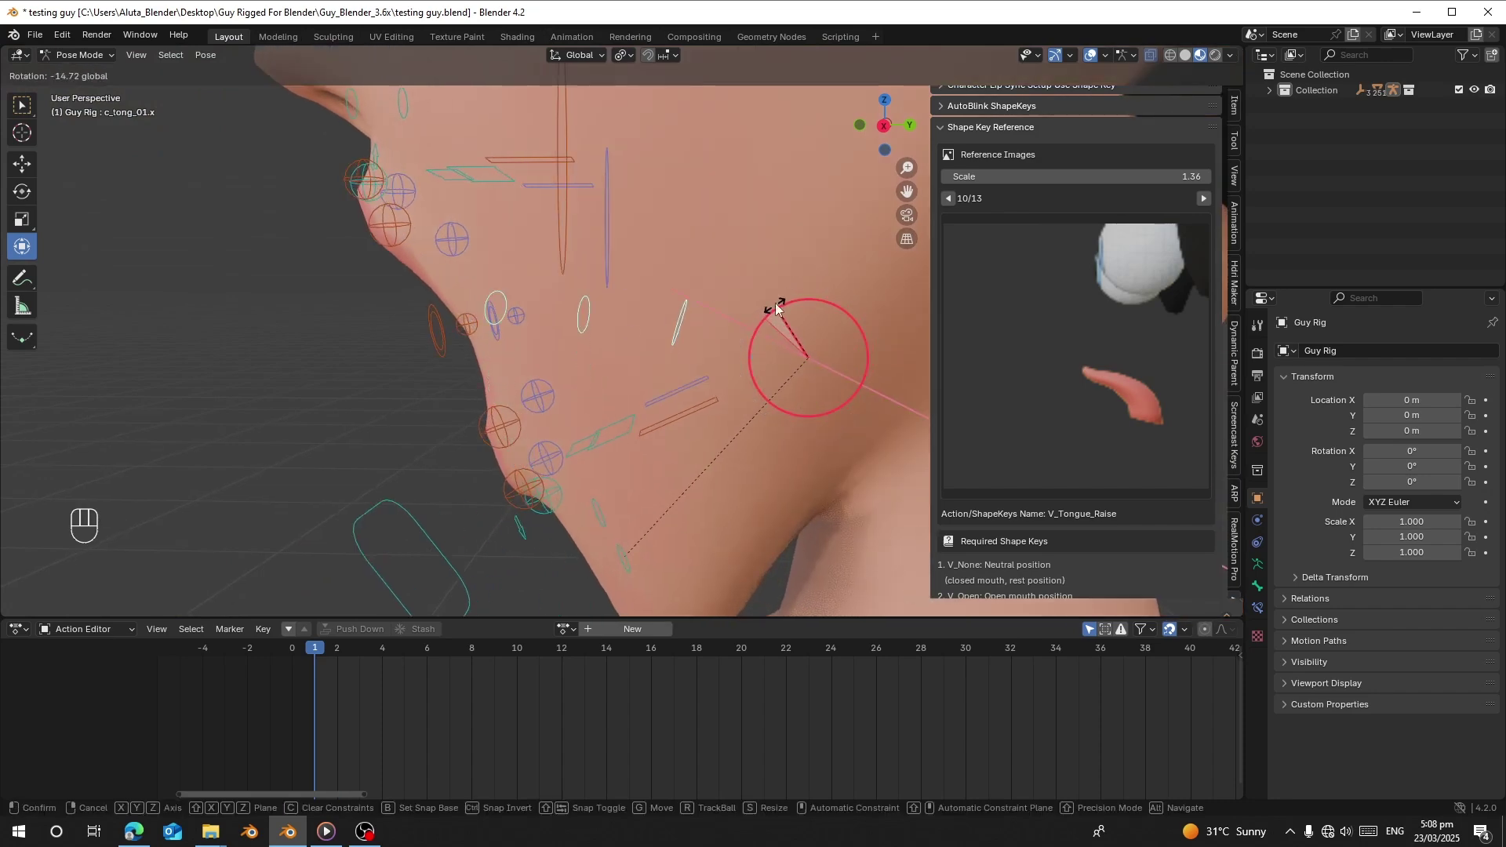
{"action": "middle_click", "coordinate": [621, 367]}
{"action": "left_click", "coordinate": [672, 364]}
{"action": "middle_click", "coordinate": [733, 347]}
Rotate the tongue root so the tongue tilts upward inside the mouth.
{"action": "left_click_drag", "start_coordinate": [543, 361], "coordinate": [588, 367]}
{"action": "left_click_drag", "start_coordinate": [472, 427], "coordinate": [436, 427]}
{"action": "left_click", "coordinate": [330, 356]}
{"action": "left_click_drag", "start_coordinate": [367, 331], "coordinate": [371, 310]}
{"action": "middle_click", "coordinate": [419, 327]}
{"action": "left_click", "coordinate": [446, 278]}
{"action": "left_click_drag", "start_coordinate": [532, 304], "coordinate": [343, 362]}
{"action": "left_click", "coordinate": [608, 268]}
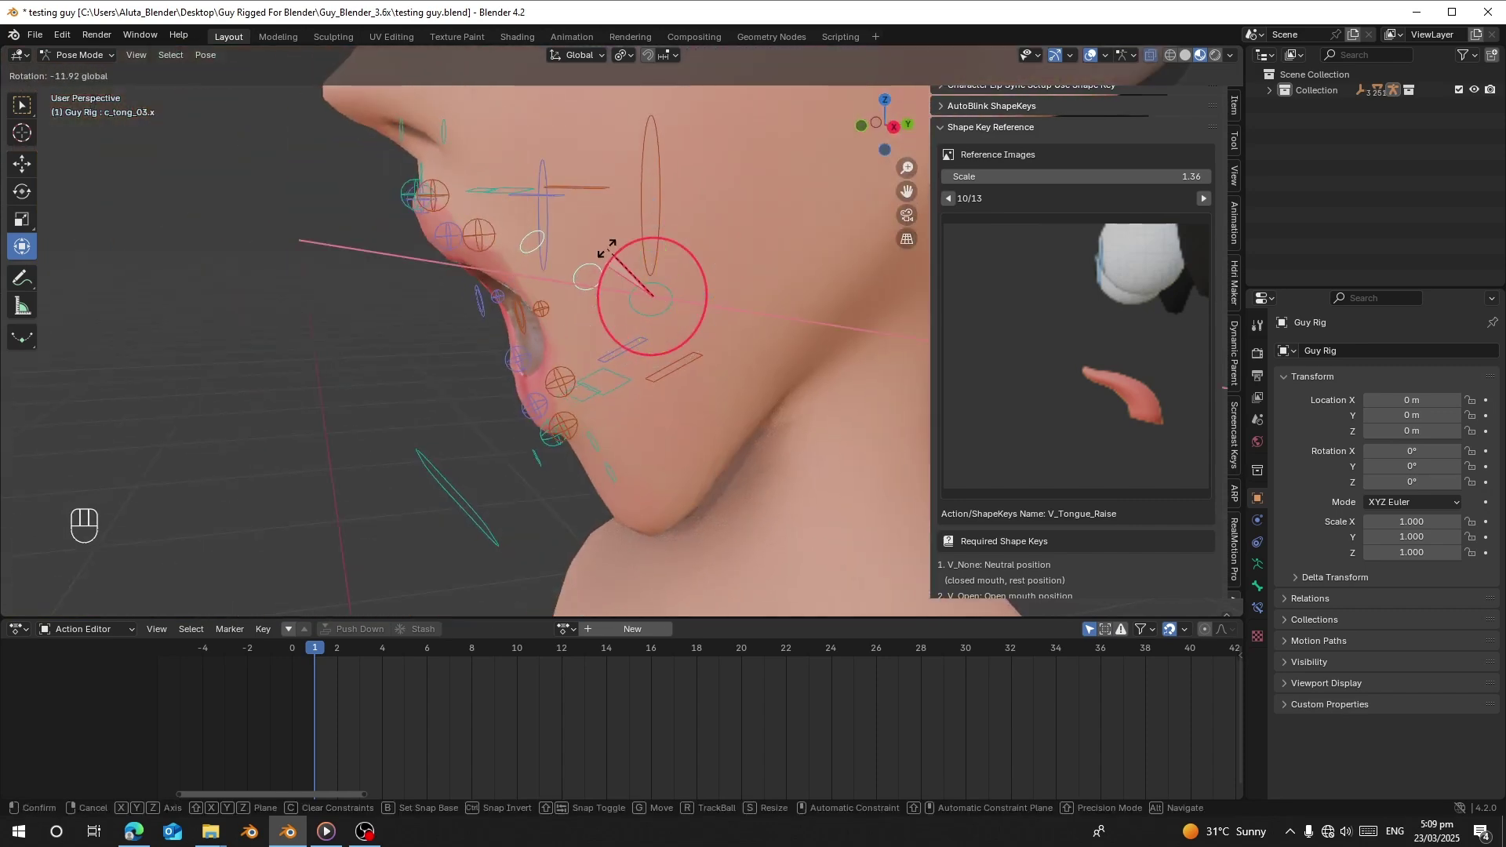
Curl the tongue tip upward and refine the root rotation against the reference.
{"action": "left_click", "coordinate": [640, 317]}
{"action": "left_click", "coordinate": [699, 282]}
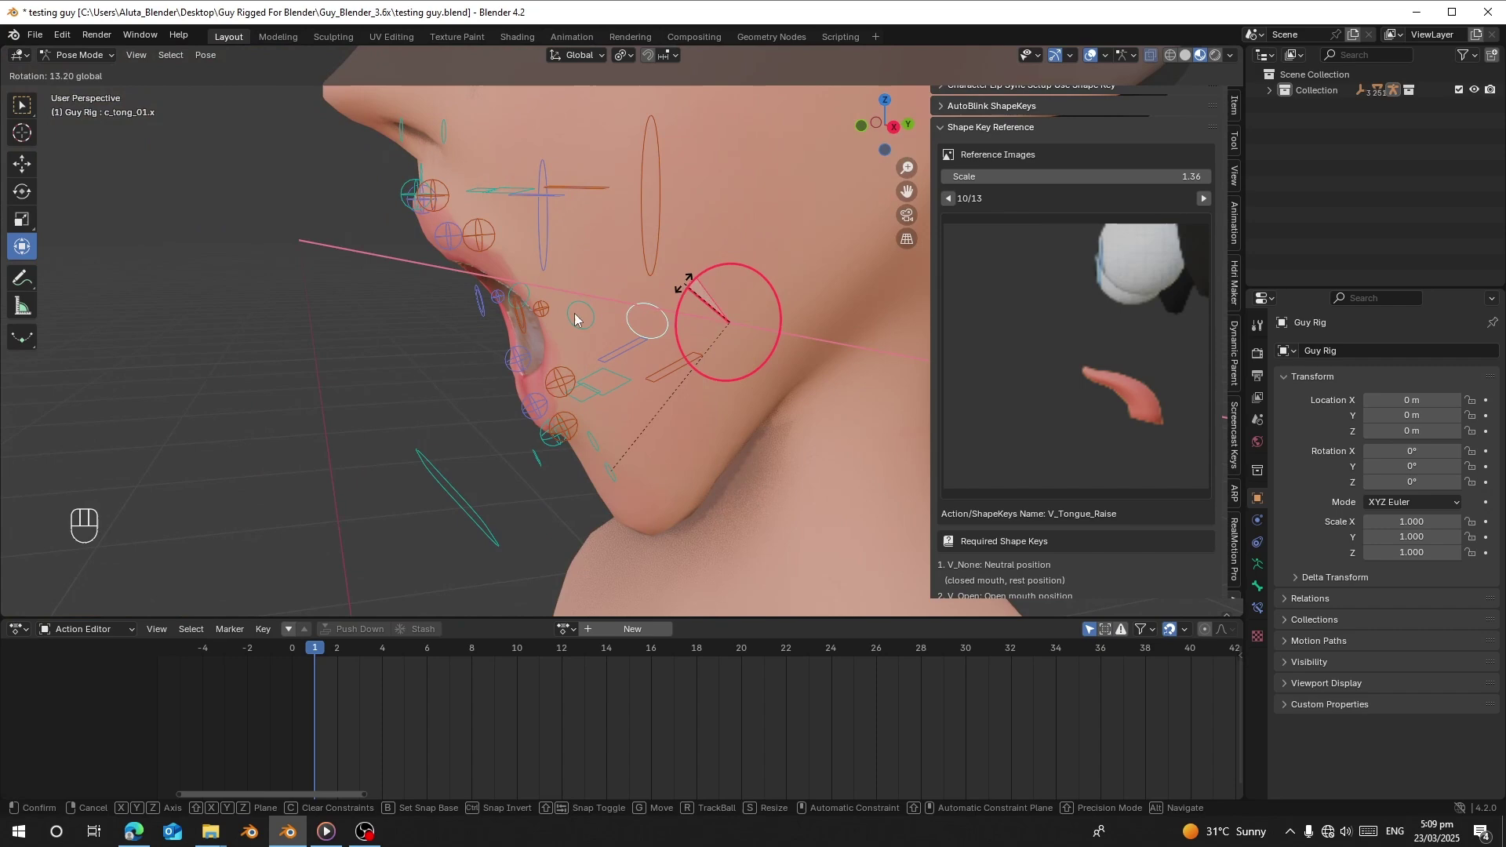
{"action": "left_click_drag", "start_coordinate": [479, 353], "coordinate": [590, 334]}
{"action": "left_click_drag", "start_coordinate": [534, 334], "coordinate": [467, 356]}
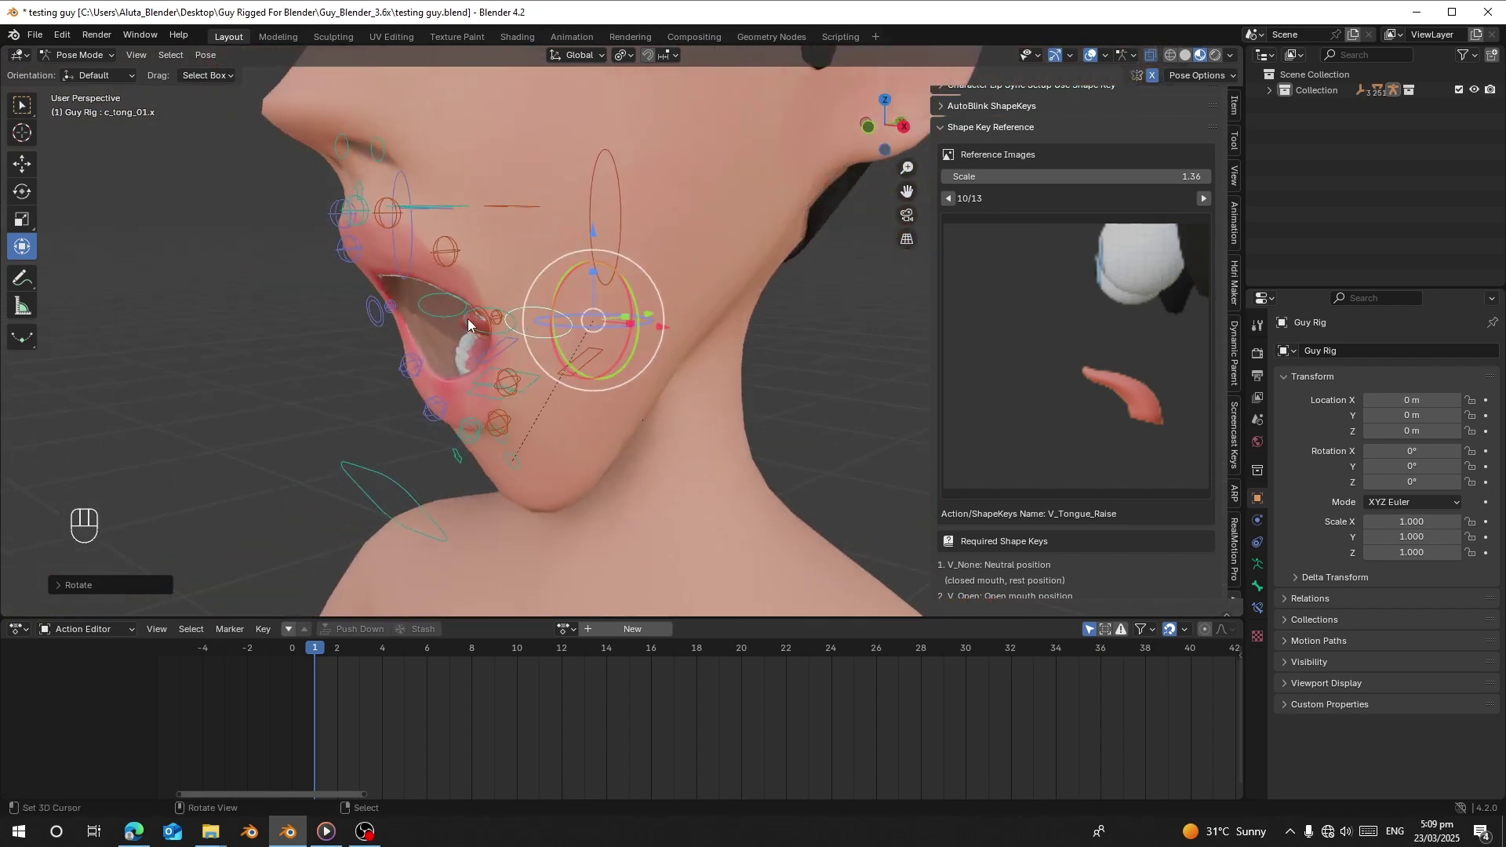
{"action": "middle_click", "coordinate": [445, 306]}
{"action": "left_click_drag", "start_coordinate": [514, 332], "coordinate": [545, 357]}
{"action": "left_click_drag", "start_coordinate": [542, 337], "coordinate": [497, 328]}
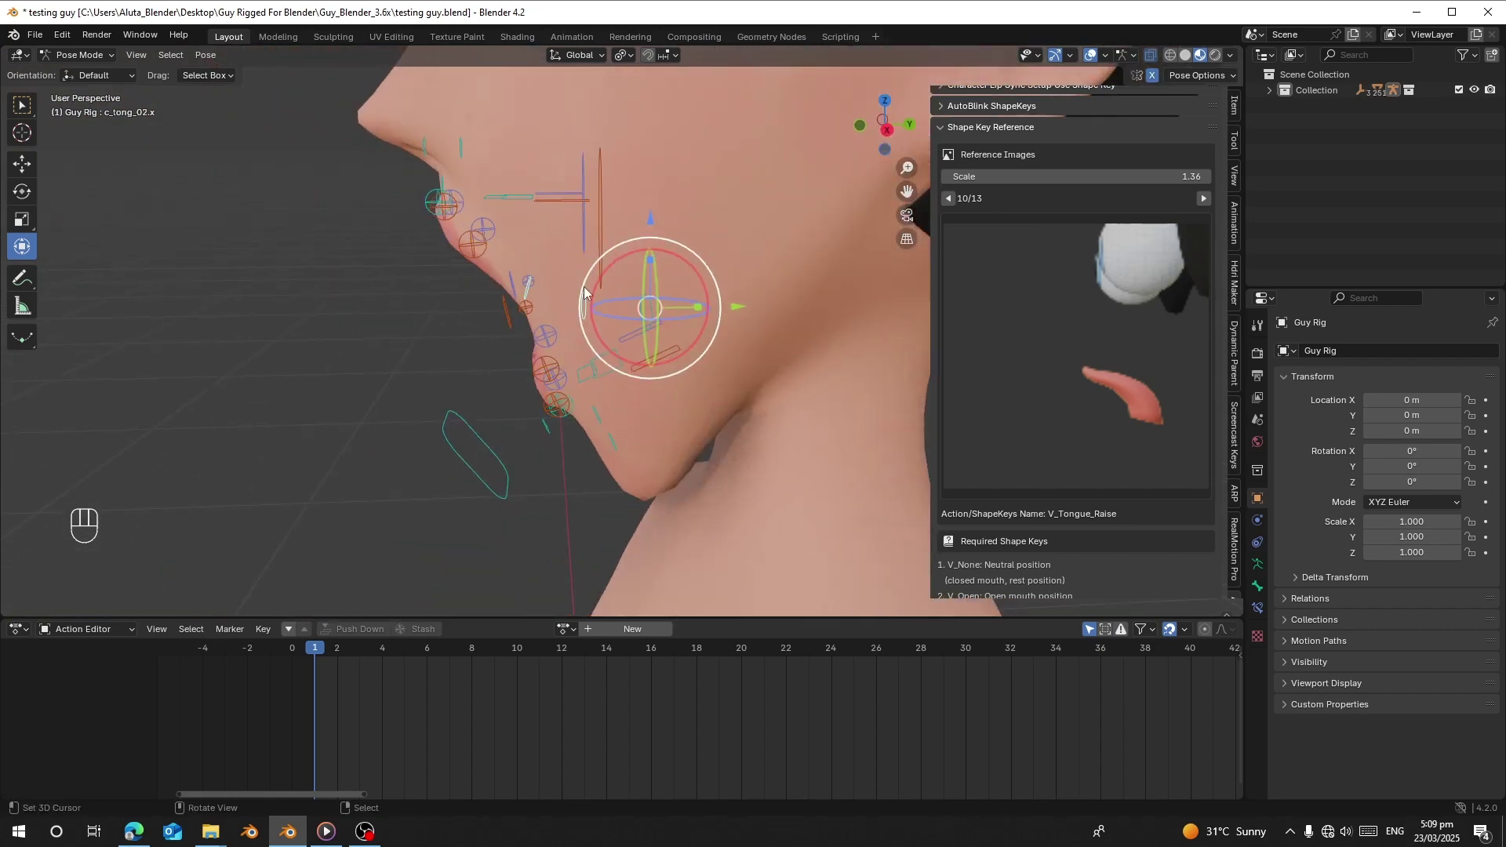
{"action": "left_click_drag", "start_coordinate": [594, 304], "coordinate": [719, 273]}
{"action": "left_click_drag", "start_coordinate": [719, 273], "coordinate": [736, 297]}
{"action": "left_click_drag", "start_coordinate": [470, 483], "coordinate": [451, 481]}
{"action": "left_click_drag", "start_coordinate": [454, 477], "coordinate": [455, 487]}
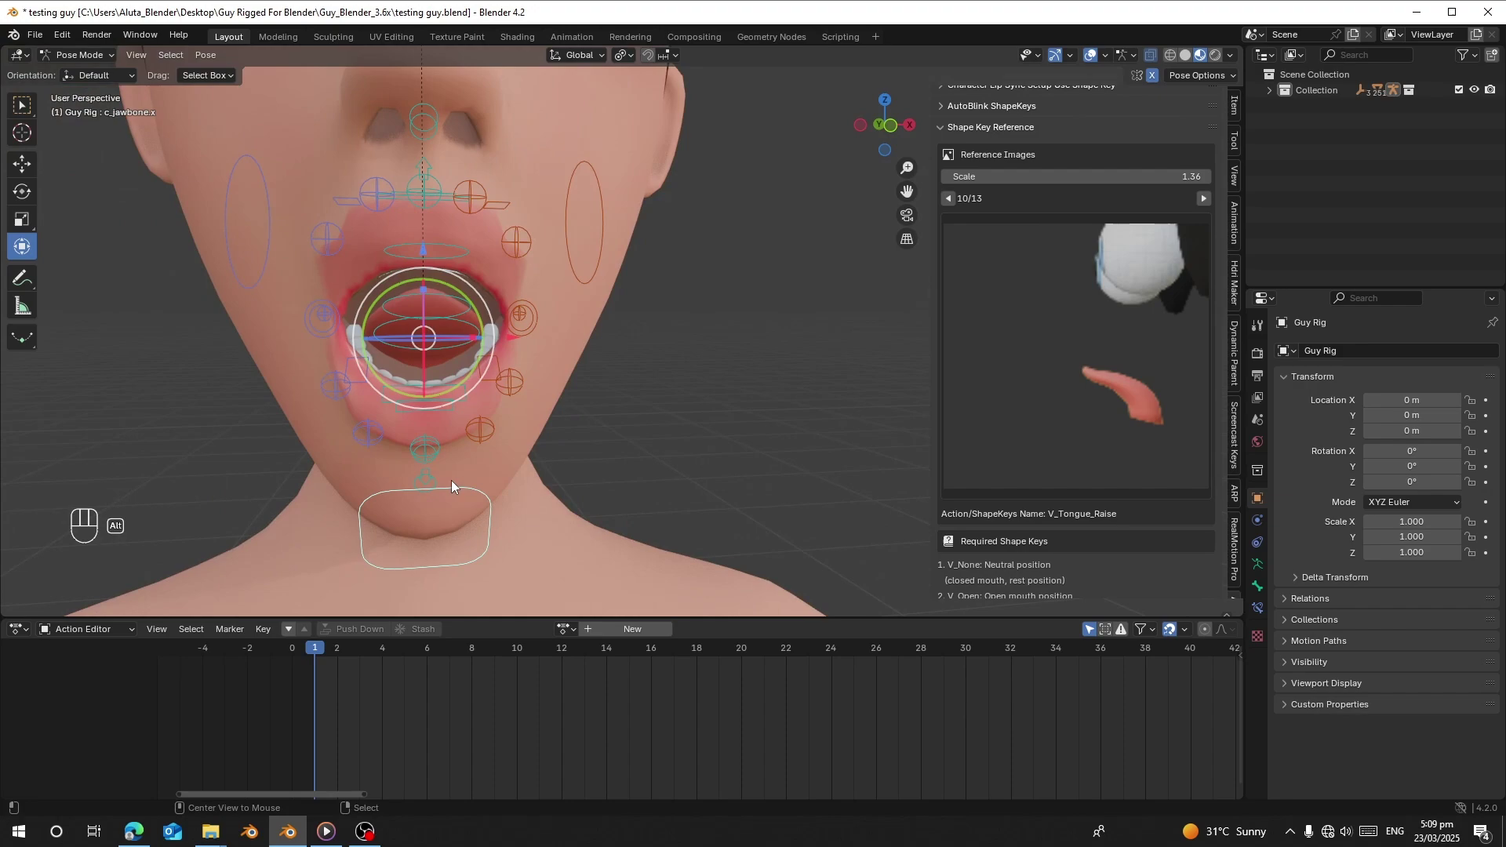
Clear stray bone offsets with Alt+G and fine-tune the raised tongue controls.
{"action": "key", "text": "alt+g"}
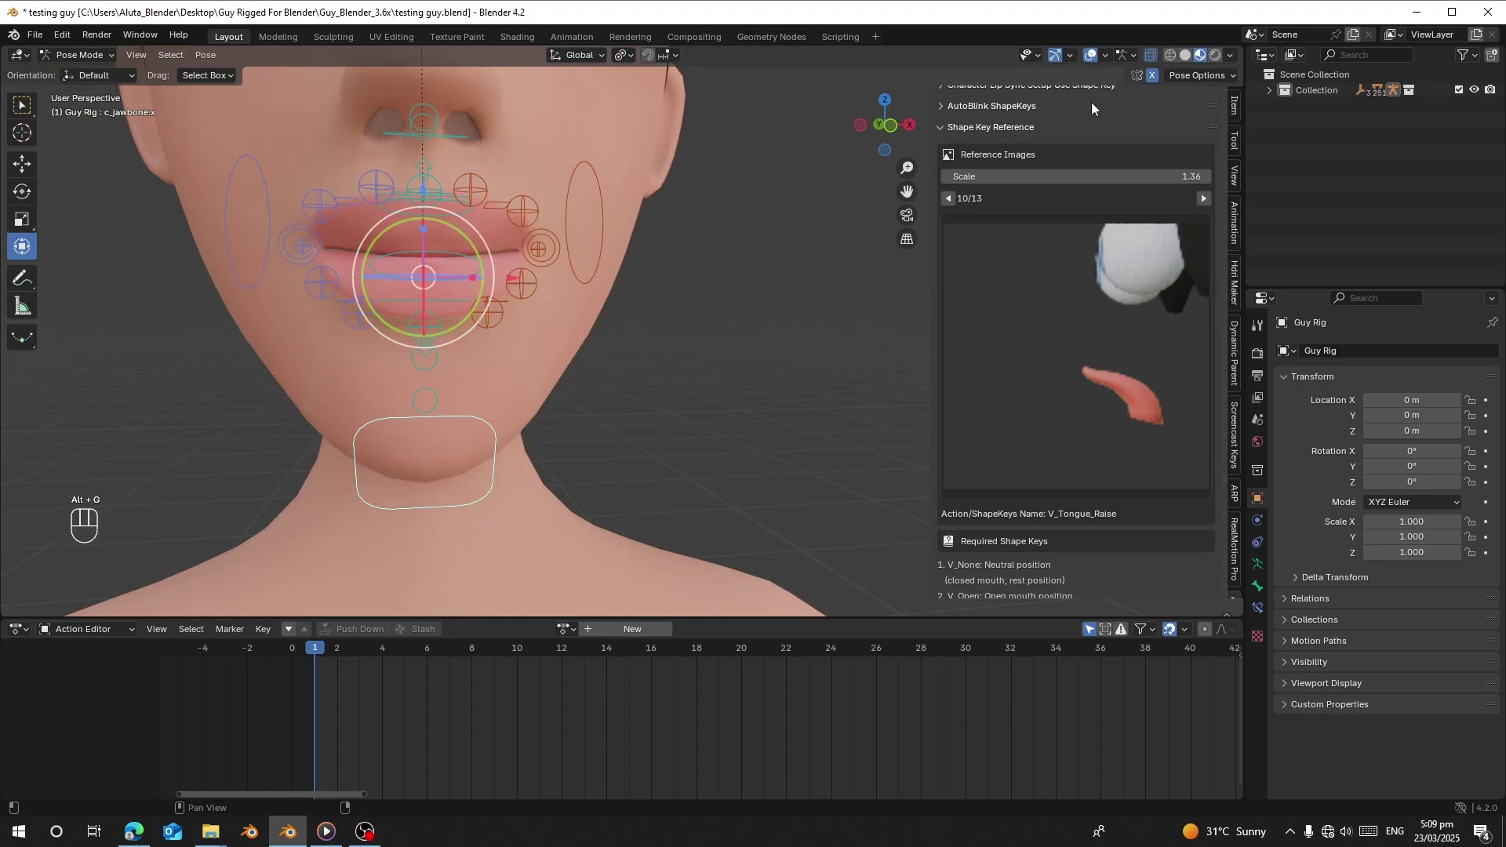
{"action": "left_click_drag", "start_coordinate": [555, 363], "coordinate": [395, 380]}
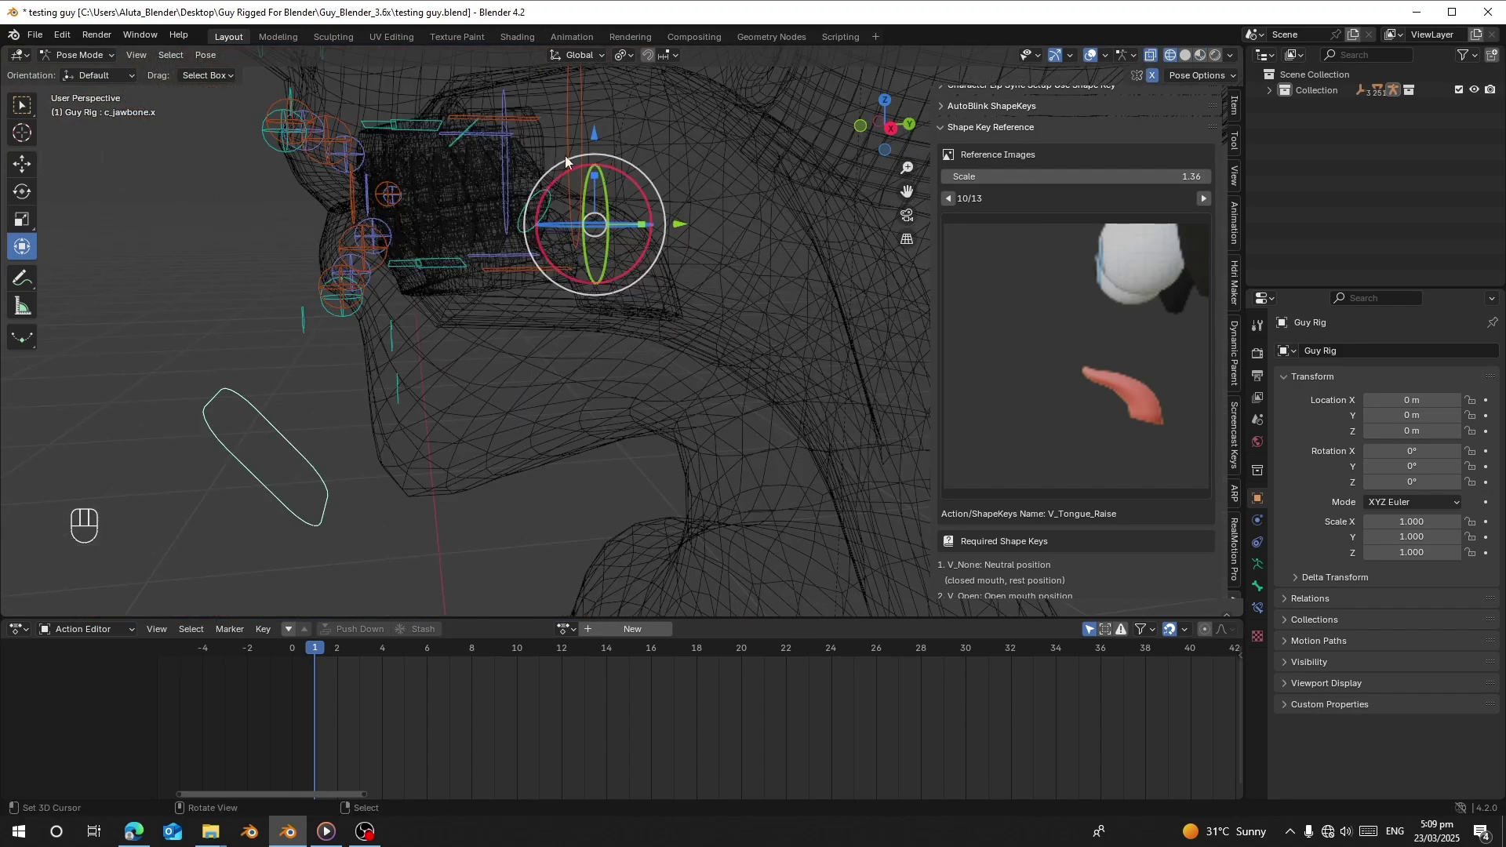
{"action": "left_click", "coordinate": [659, 312]}
{"action": "left_click_drag", "start_coordinate": [661, 333], "coordinate": [573, 297]}
{"action": "middle_click", "coordinate": [645, 289]}
{"action": "right_click", "coordinate": [673, 235]}
{"action": "left_click", "coordinate": [814, 246]}
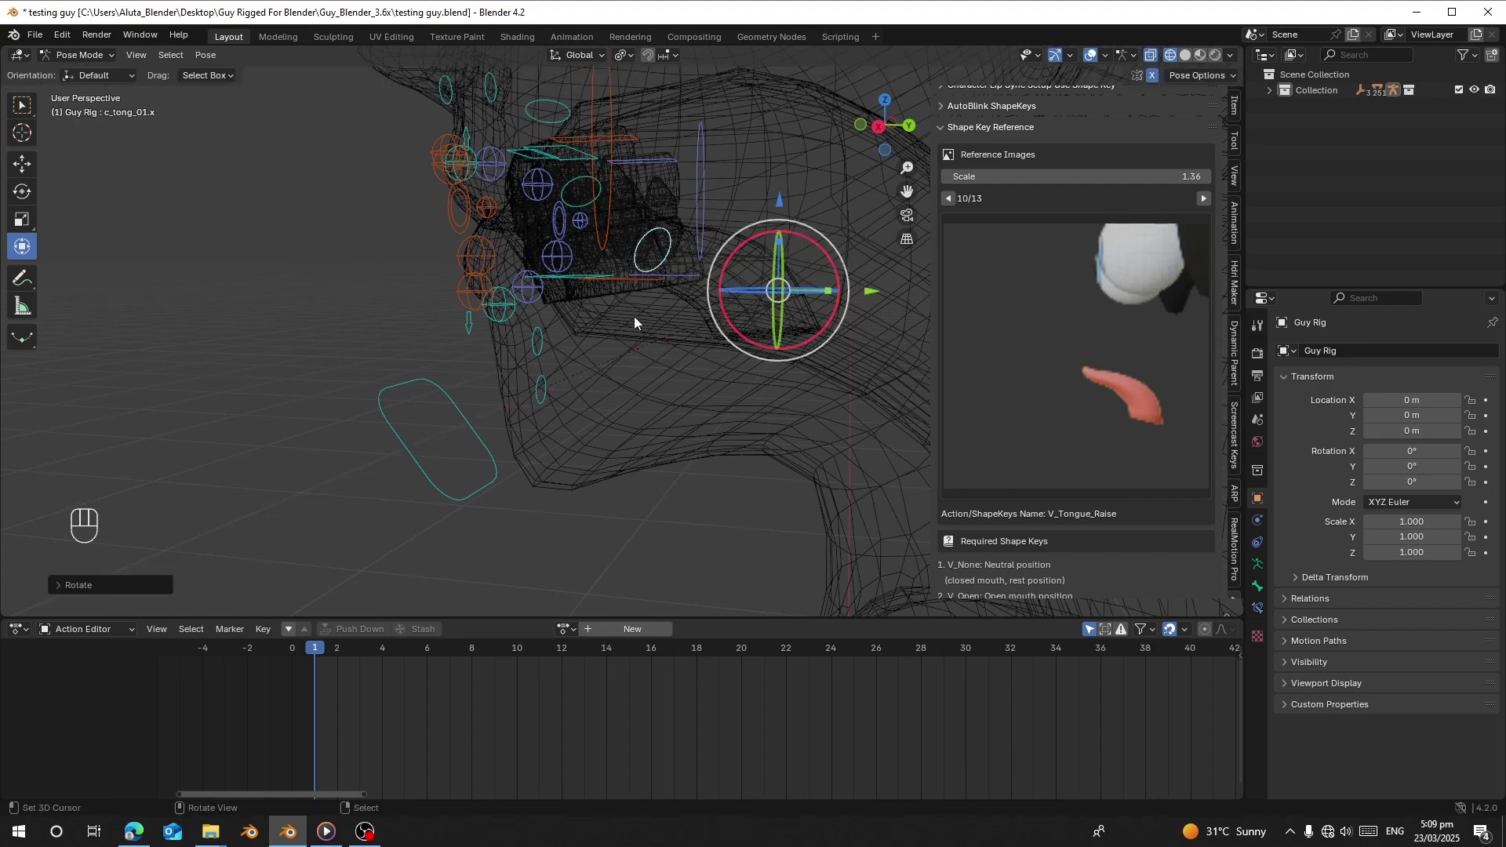
From front view key all controls and enable Fake User on the V_Tongue_Raise action.
{"action": "key", "text": "KP_1"}
{"action": "key", "text": "a"}
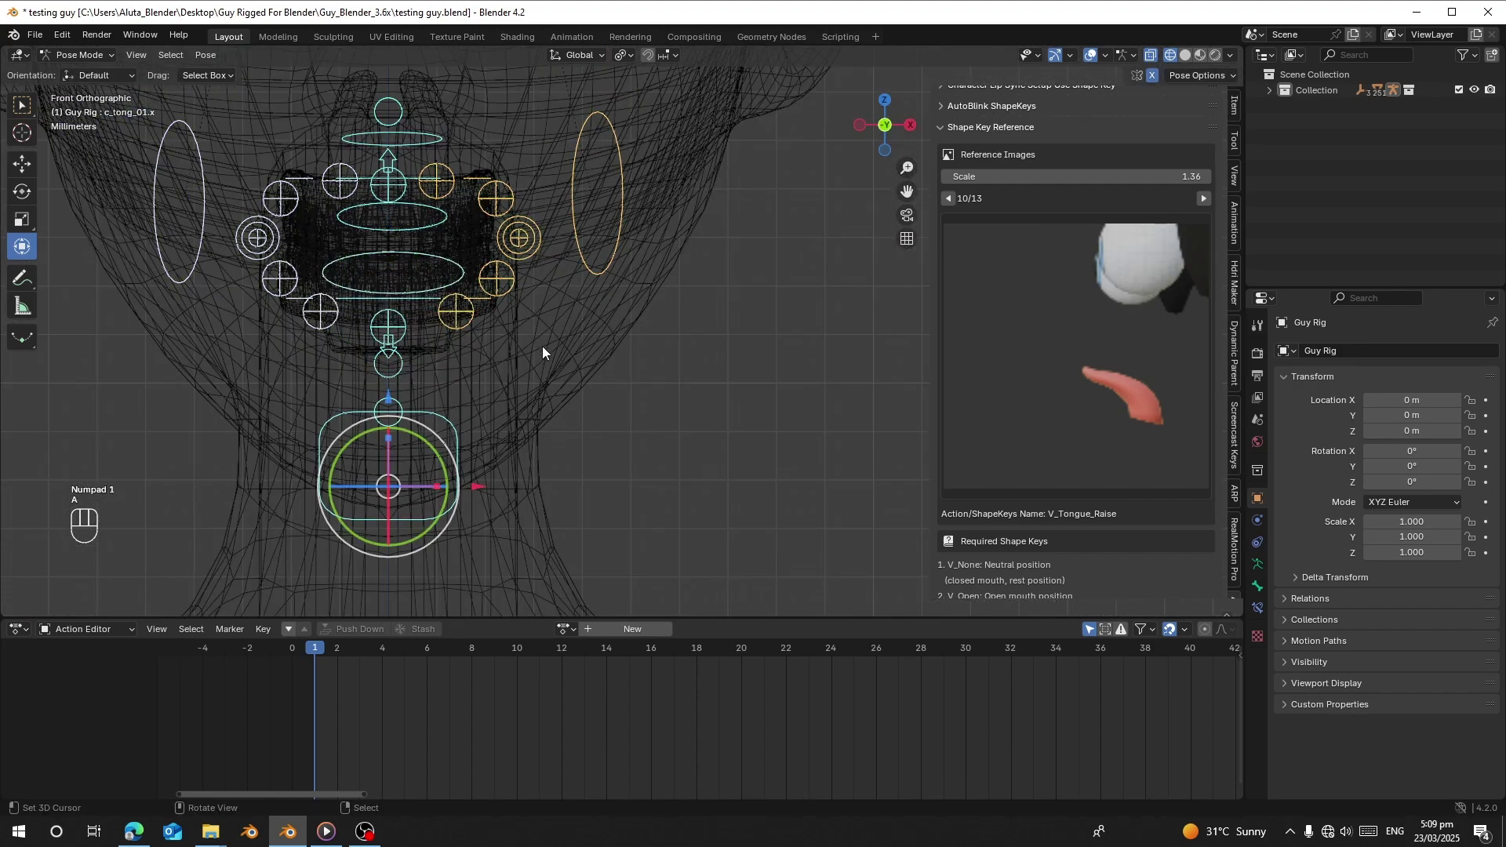
{"action": "key", "text": "i"}
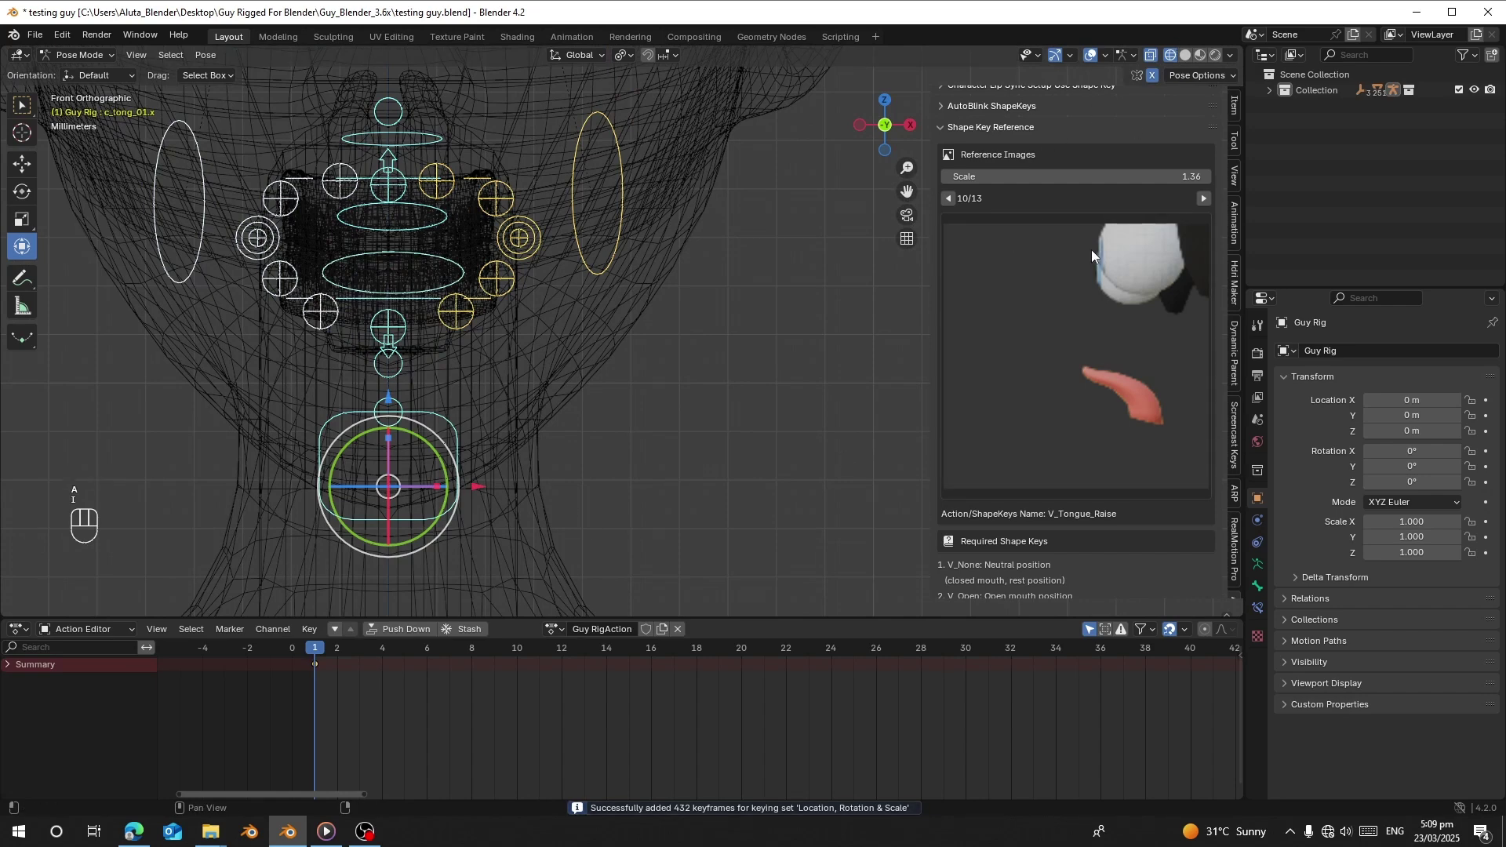
{"action": "left_click_drag", "start_coordinate": [595, 631], "coordinate": [557, 553]}
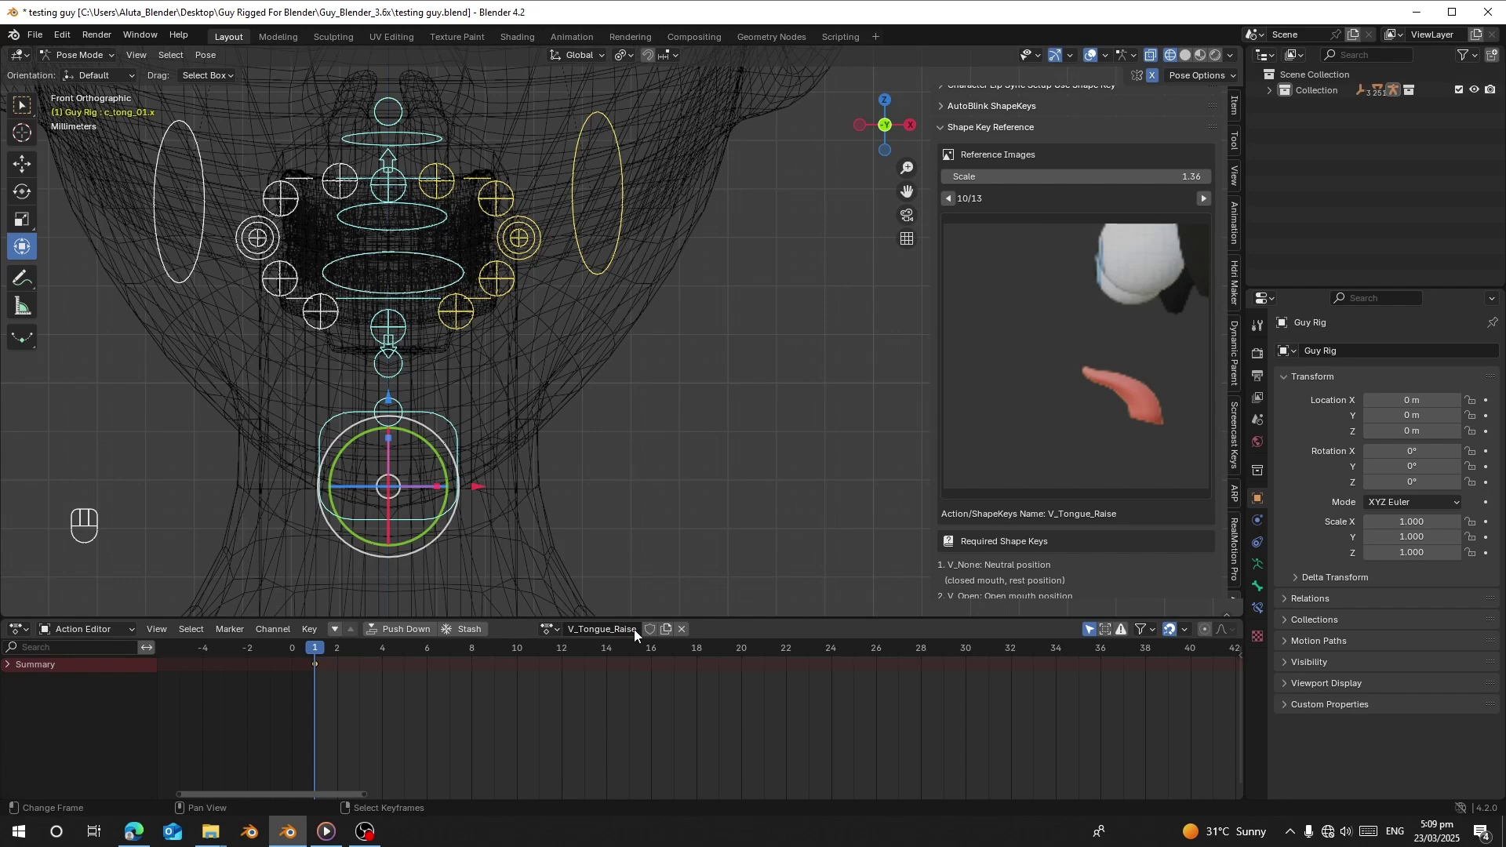
{"action": "left_click", "coordinate": [657, 633]}
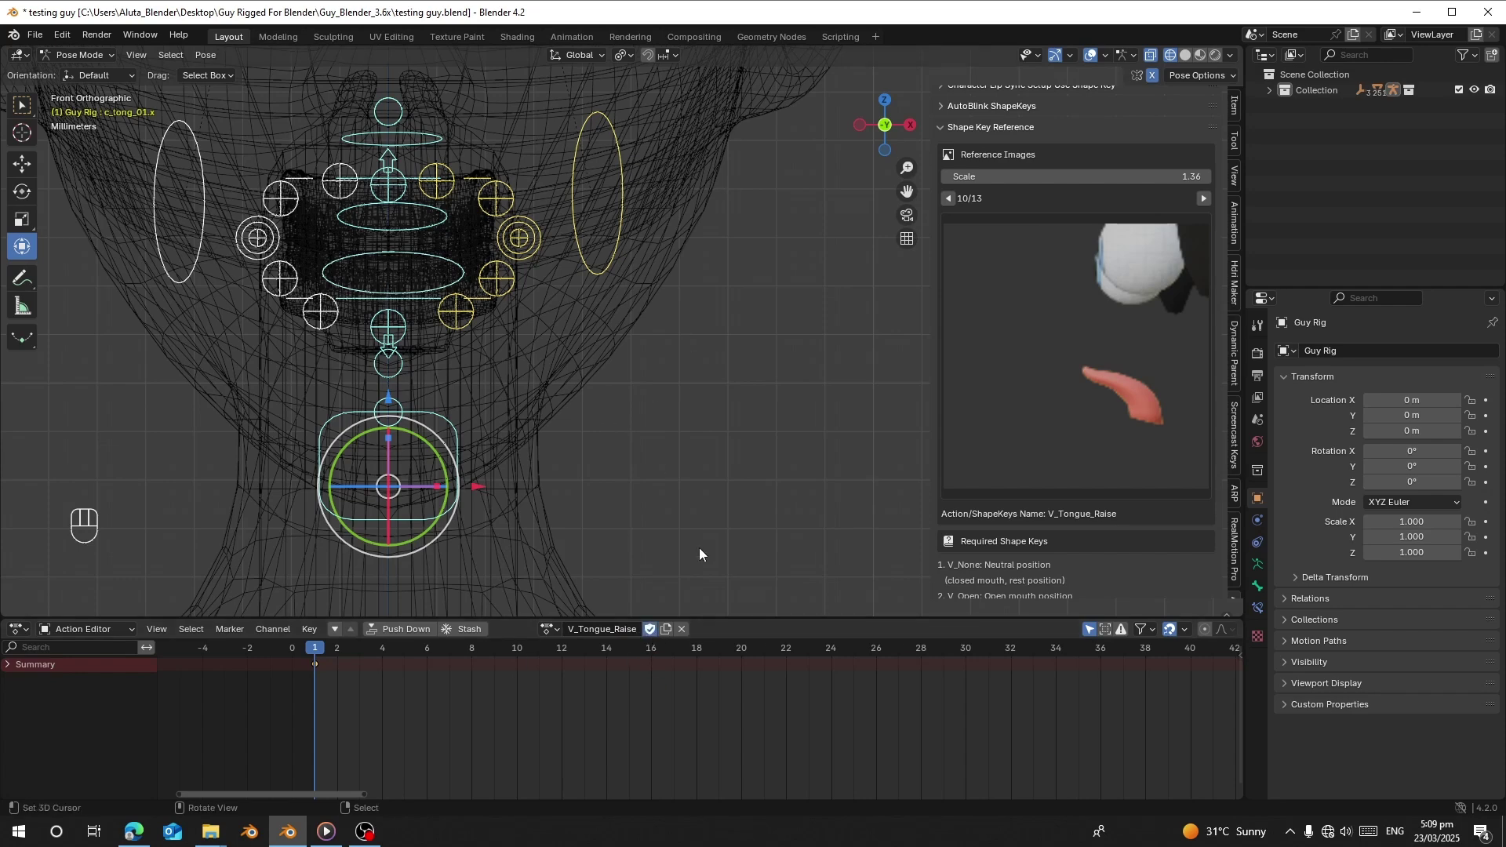
Show the V_Tongue_Out reference shaded and reset all controls' location, rotation and scale.
{"action": "left_click", "coordinate": [689, 631]}
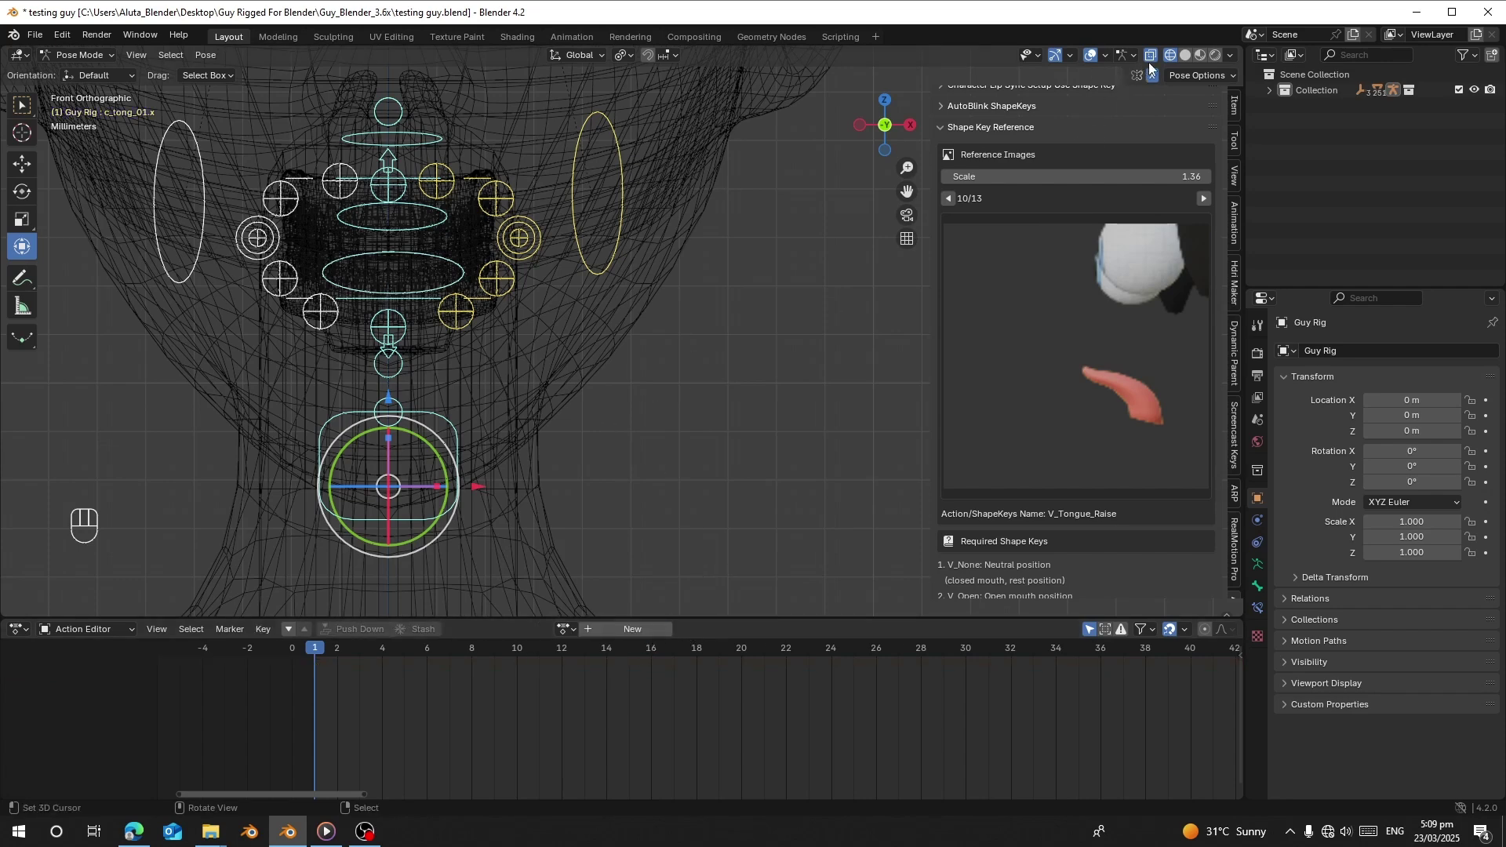
{"action": "left_click", "coordinate": [1200, 200]}
{"action": "left_click", "coordinate": [1205, 199]}
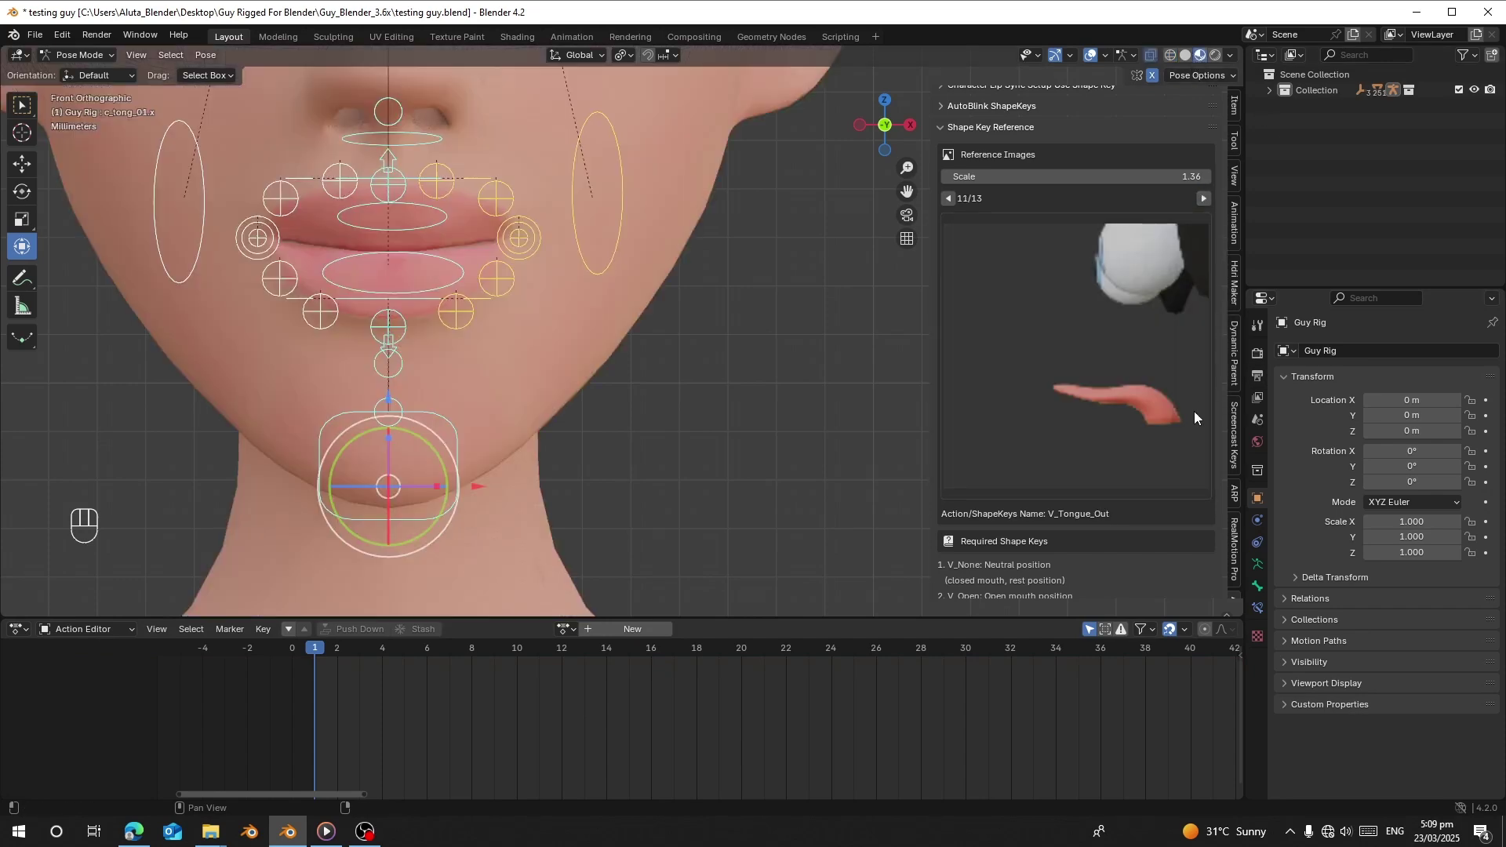
{"action": "key", "text": "a"}
{"action": "key", "text": "alt+g"}
{"action": "key", "text": "alt+r"}
{"action": "key", "text": "alt+s"}
Select the jaw and c_tong tongue controls while viewing the mouth from the side.
{"action": "left_click", "coordinate": [526, 381]}
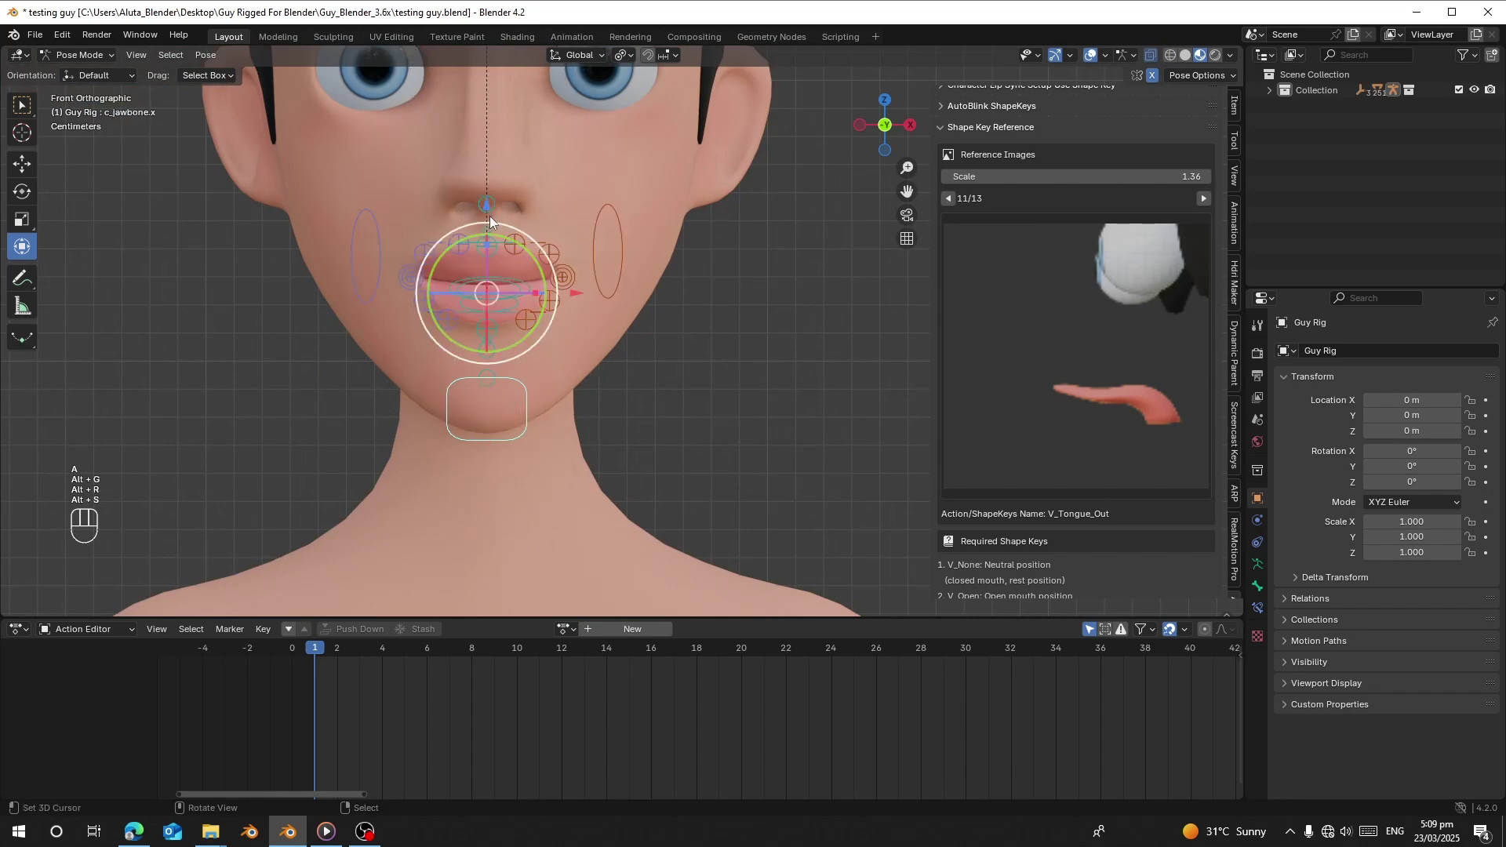
{"action": "left_click", "coordinate": [494, 204]}
{"action": "left_click_drag", "start_coordinate": [531, 361], "coordinate": [518, 397]}
{"action": "left_click_drag", "start_coordinate": [342, 423], "coordinate": [379, 423]}
{"action": "left_click", "coordinate": [390, 384]}
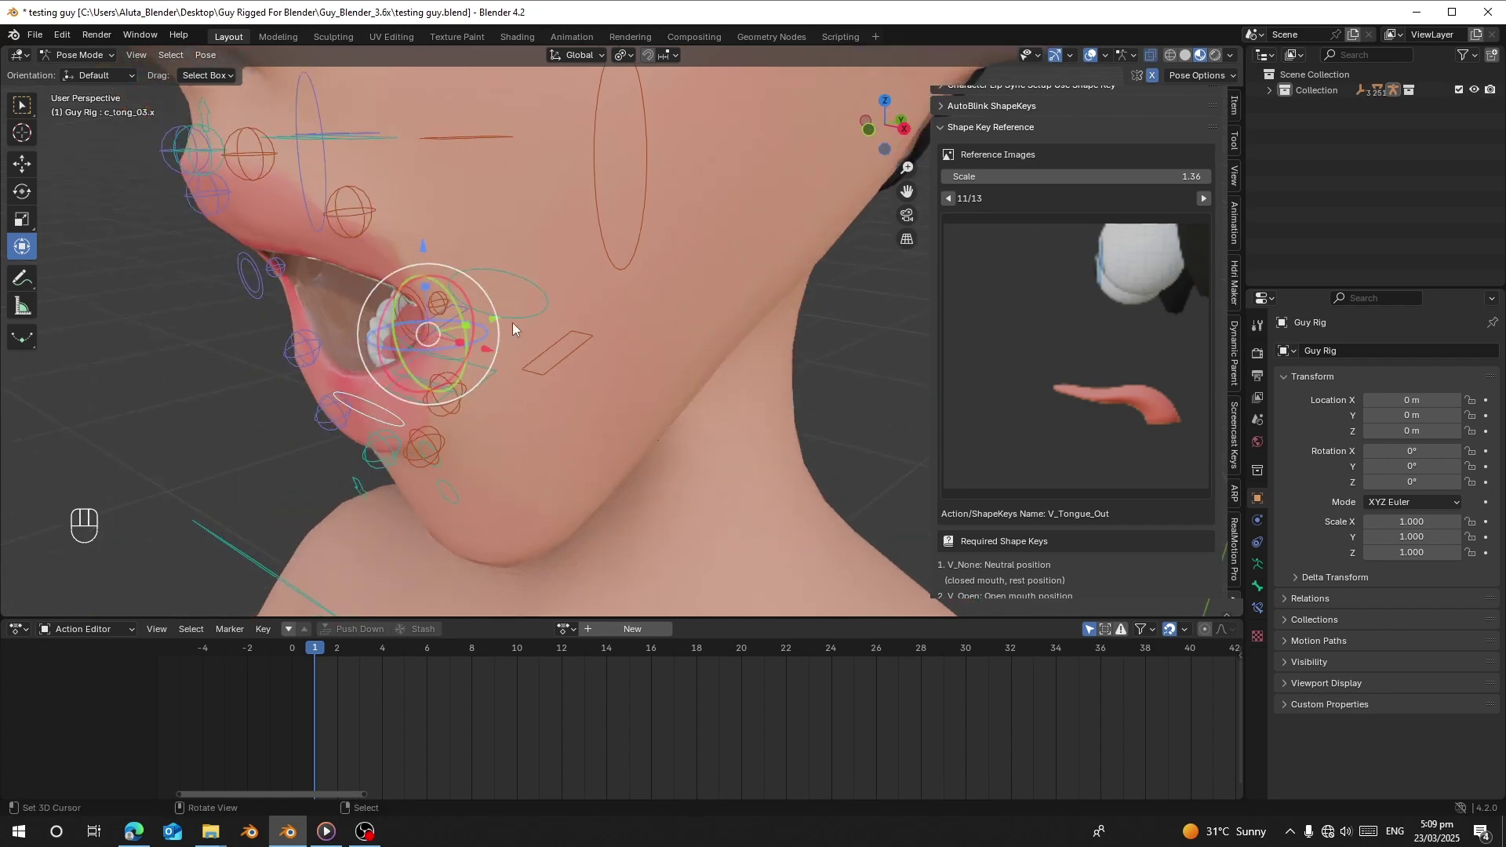
{"action": "left_click_drag", "start_coordinate": [503, 313], "coordinate": [453, 319]}
{"action": "left_click", "coordinate": [283, 264]}
{"action": "left_click", "coordinate": [542, 315]}
{"action": "left_click", "coordinate": [581, 188]}
{"action": "left_click", "coordinate": [277, 545]}
{"action": "left_click", "coordinate": [274, 559]}
Move the tongue bones outward so the tongue sticks out between nearly closed lips.
{"action": "key", "text": "alt+g"}
{"action": "left_click_drag", "start_coordinate": [611, 218], "coordinate": [556, 218]}
{"action": "left_click", "coordinate": [577, 189]}
{"action": "left_click_drag", "start_coordinate": [565, 195], "coordinate": [585, 219]}
{"action": "left_click_drag", "start_coordinate": [585, 220], "coordinate": [577, 250]}
{"action": "left_click", "coordinate": [618, 233]}
{"action": "left_click", "coordinate": [743, 256]}
{"action": "left_click_drag", "start_coordinate": [757, 270], "coordinate": [212, 245]}
{"action": "left_click", "coordinate": [422, 185]}
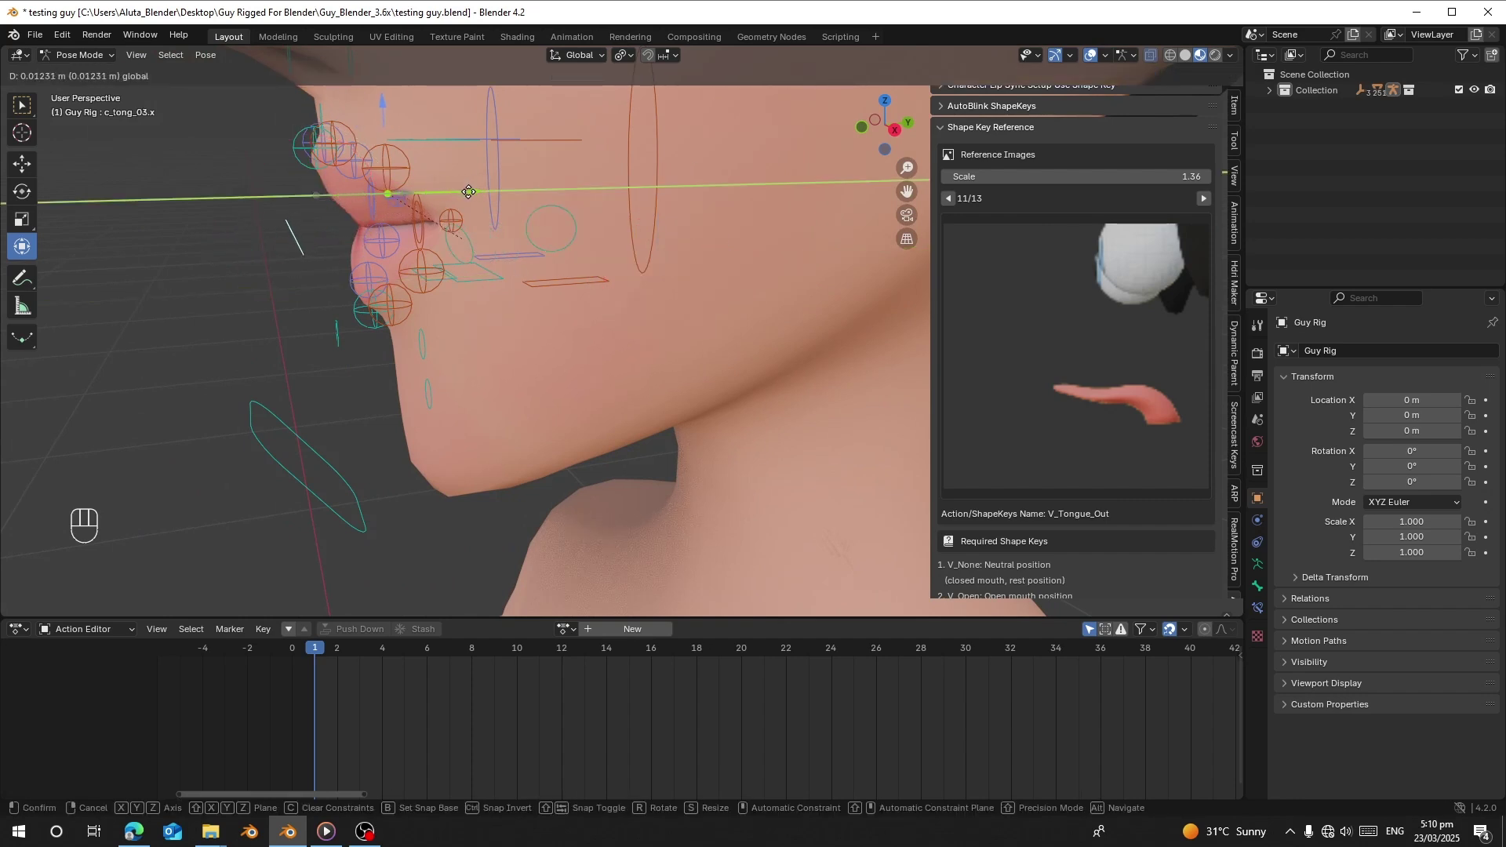
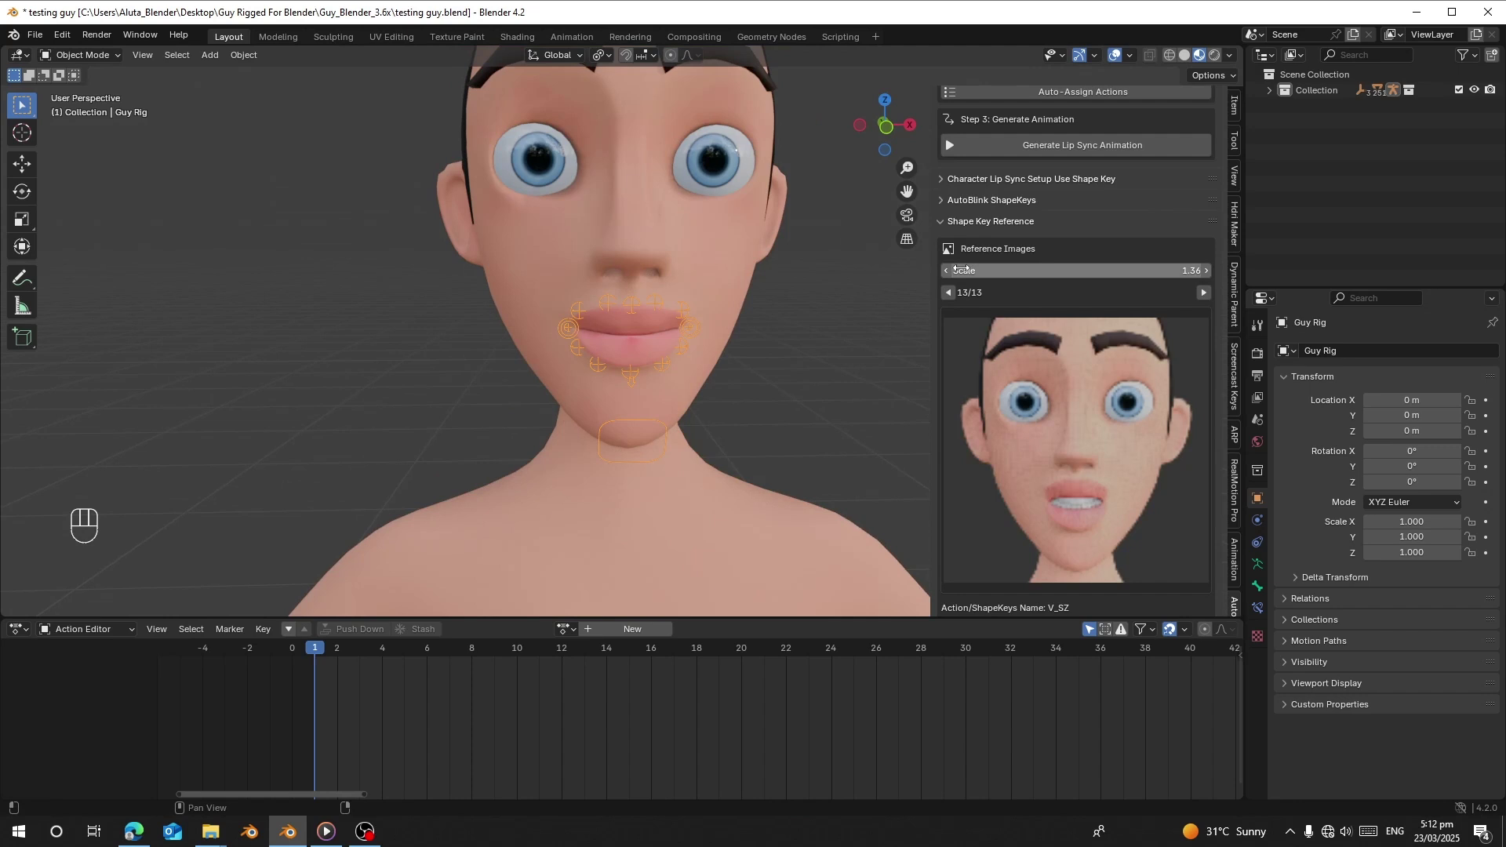
Collapse the Shape Key Reference, unhide the rig and auto-assign all 13 viseme actions.
{"action": "left_click", "coordinate": [960, 228]}
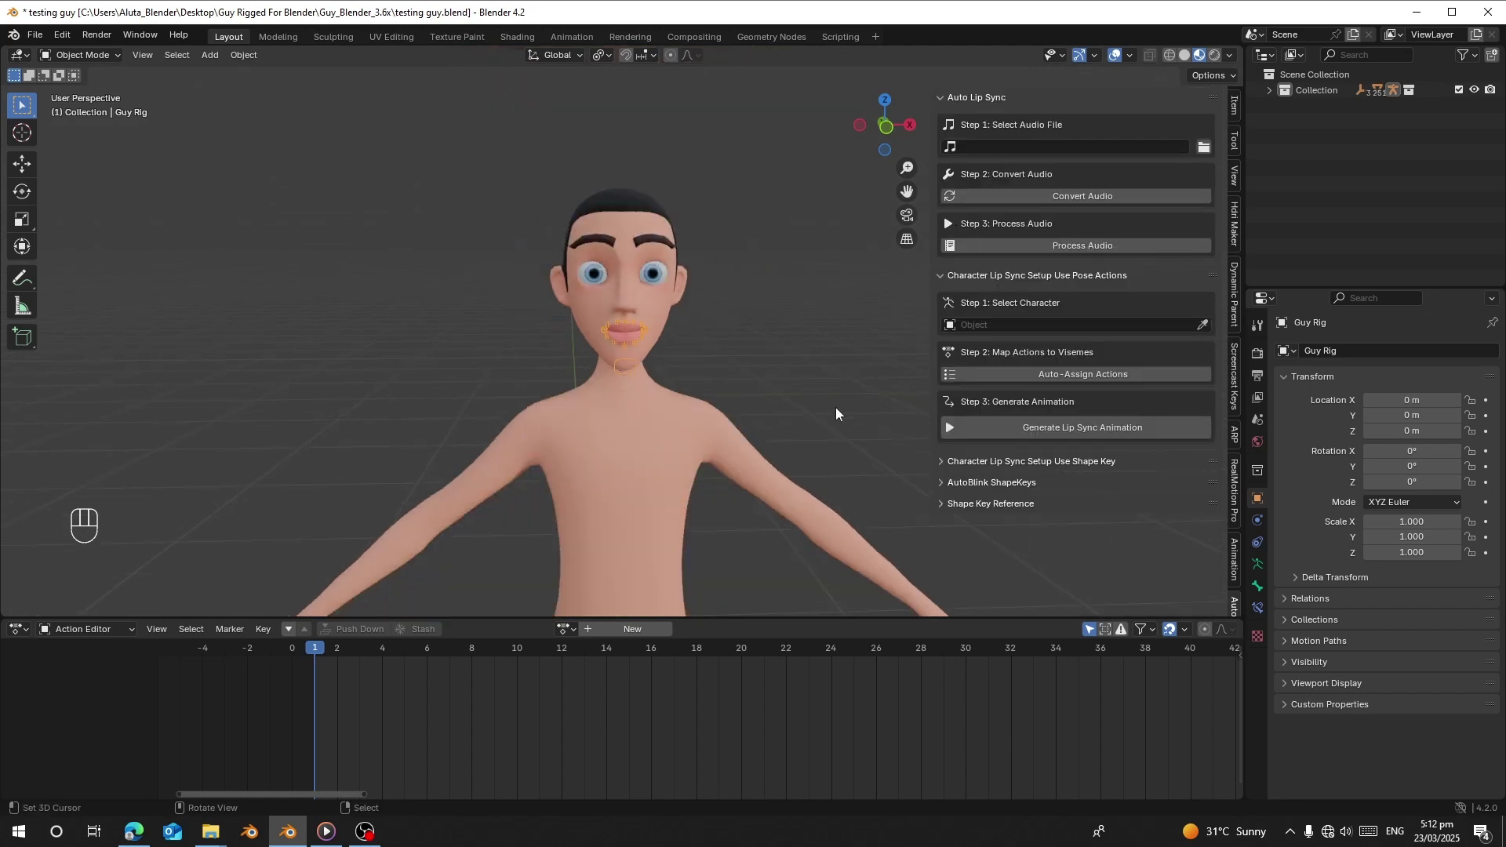
{"action": "left_click_drag", "start_coordinate": [861, 422], "coordinate": [829, 439]}
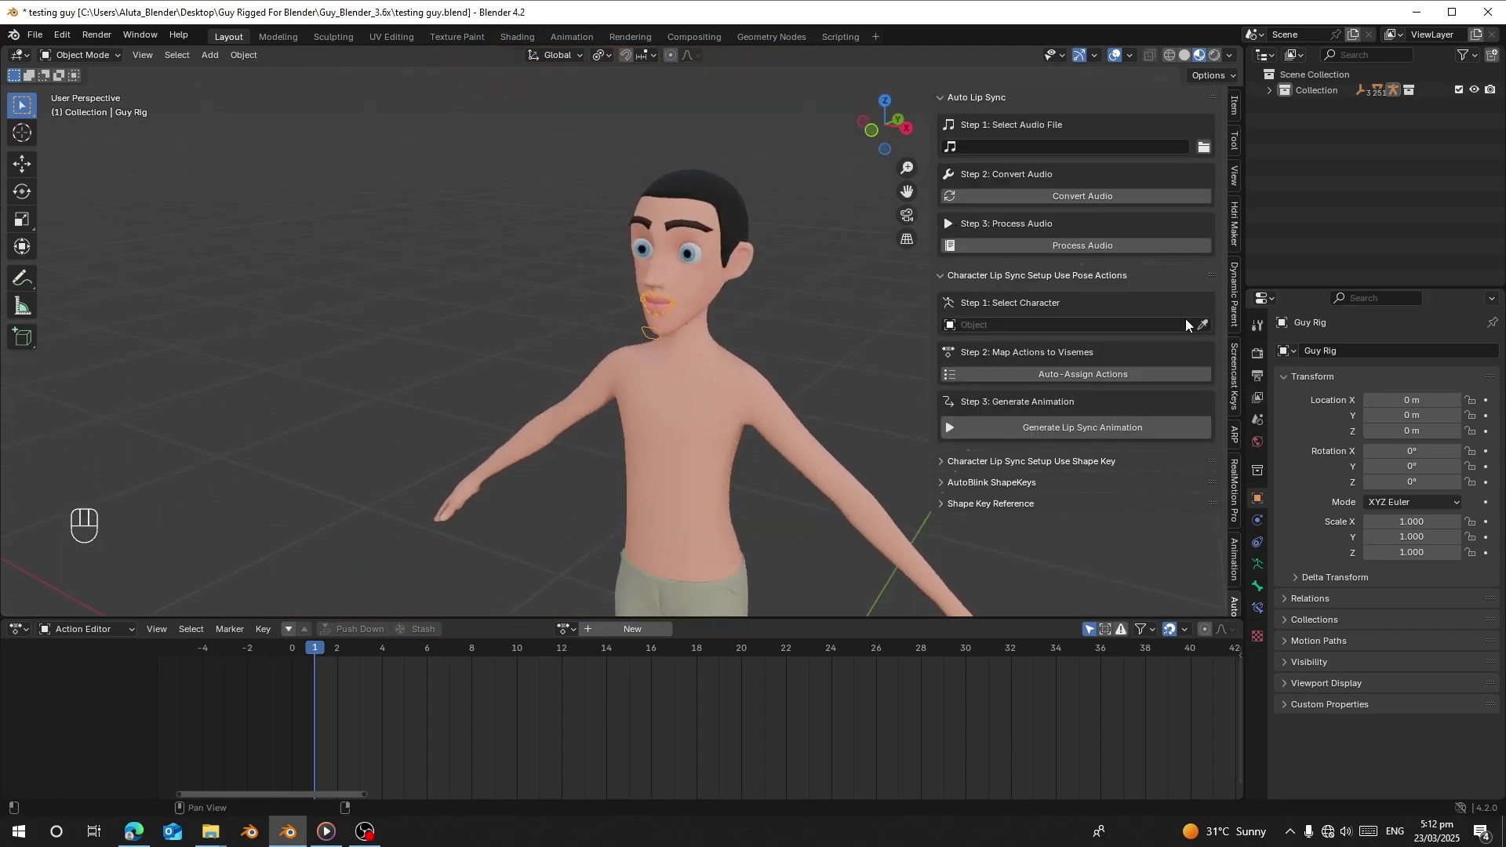
{"action": "left_click_drag", "start_coordinate": [104, 59], "coordinate": [184, 162]}
{"action": "key", "text": "alt+h"}
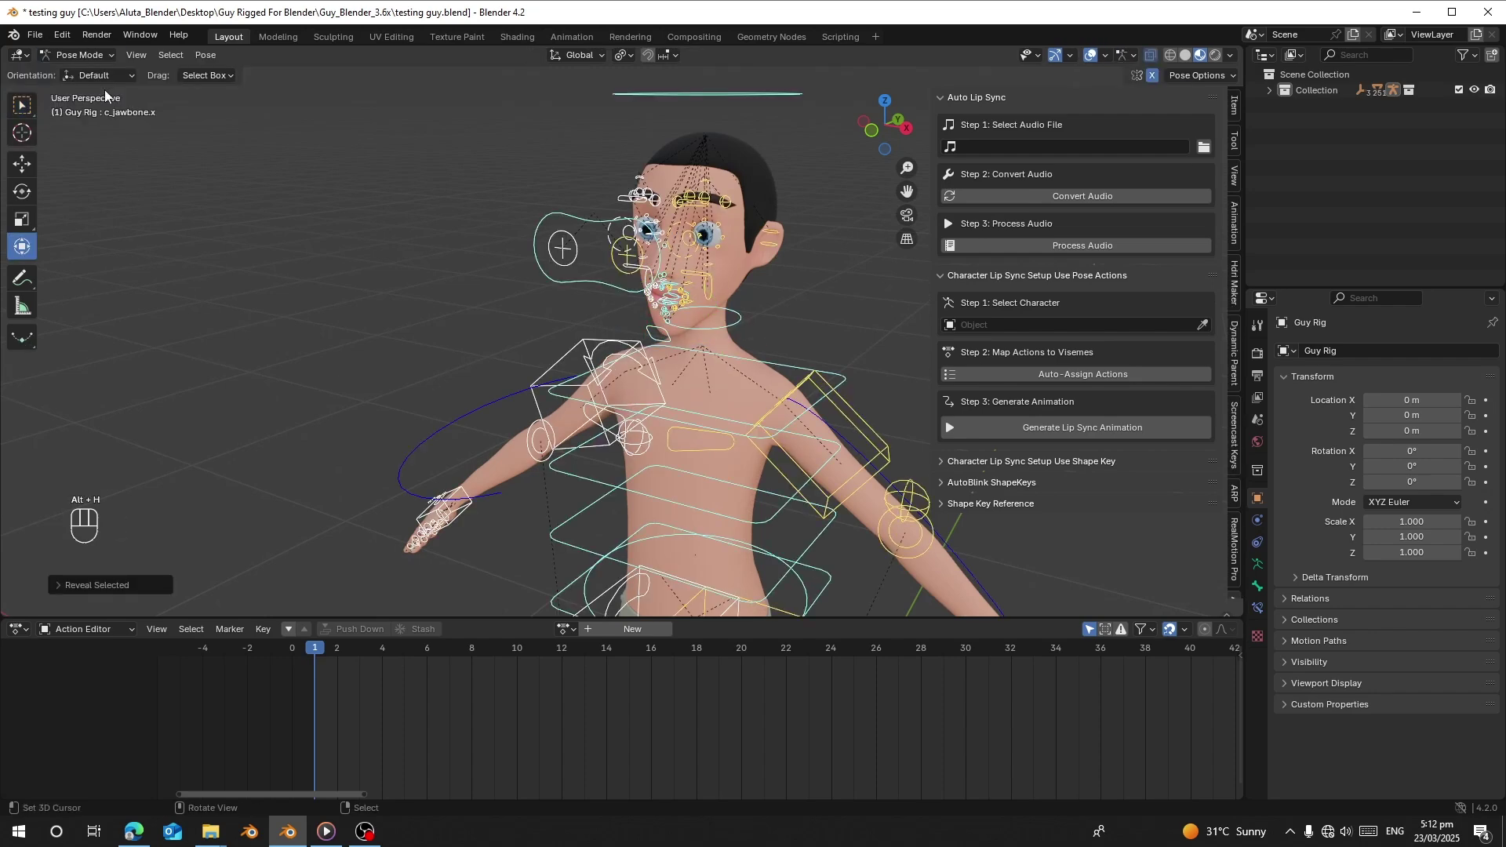
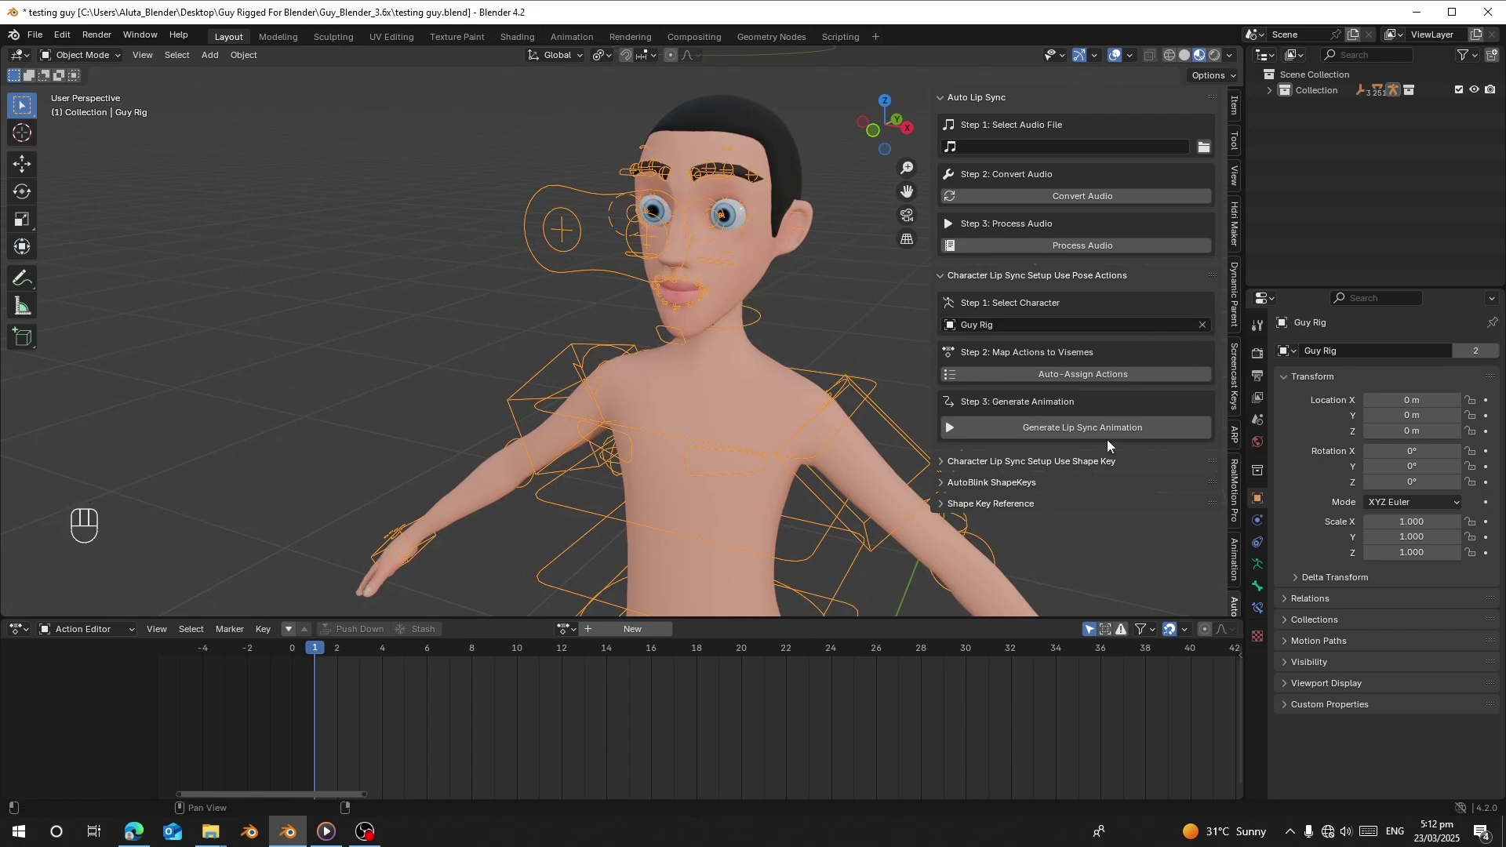
{"action": "left_click", "coordinate": [1105, 386]}
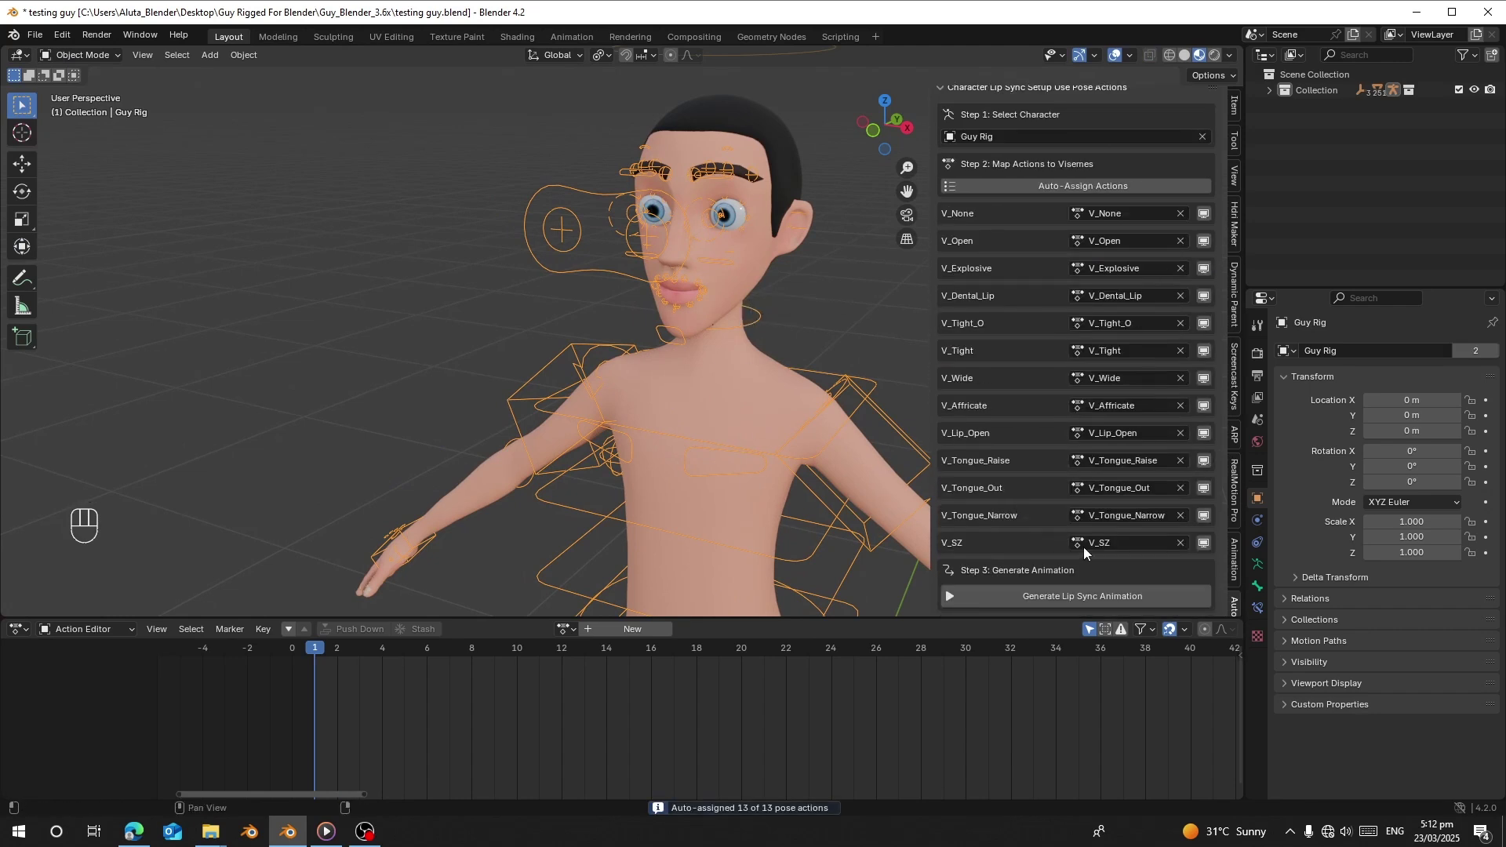
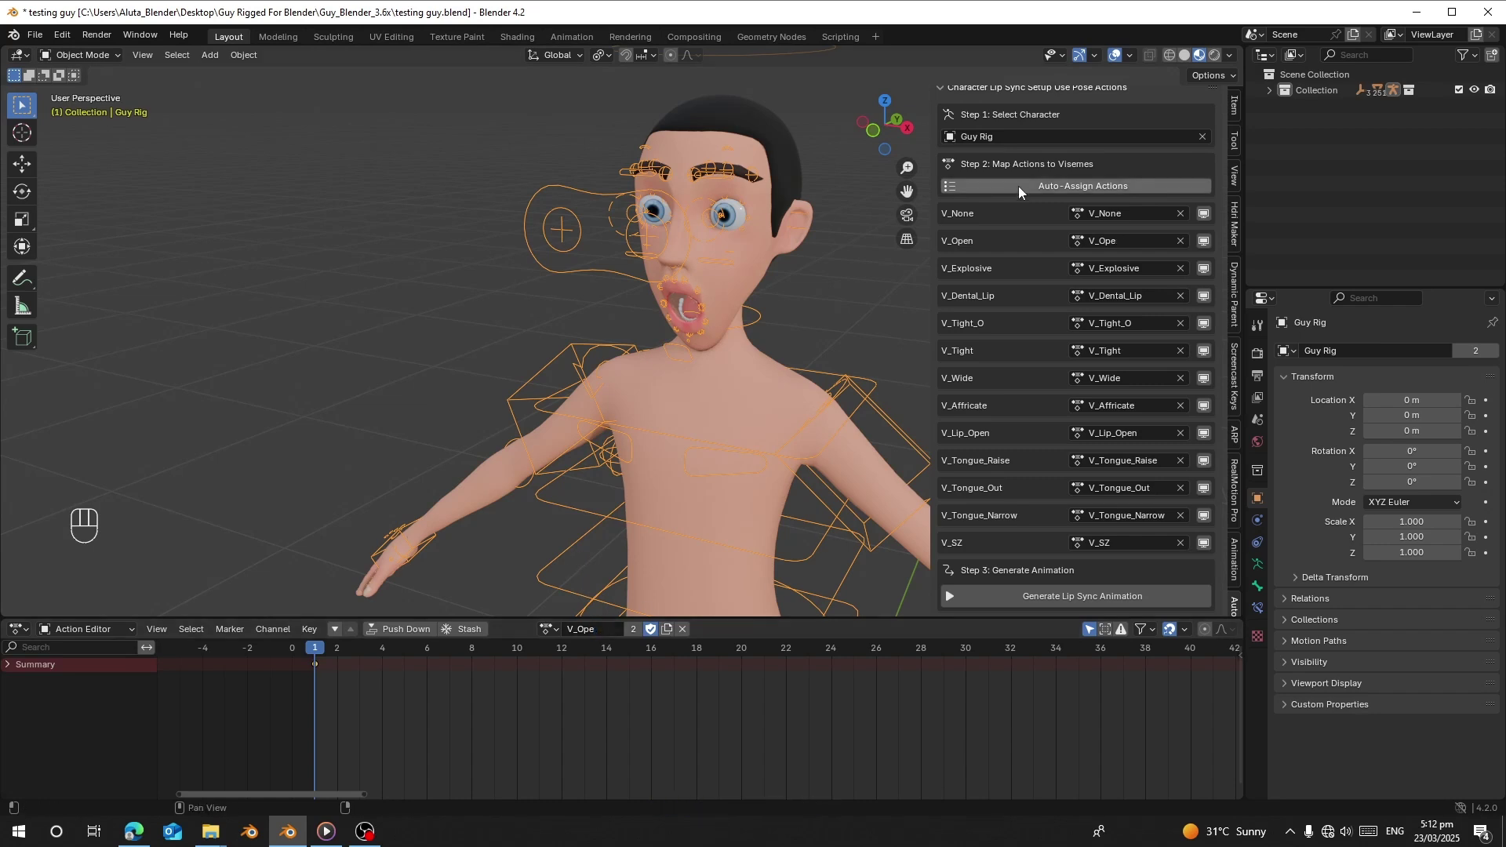
Clear the V_Open mapping as a test, then re-run Auto-Assign Actions to restore it.
{"action": "left_click", "coordinate": [1031, 183]}
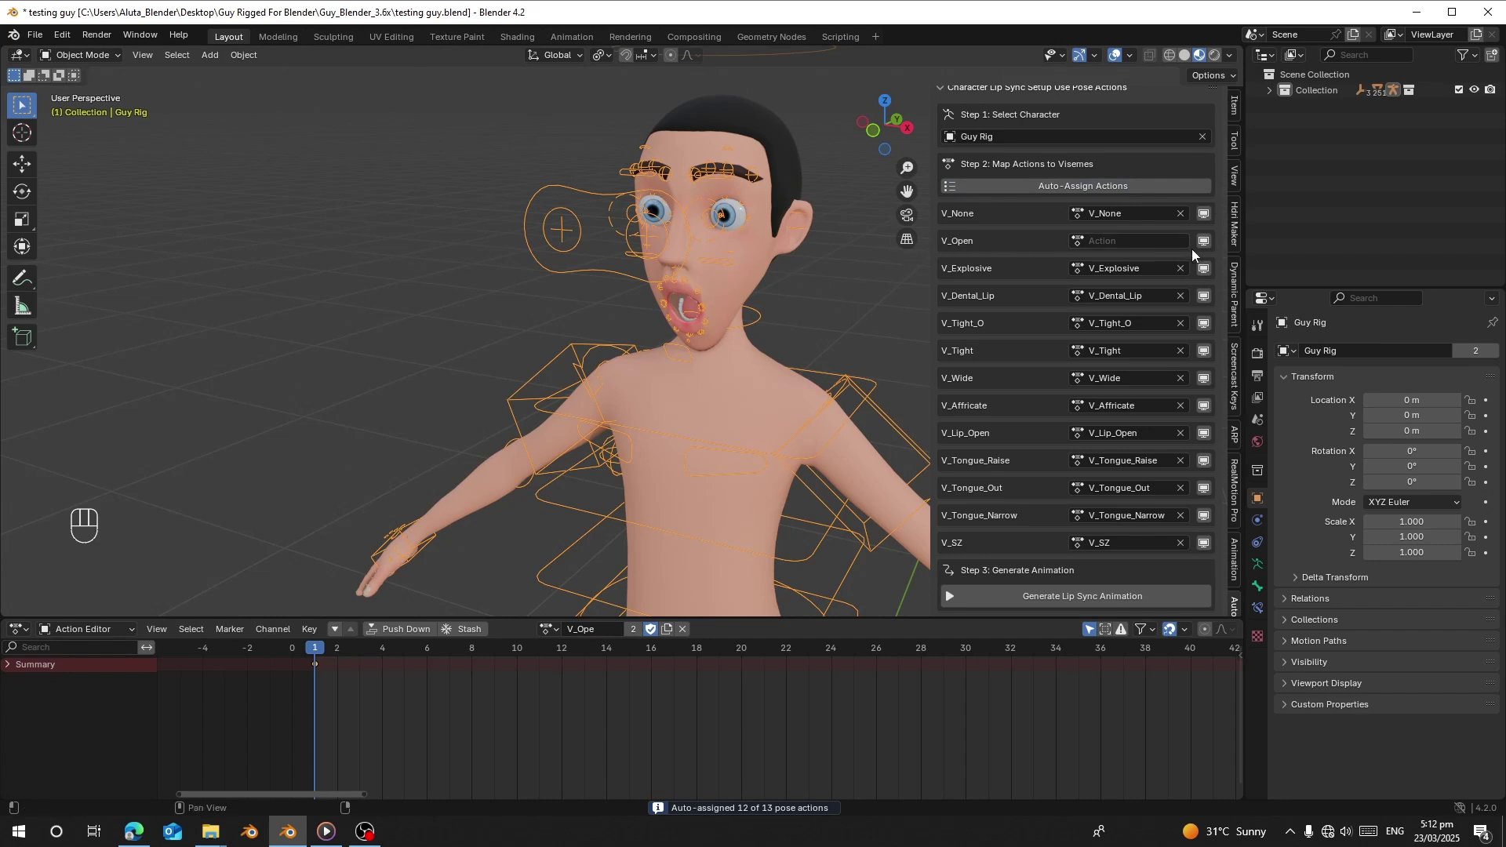
{"action": "left_click", "coordinate": [1053, 194]}
{"action": "left_click_drag", "start_coordinate": [1053, 194], "coordinate": [1041, 232]}
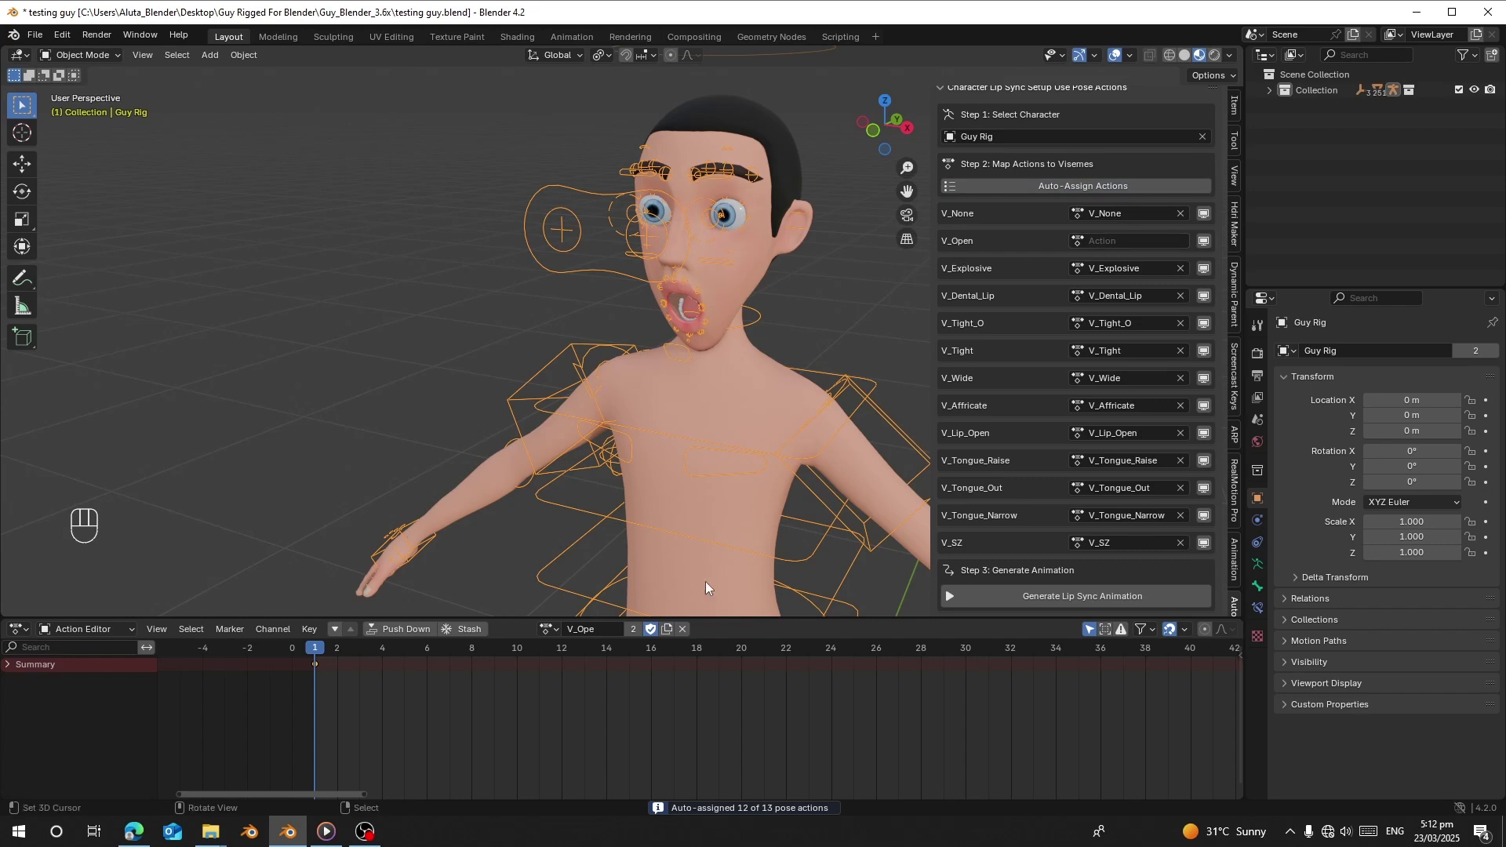
{"action": "left_click_drag", "start_coordinate": [1101, 243], "coordinate": [1092, 267]}
{"action": "key", "text": "BackSpace"}
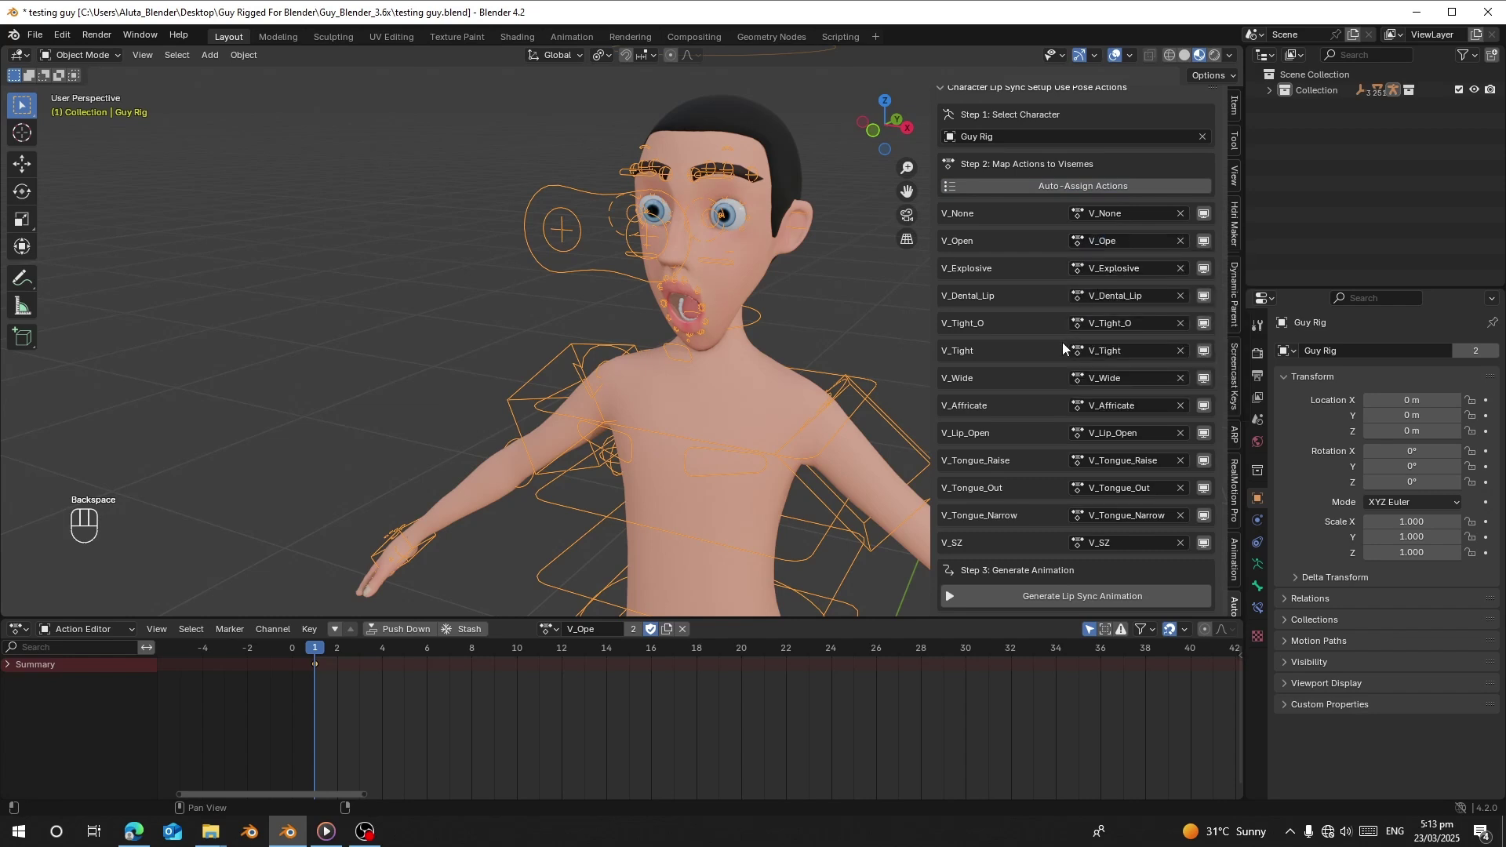
{"action": "left_click_drag", "start_coordinate": [605, 628], "coordinate": [675, 456]}
{"action": "left_click", "coordinate": [1116, 194]}
Frame the face from the front and preview the V_None and V_Open mouth poses.
{"action": "left_click", "coordinate": [616, 631]}
{"action": "left_click_drag", "start_coordinate": [661, 468], "coordinate": [590, 533]}
{"action": "key", "text": "KP_1"}
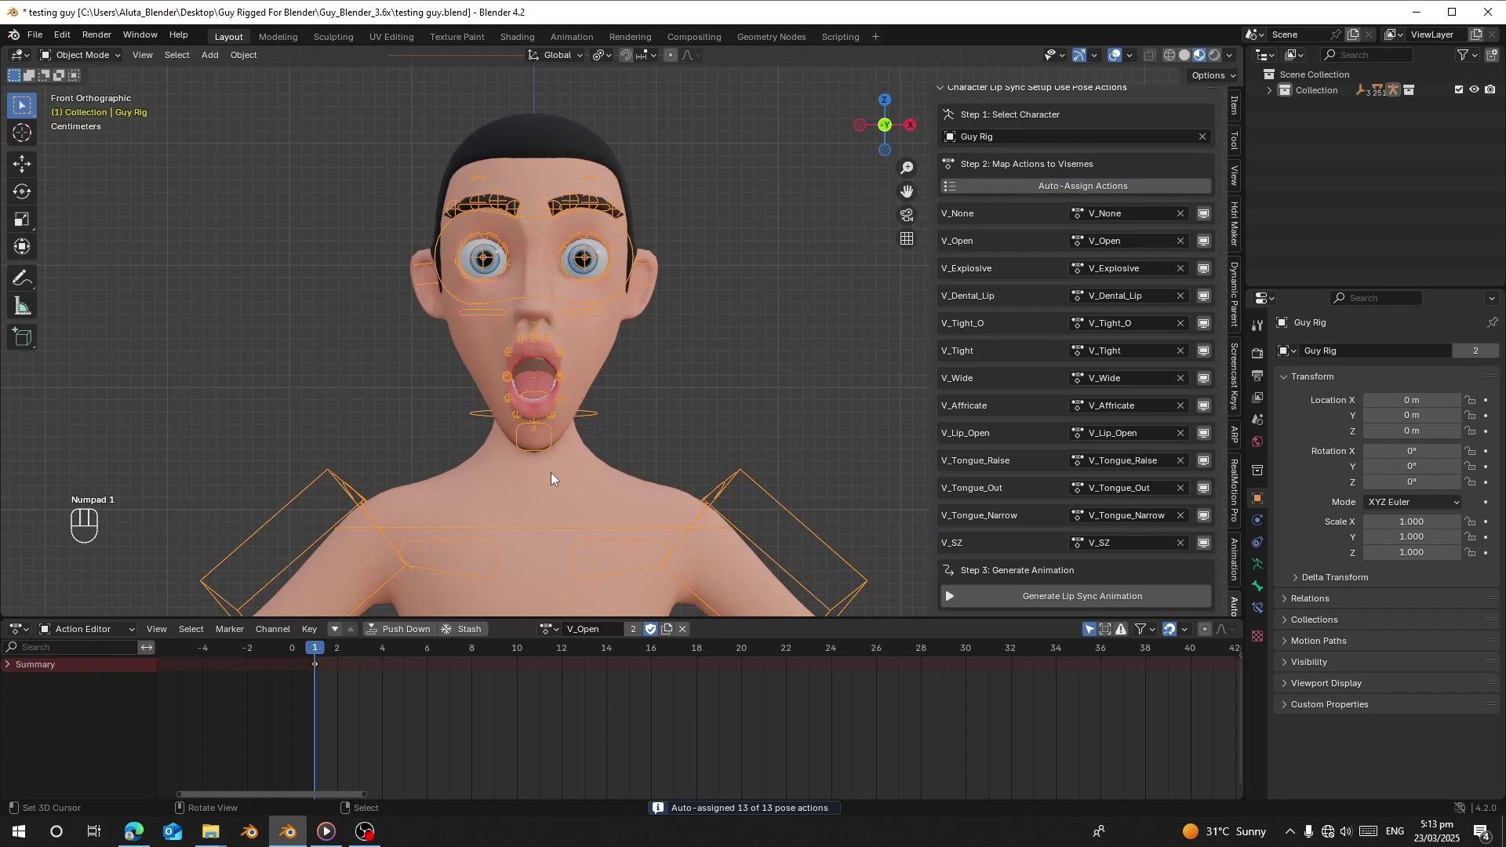
{"action": "left_click_drag", "start_coordinate": [532, 373], "coordinate": [631, 304]}
{"action": "left_click_drag", "start_coordinate": [631, 304], "coordinate": [669, 351]}
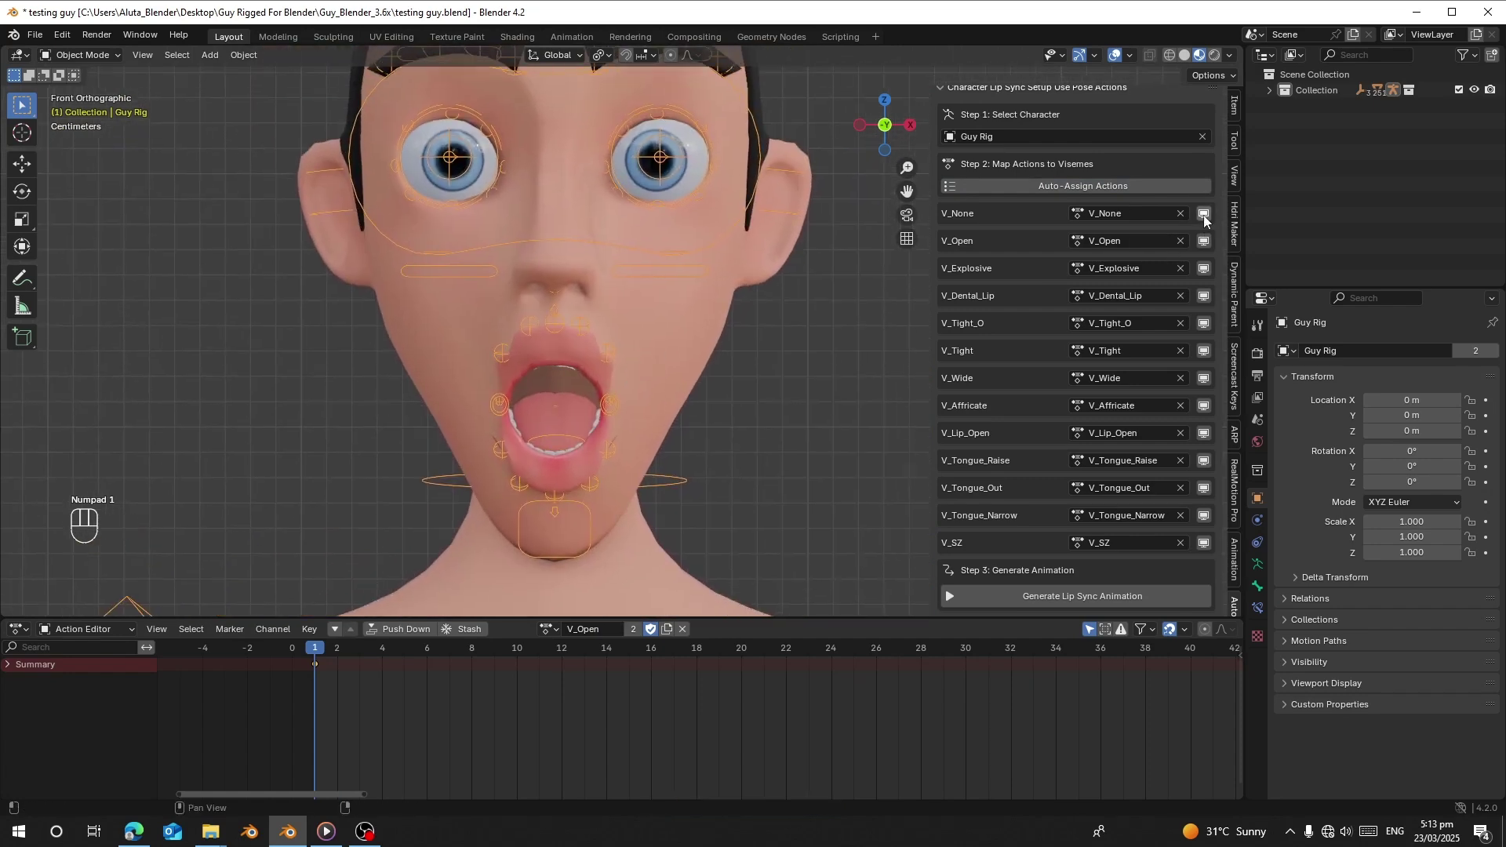
{"action": "left_click", "coordinate": [1207, 219]}
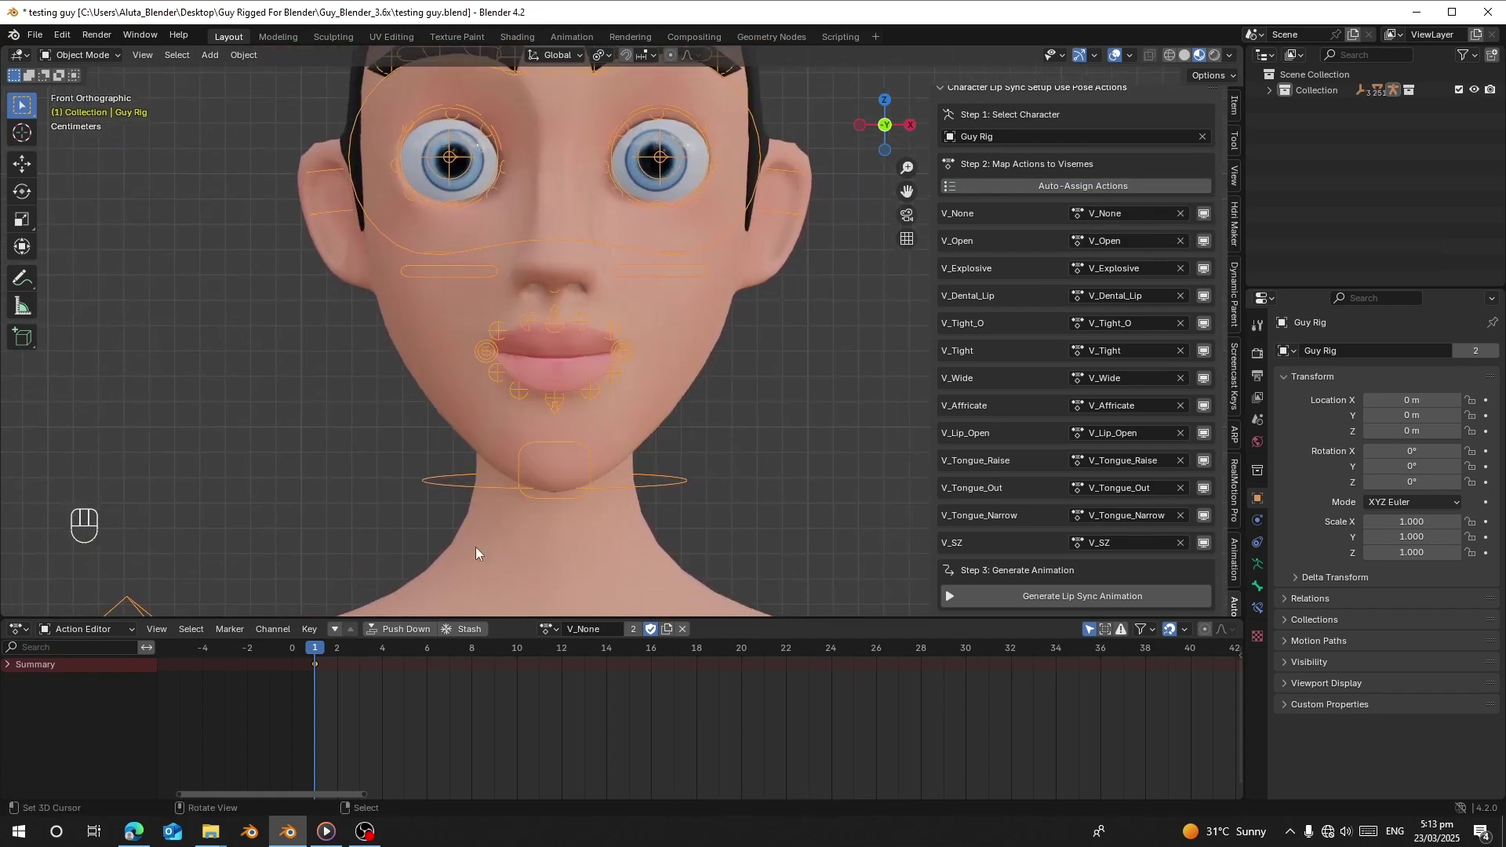
{"action": "left_click", "coordinate": [1215, 239]}
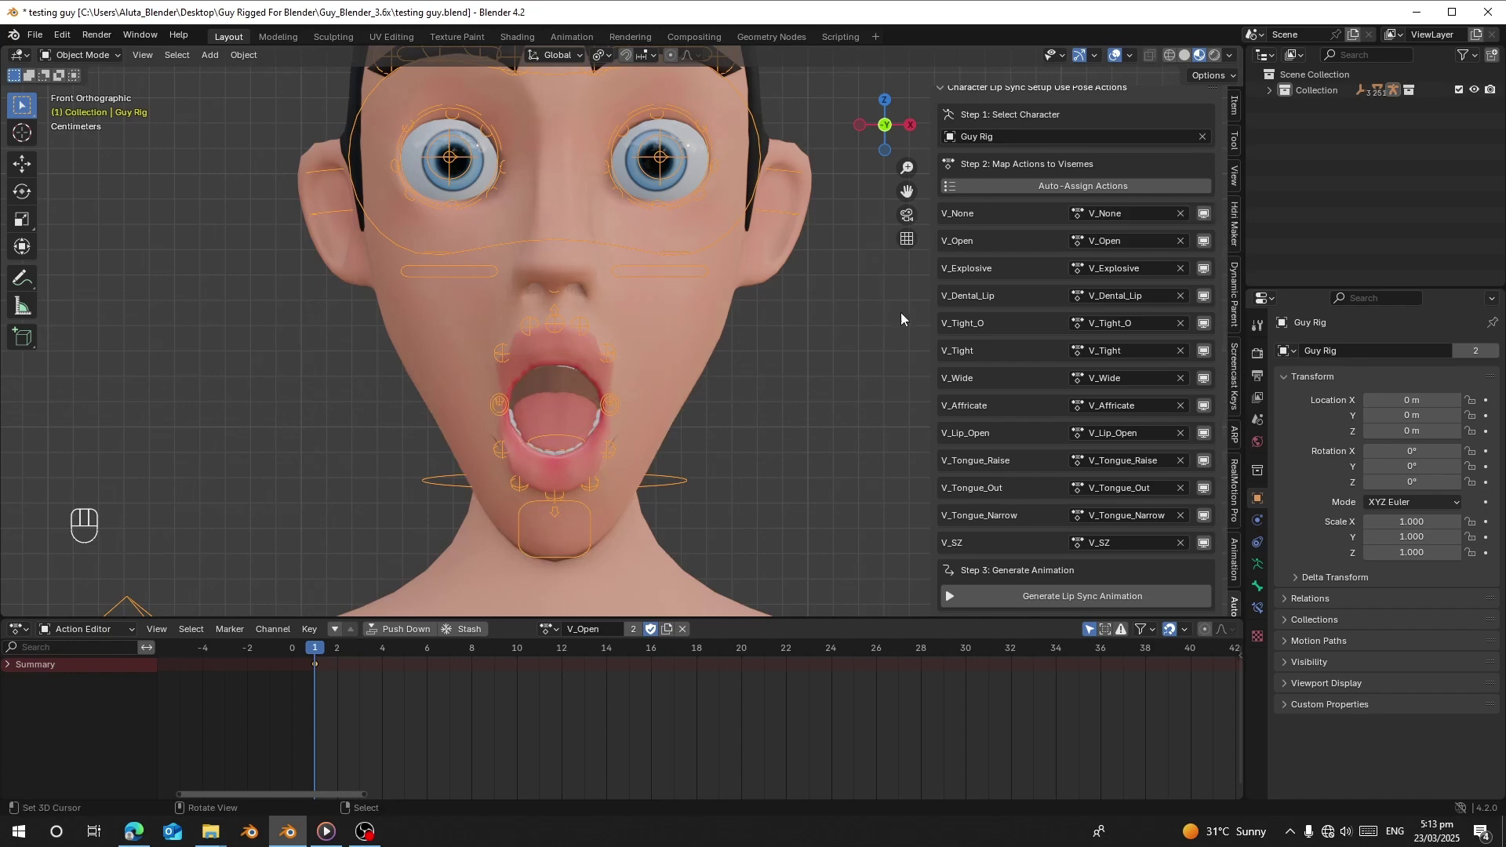
Preview V_Tongue_Narrow, save, load the ttsmaker mp3 and convert it to a 9.05s clip.
{"action": "left_click", "coordinate": [1209, 272]}
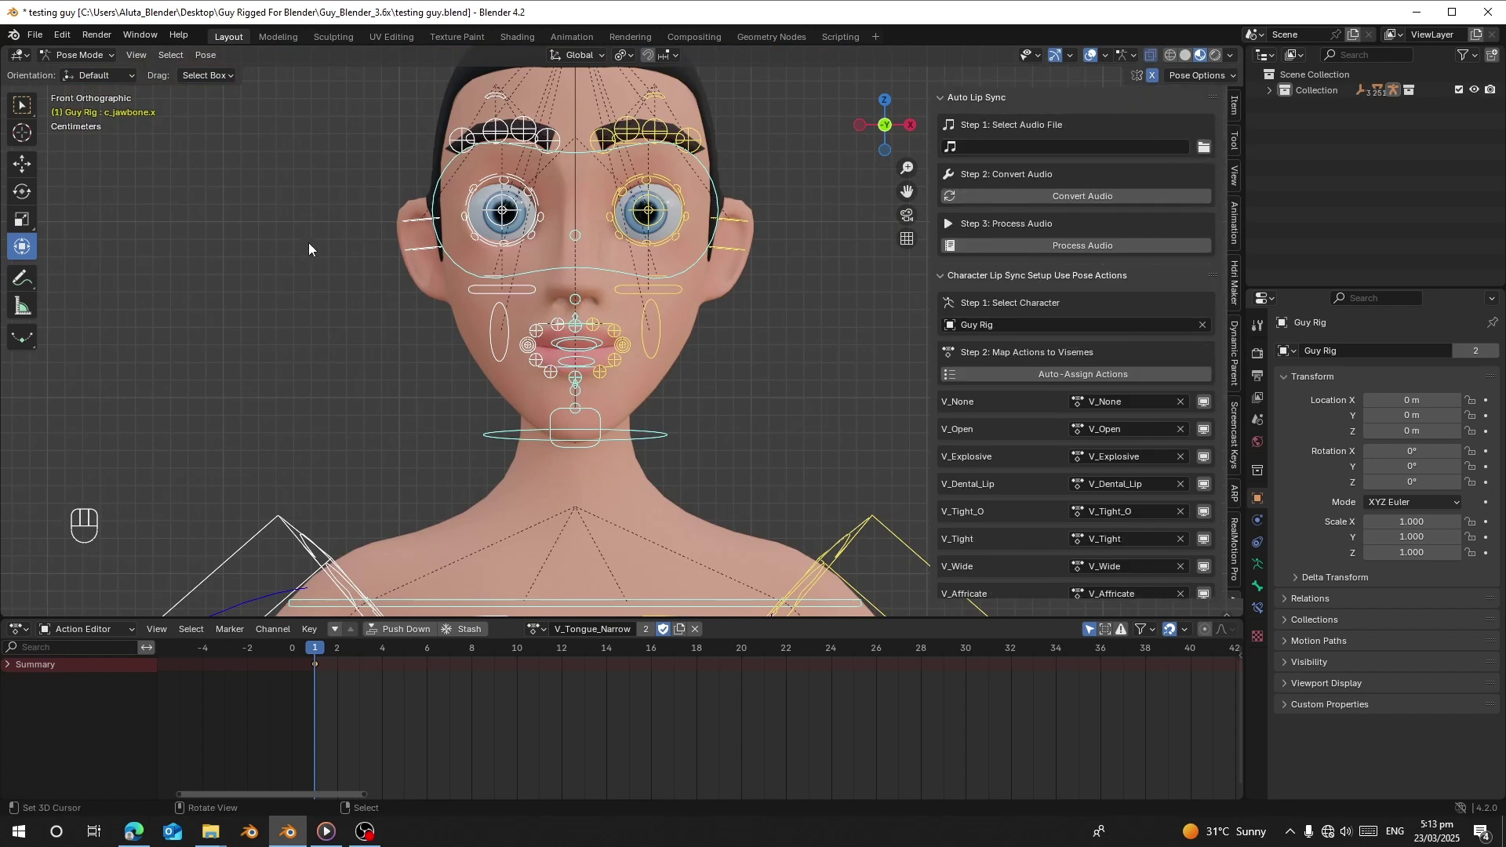
{"action": "key", "text": "ctrl+s"}
{"action": "left_click_drag", "start_coordinate": [93, 57], "coordinate": [175, 112]}
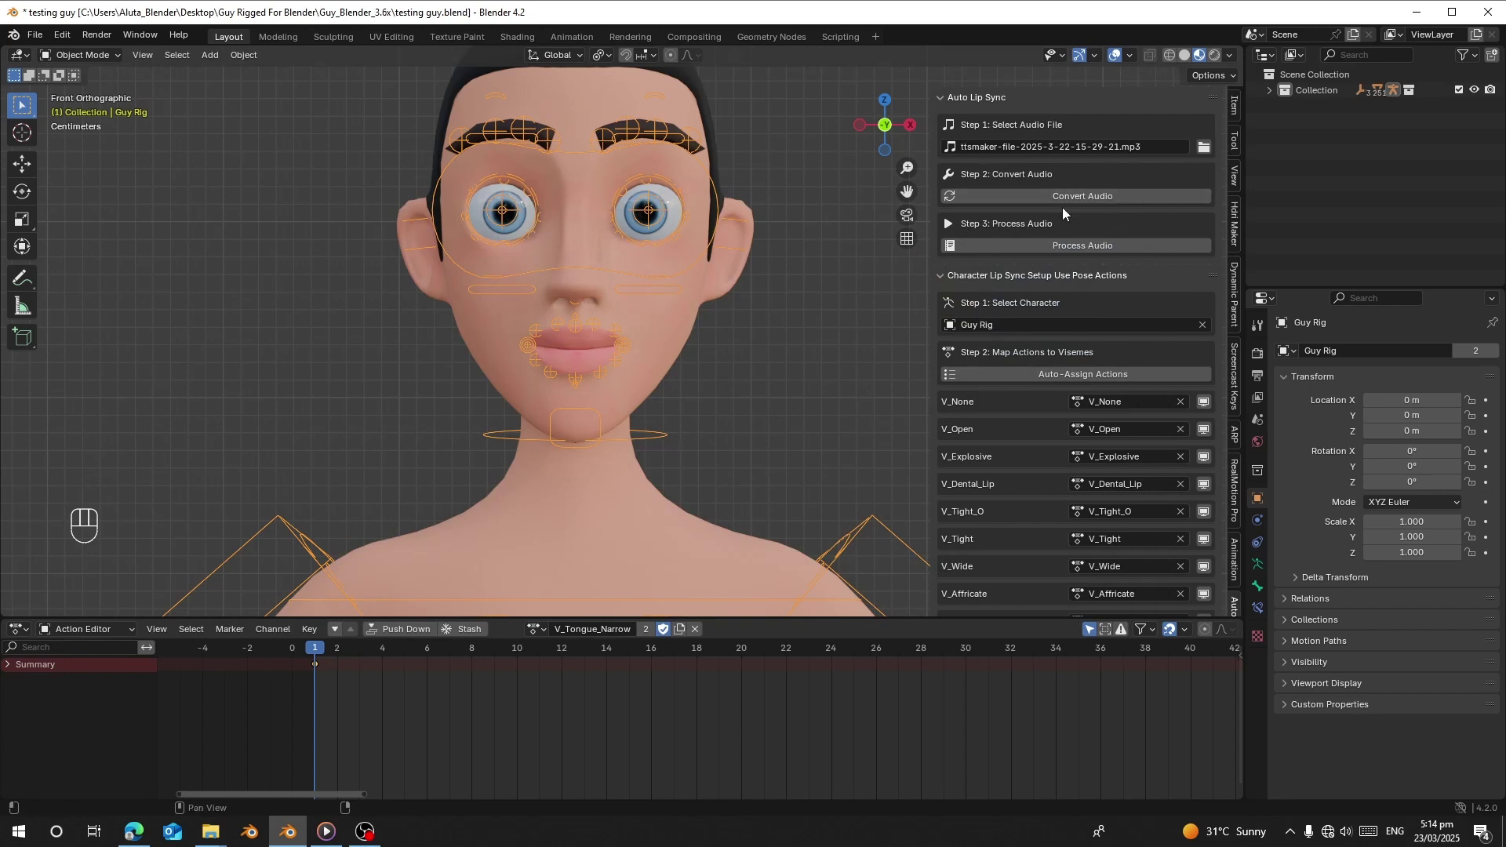
{"action": "left_click", "coordinate": [1097, 195]}
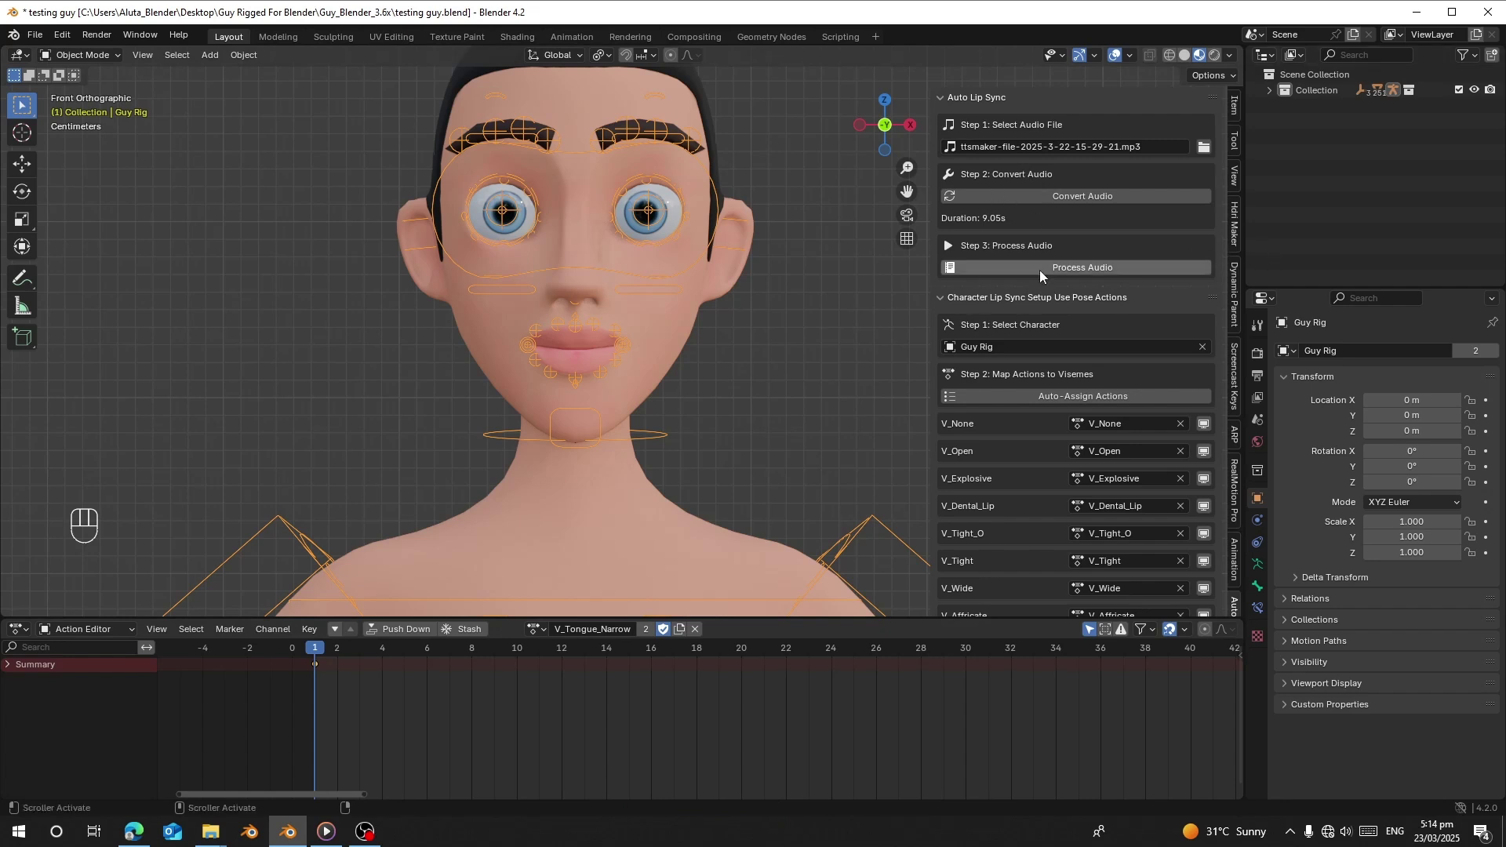
Process the audio into a 25-word phoneme/viseme list and review it in the Phoneme Editor.
{"action": "left_click", "coordinate": [1042, 274]}
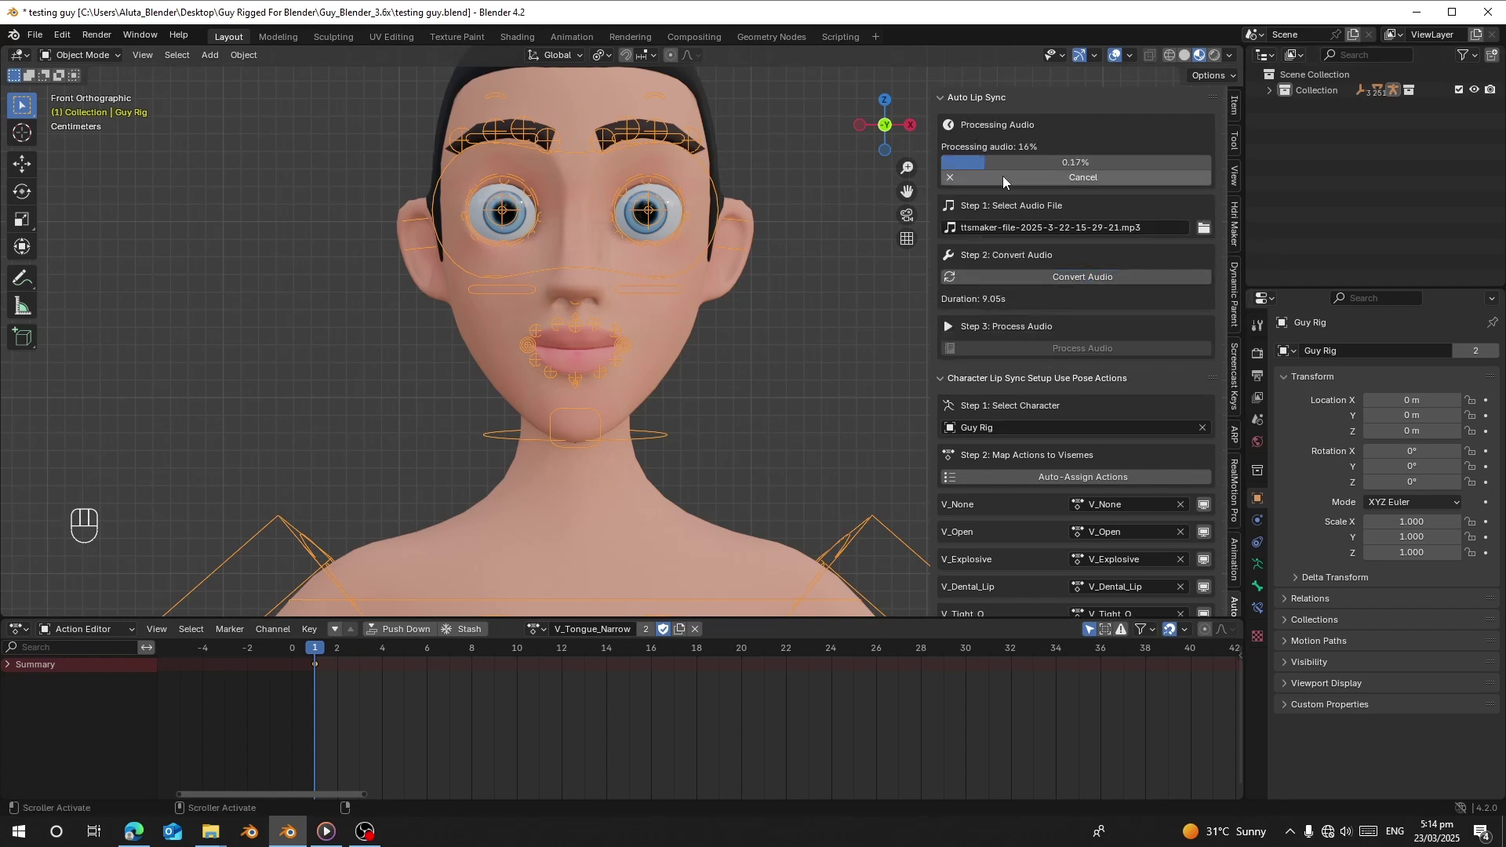
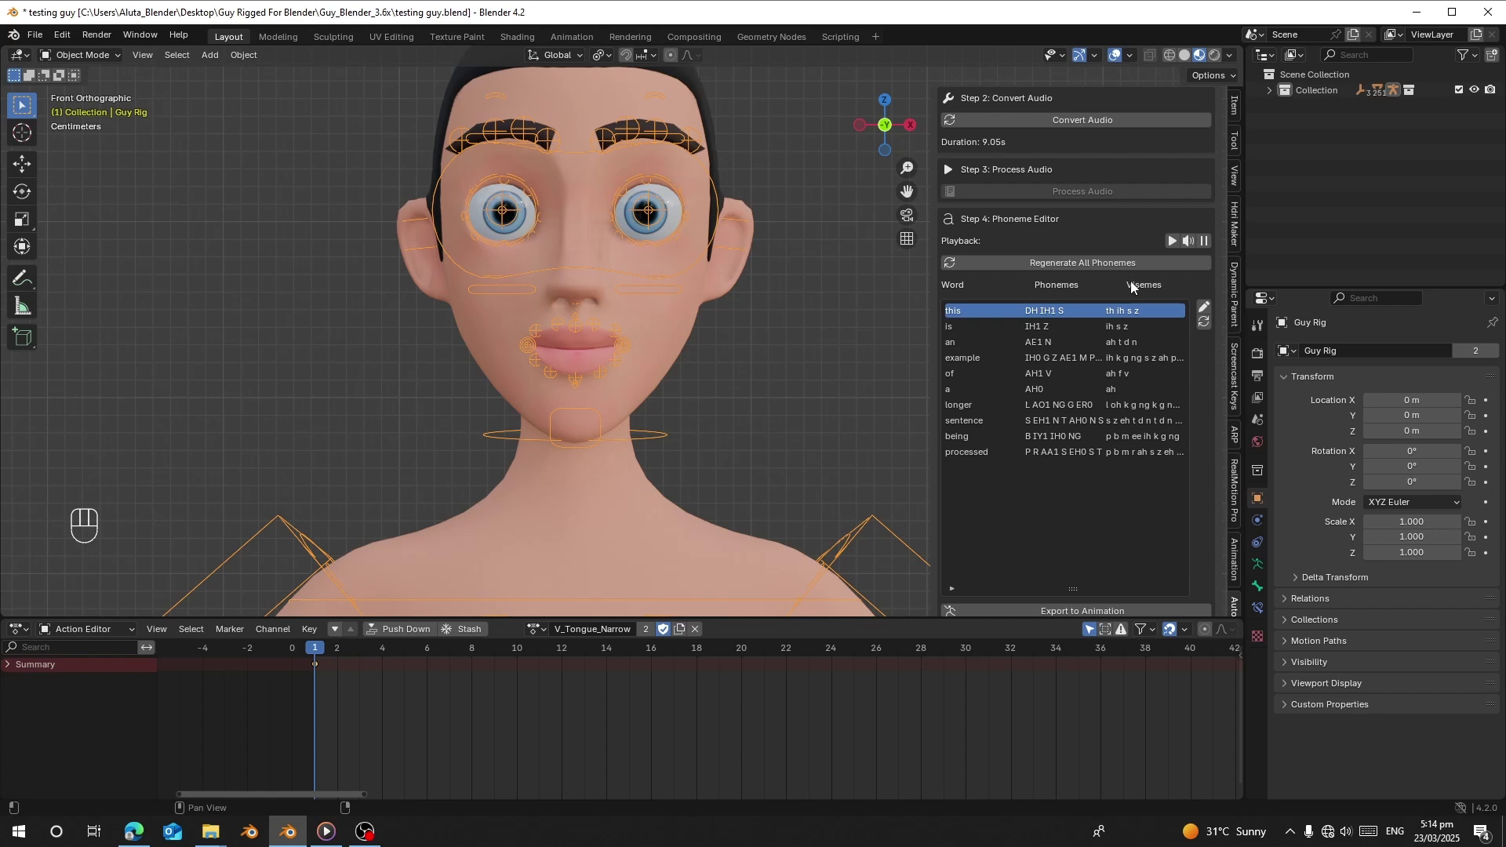
{"action": "left_click_drag", "start_coordinate": [1174, 243], "coordinate": [1134, 340]}
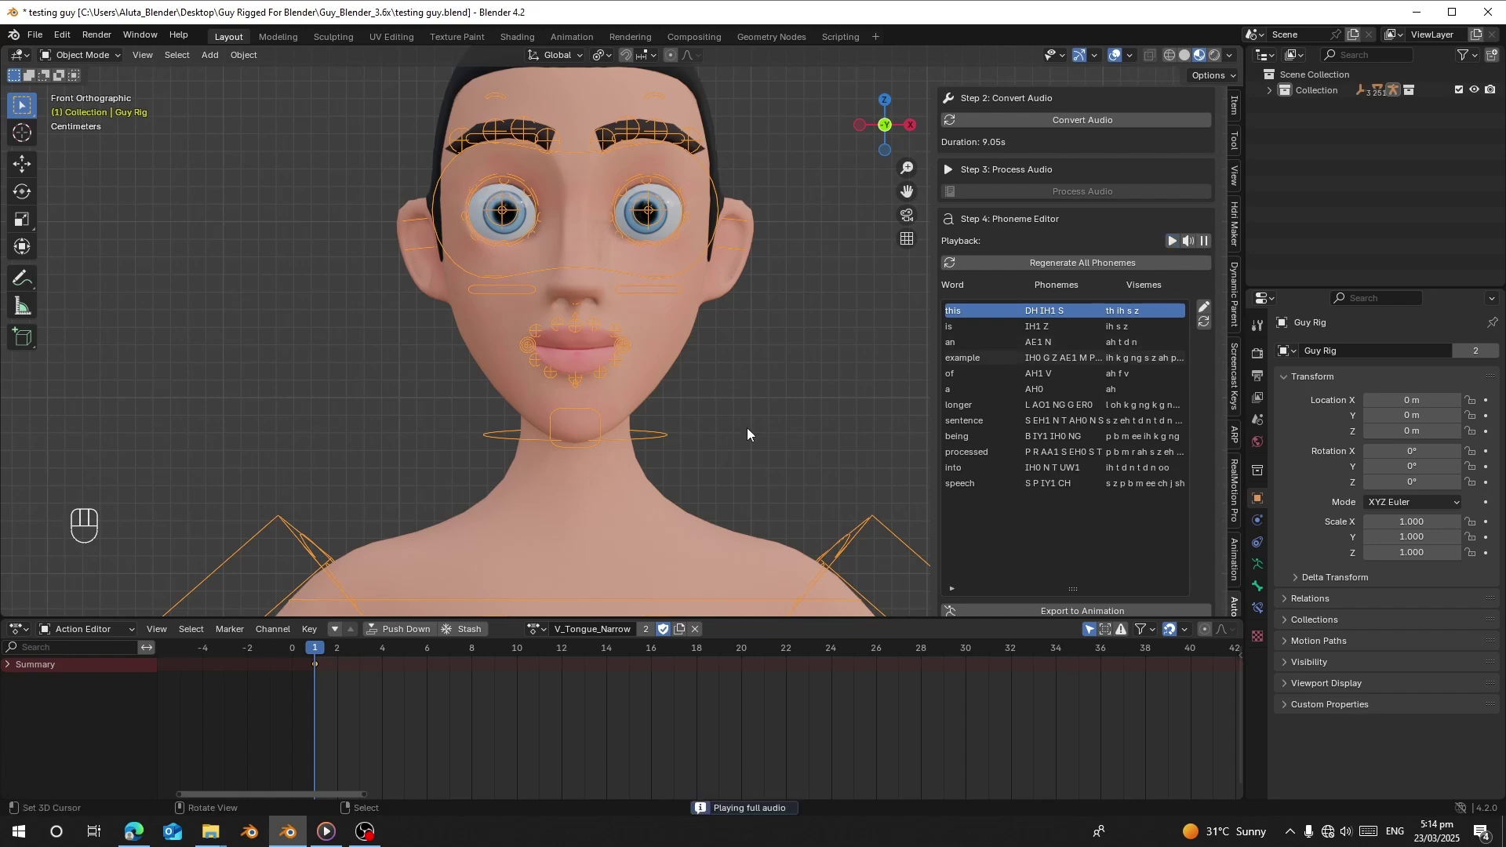
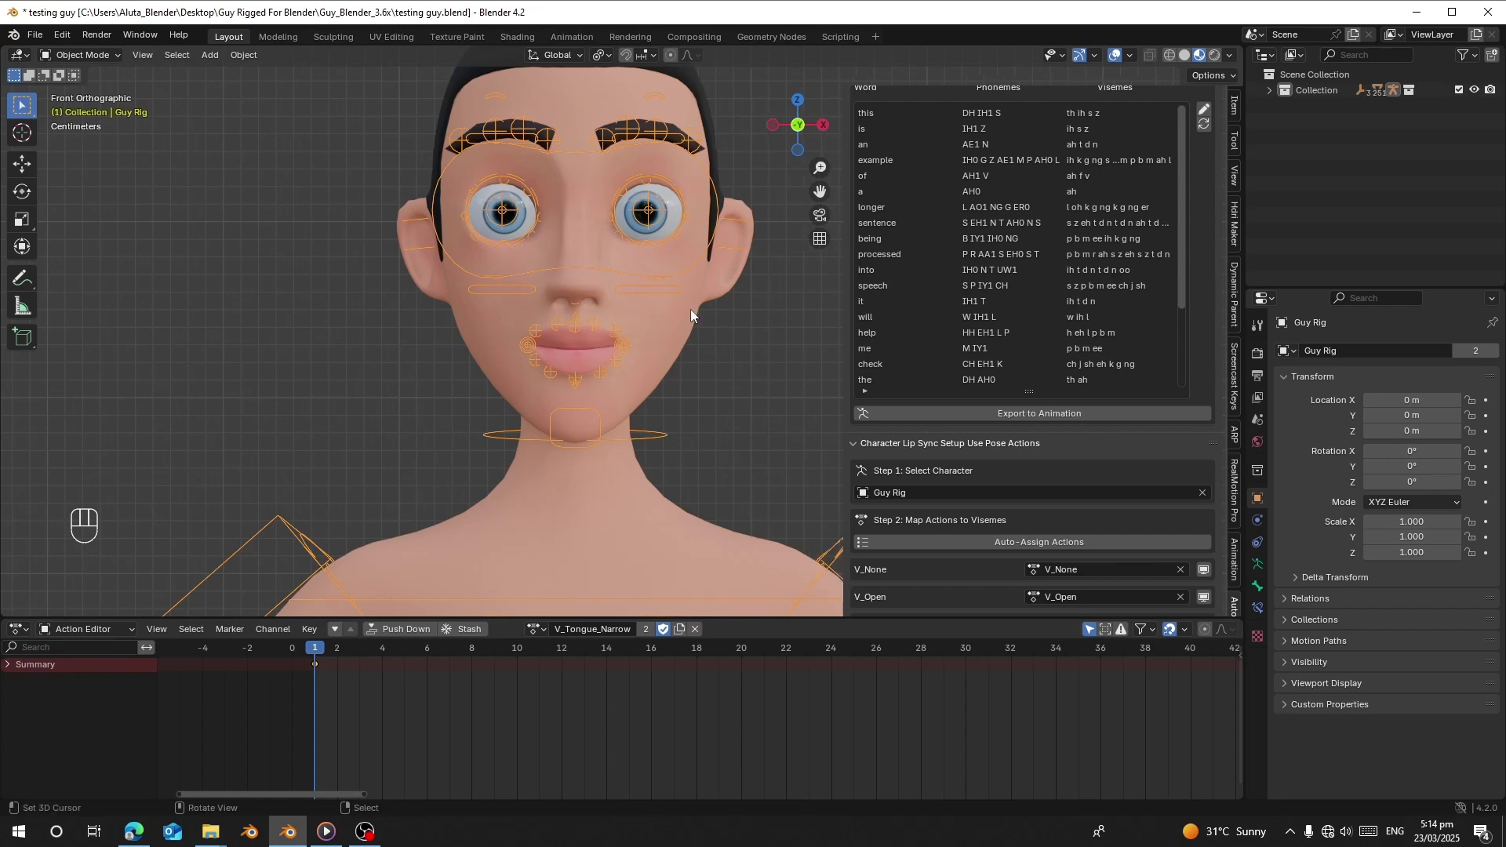
{"action": "left_click_drag", "start_coordinate": [573, 389], "coordinate": [604, 394]}
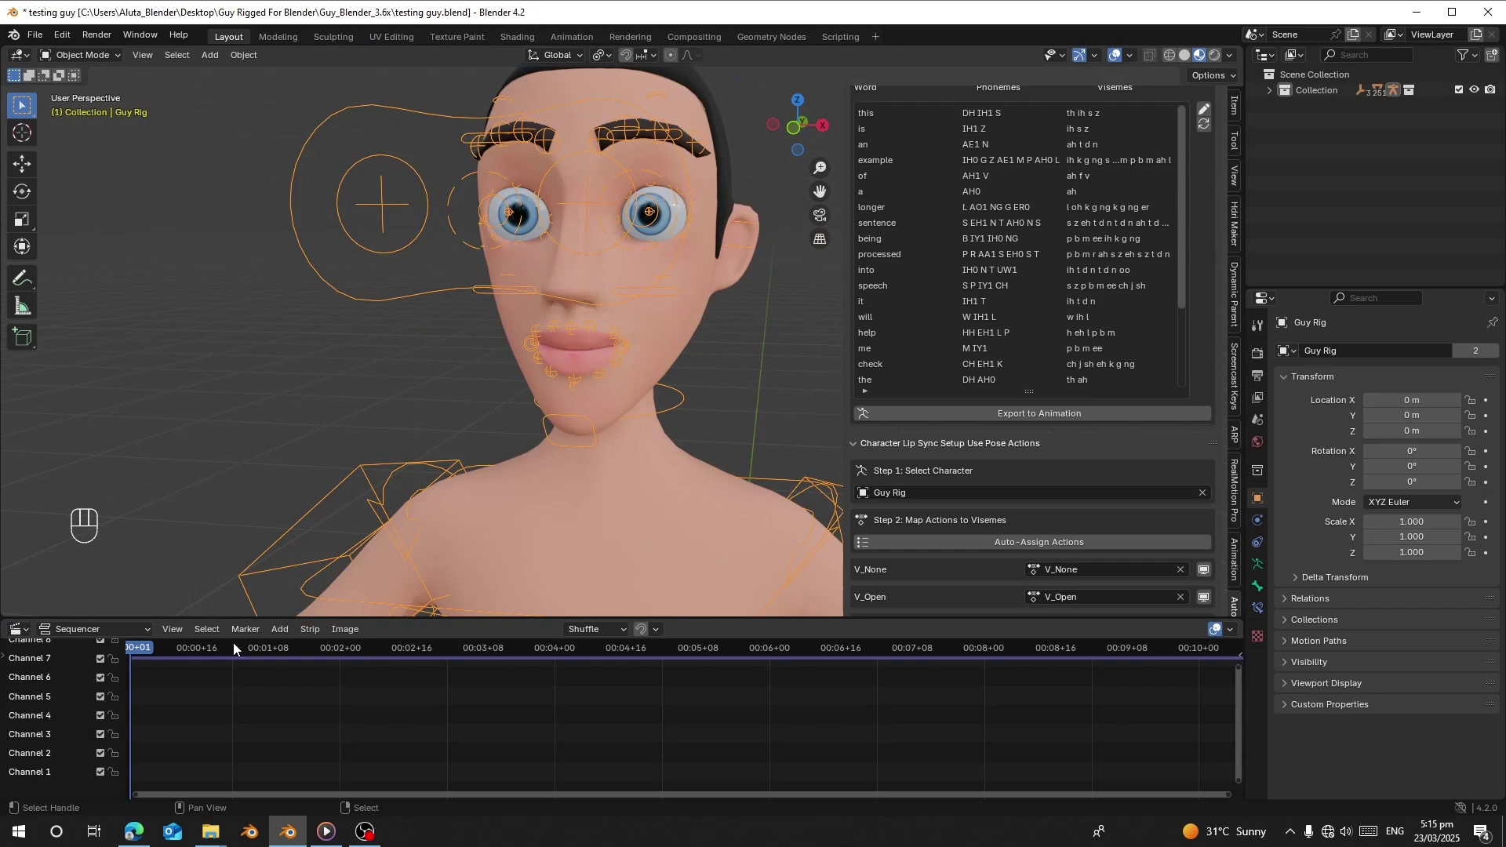
Drop the mp3 strip at the start of sequencer Channel 1 and test playback.
{"action": "left_click_drag", "start_coordinate": [280, 630], "coordinate": [388, 578]}
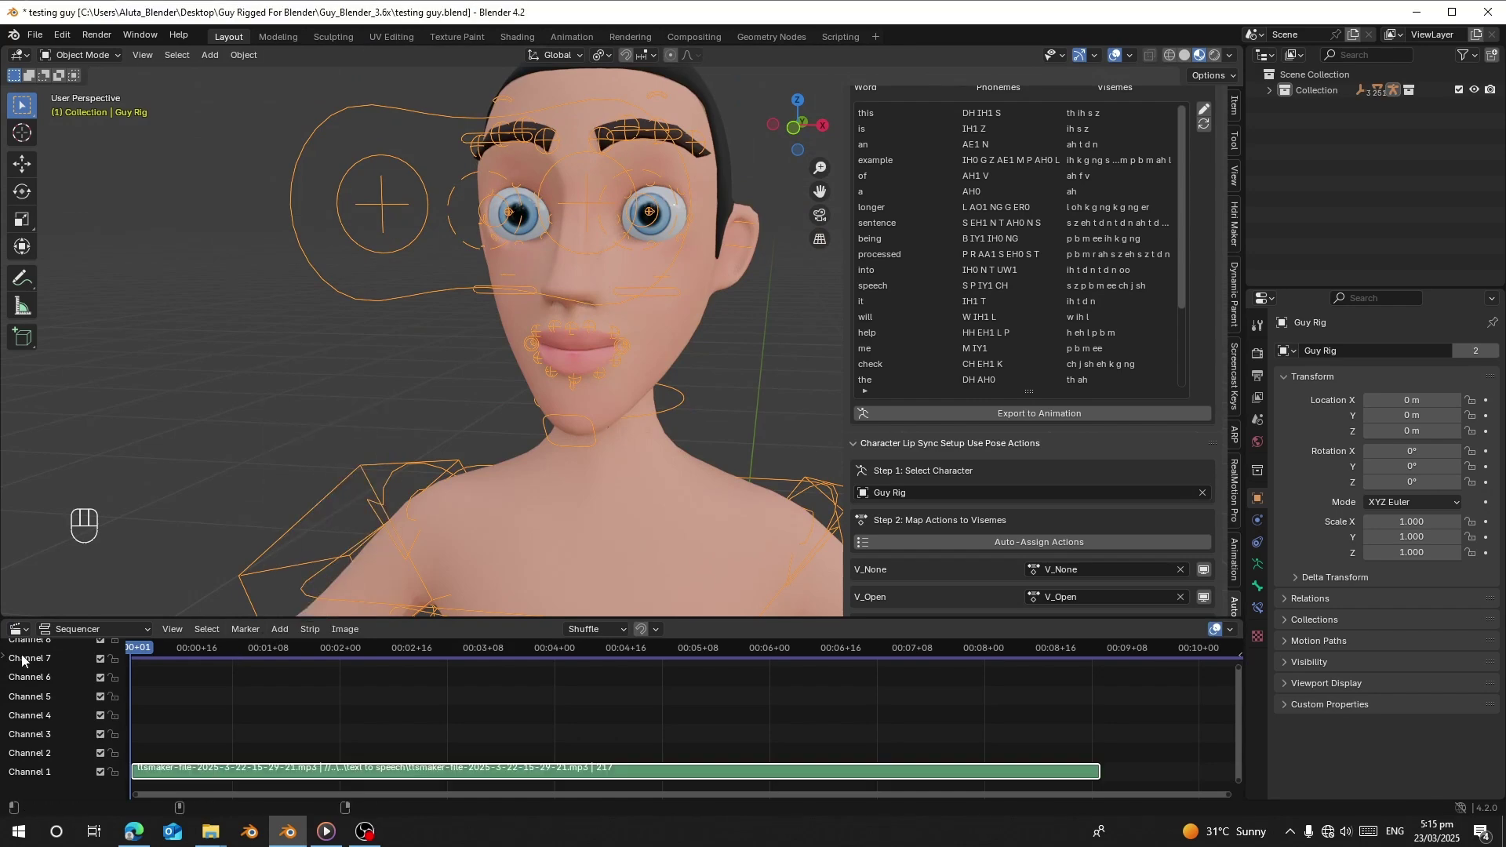
{"action": "left_click", "coordinate": [218, 496]}
{"action": "key", "text": "space"}
{"action": "key", "text": "space"}
Switch the bottom editor back to the Timeline and reframe the viewport on Guy's face.
{"action": "left_click", "coordinate": [598, 630]}
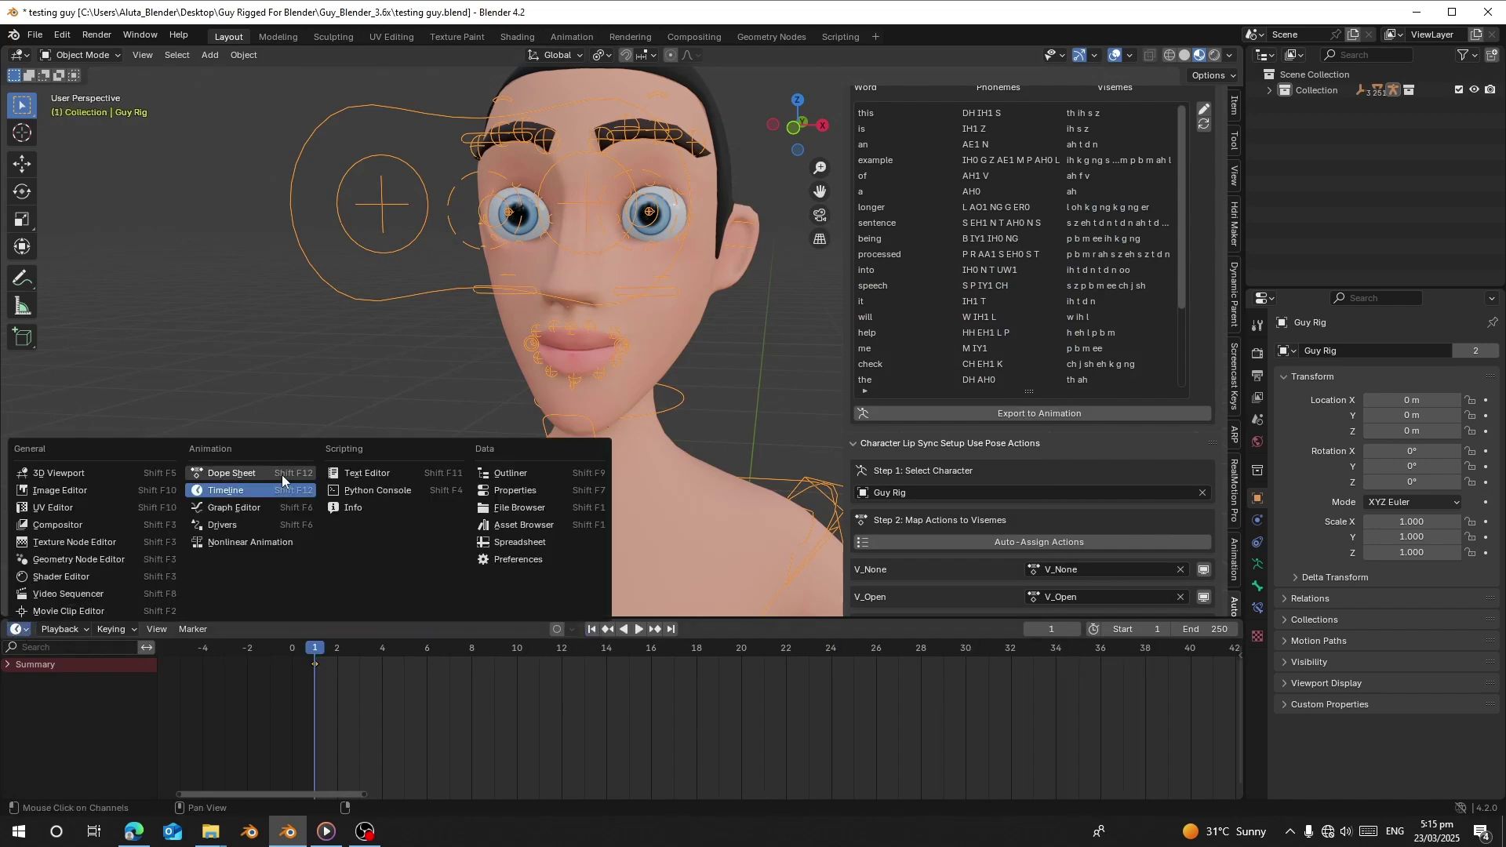
{"action": "key", "text": "space"}
{"action": "left_click", "coordinate": [267, 477]}
{"action": "left_click_drag", "start_coordinate": [701, 628], "coordinate": [718, 692]}
{"action": "right_click", "coordinate": [679, 494]}
{"action": "right_click", "coordinate": [659, 451]}
{"action": "left_click_drag", "start_coordinate": [625, 516], "coordinate": [546, 539]}
{"action": "right_click", "coordinate": [562, 435]}
{"action": "middle_click", "coordinate": [551, 402]}
{"action": "middle_click", "coordinate": [551, 422]}
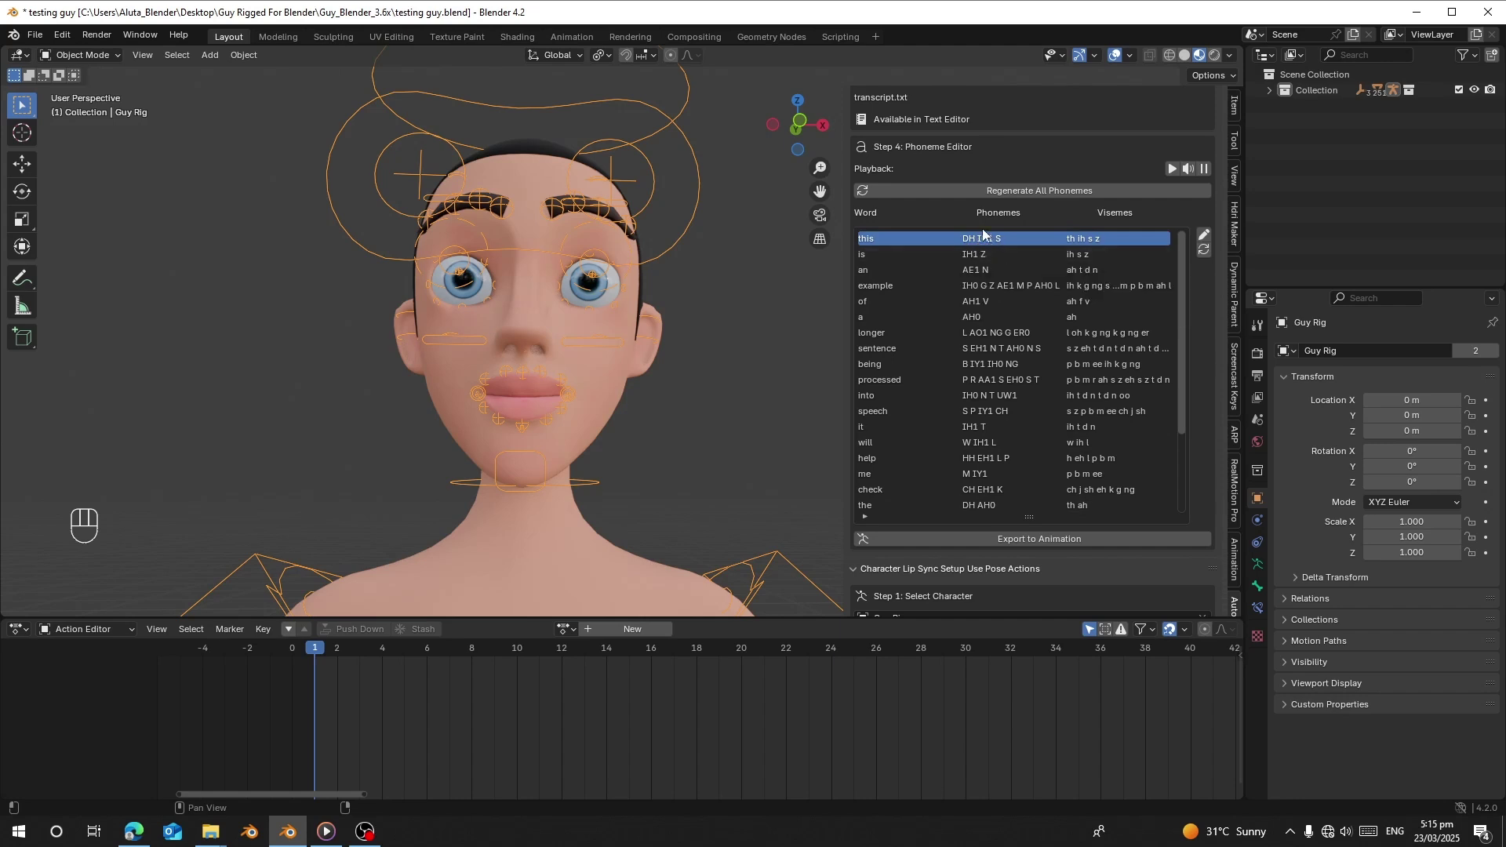
Play the lip-sync, then pick and play back the transcript word 'longer'.
{"action": "middle_click", "coordinate": [1192, 175]}
{"action": "key", "text": "space"}
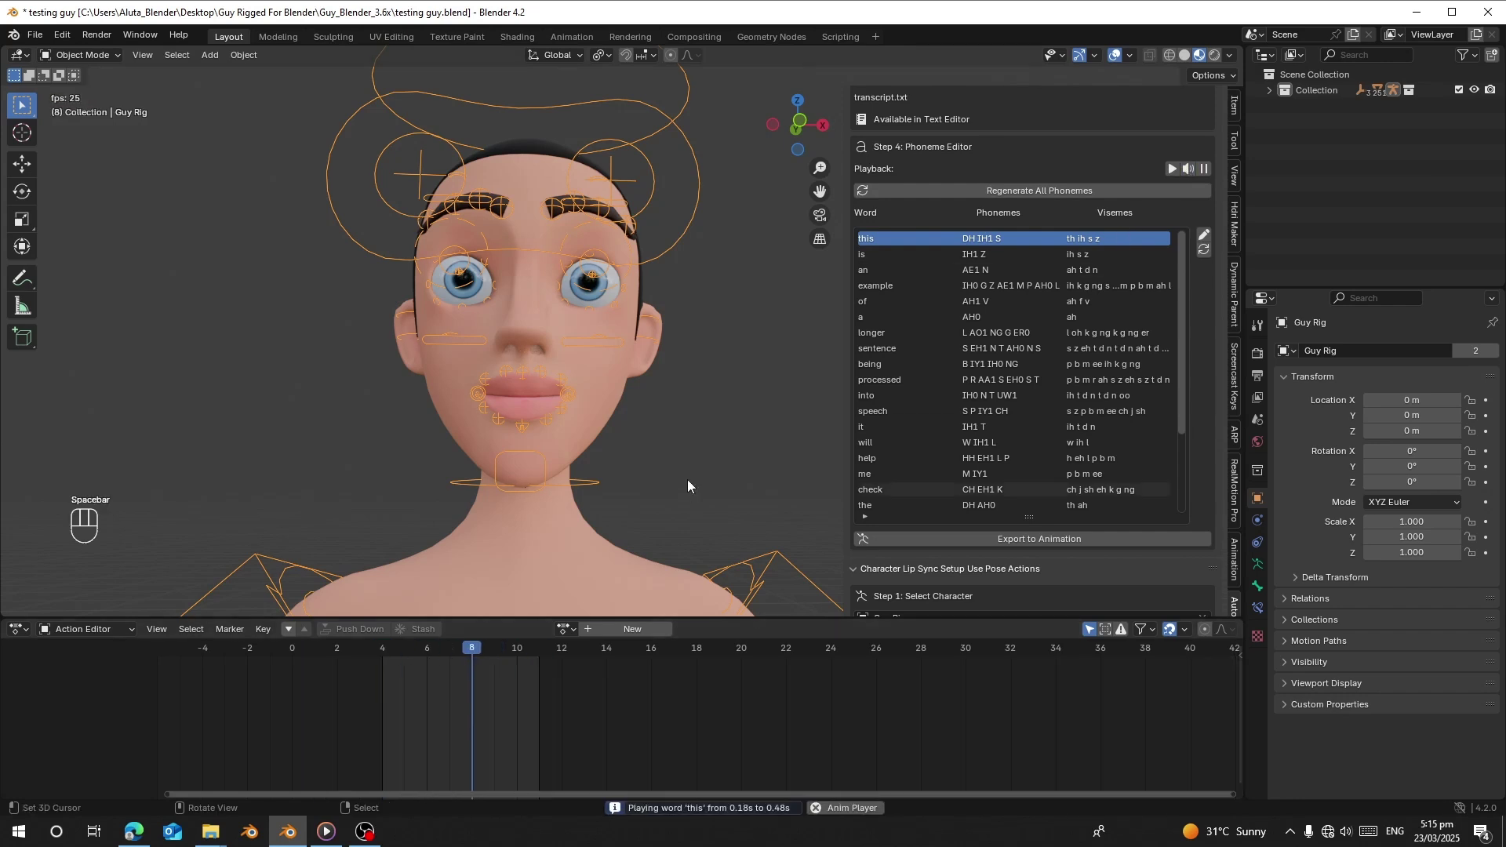
{"action": "left_click", "coordinate": [980, 284]}
{"action": "left_click", "coordinate": [1188, 168]}
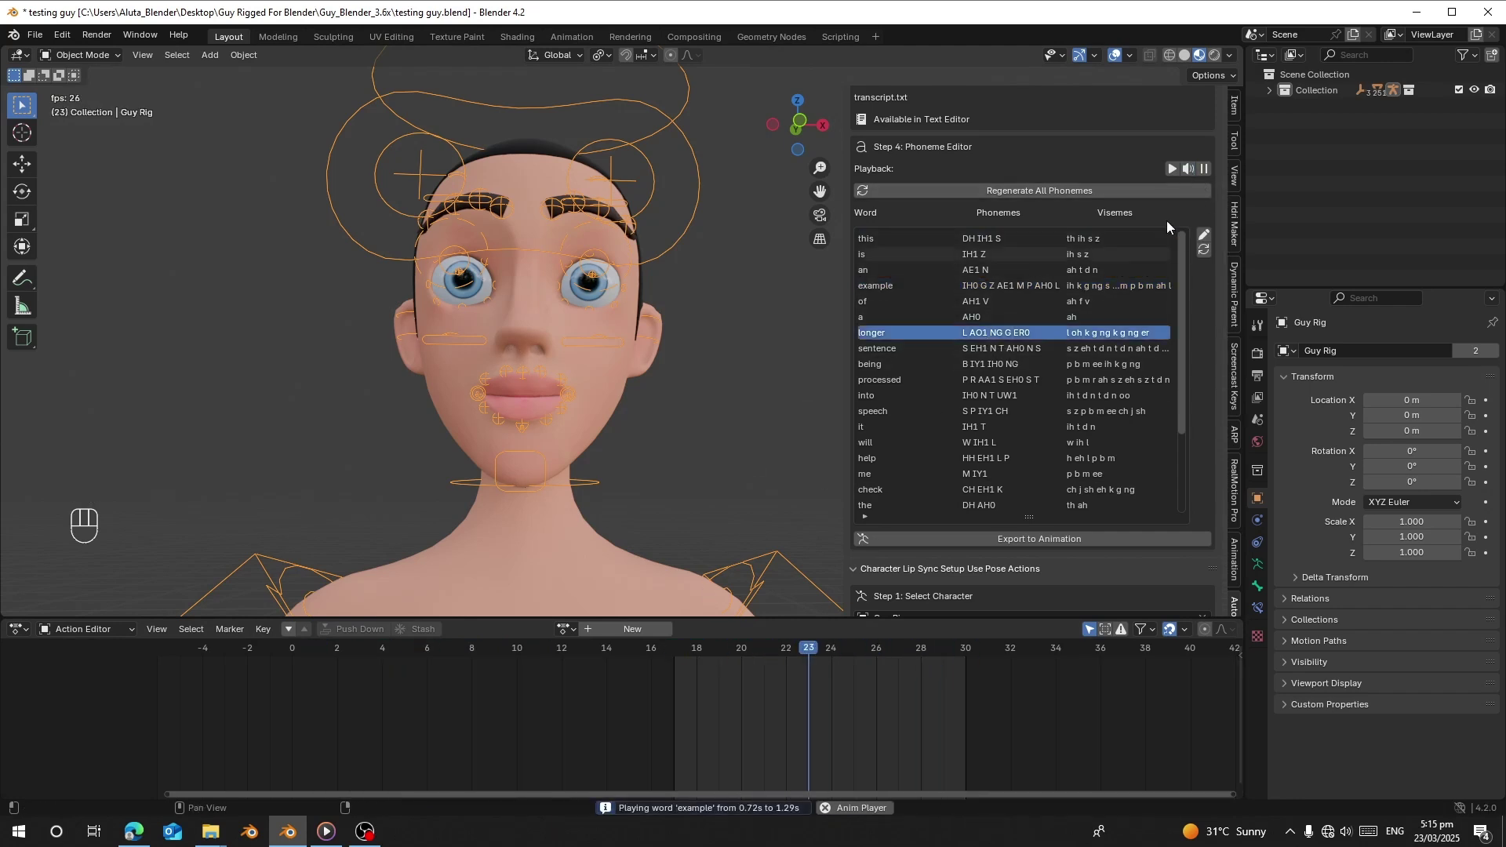
{"action": "left_click", "coordinate": [1196, 172]}
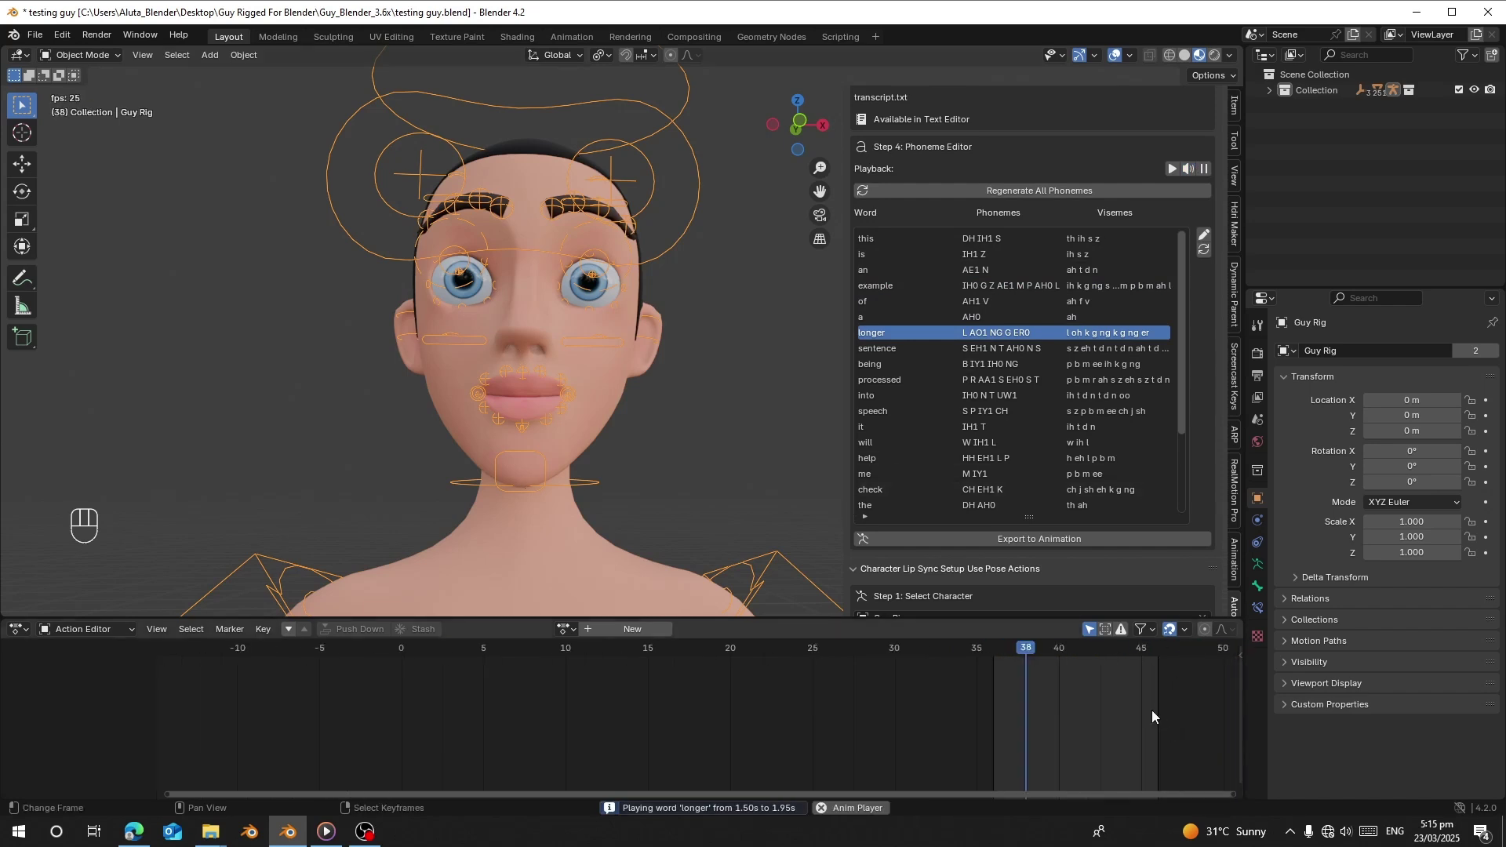
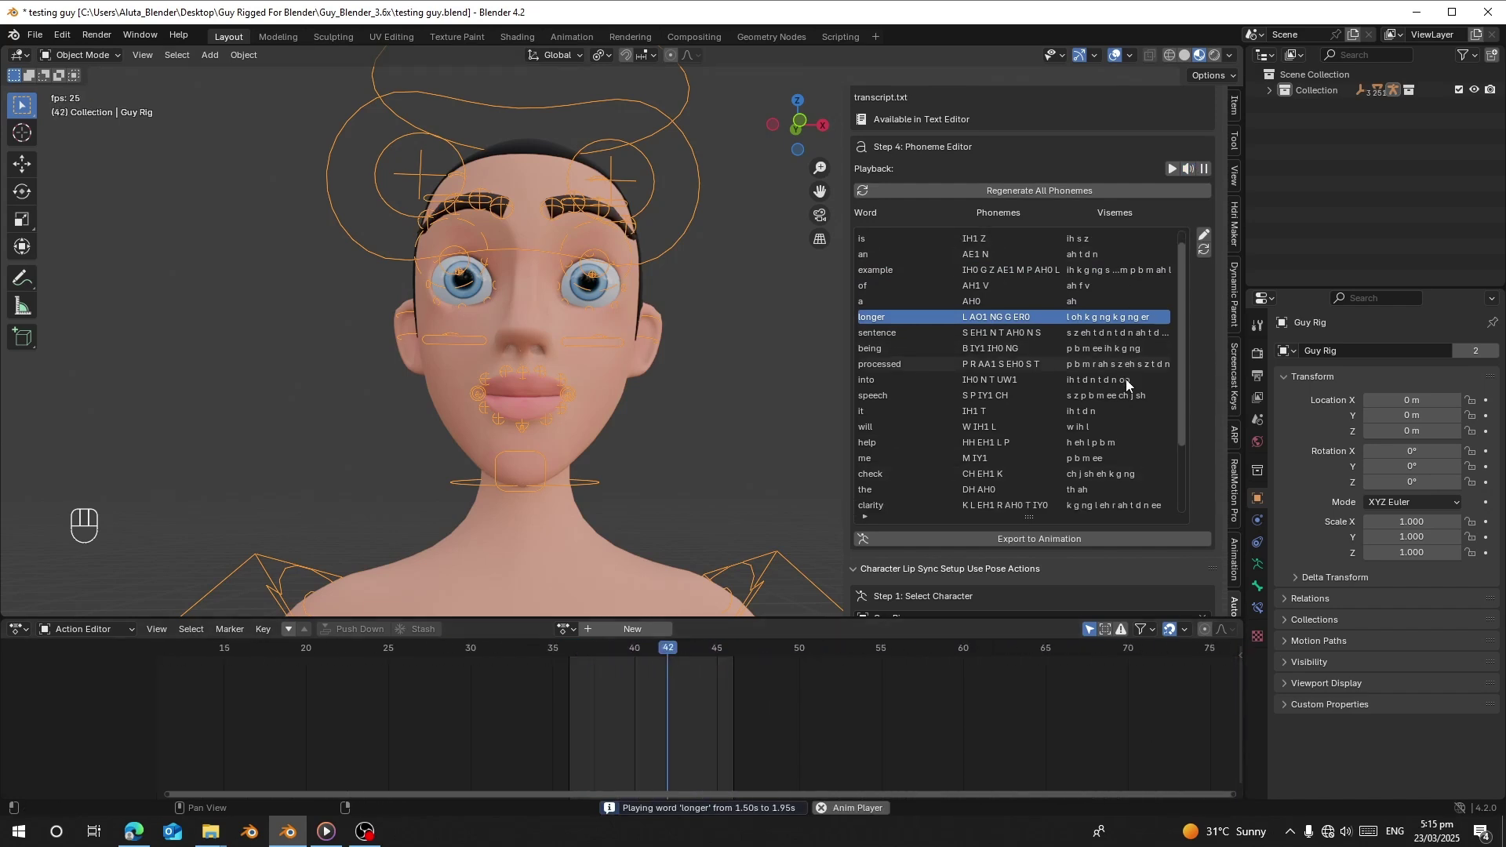
Pick the word 'processed', play and stop its audio, and move closer to the face.
{"action": "double_click", "coordinate": [1186, 176]}
{"action": "left_click", "coordinate": [1188, 174]}
{"action": "left_click", "coordinate": [1188, 174]}
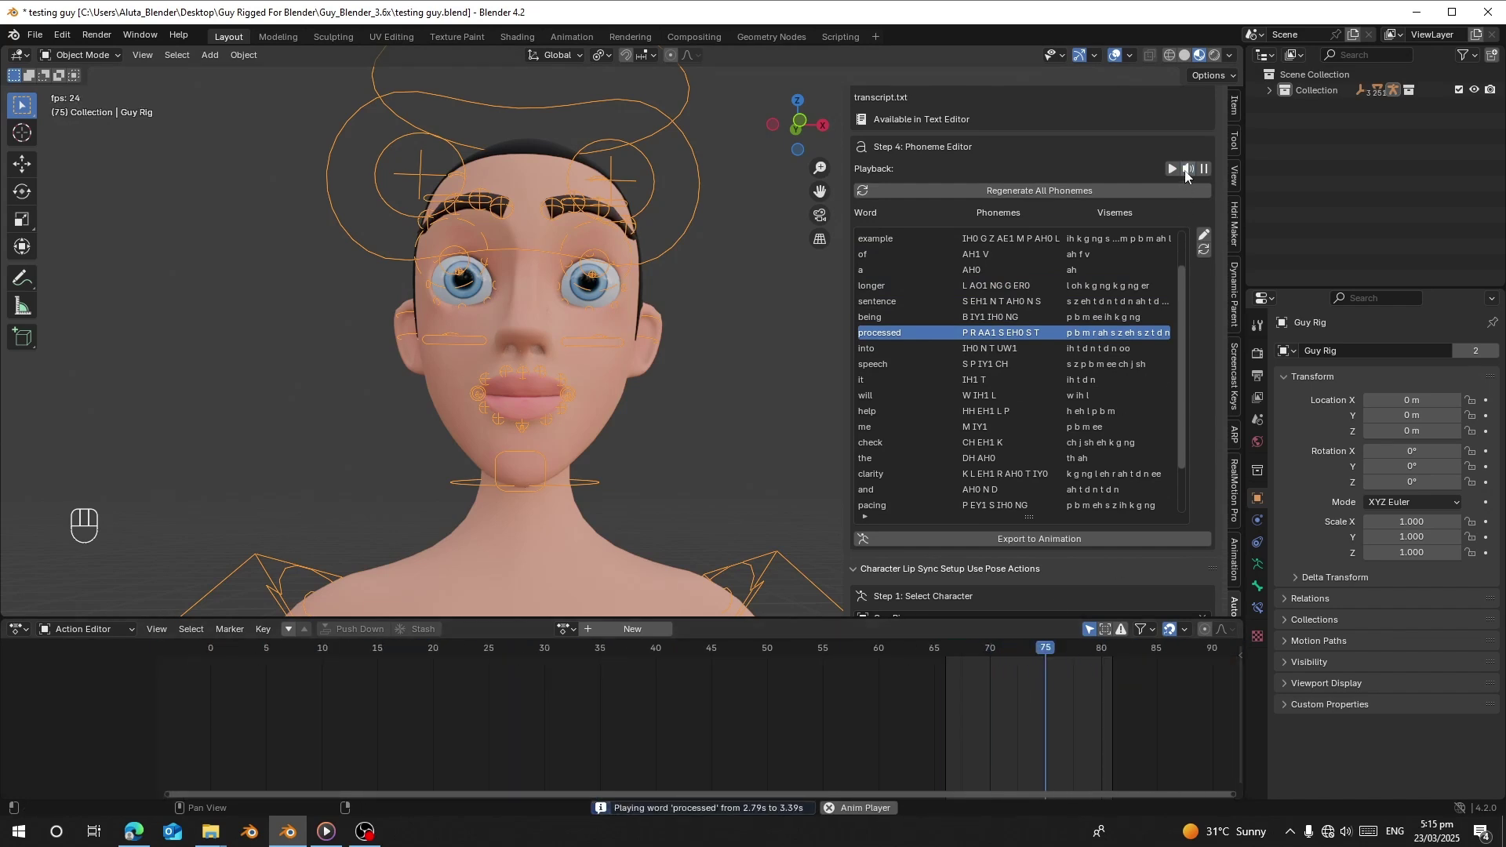
{"action": "key", "text": "space"}
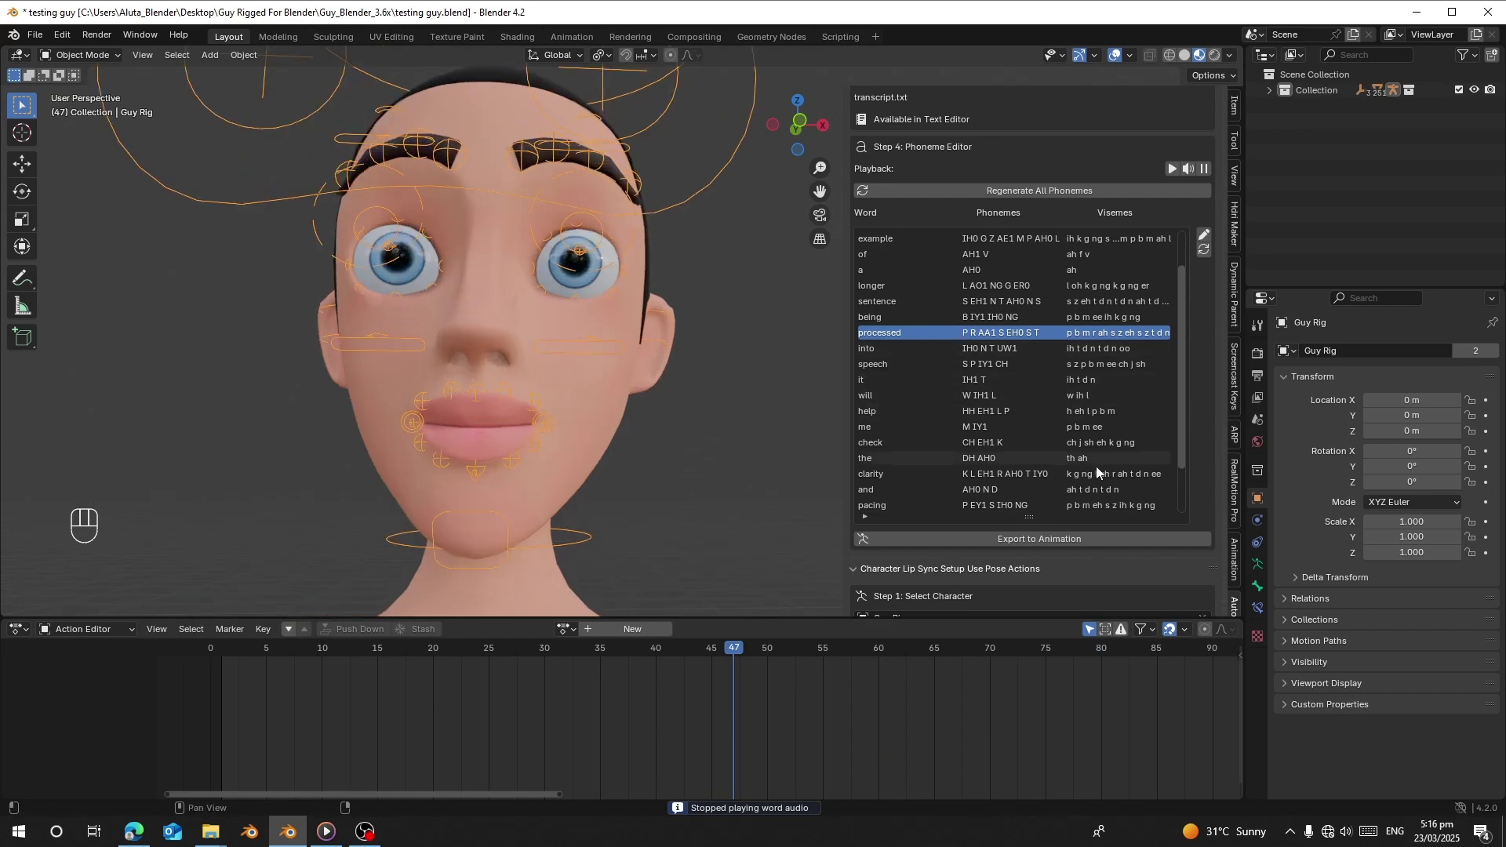
Rename the word to 'word' in Edit Word, then reprocess the audio to rebuild all 25 words.
{"action": "left_click_drag", "start_coordinate": [1207, 237], "coordinate": [1172, 294]}
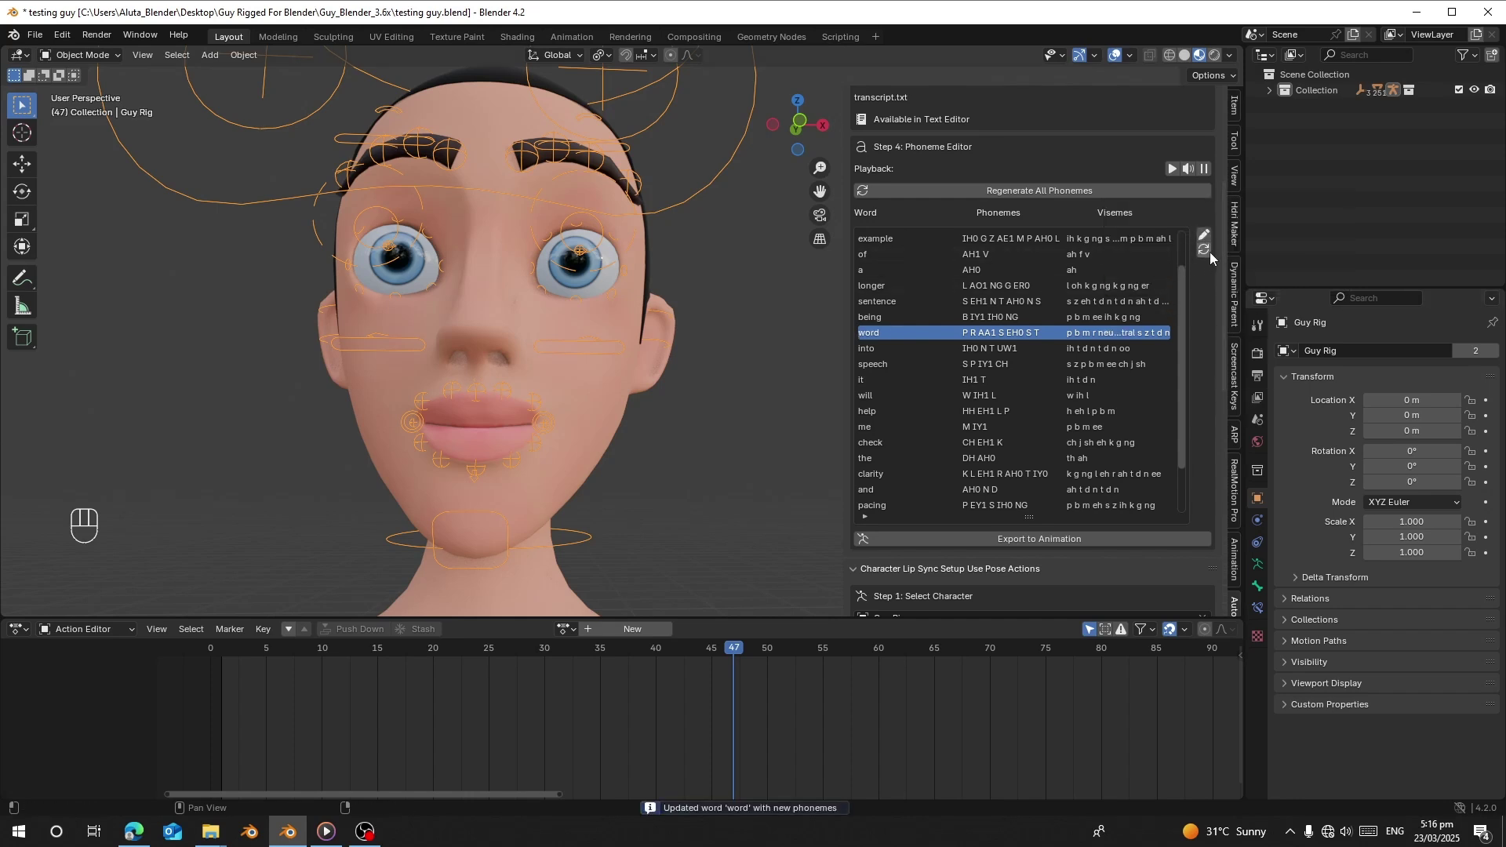
{"action": "left_click_drag", "start_coordinate": [1216, 258], "coordinate": [967, 336]}
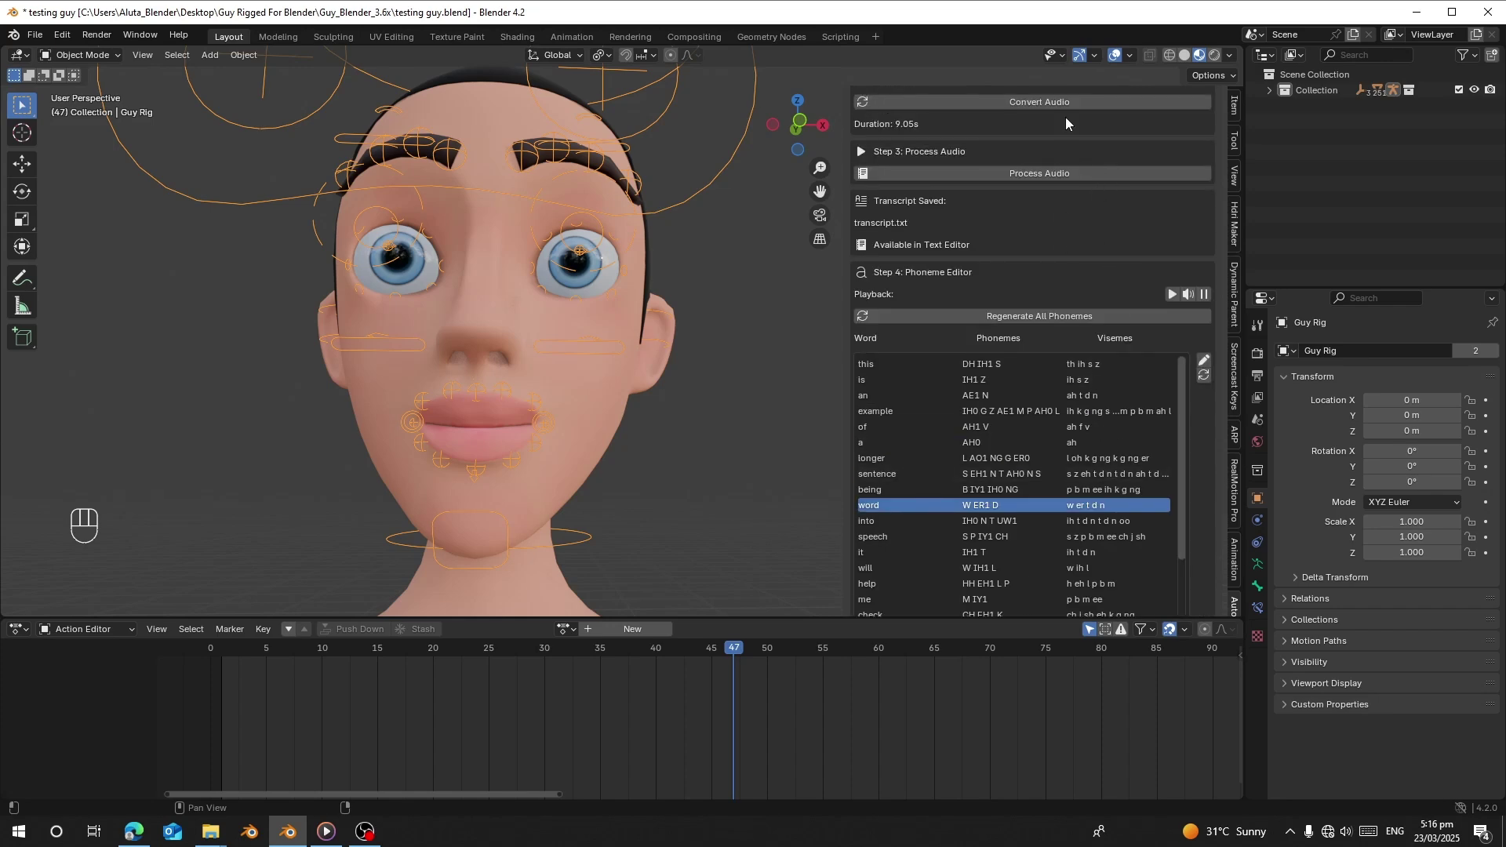
{"action": "left_click", "coordinate": [1040, 182]}
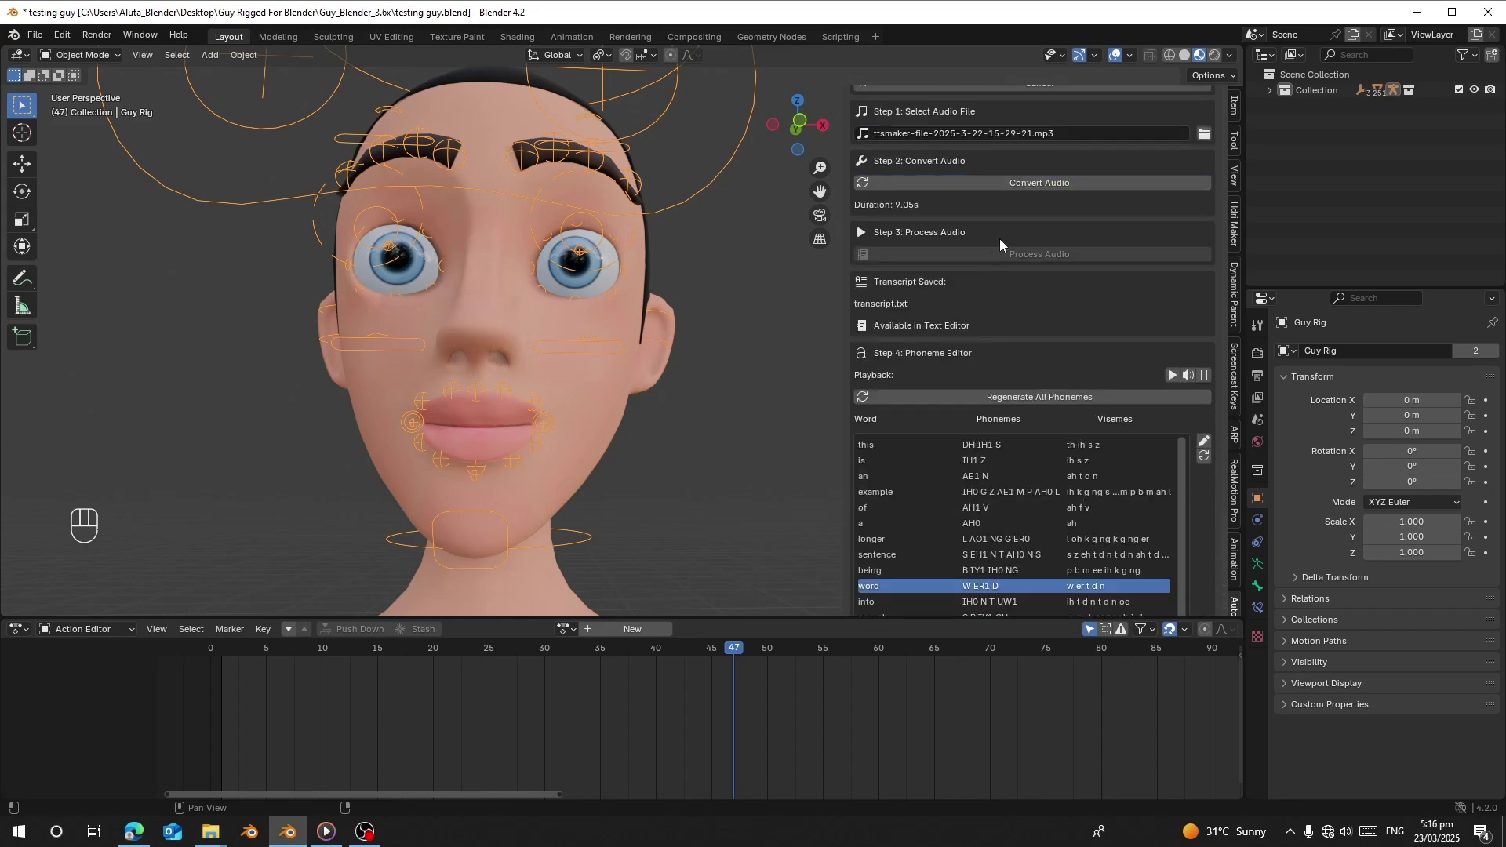
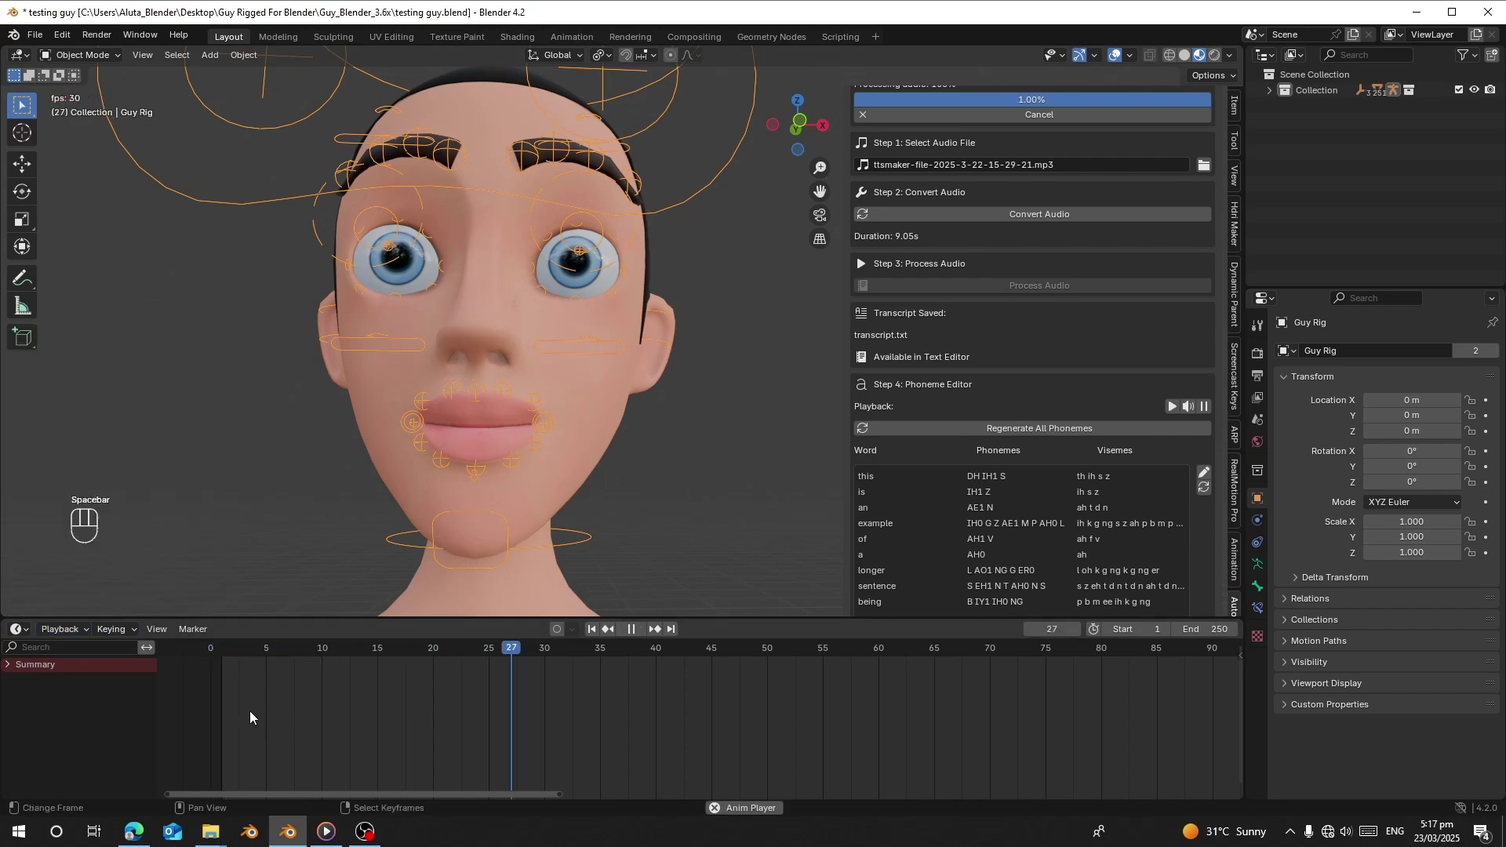
Collapse the Phoneme Editor and bring up Step 3's Generate Lip Sync Animation settings.
{"action": "key", "text": "space"}
{"action": "left_click", "coordinate": [233, 703]}
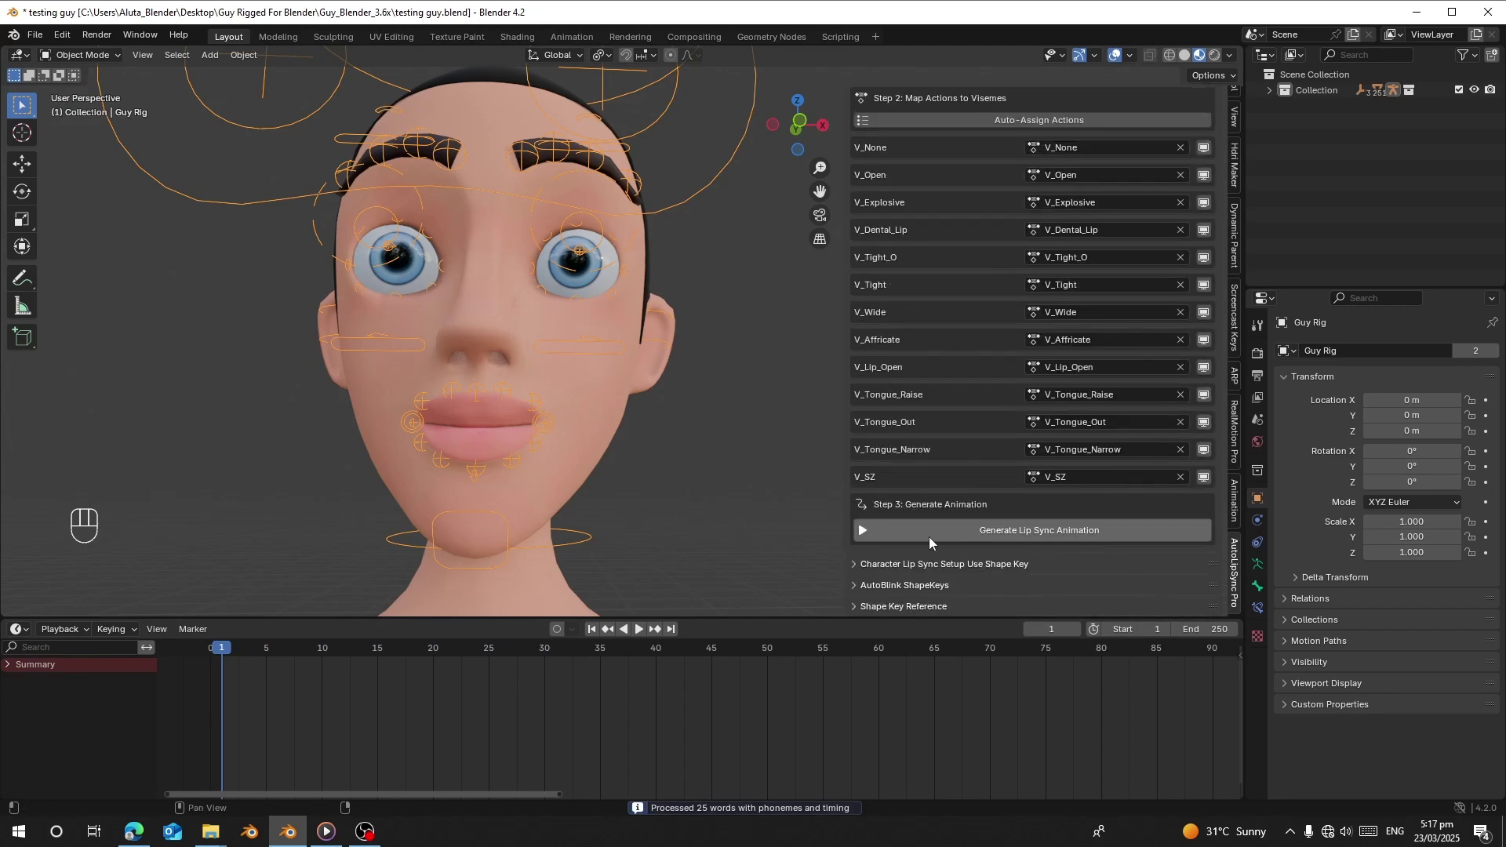
{"action": "left_click_drag", "start_coordinate": [654, 454], "coordinate": [655, 376]}
{"action": "left_click_drag", "start_coordinate": [655, 375], "coordinate": [649, 427]}
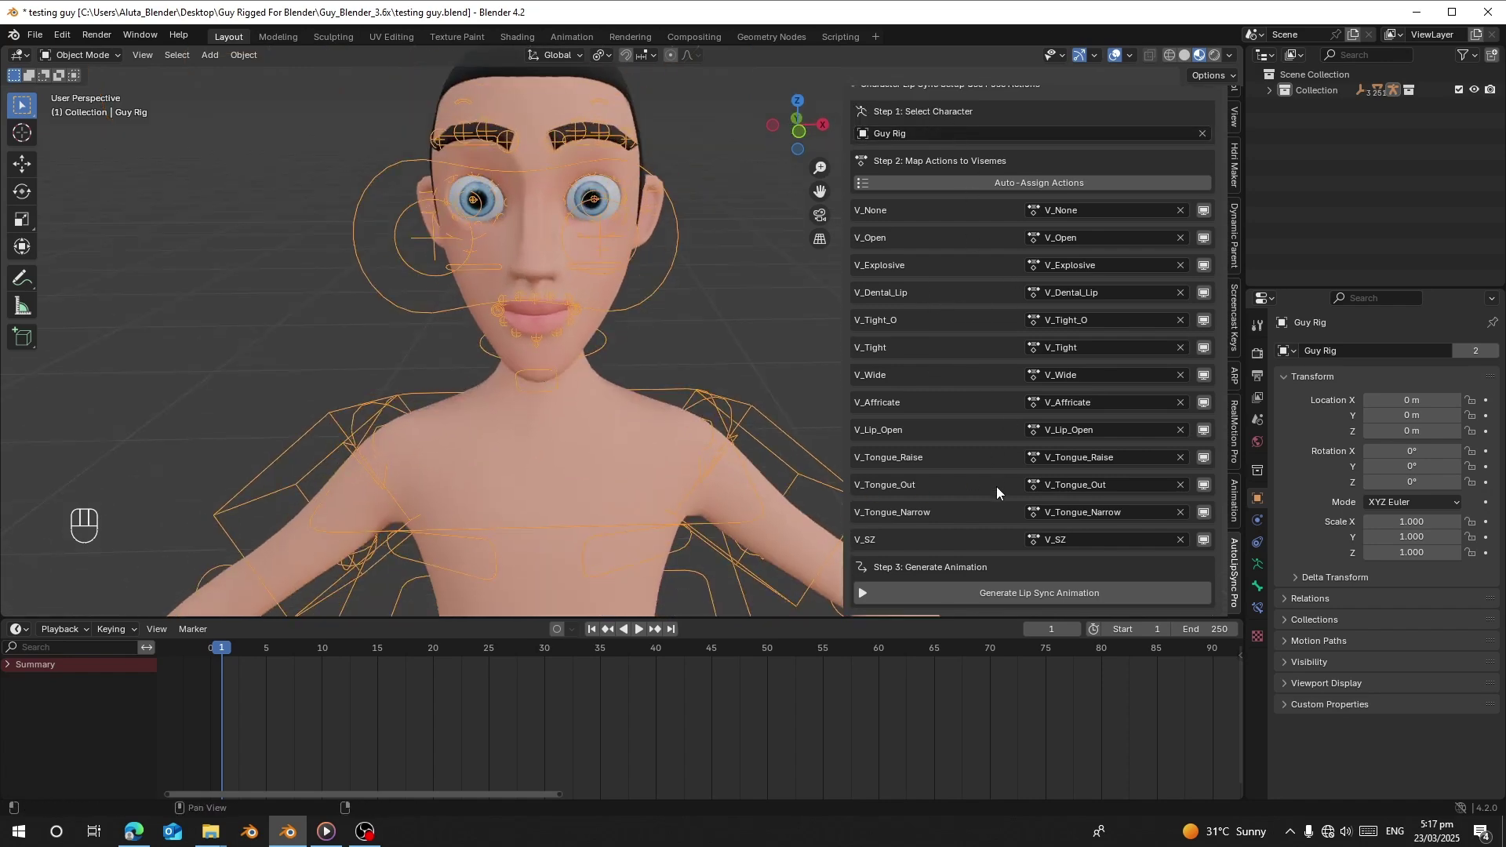
{"action": "left_click_drag", "start_coordinate": [931, 529], "coordinate": [576, 360]}
{"action": "left_click_drag", "start_coordinate": [611, 468], "coordinate": [620, 418]}
Confirm generating the lip-sync keyframes and view the result around Guy's mouth.
{"action": "key", "text": "space"}
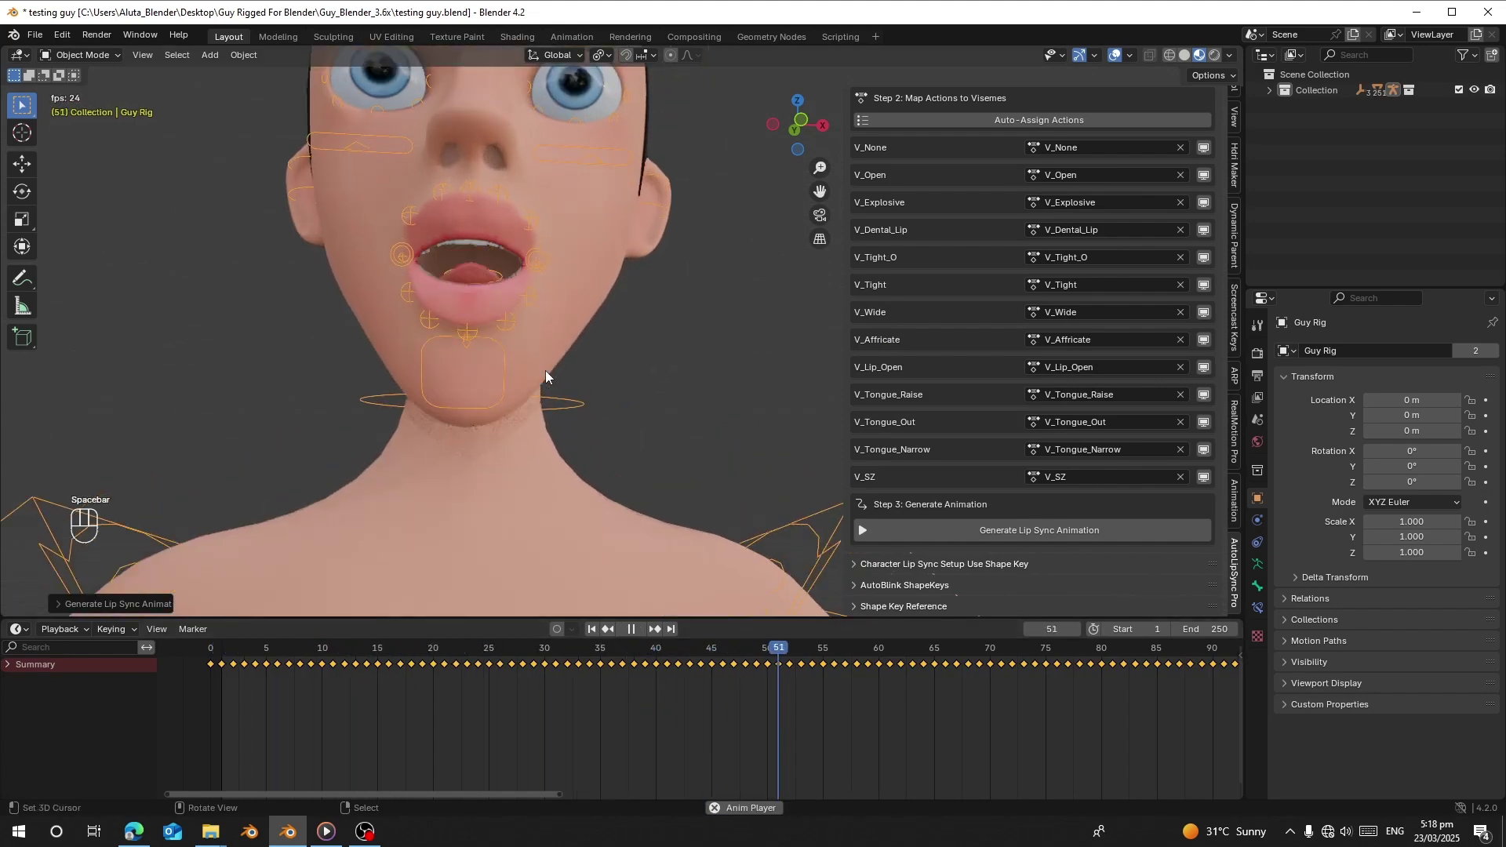
{"action": "left_click_drag", "start_coordinate": [548, 396], "coordinate": [542, 421]}
{"action": "left_click", "coordinate": [546, 418]}
{"action": "left_click", "coordinate": [552, 401]}
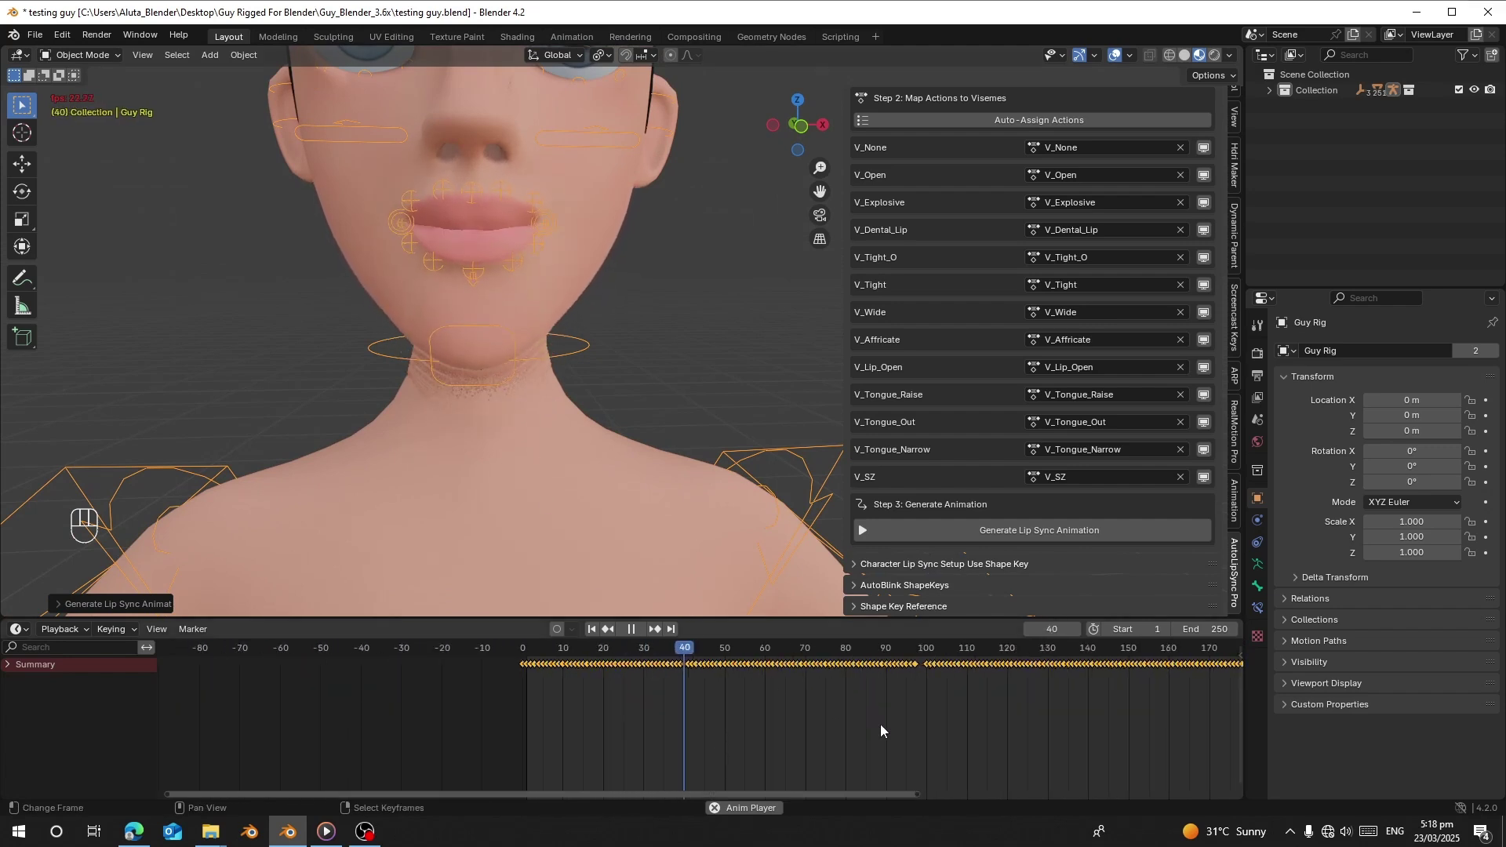
Set the scene End frame to 227 and replay the lip-sync animation.
{"action": "left_click_drag", "start_coordinate": [1065, 700], "coordinate": [1146, 682]}
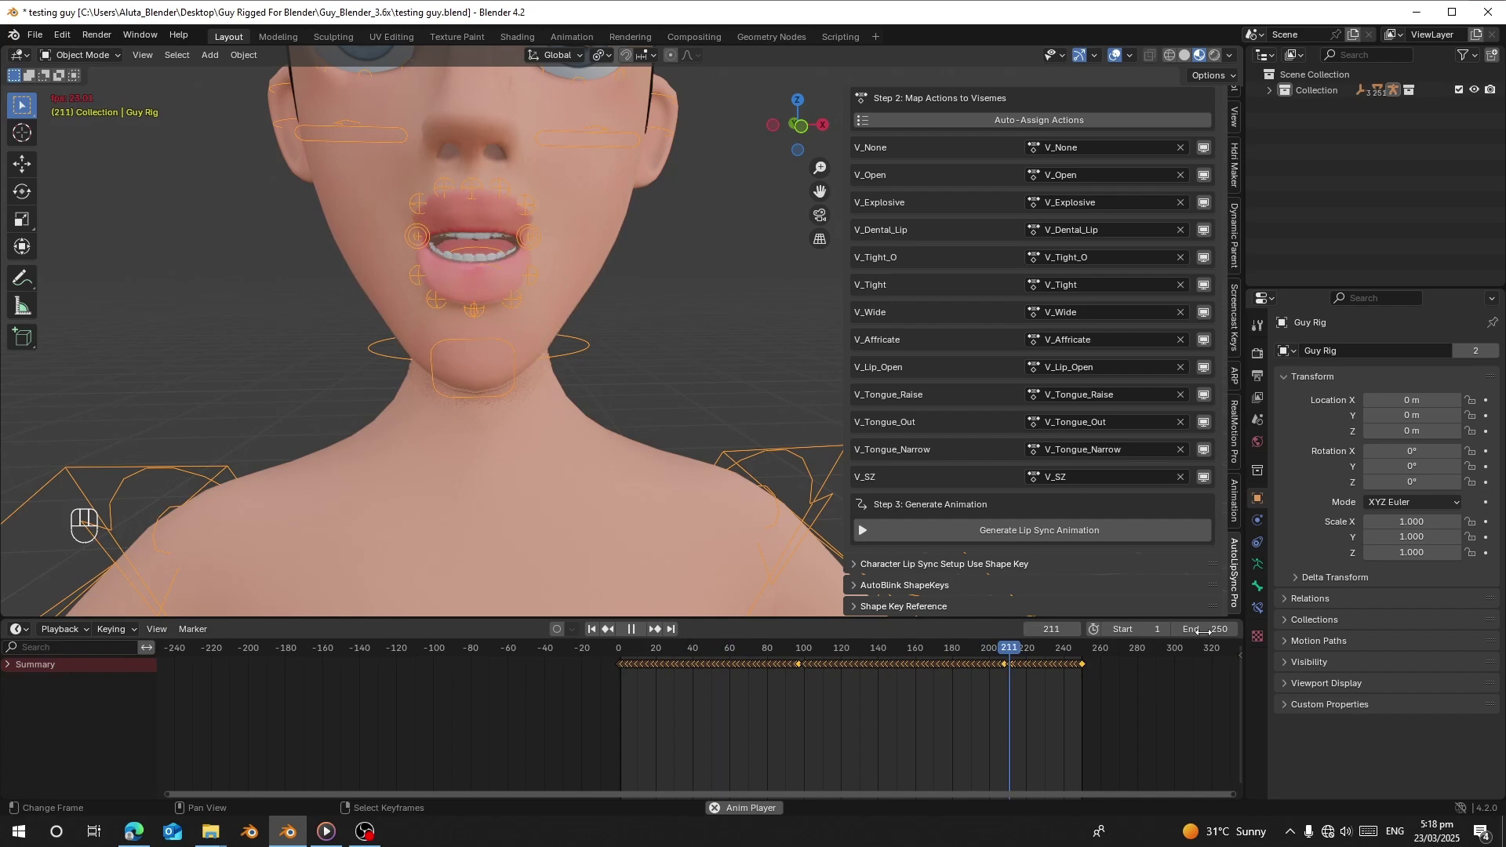
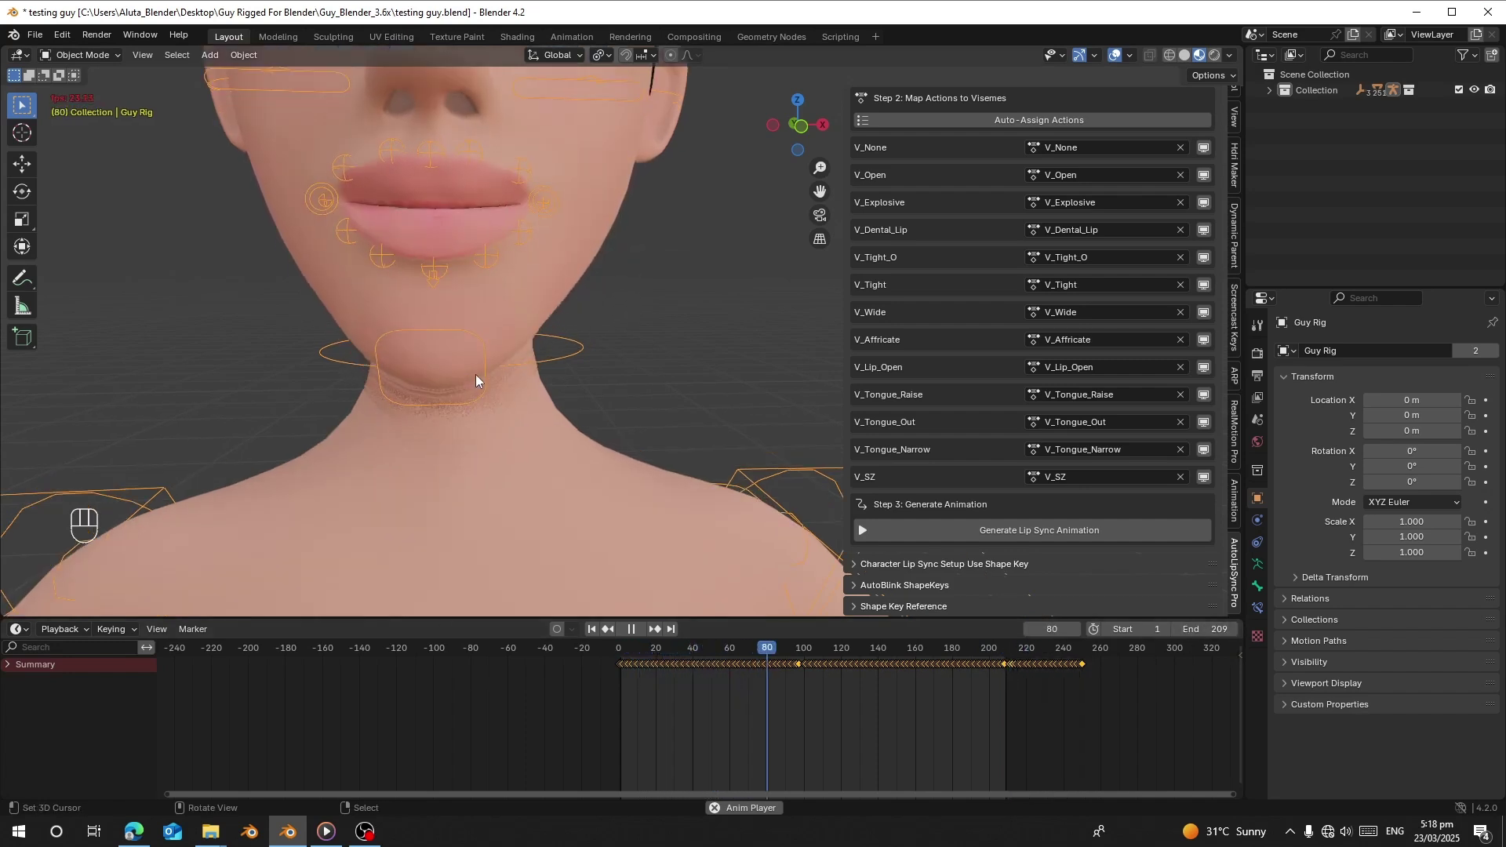
{"action": "left_click", "coordinate": [615, 403]}
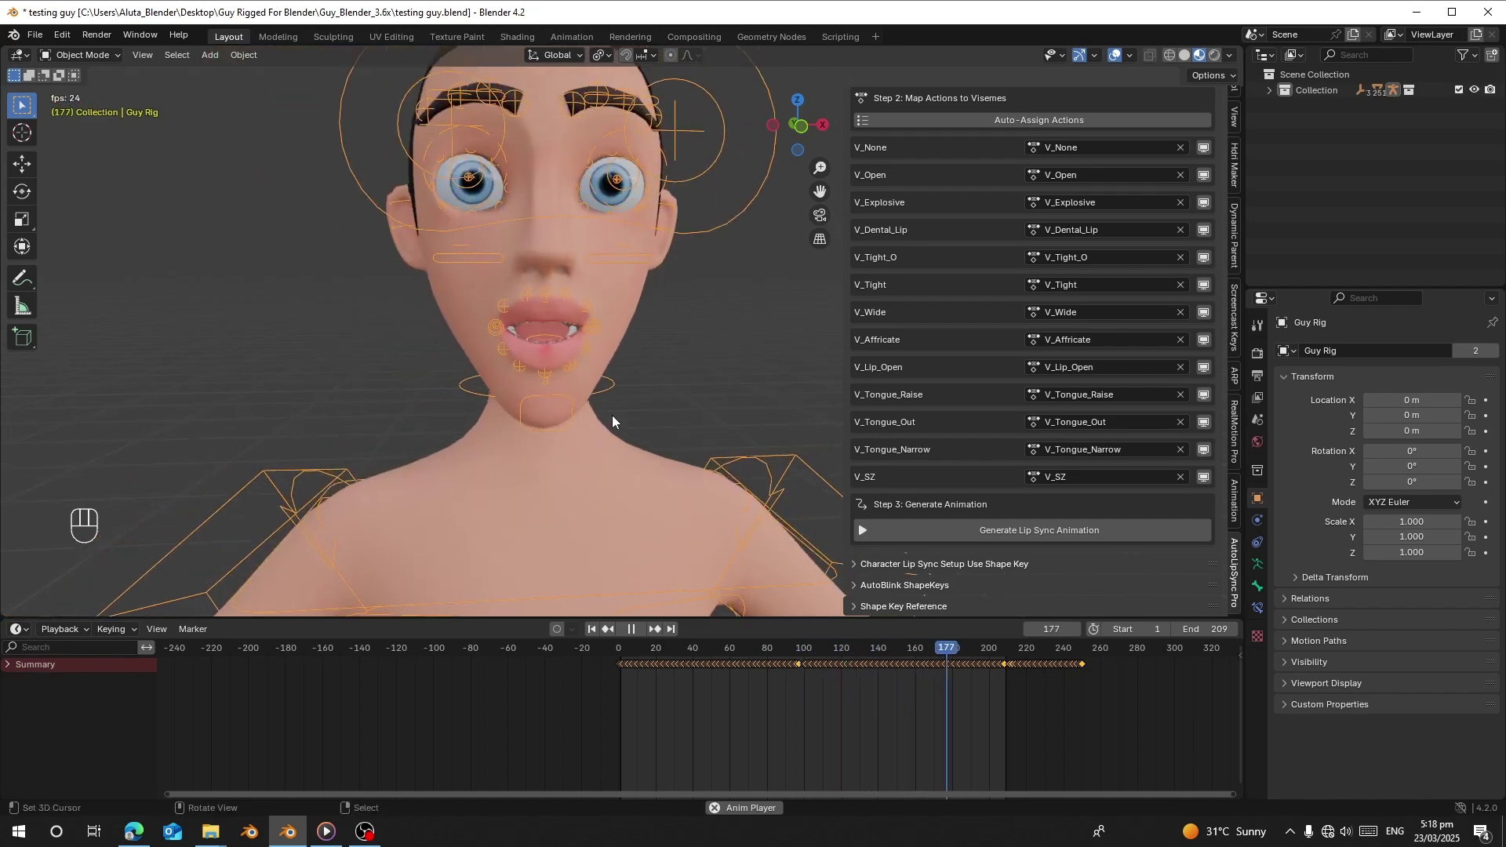
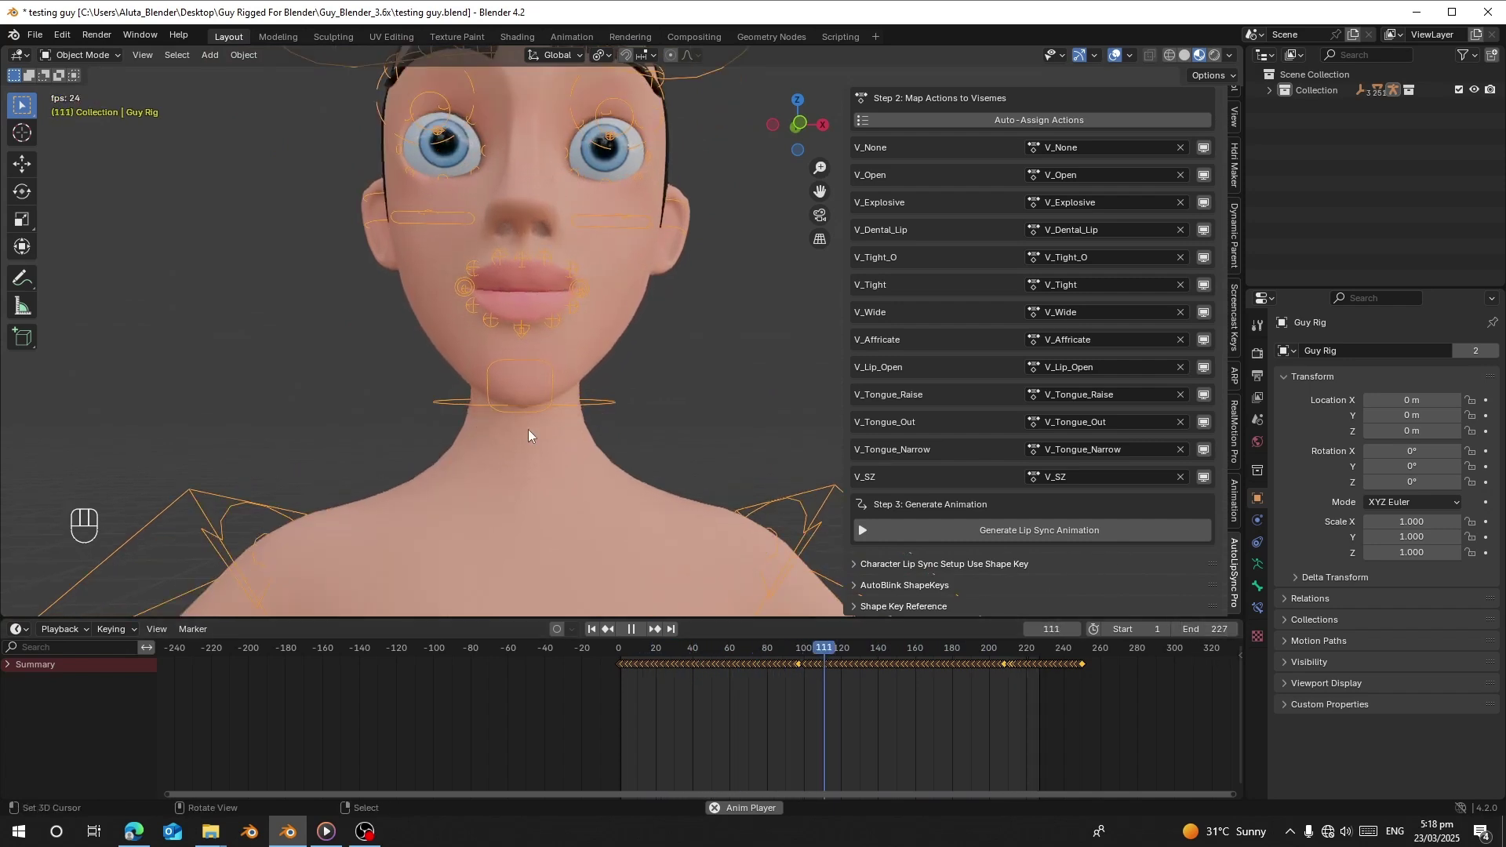
{"action": "left_click", "coordinate": [514, 411]}
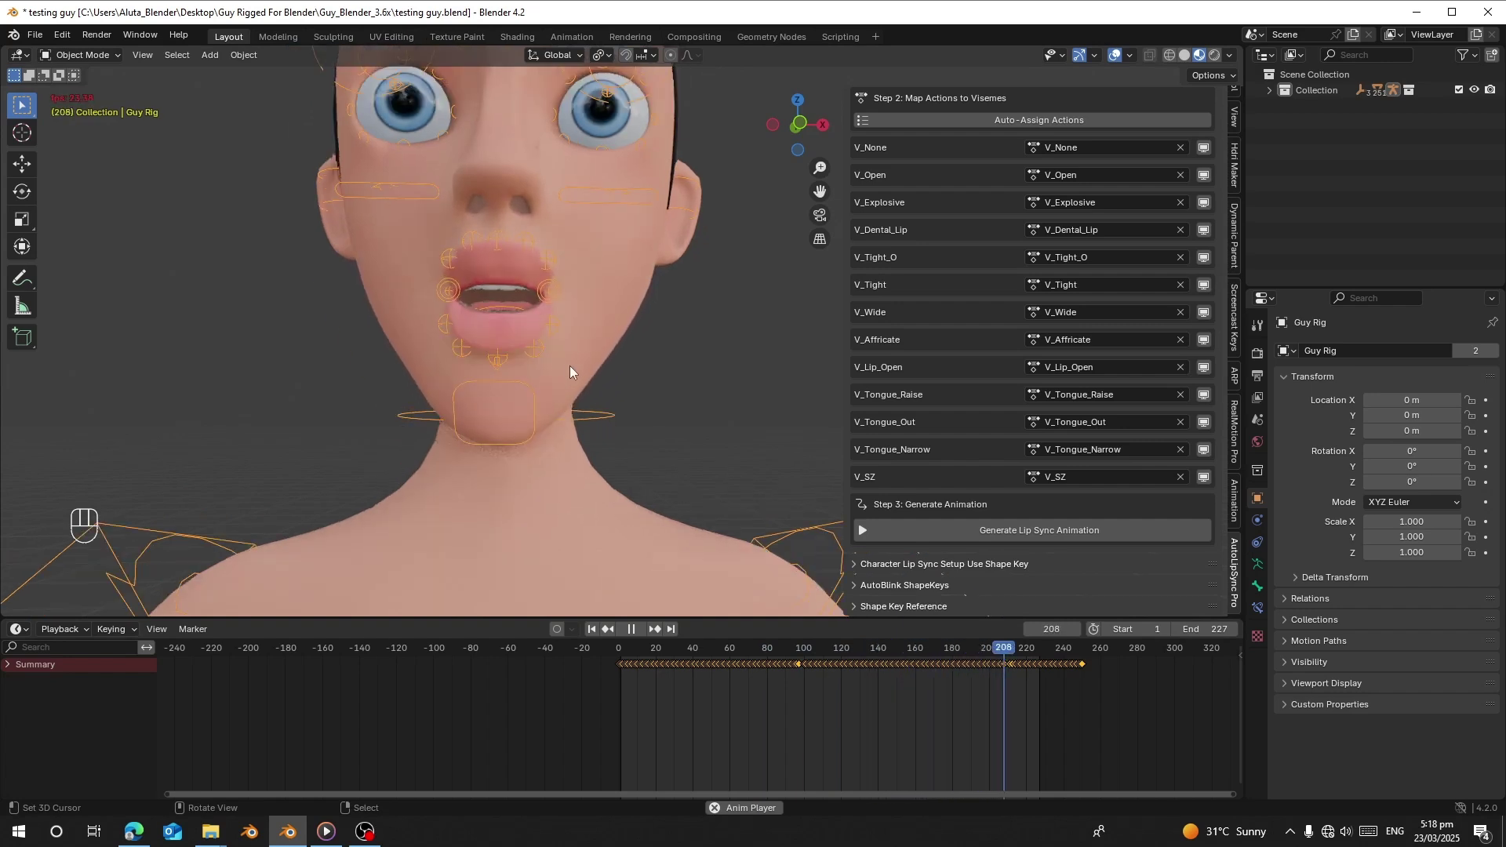
Face the character front-on, select the RETOPO.003 head mesh and expand the AutoBlink ShapeKeys settings.
{"action": "left_click_drag", "start_coordinate": [602, 396], "coordinate": [601, 635]}
{"action": "left_click_drag", "start_coordinate": [601, 634], "coordinate": [611, 535]}
{"action": "left_click", "coordinate": [677, 414]}
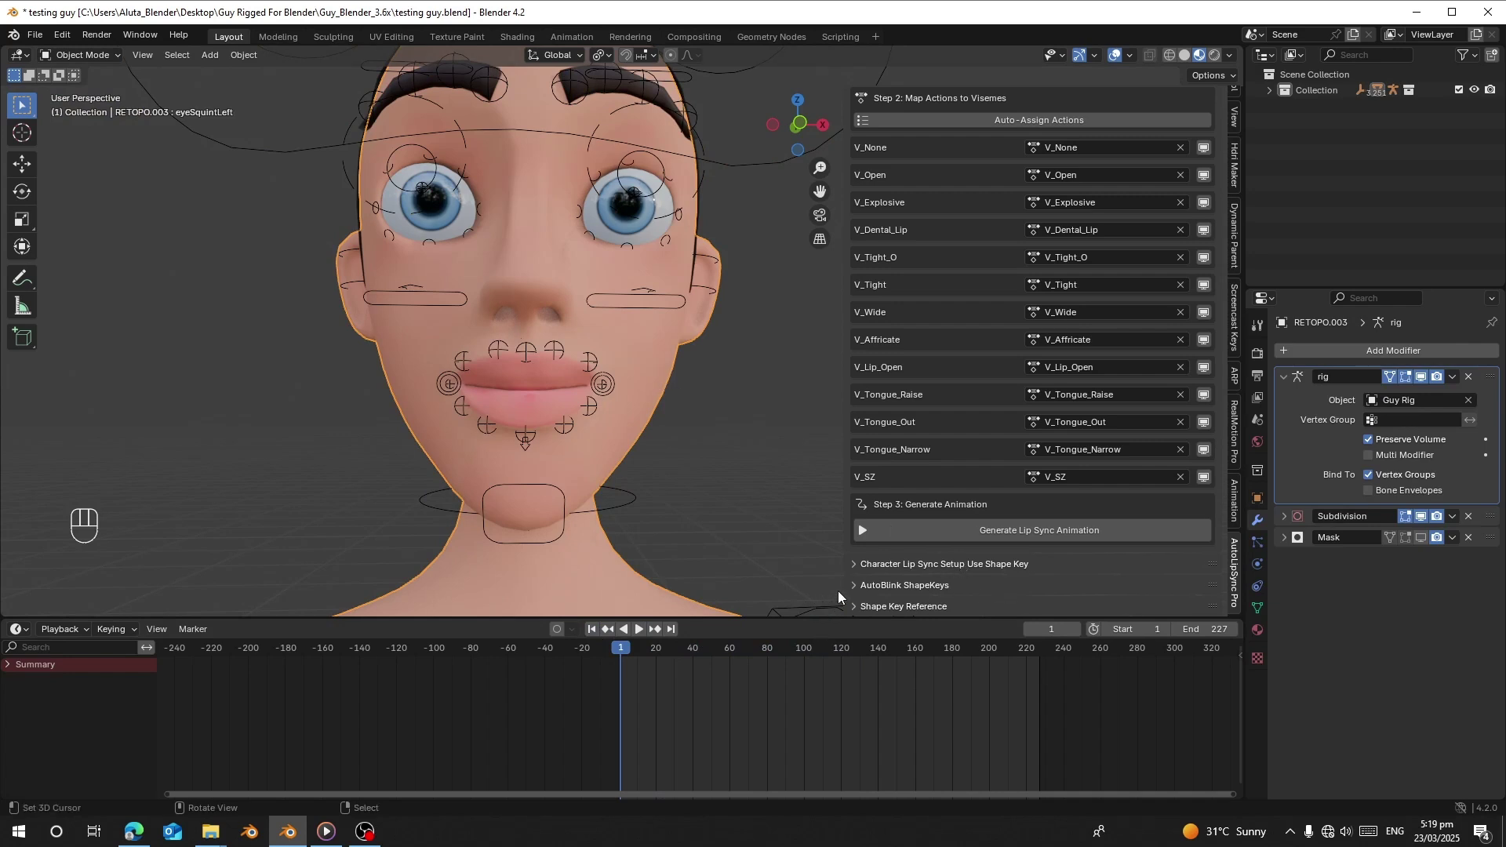
{"action": "left_click", "coordinate": [864, 586]}
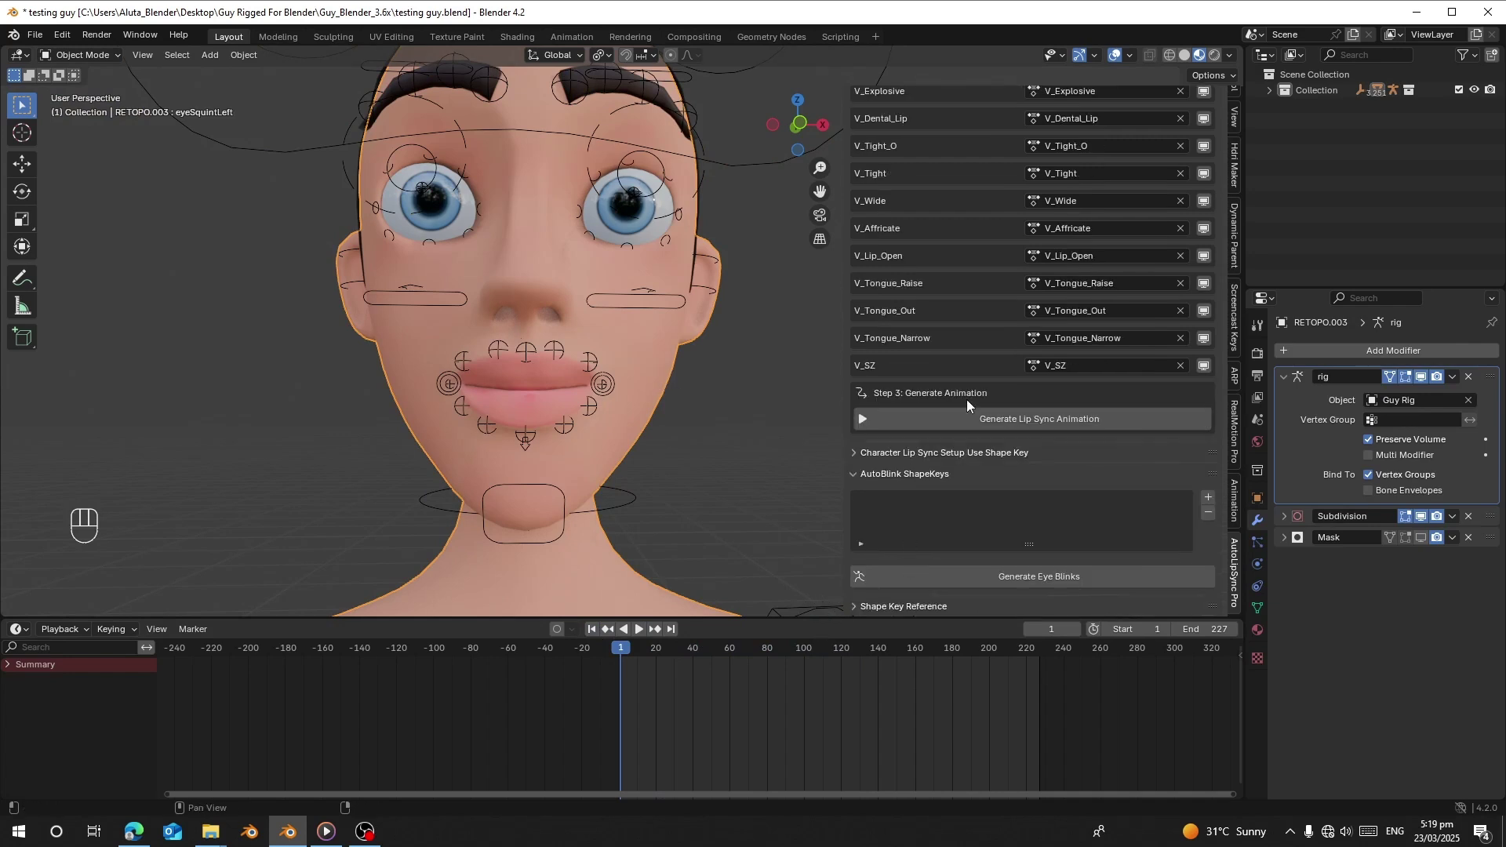
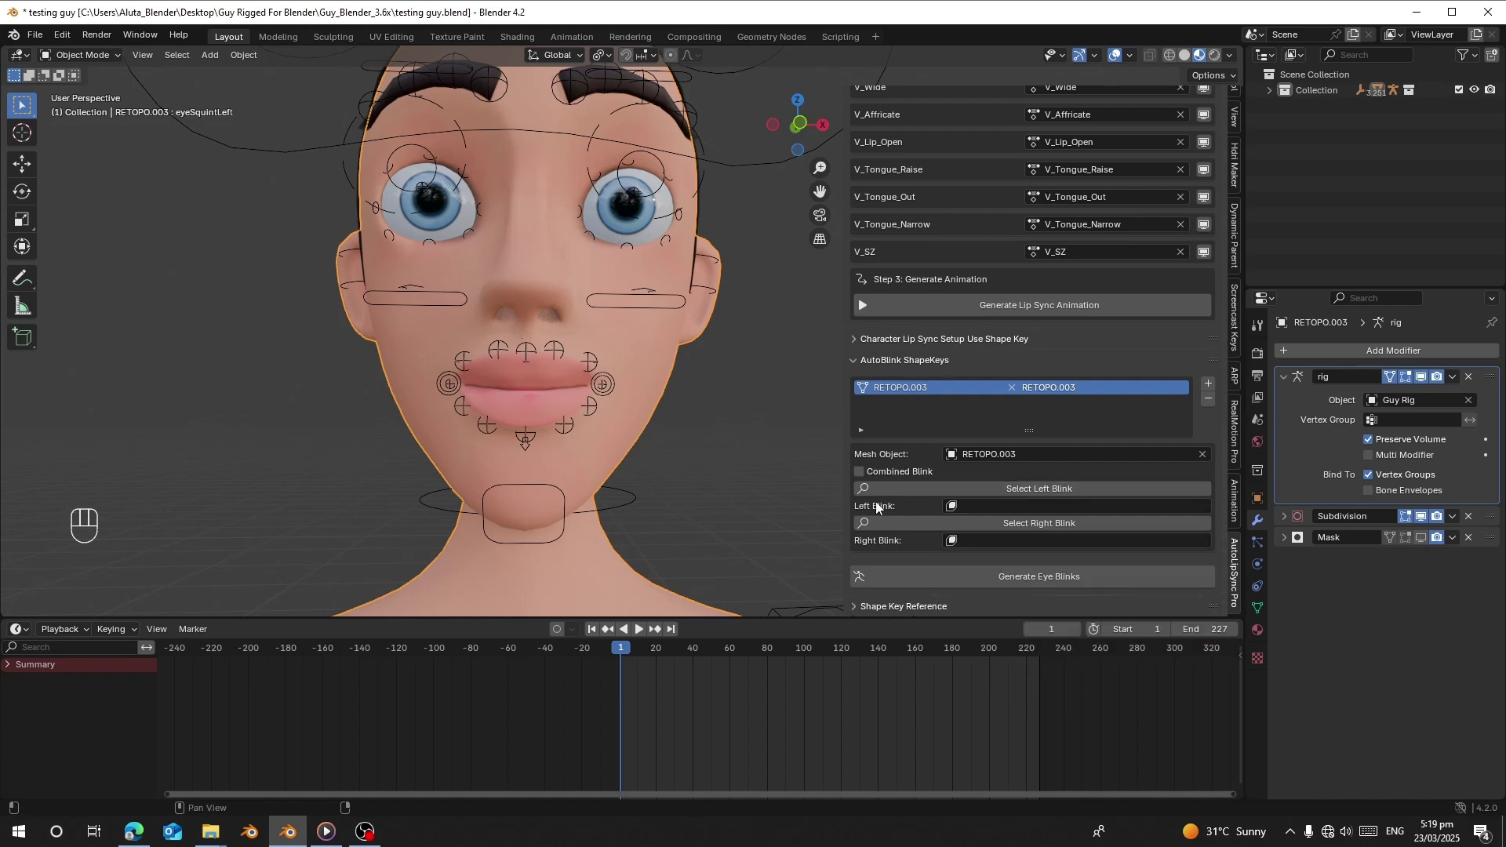
Assign eyeBlinkLeft and eyeBlinkRight as the mesh's blink shapes and bring up Generate Eye Blinks.
{"action": "left_click", "coordinate": [1262, 609]}
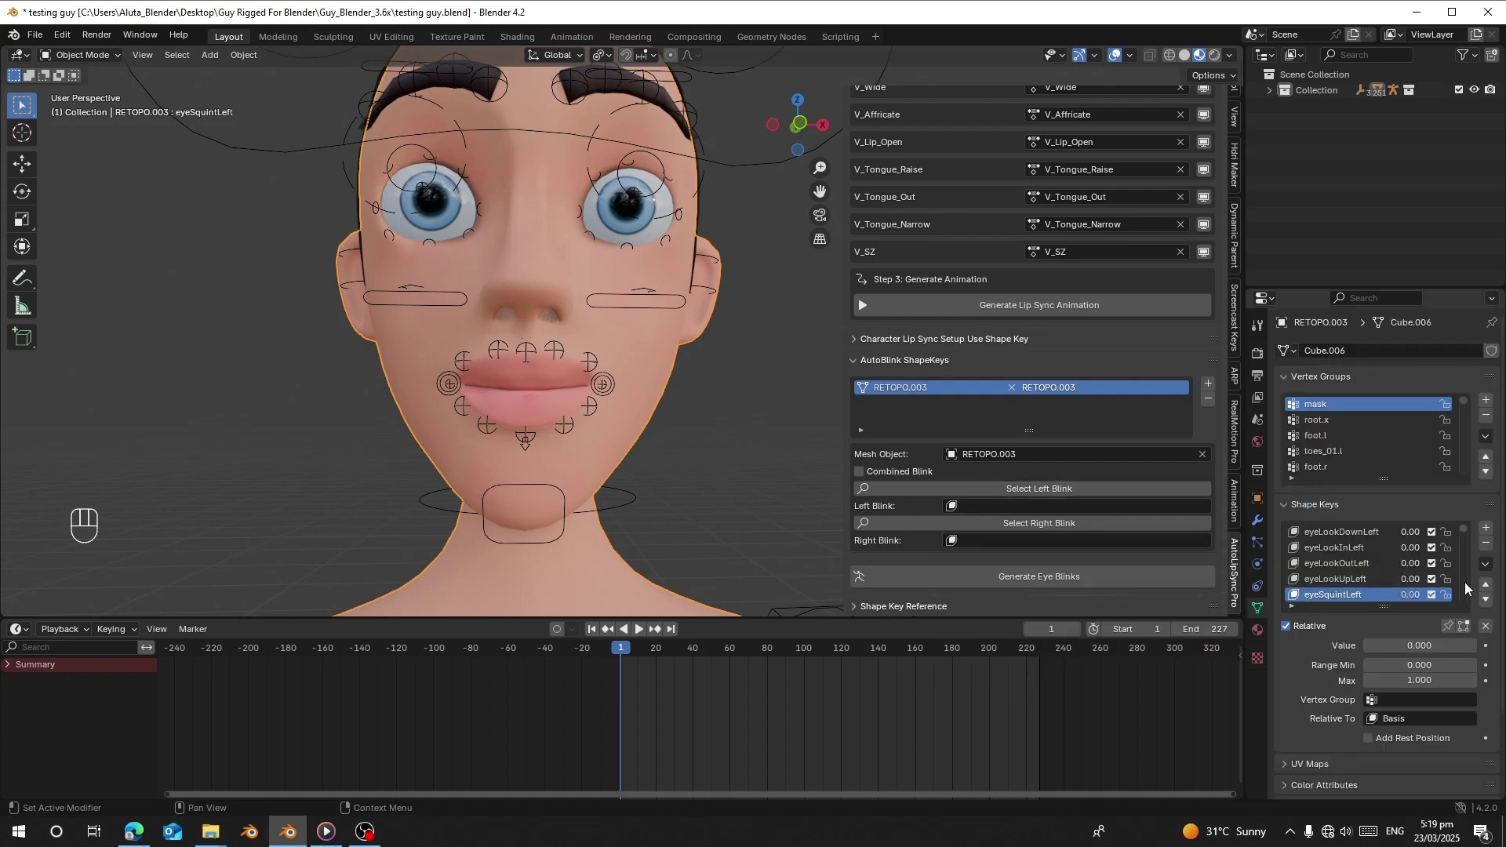
{"action": "left_click_drag", "start_coordinate": [1380, 650], "coordinate": [1366, 643]}
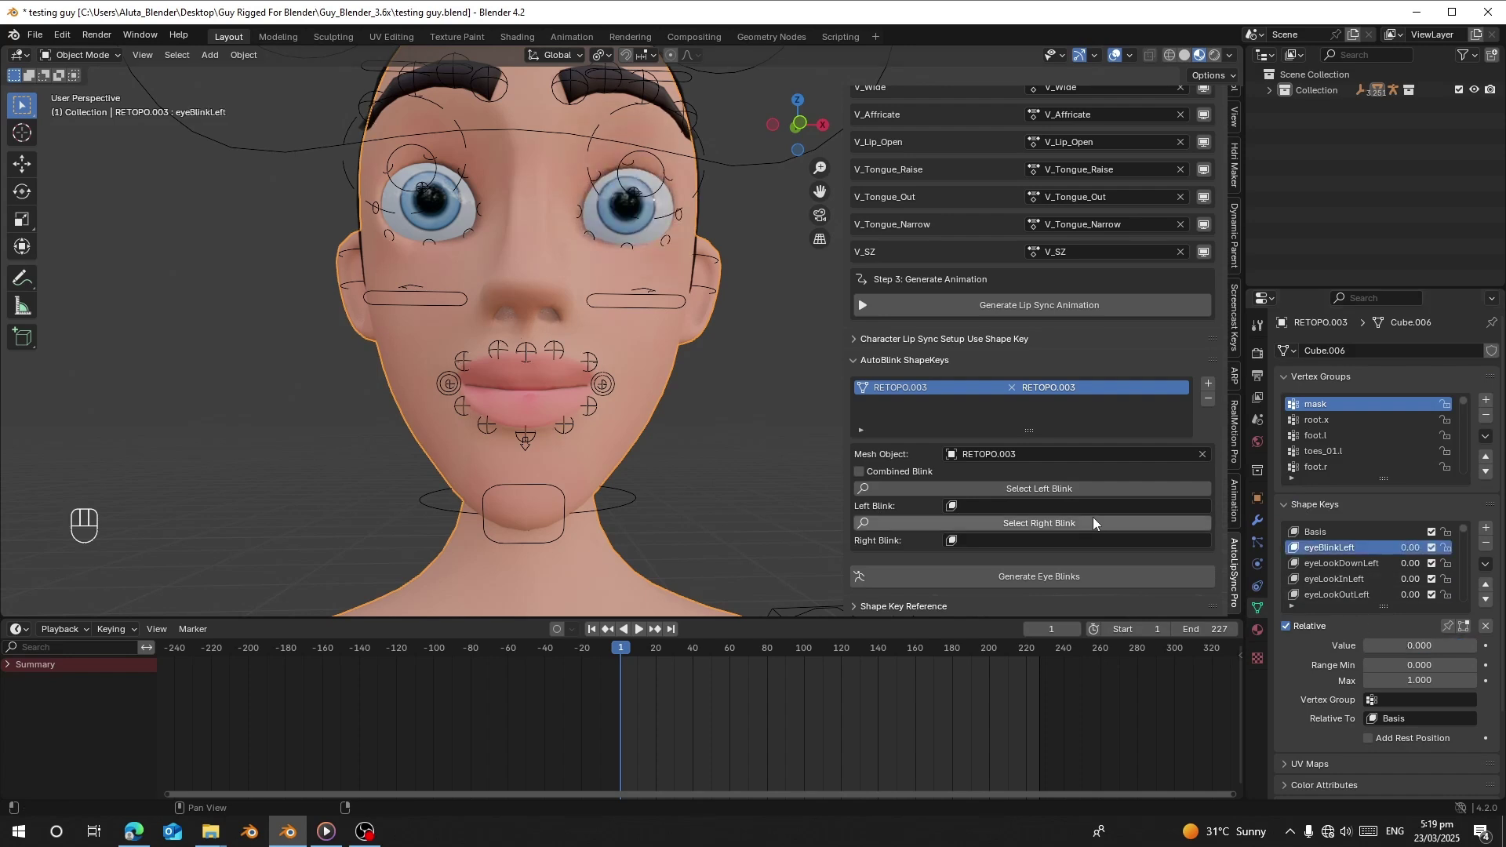
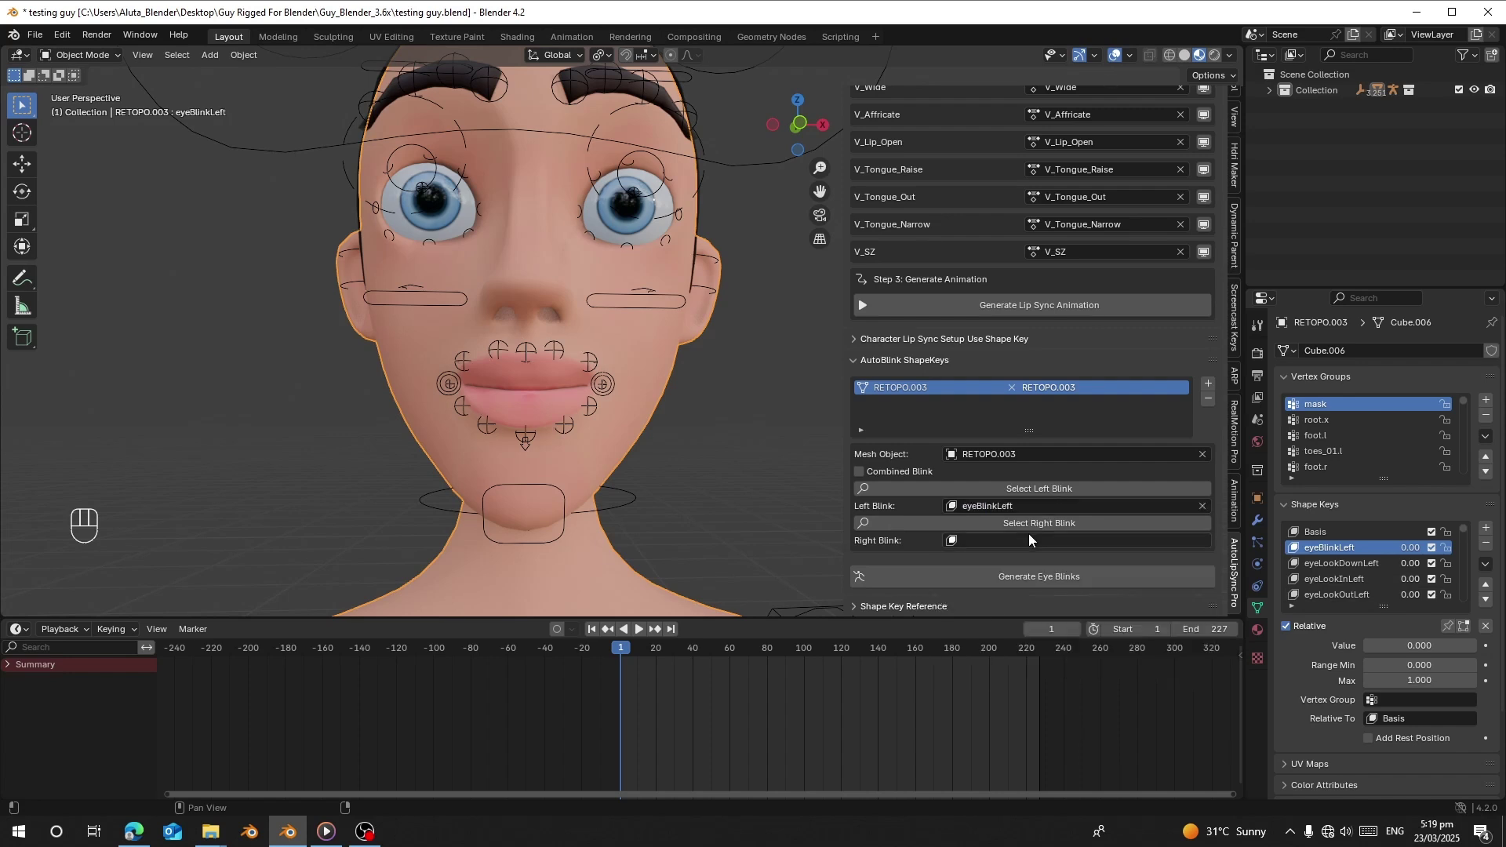
{"action": "left_click_drag", "start_coordinate": [1031, 537], "coordinate": [1033, 580]}
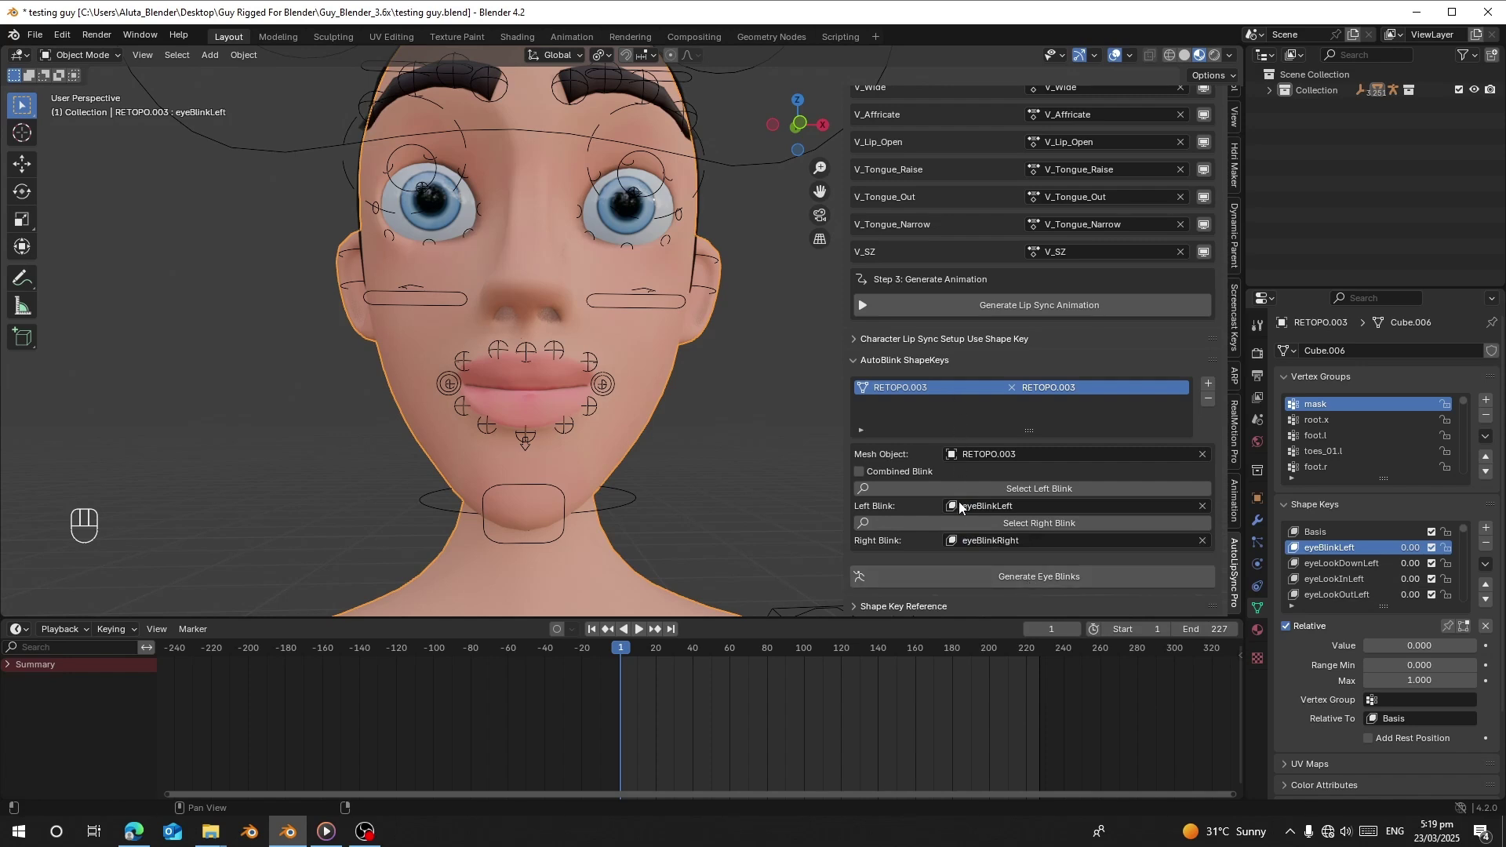
{"action": "left_click_drag", "start_coordinate": [1015, 586], "coordinate": [934, 792]}
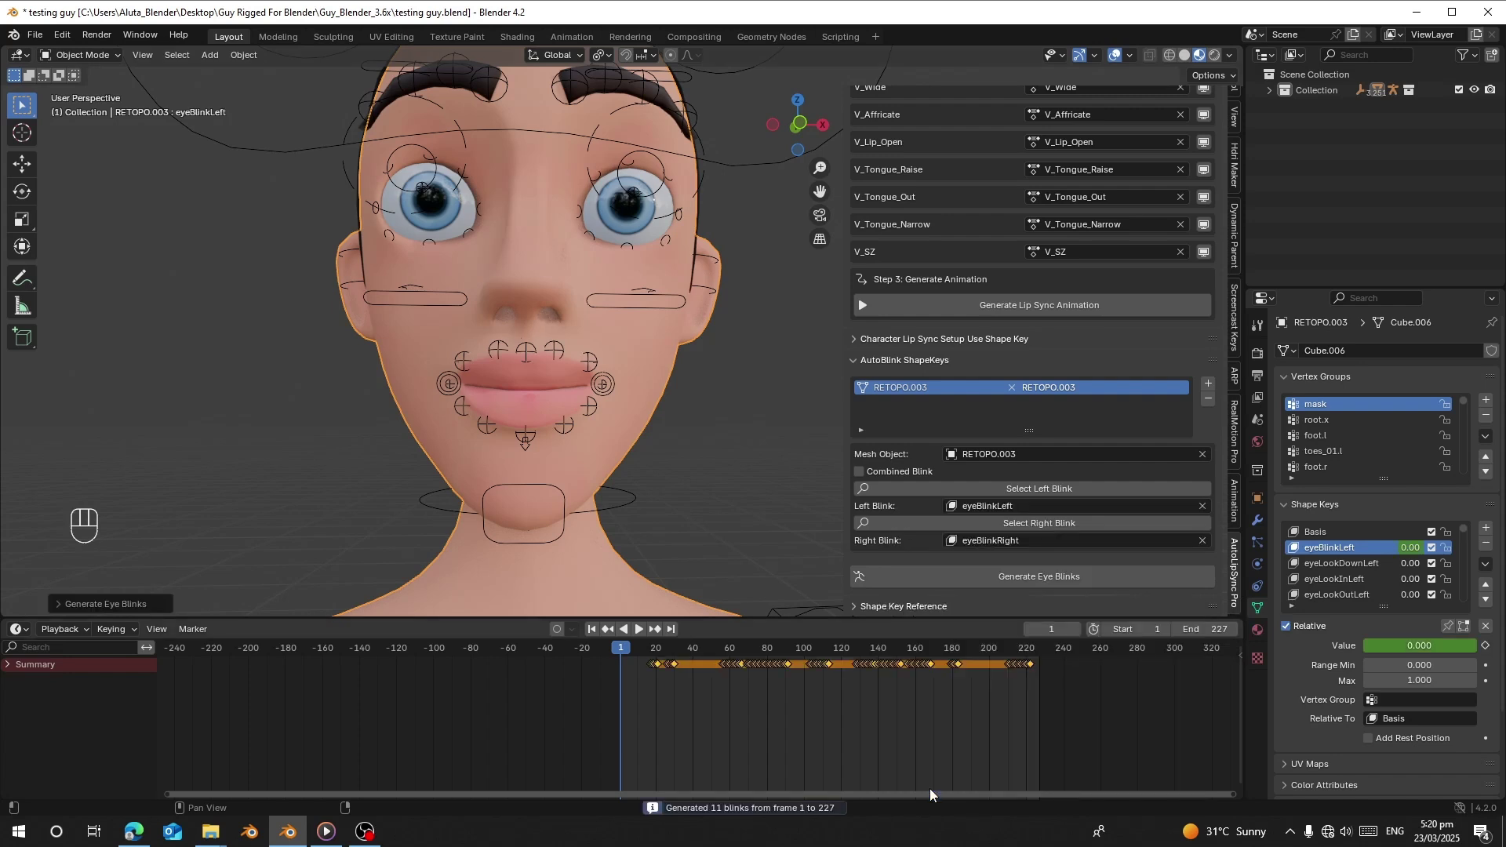
Confirm generation of 11 blinks over frames 1-227 and play them back, scrubbing the timeline.
{"action": "middle_click", "coordinate": [898, 710]}
{"action": "key", "text": "space"}
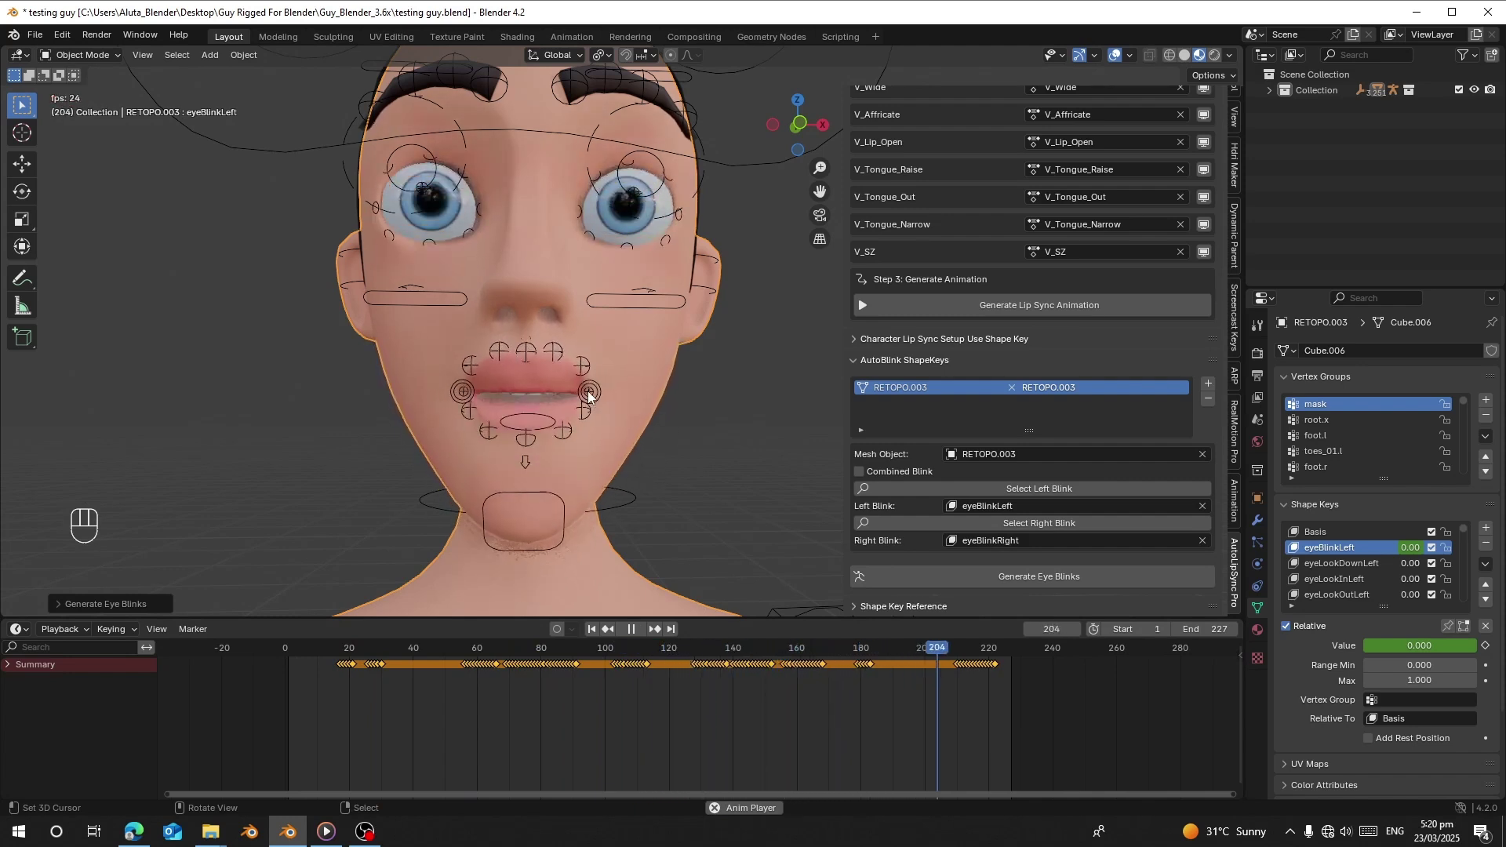
{"action": "key", "text": "space"}
{"action": "left_click", "coordinate": [958, 568]}
{"action": "left_click_drag", "start_coordinate": [967, 580], "coordinate": [343, 669]}
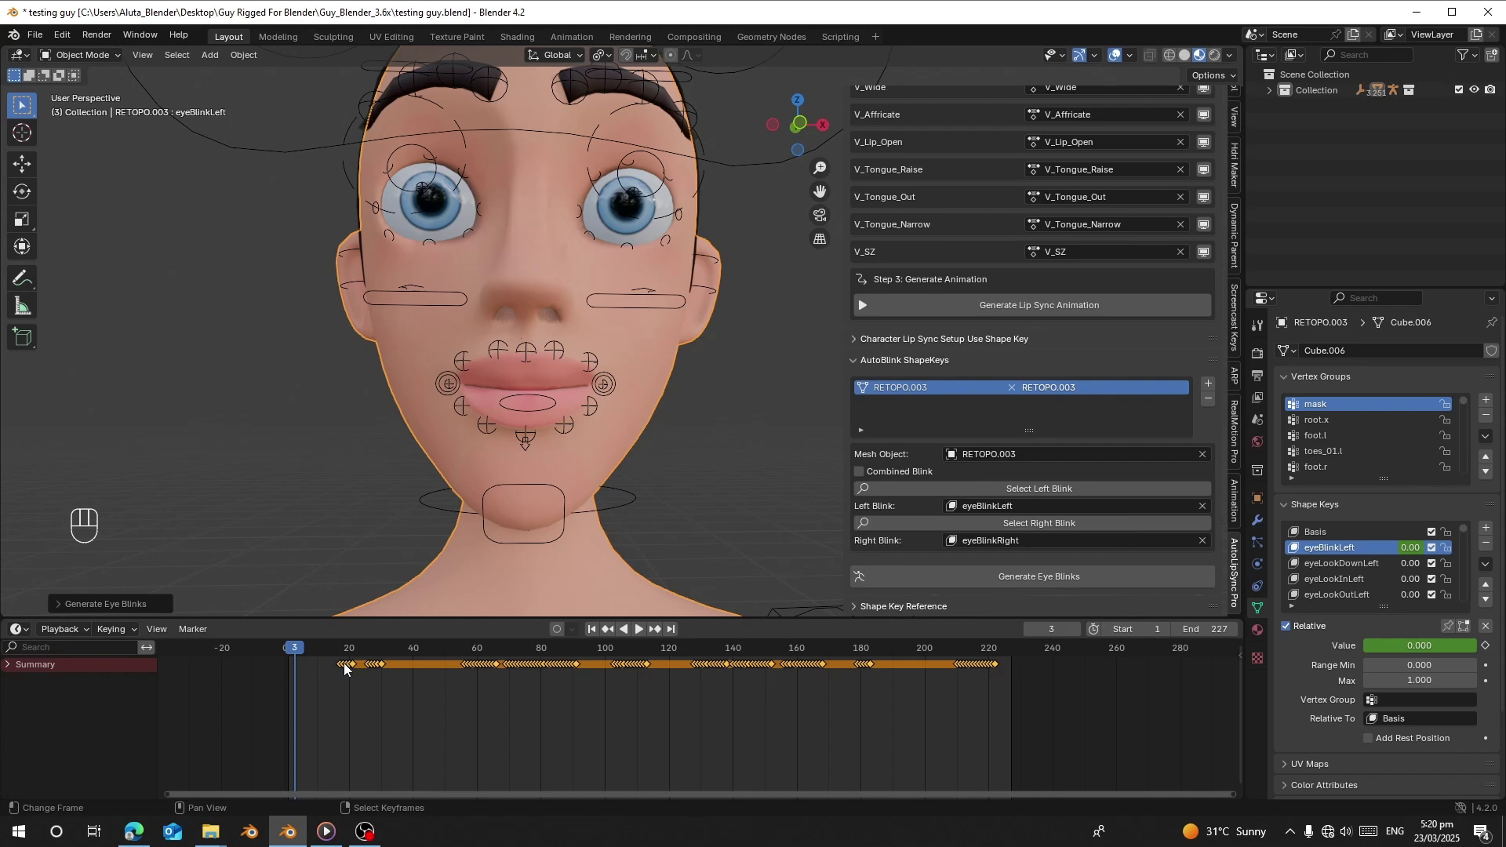
Step through early frames with short playbacks until landing on a frame with the eyes fully closed.
{"action": "left_click", "coordinate": [350, 677]}
{"action": "key", "text": "space"}
{"action": "key", "text": "space"}
{"action": "left_click", "coordinate": [352, 679]}
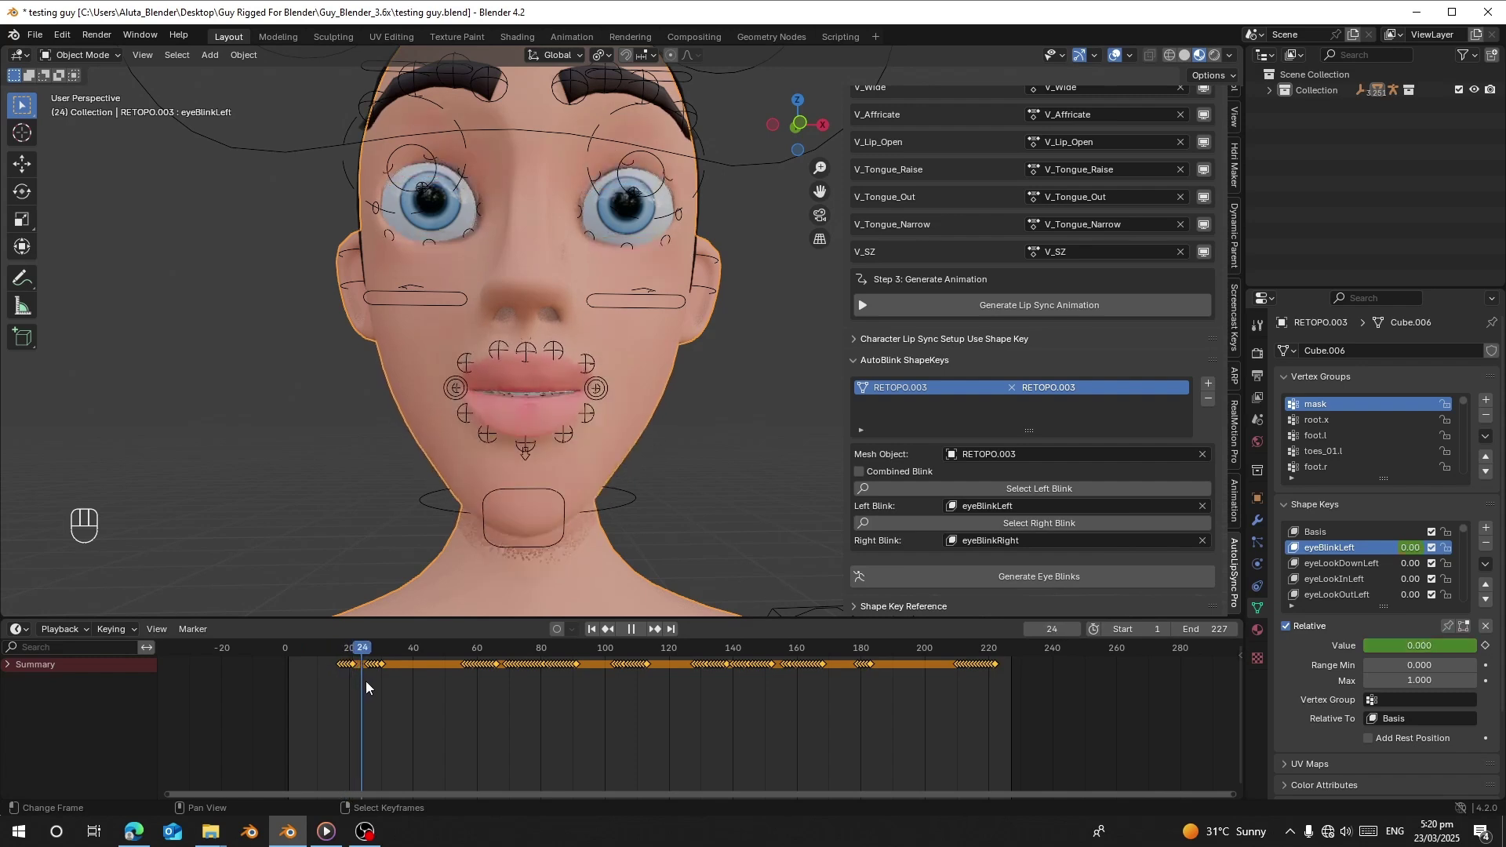
{"action": "key", "text": "space"}
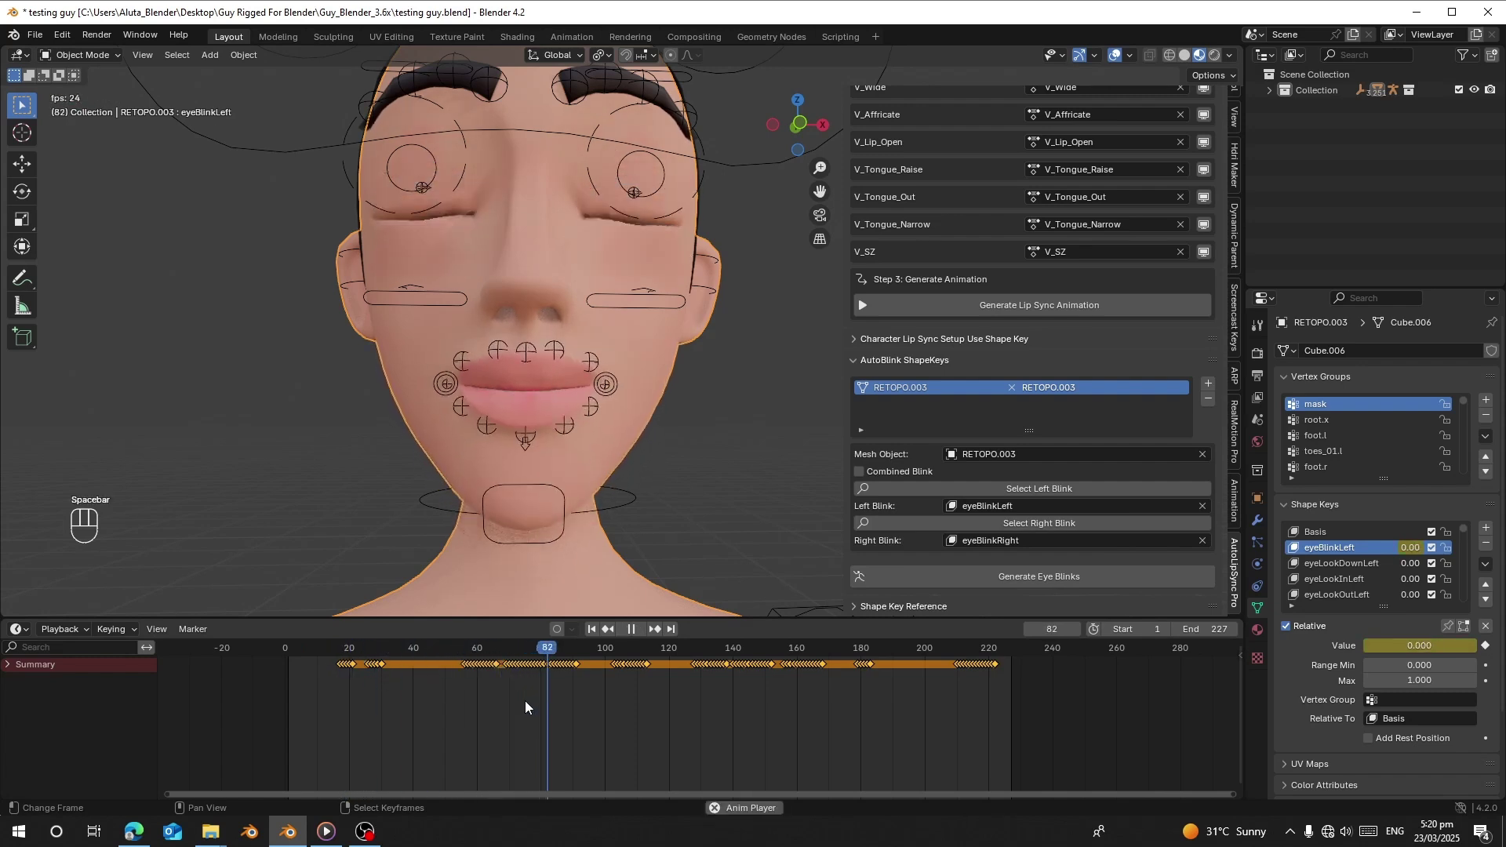
{"action": "key", "text": "space"}
{"action": "left_click", "coordinate": [471, 686]}
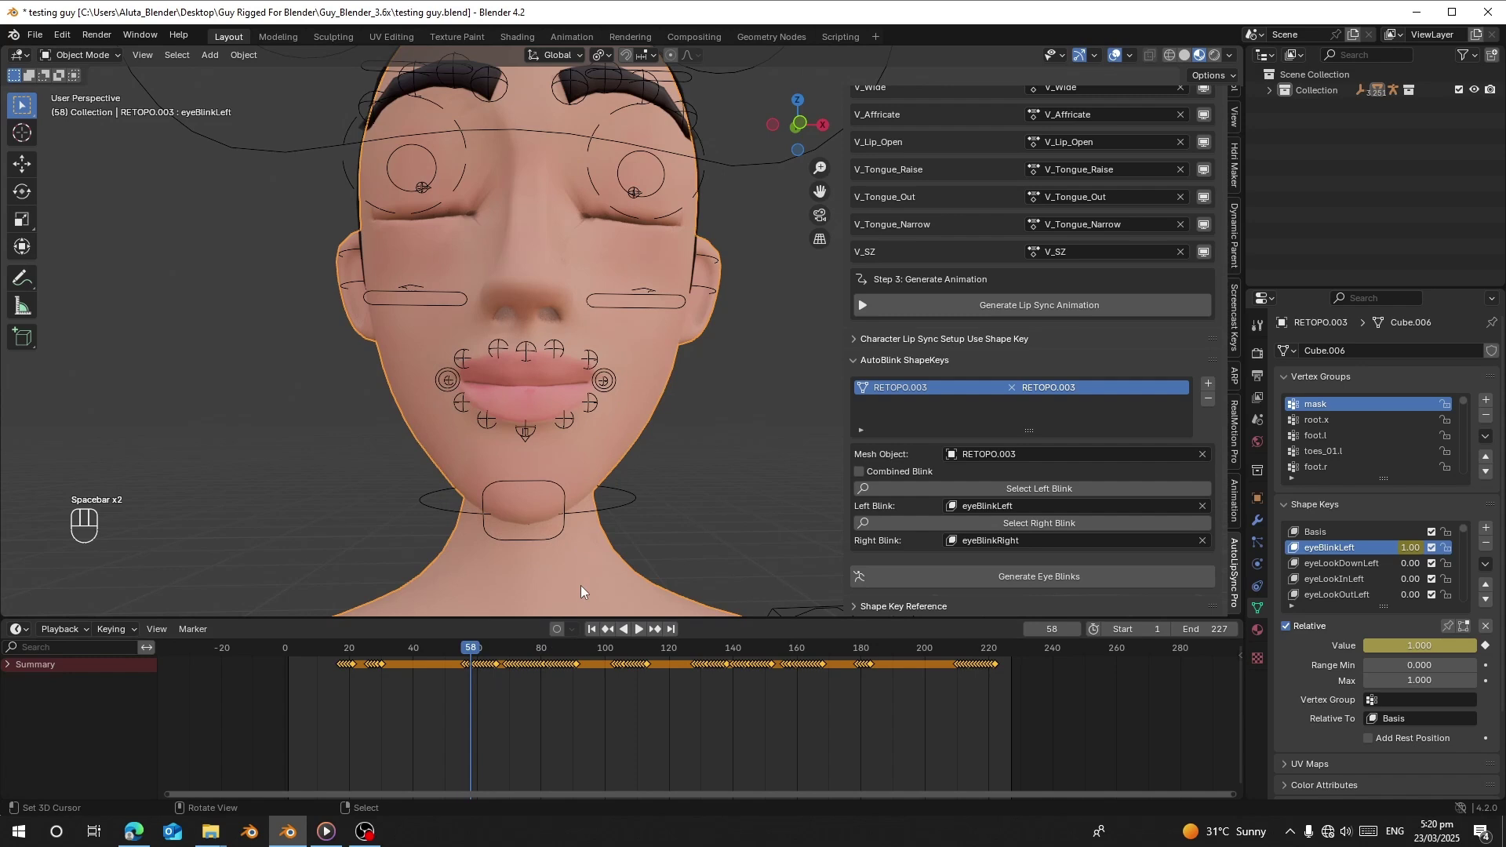
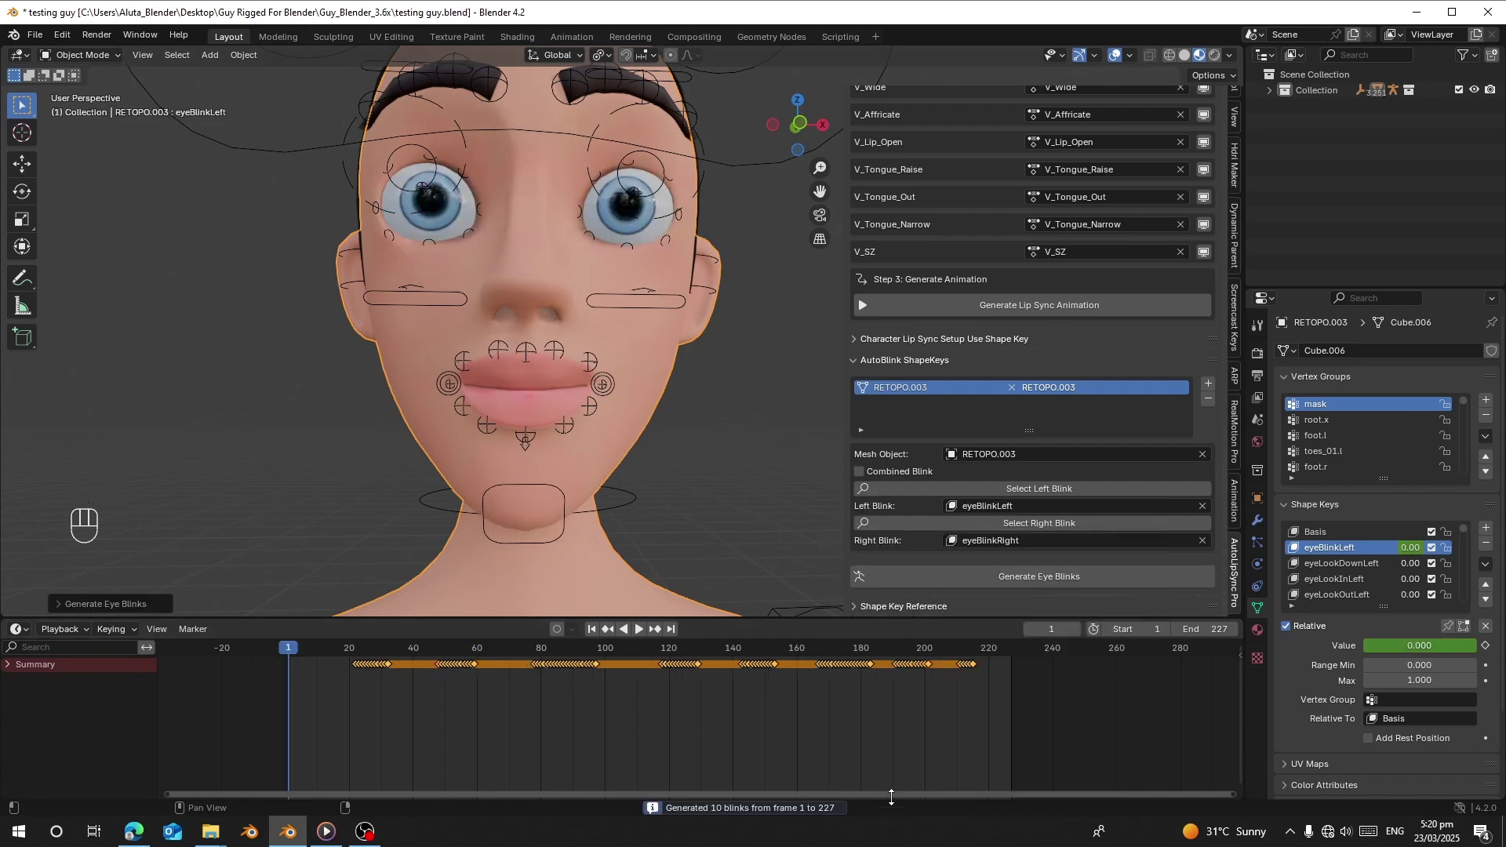
Play and pause the timeline to review the regenerated, less frequent eye blinks.
{"action": "key", "text": "space"}
{"action": "key", "text": "space"}
{"action": "left_click", "coordinate": [982, 567]}
{"action": "key", "text": "space"}
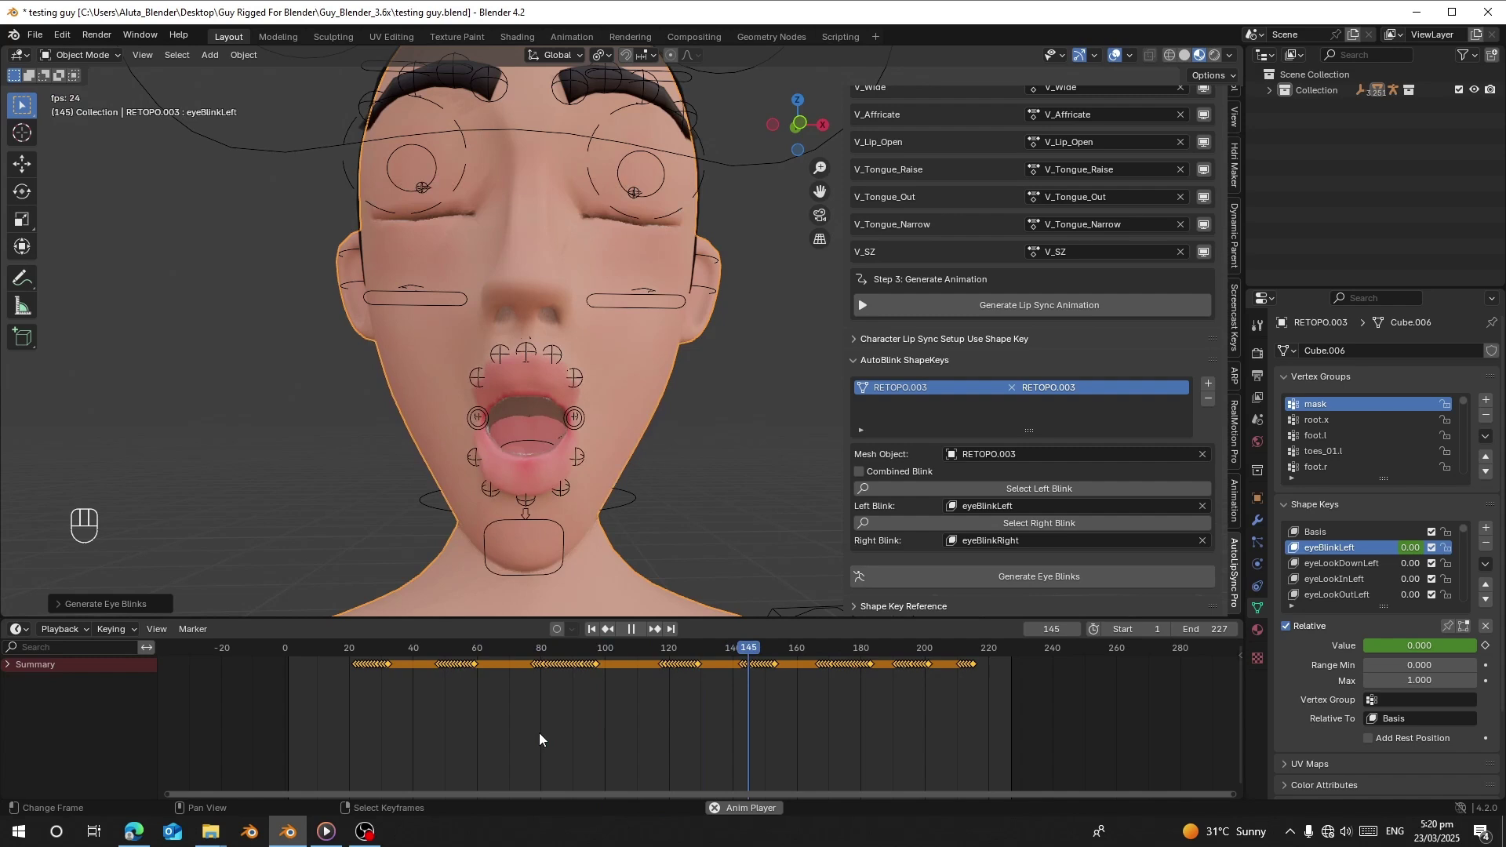
{"action": "key", "text": "space"}
Scroll the AutoLipSync panel back up so the Step 4 Phoneme Editor word list is in view.
{"action": "left_click_drag", "start_coordinate": [894, 590], "coordinate": [825, 795]}
{"action": "key", "text": "space"}
{"action": "left_click_drag", "start_coordinate": [633, 718], "coordinate": [643, 685]}
{"action": "key", "text": "space"}
{"action": "left_click", "coordinate": [948, 584]}
{"action": "key", "text": "space"}
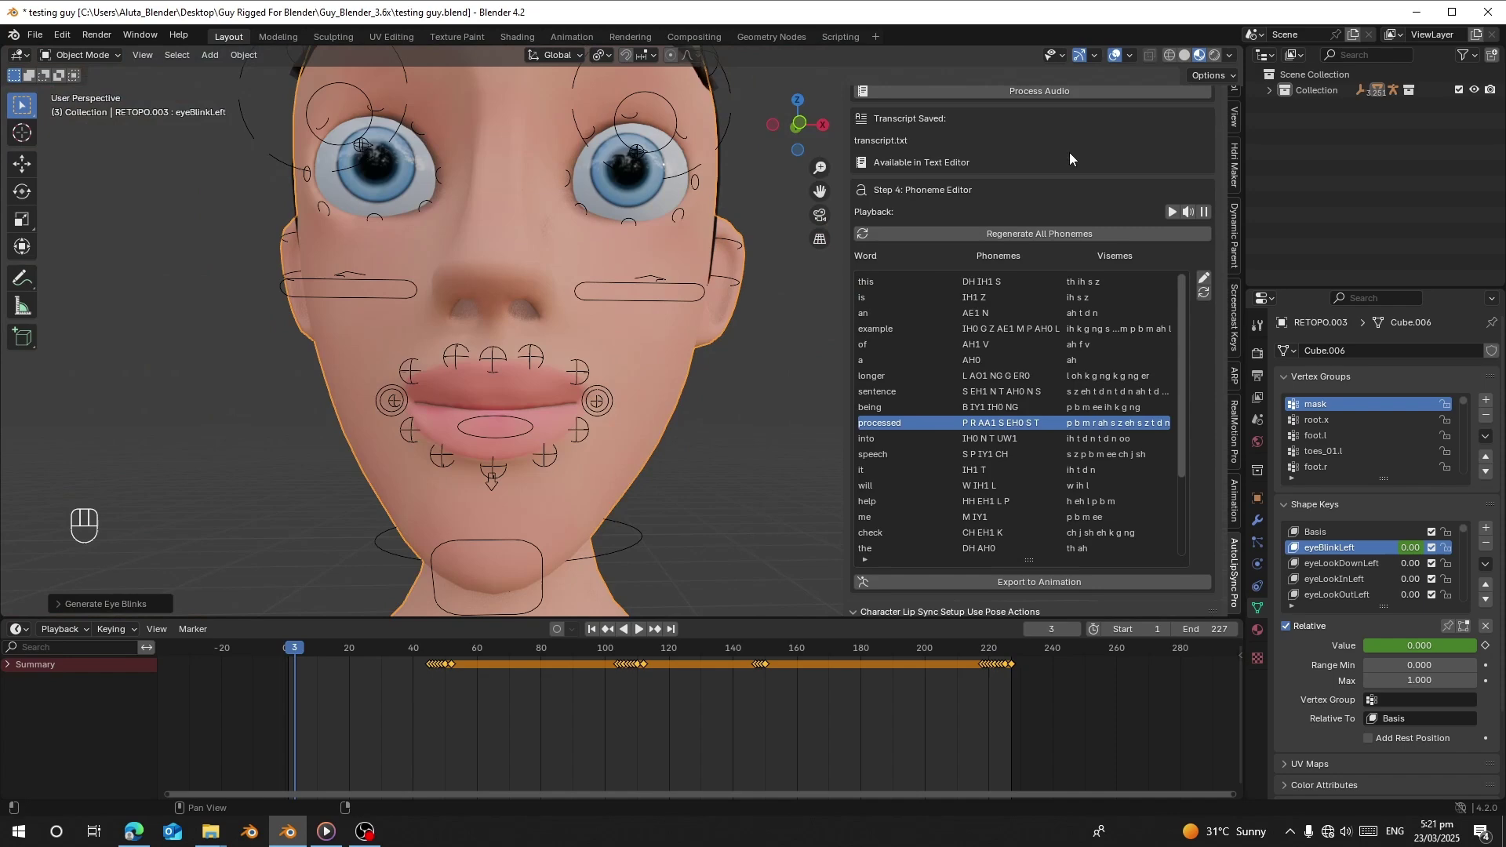
Swap the Step 1 audio to ai chines.wav, convert it and process it into a new word list.
{"action": "left_click", "coordinate": [640, 321]}
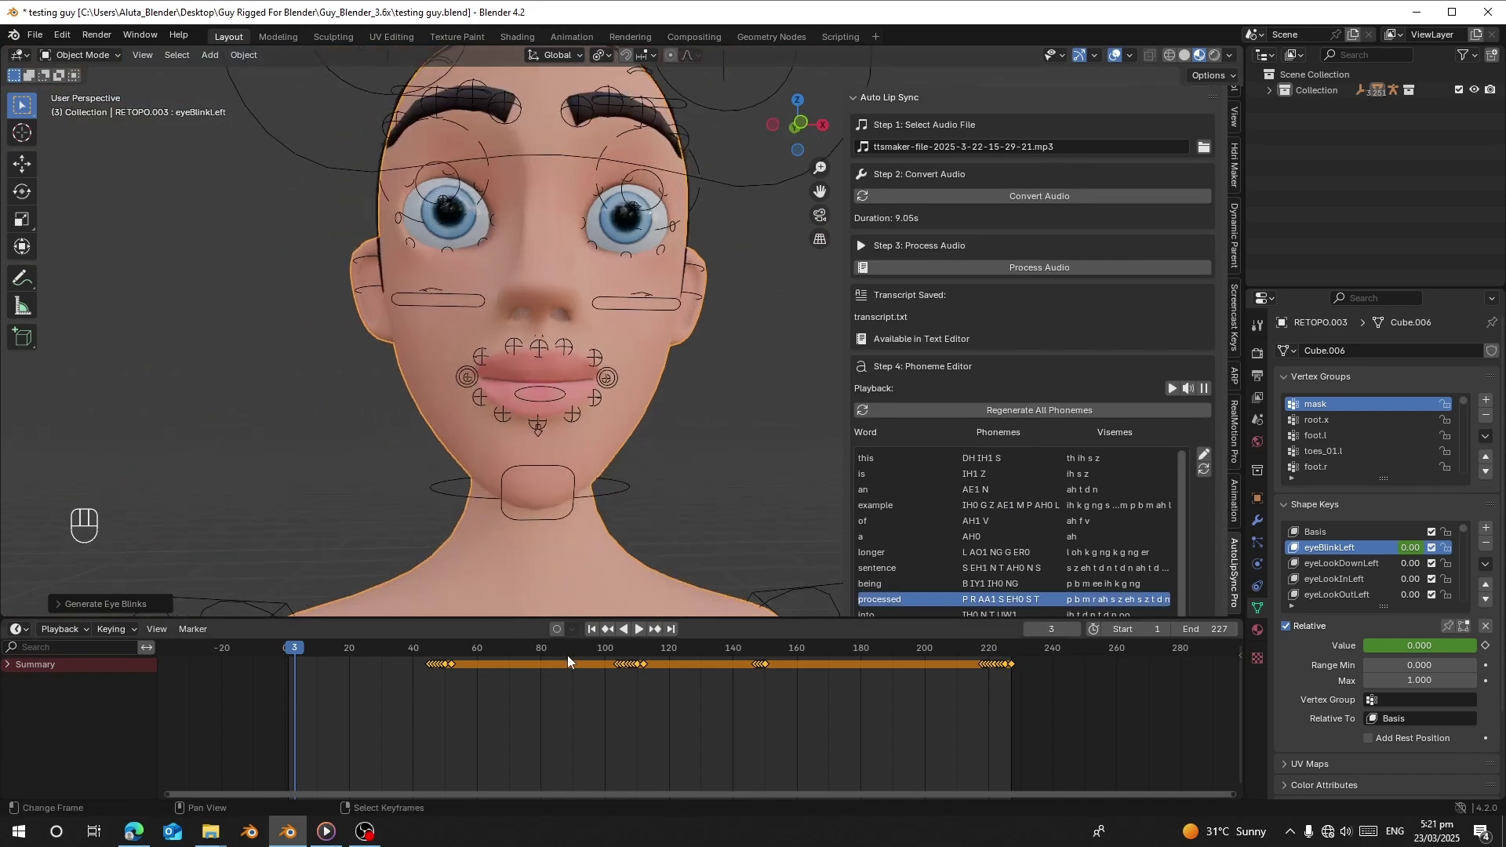
{"action": "left_click", "coordinate": [599, 636]}
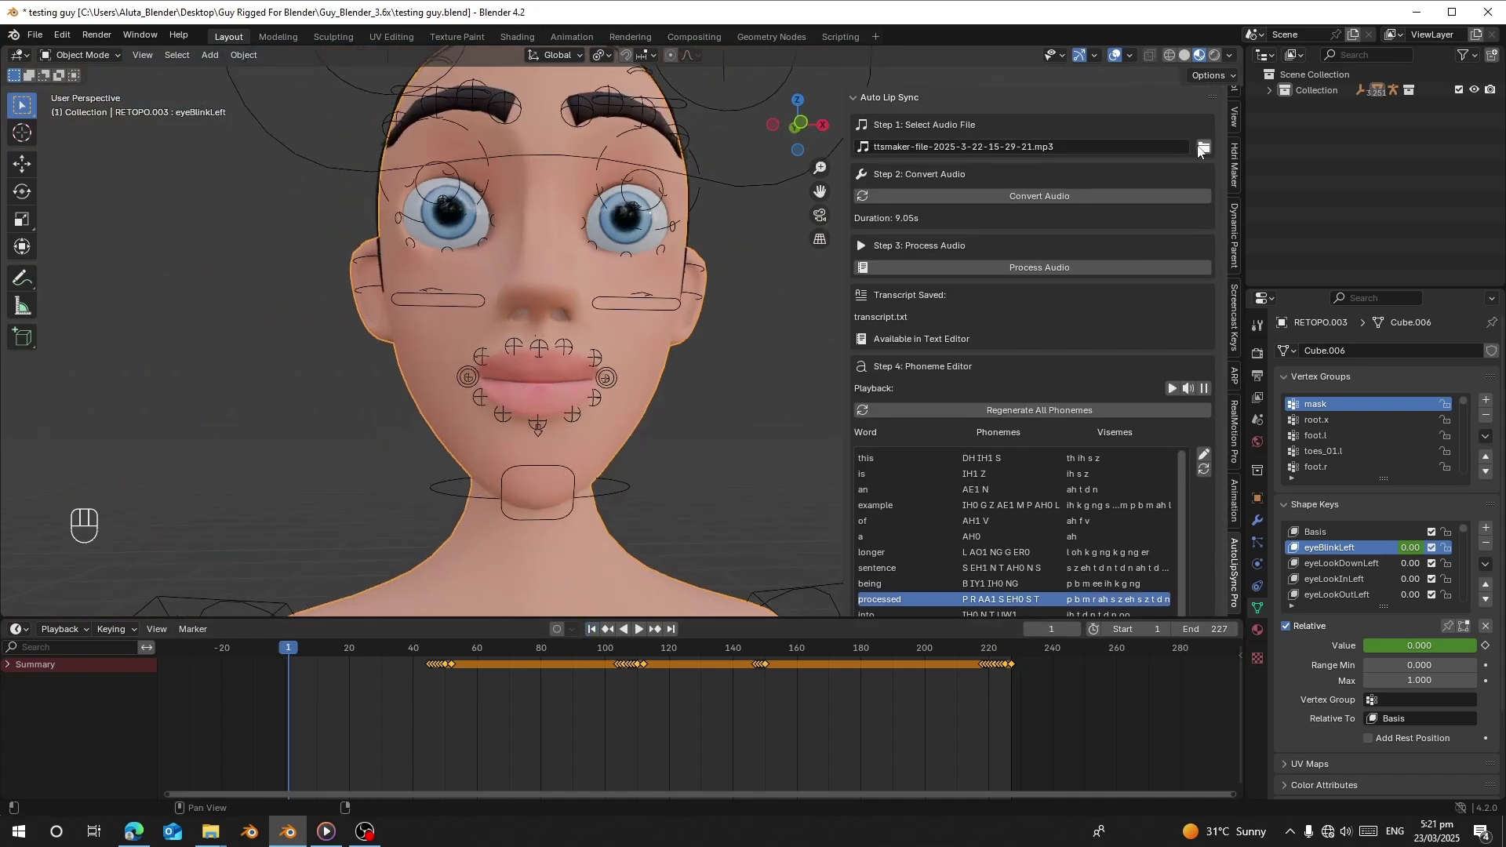
{"action": "left_click", "coordinate": [1213, 144]}
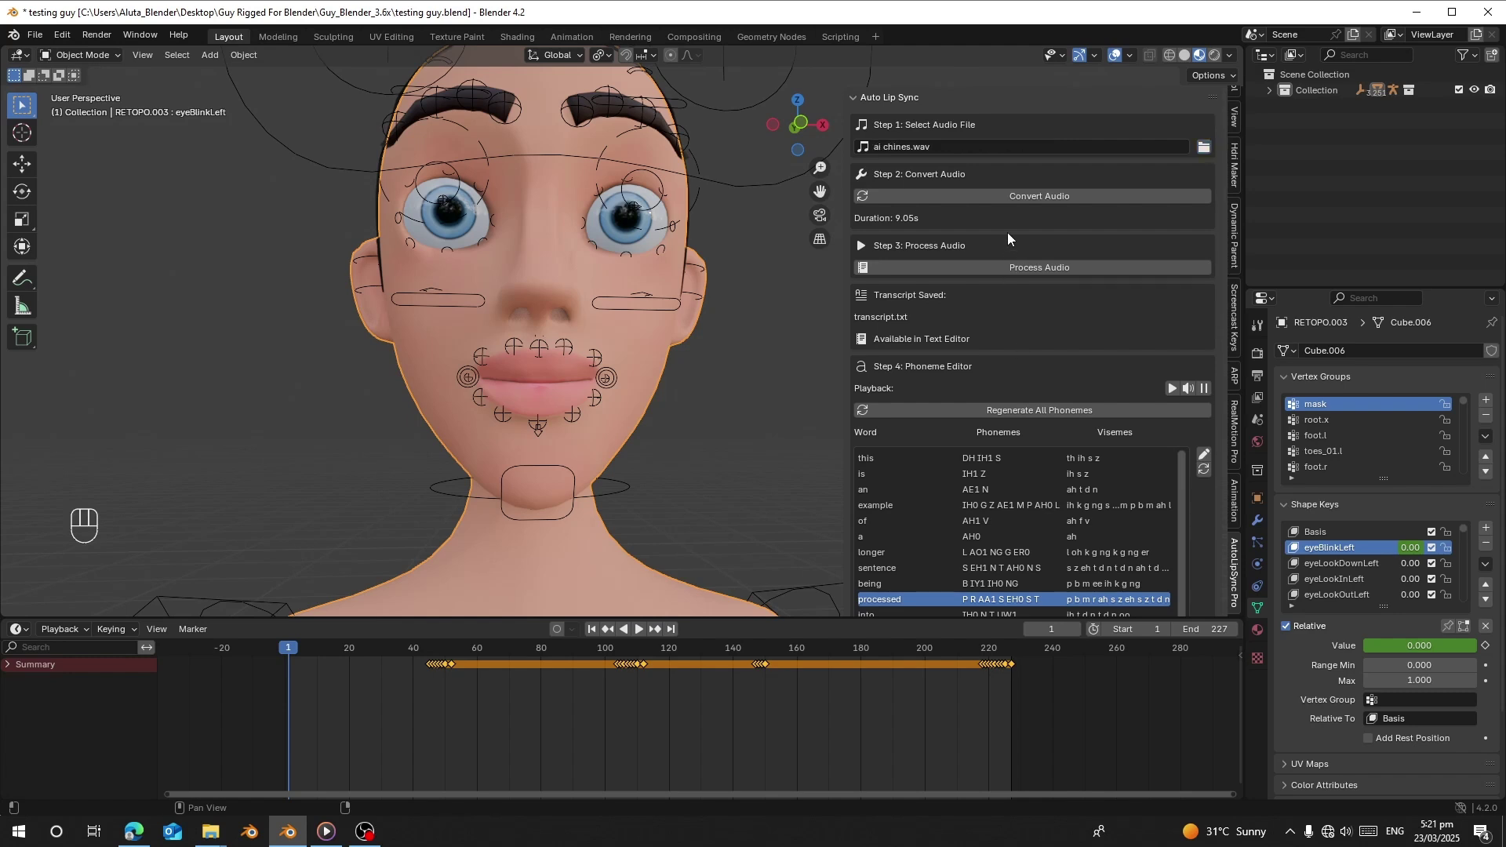
{"action": "left_click", "coordinate": [974, 195]}
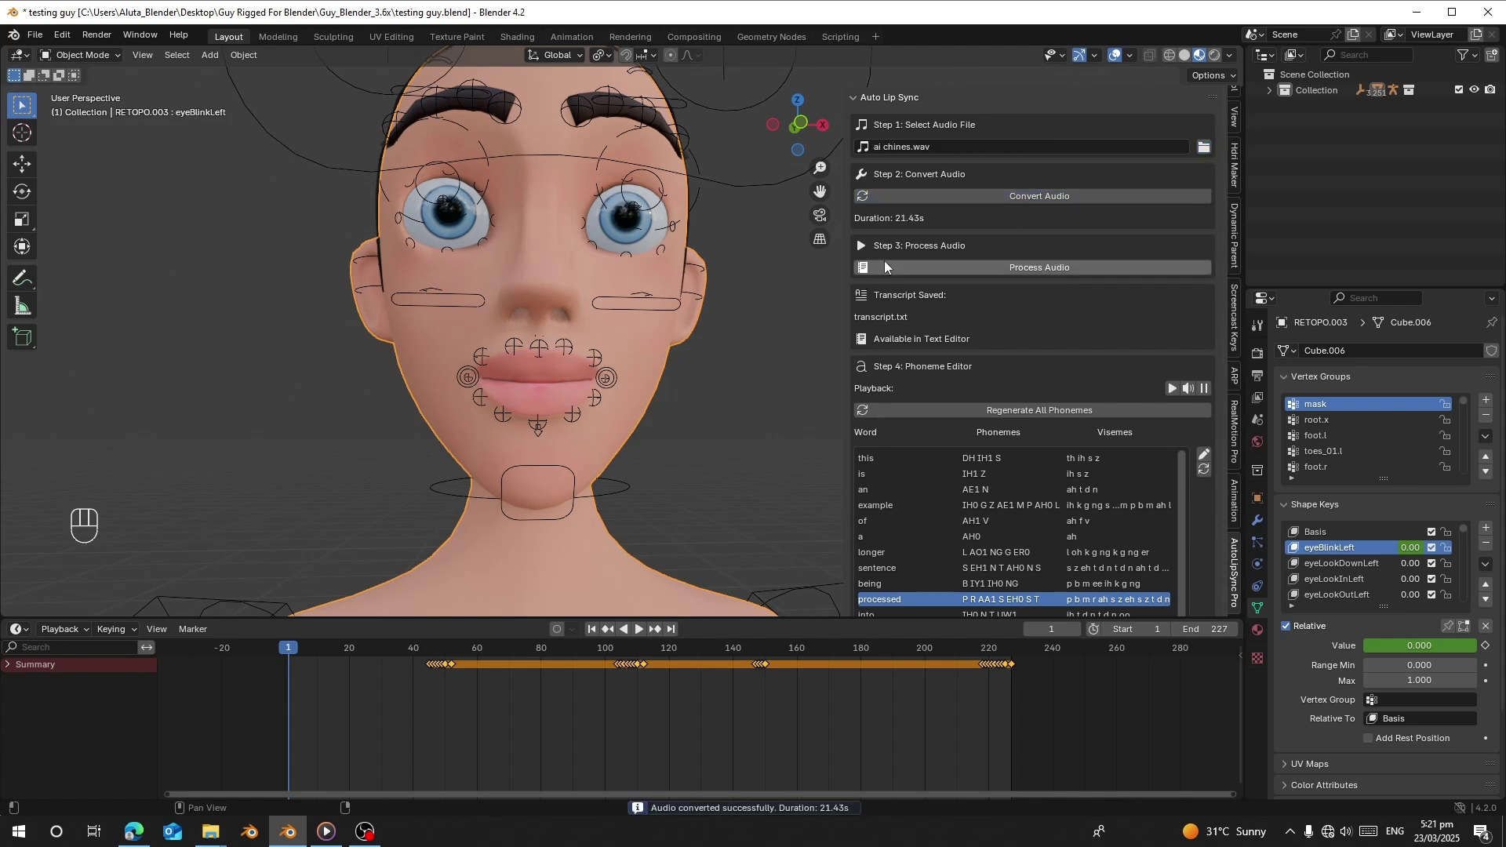
{"action": "left_click", "coordinate": [958, 279]}
{"action": "left_click", "coordinate": [958, 268]}
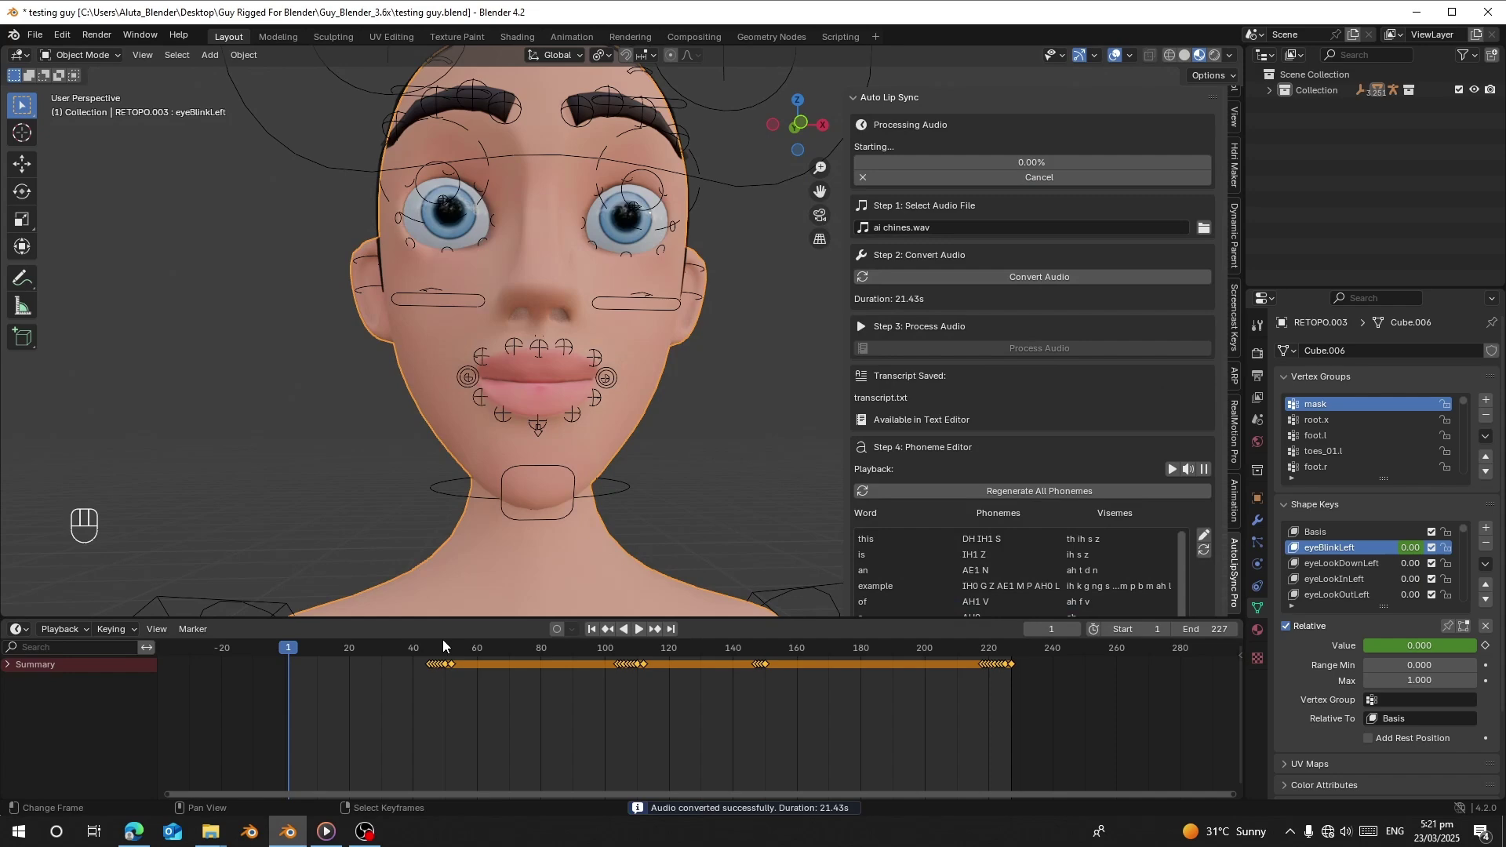
Restore the animation timeline editor beneath the viewport.
{"action": "left_click", "coordinate": [41, 662]}
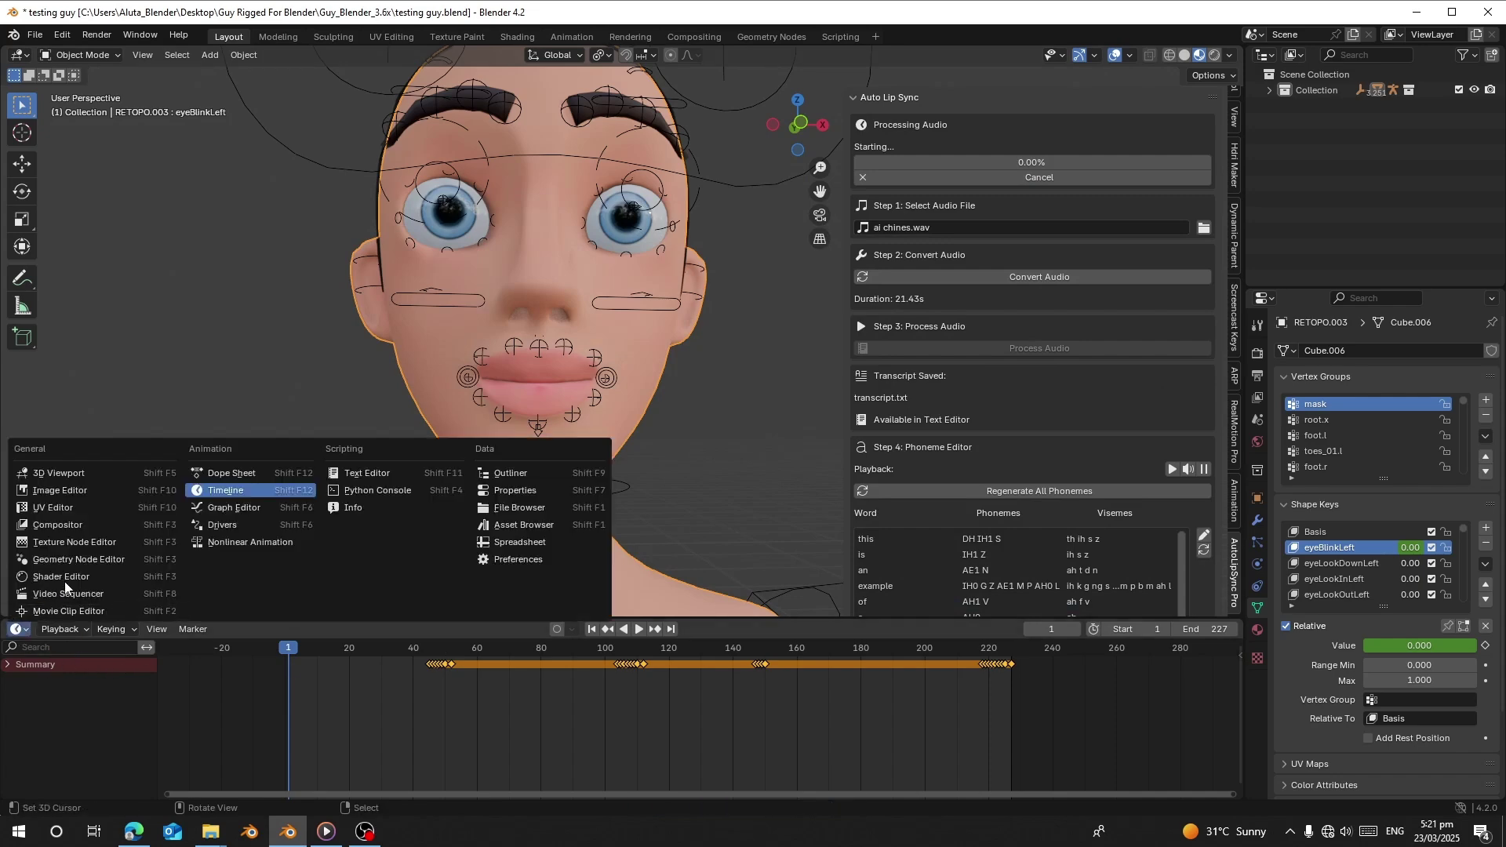
{"action": "key", "text": "Delete"}
{"action": "left_click_drag", "start_coordinate": [283, 633], "coordinate": [300, 700]}
{"action": "key", "text": "x"}
{"action": "left_click", "coordinate": [281, 640]}
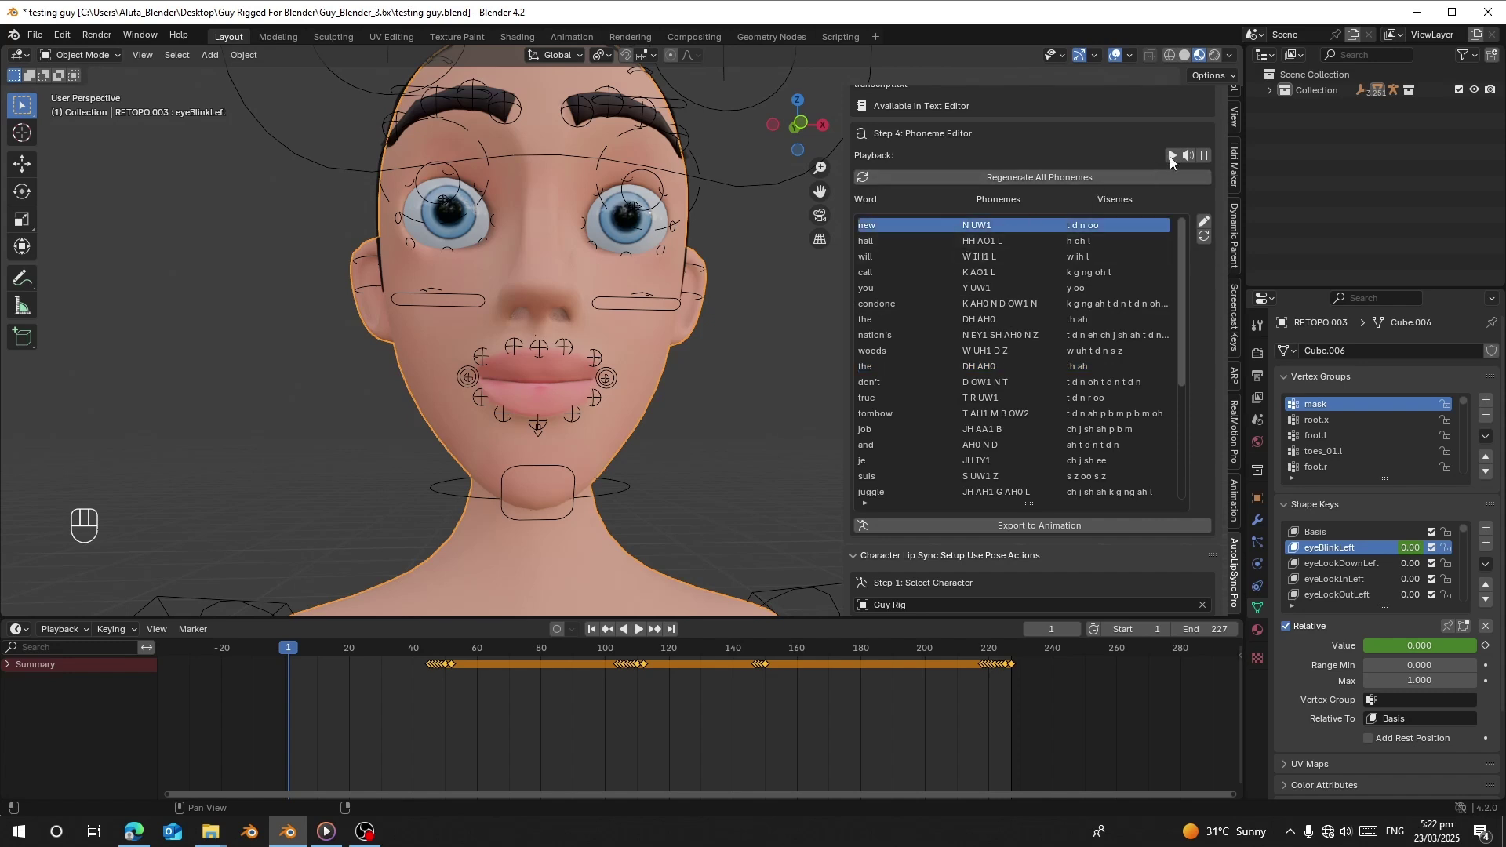
Listen to the words 'new' and 'condone' and watch their mouth shapes.
{"action": "left_click", "coordinate": [1194, 161]}
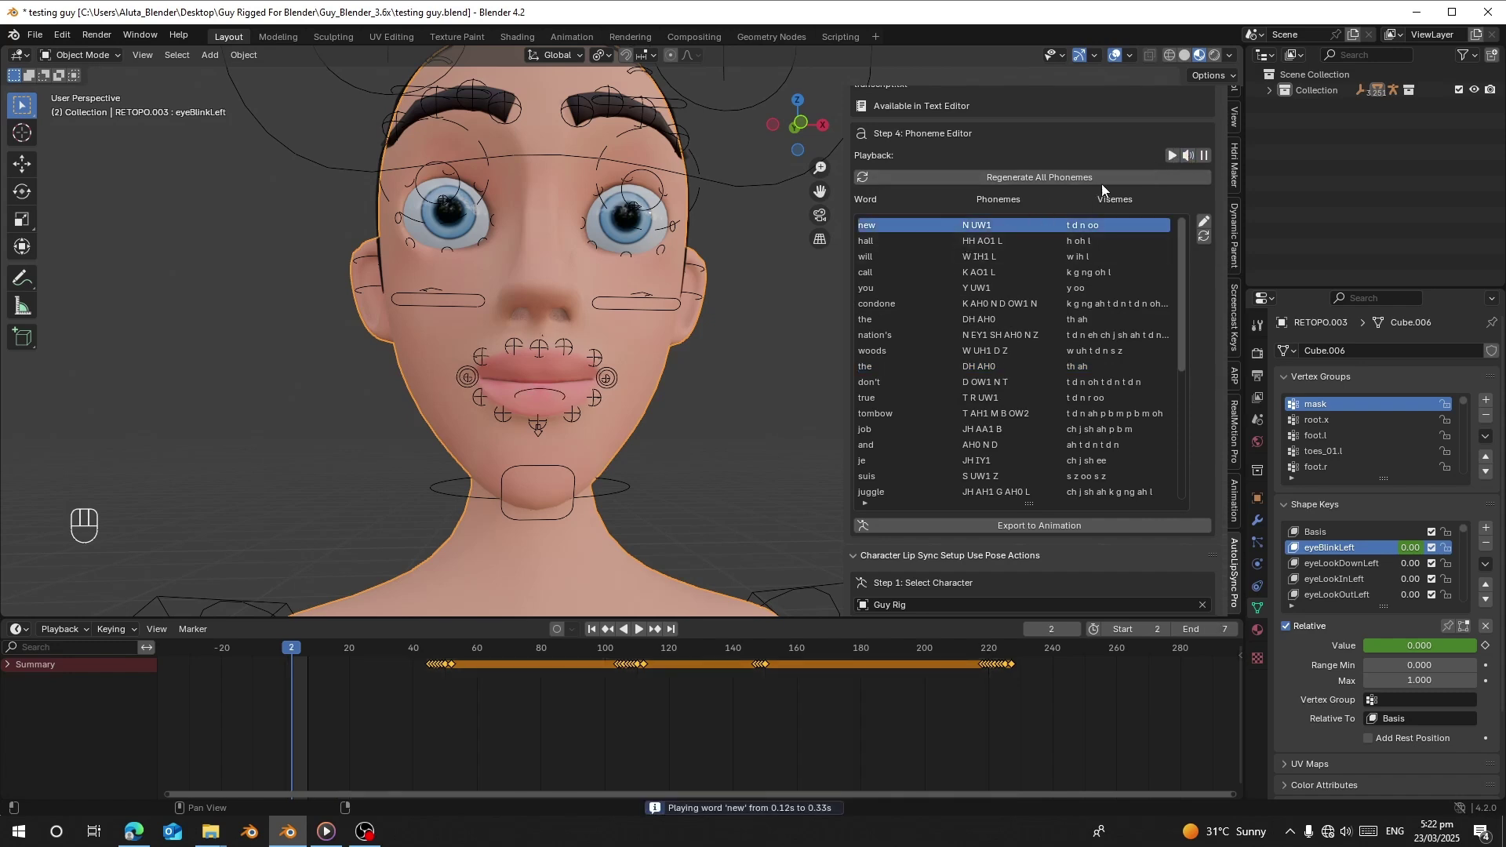
{"action": "key", "text": "space"}
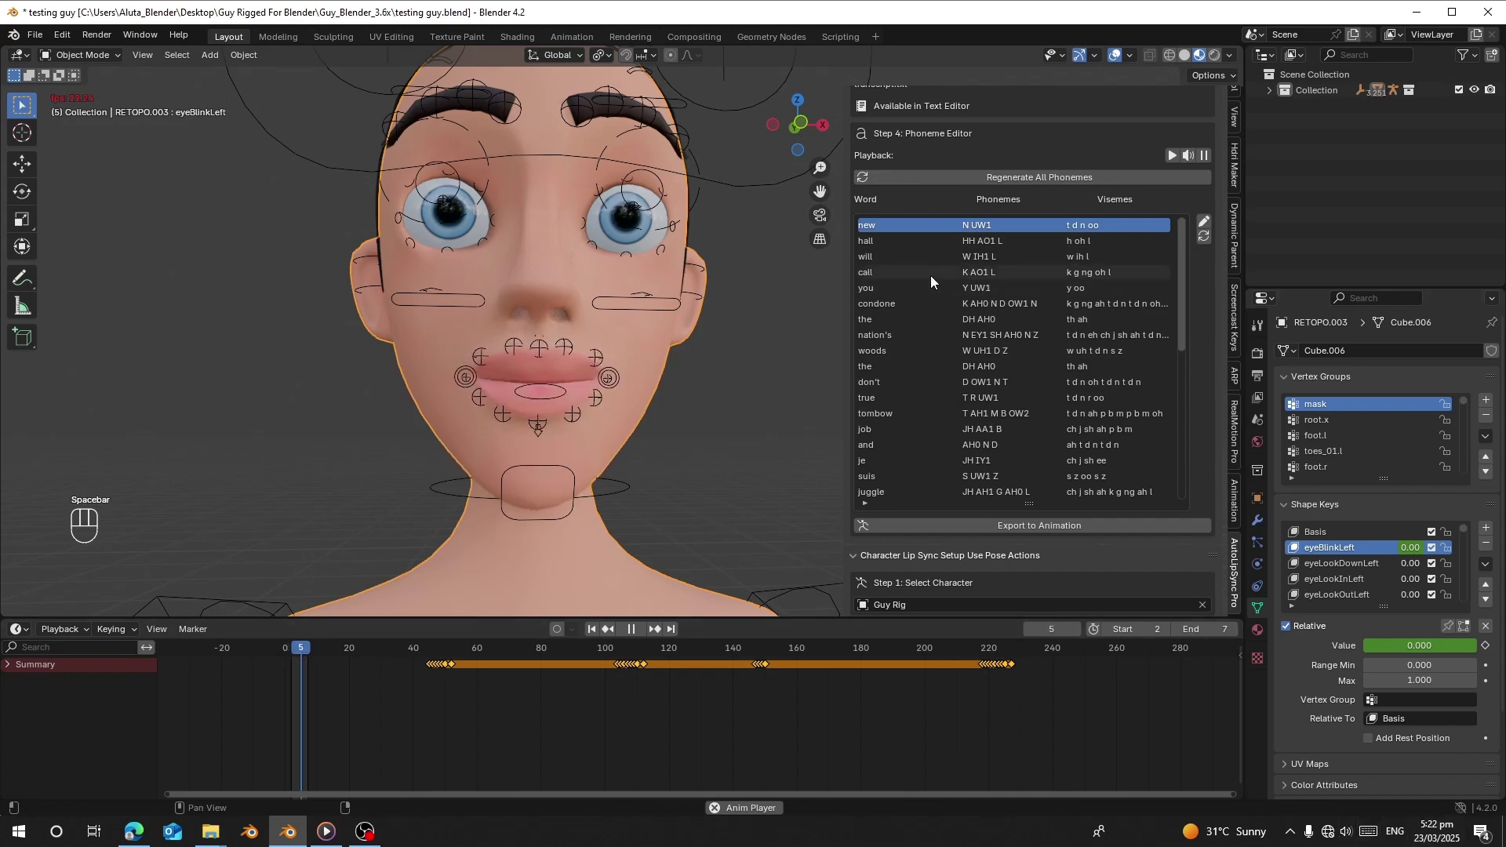
{"action": "left_click", "coordinate": [994, 300]}
{"action": "left_click", "coordinate": [1194, 160]}
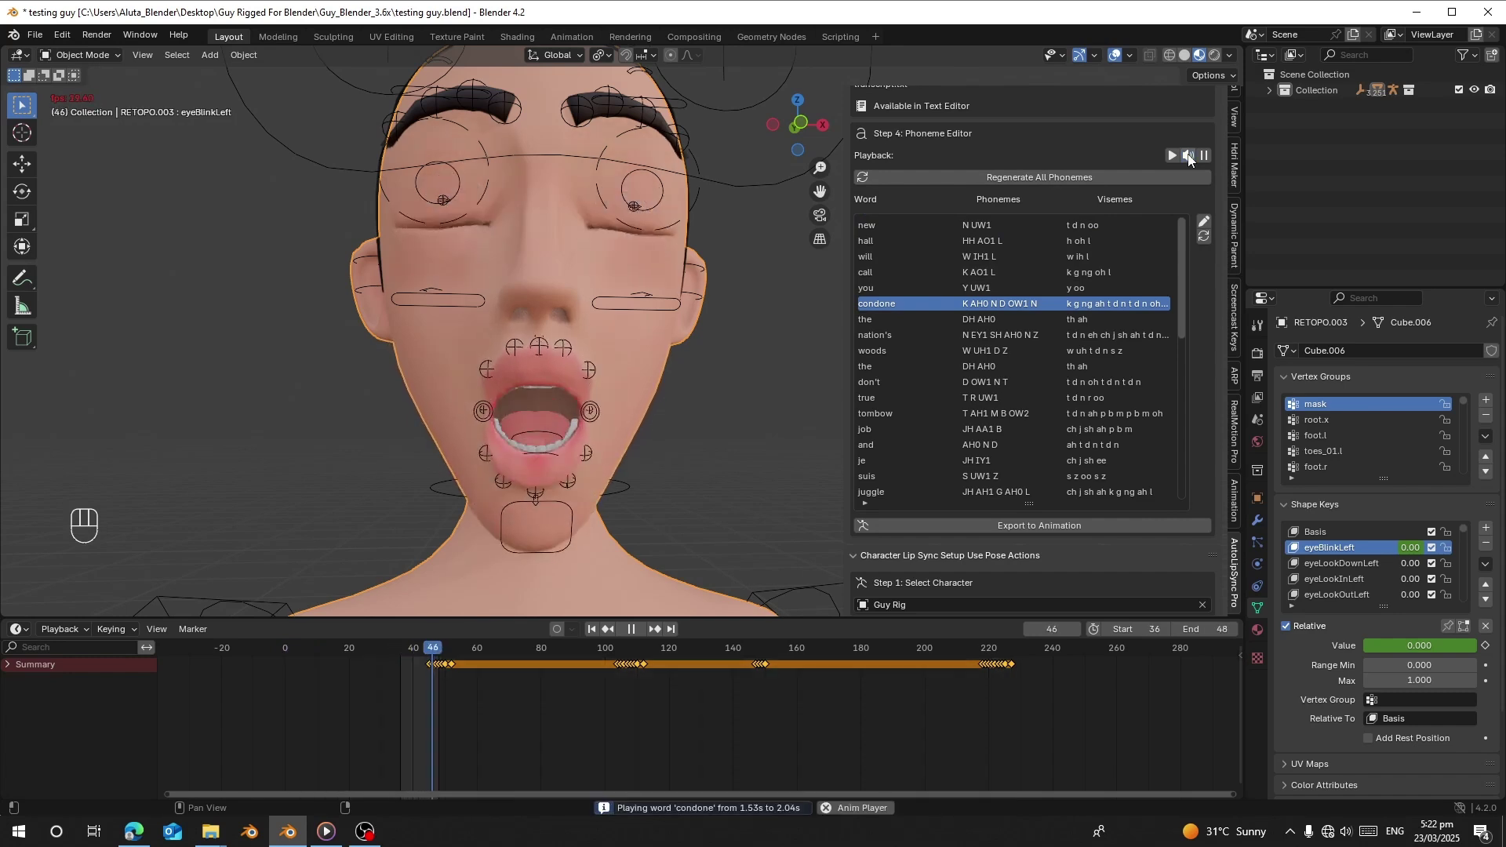
Listen to the word 'tombow', then stop word playback with 67 words processed.
{"action": "left_click", "coordinate": [942, 424]}
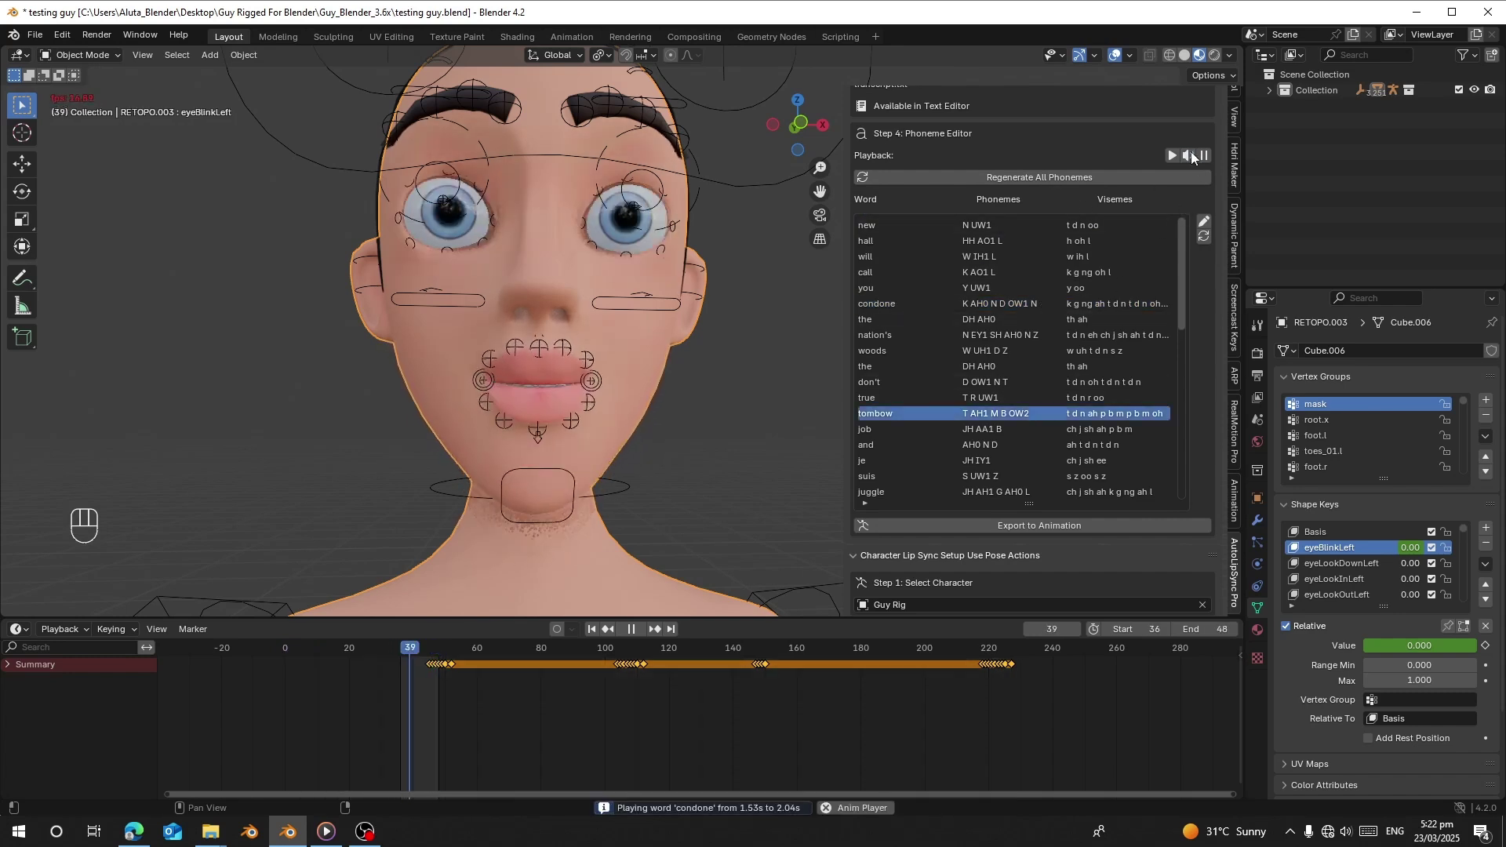
{"action": "left_click", "coordinate": [1196, 157]}
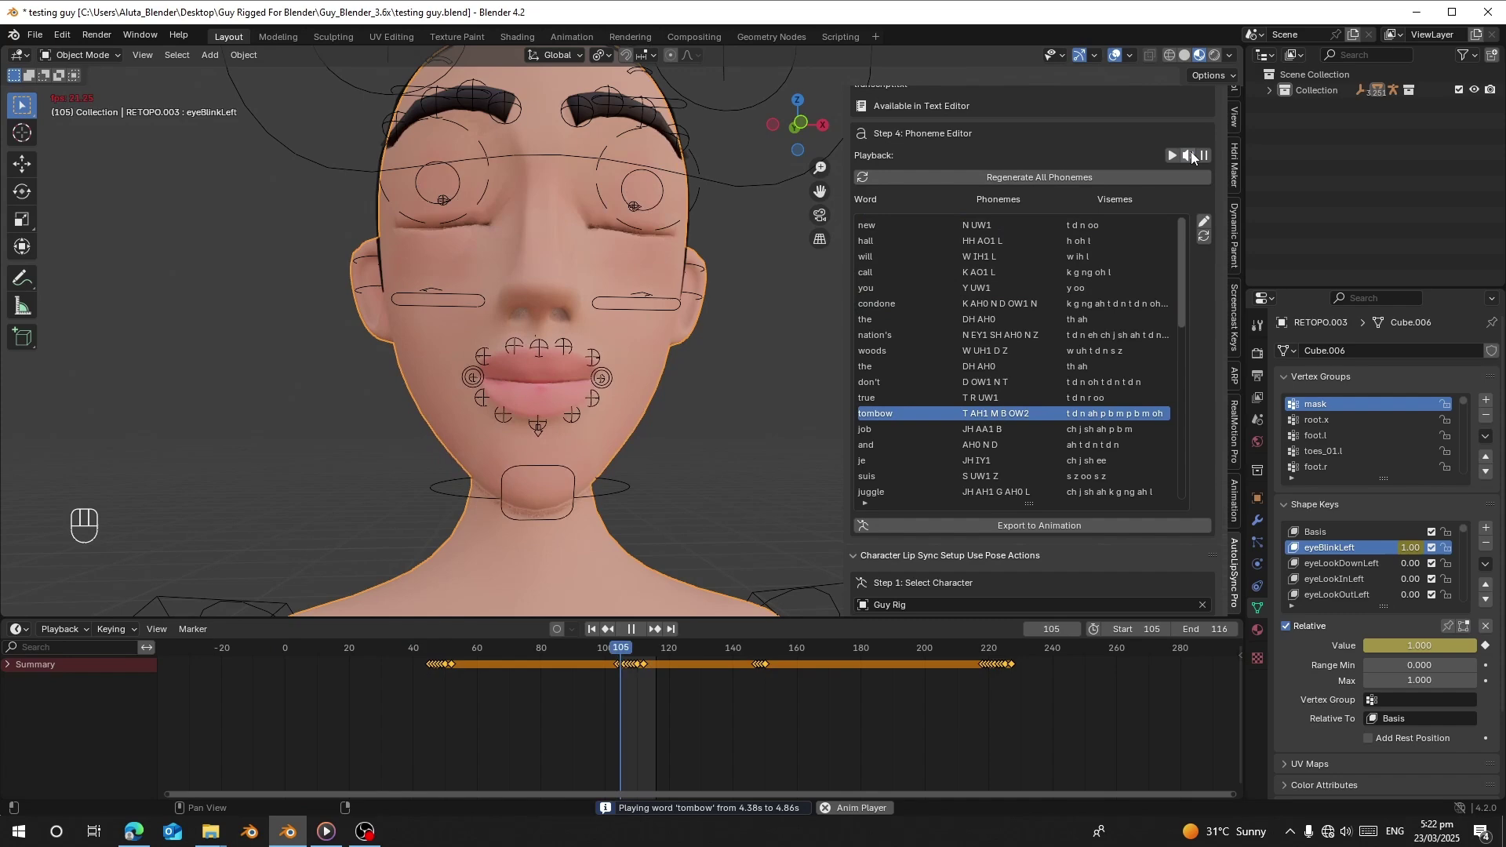
{"action": "key", "text": "space"}
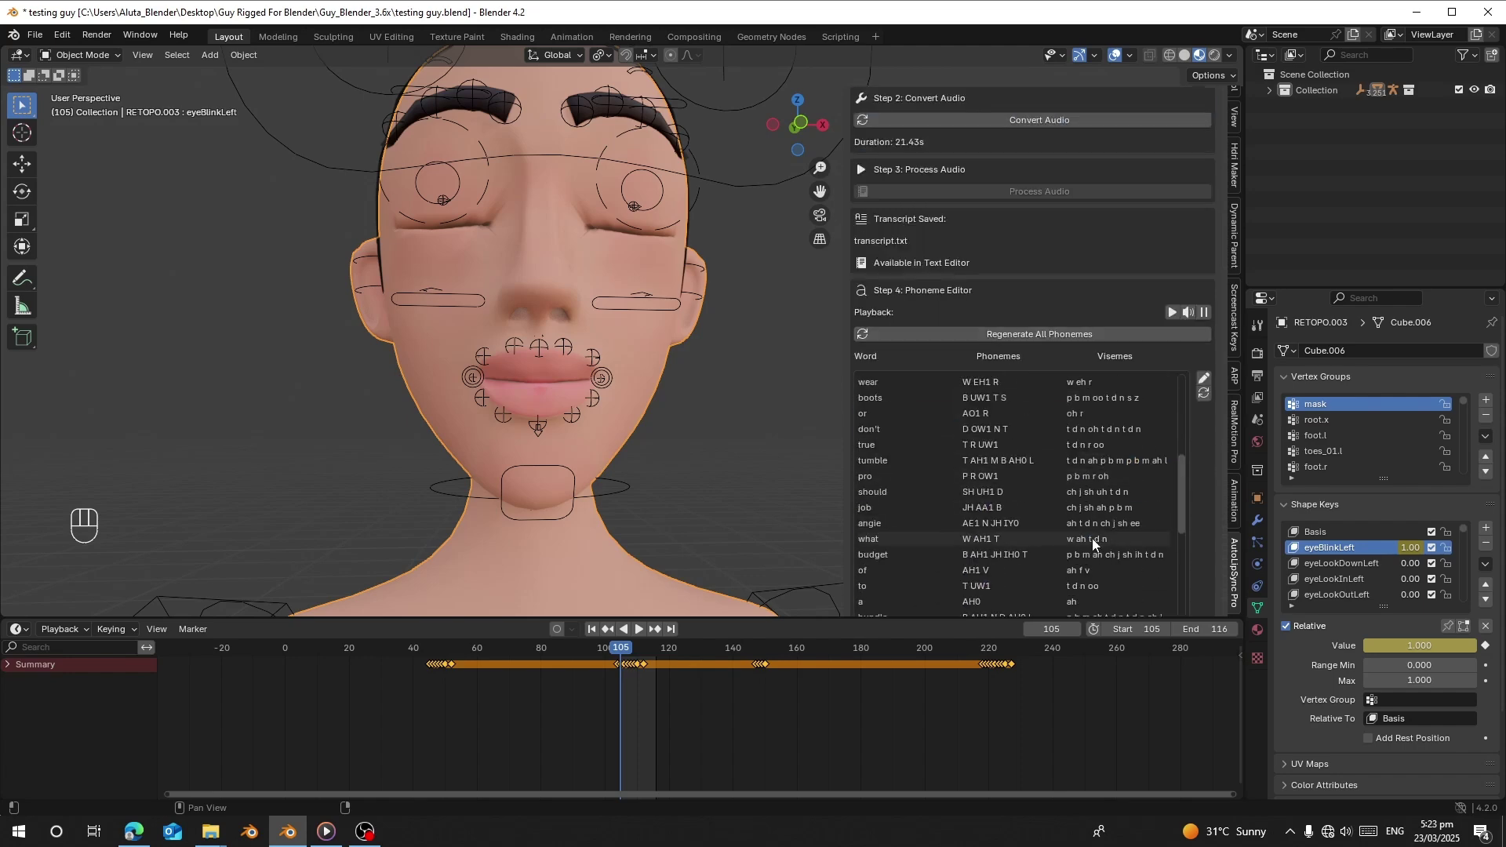
{"action": "left_click_drag", "start_coordinate": [1185, 261], "coordinate": [988, 390]}
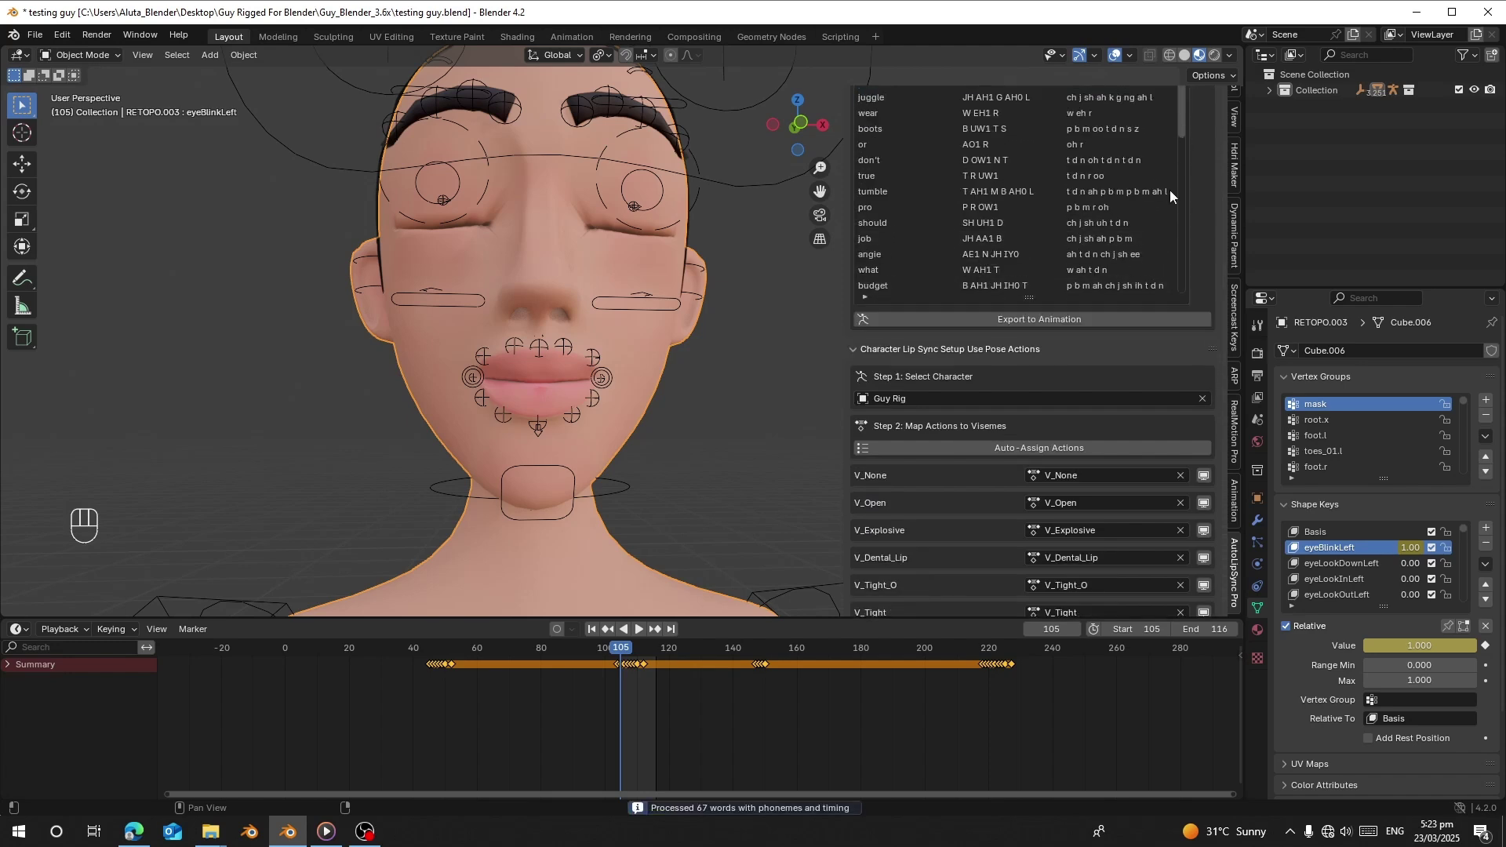
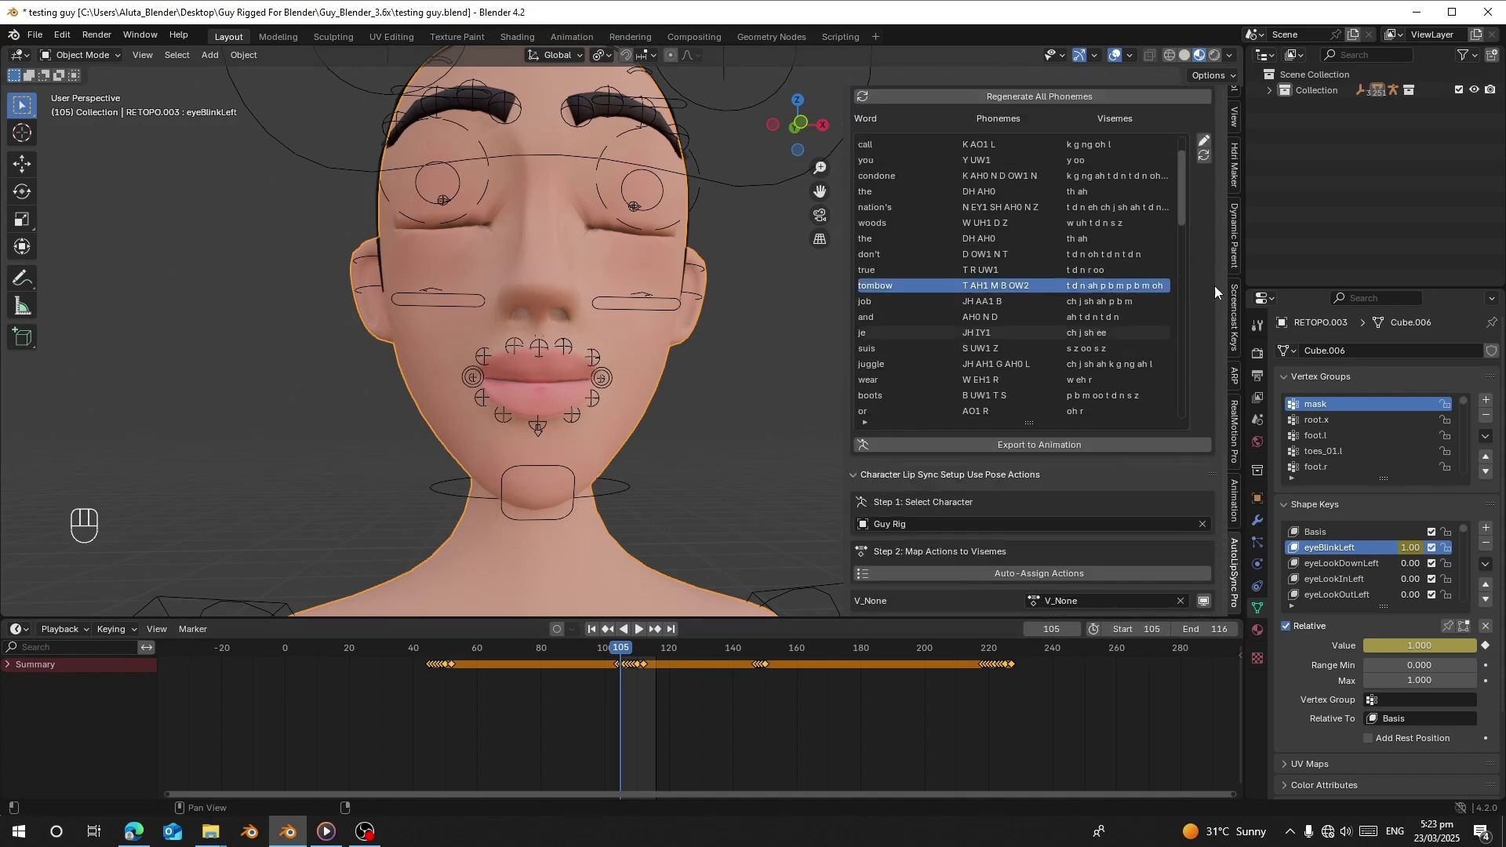
Generate the lip-sync animation for Guy Rig from the new audio, extending the scene to frame 514, and play it.
{"action": "left_click", "coordinate": [1197, 268]}
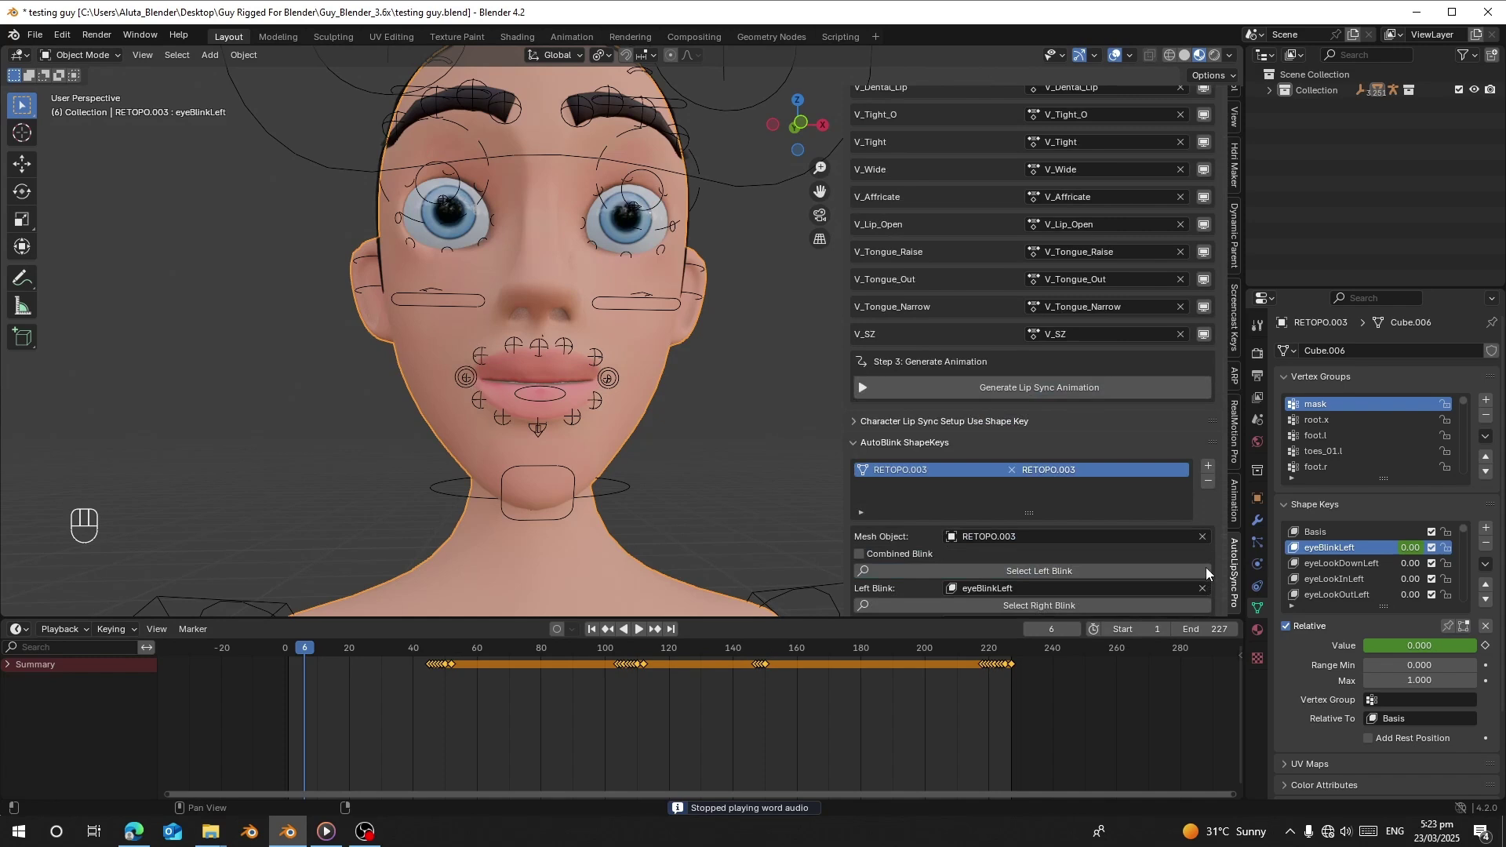
{"action": "left_click_drag", "start_coordinate": [932, 311], "coordinate": [639, 551]}
{"action": "left_click_drag", "start_coordinate": [595, 635], "coordinate": [589, 590]}
{"action": "key", "text": "space"}
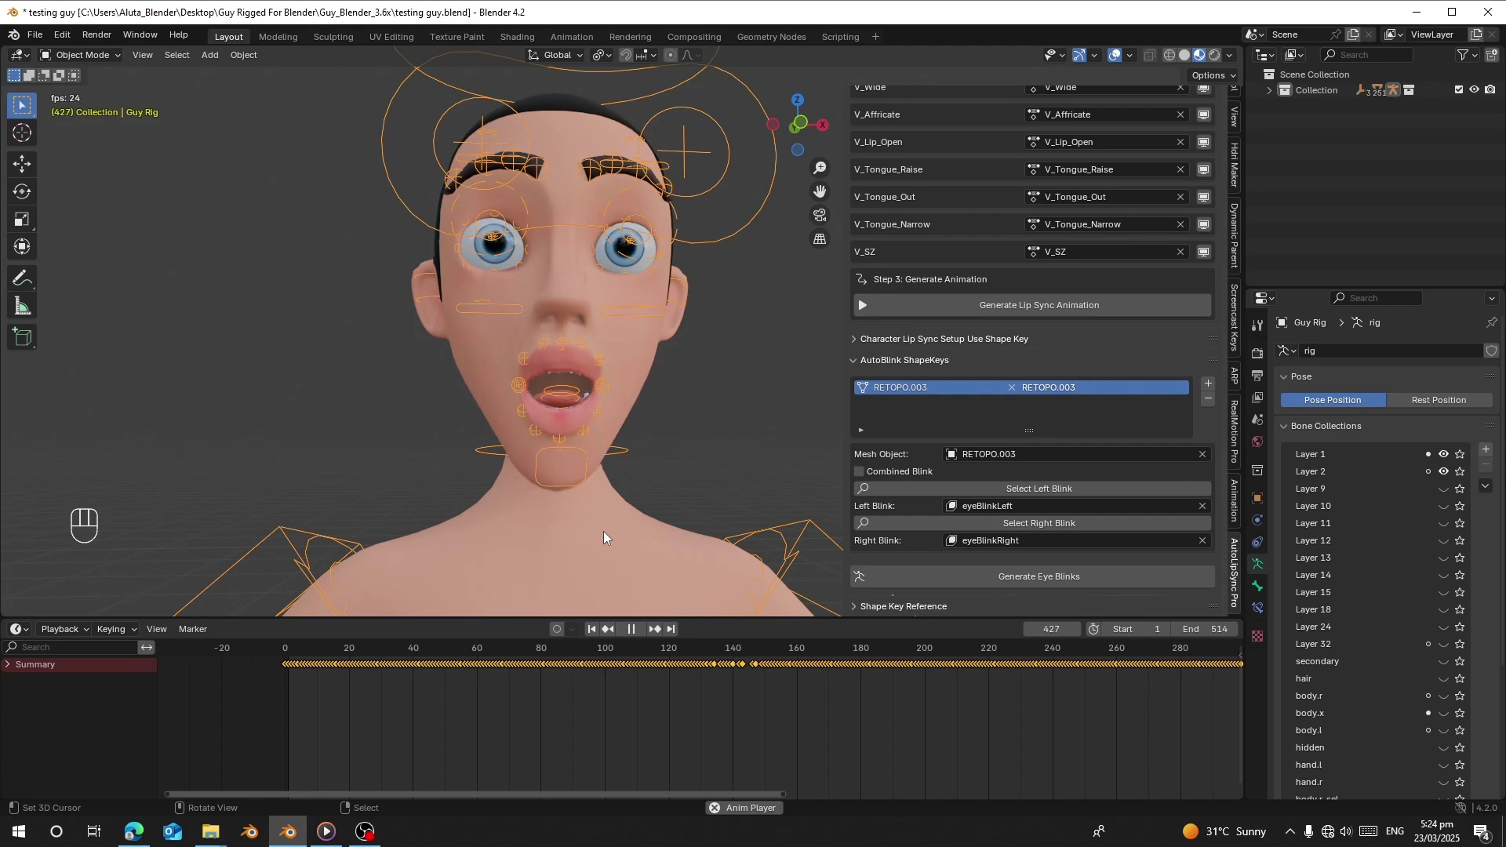
Watch the full talking-and-blinking animation play through the viewport.
{"action": "key", "text": "space"}
{"action": "left_click", "coordinate": [1018, 321]}
{"action": "left_click", "coordinate": [957, 321]}
{"action": "left_click_drag", "start_coordinate": [962, 307], "coordinate": [497, 594]}
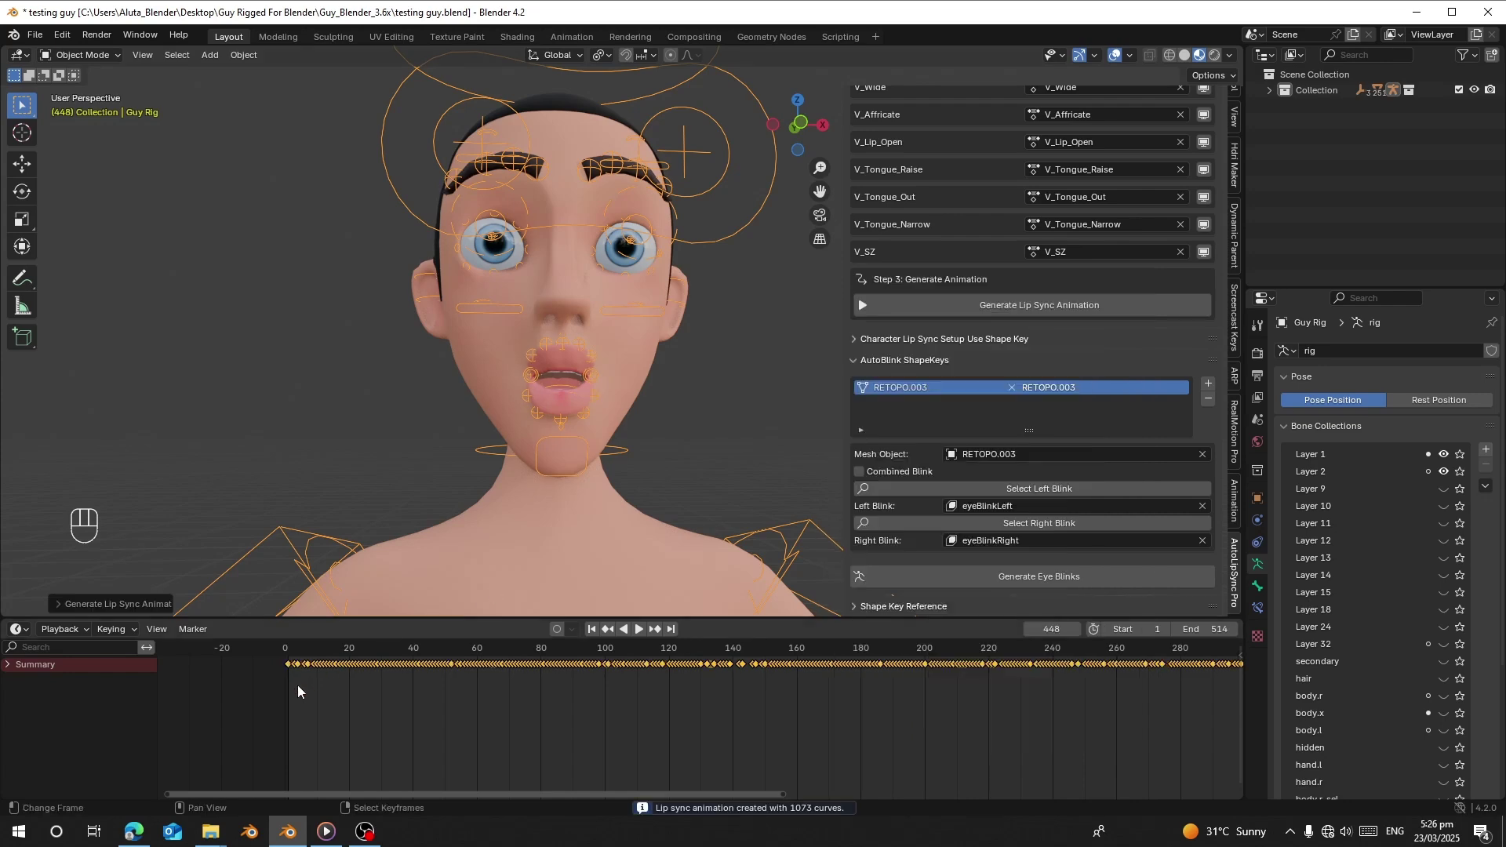
{"action": "left_click", "coordinate": [303, 691]}
{"action": "key", "text": "space"}
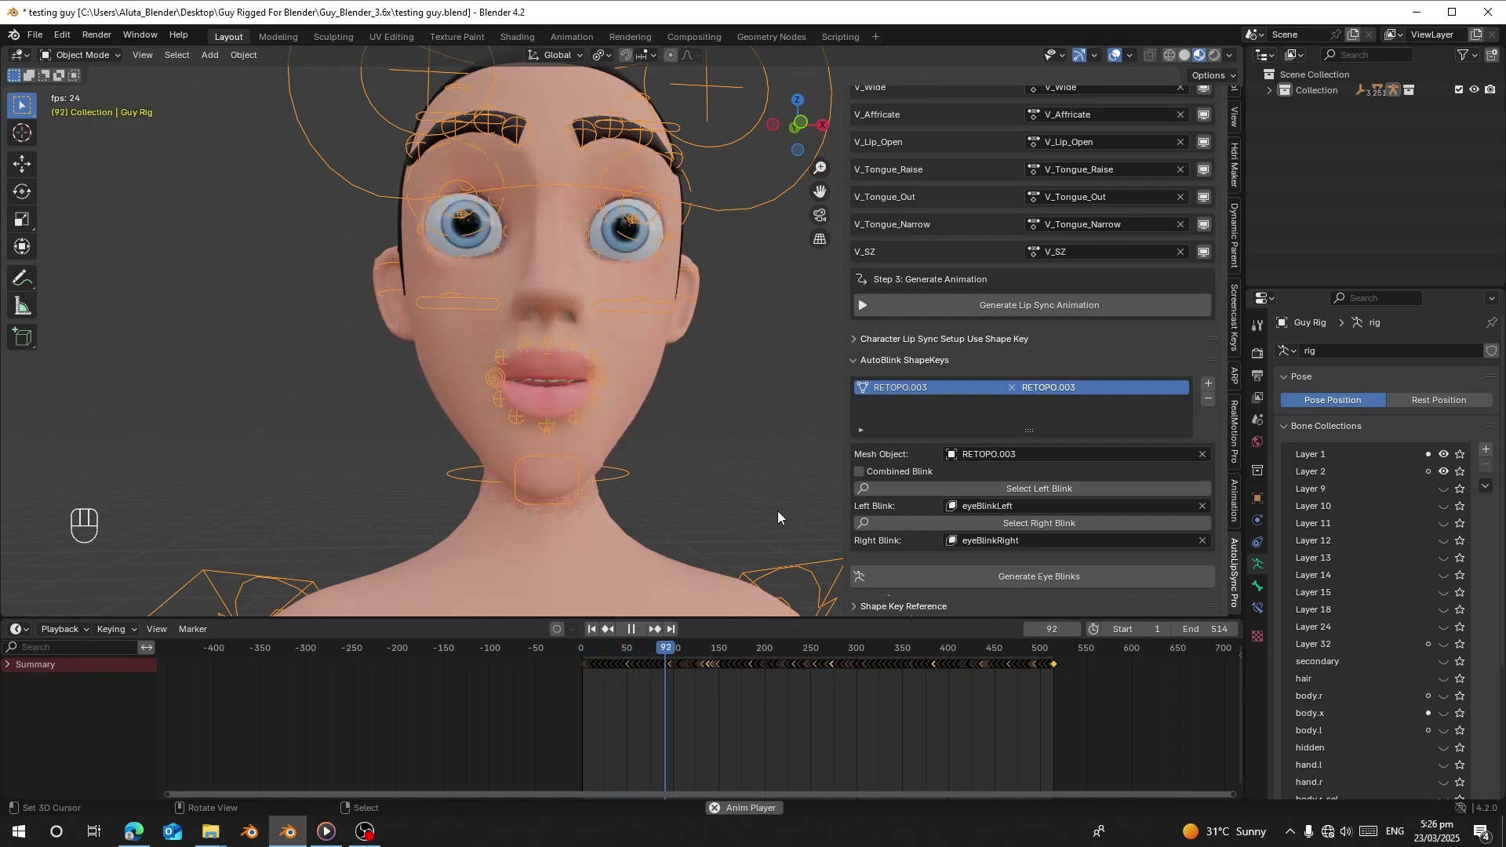
Stop playback back at frame 1 and pull the view out to show Guy's upper body.
{"action": "key", "text": "space"}
{"action": "left_click", "coordinate": [596, 632]}
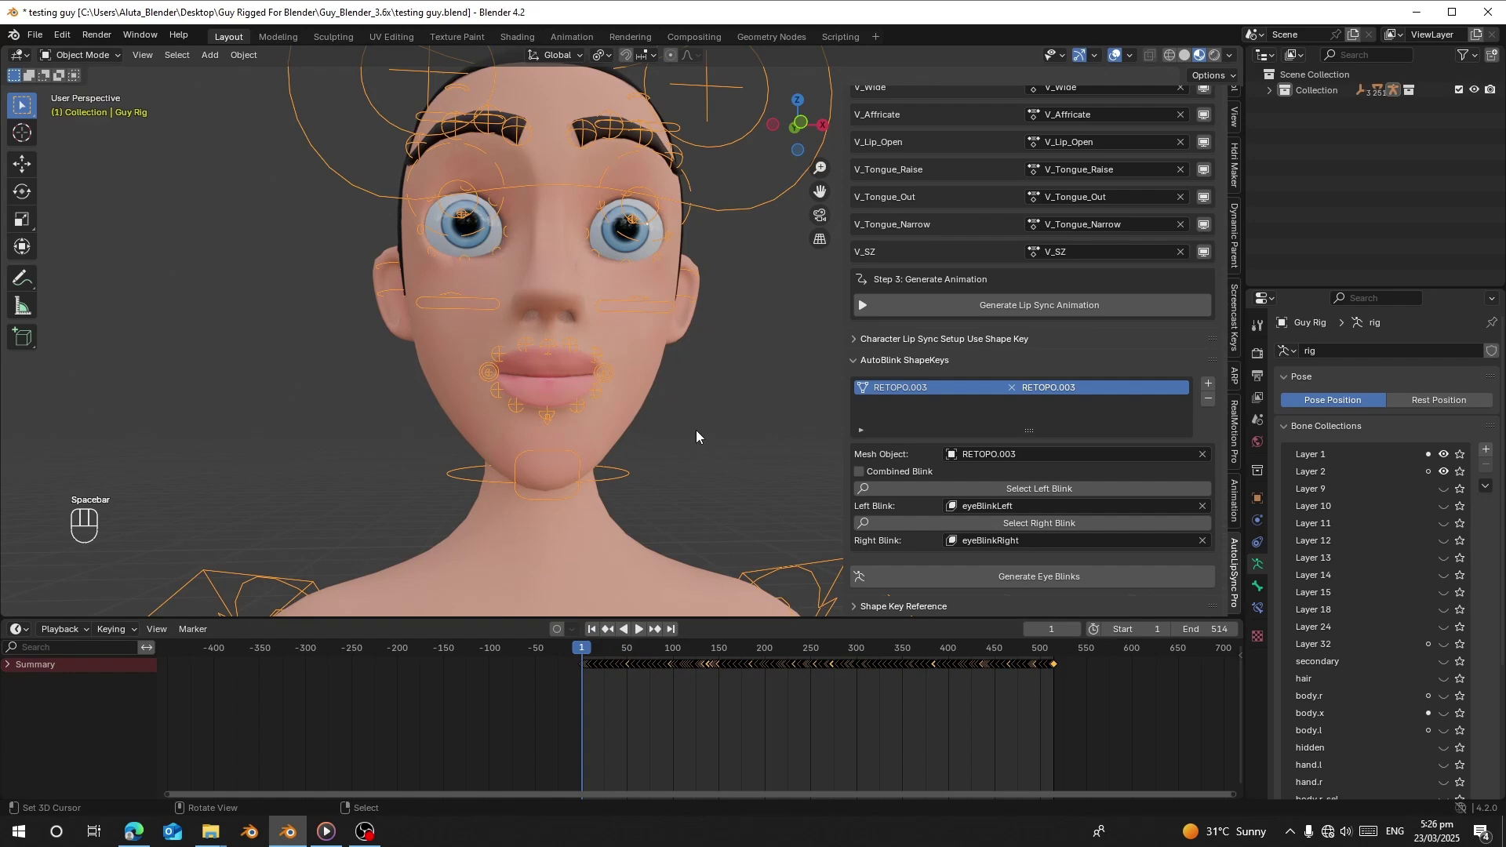
{"action": "left_click_drag", "start_coordinate": [700, 298], "coordinate": [726, 414]}
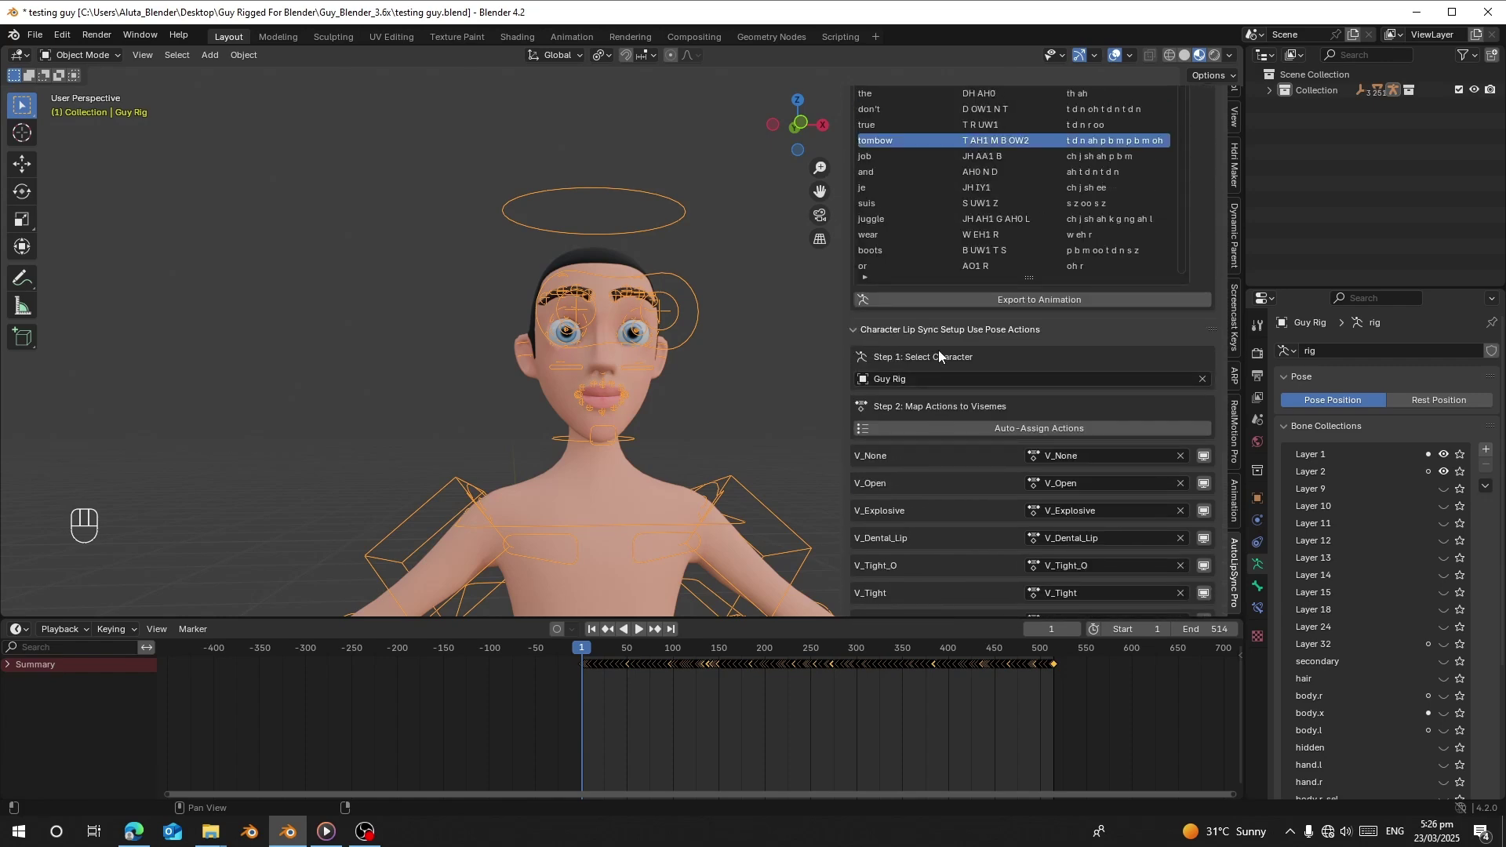
Fold the Use Pose Actions and AutoBlink ShapeKeys panels and expand the empty shape-key lip-sync setup.
{"action": "left_click", "coordinate": [917, 334]}
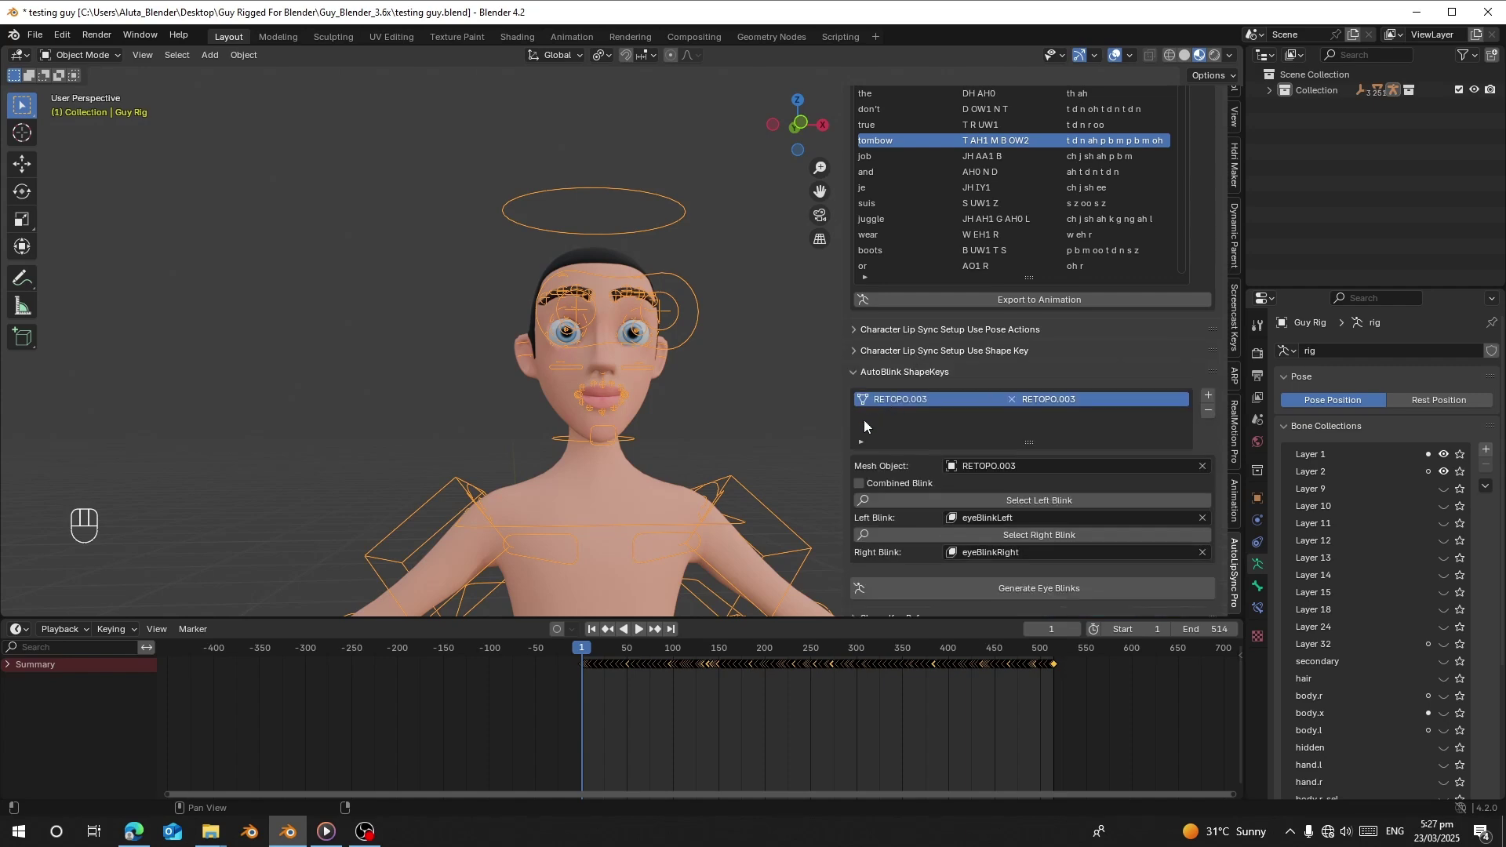
{"action": "left_click", "coordinate": [876, 374]}
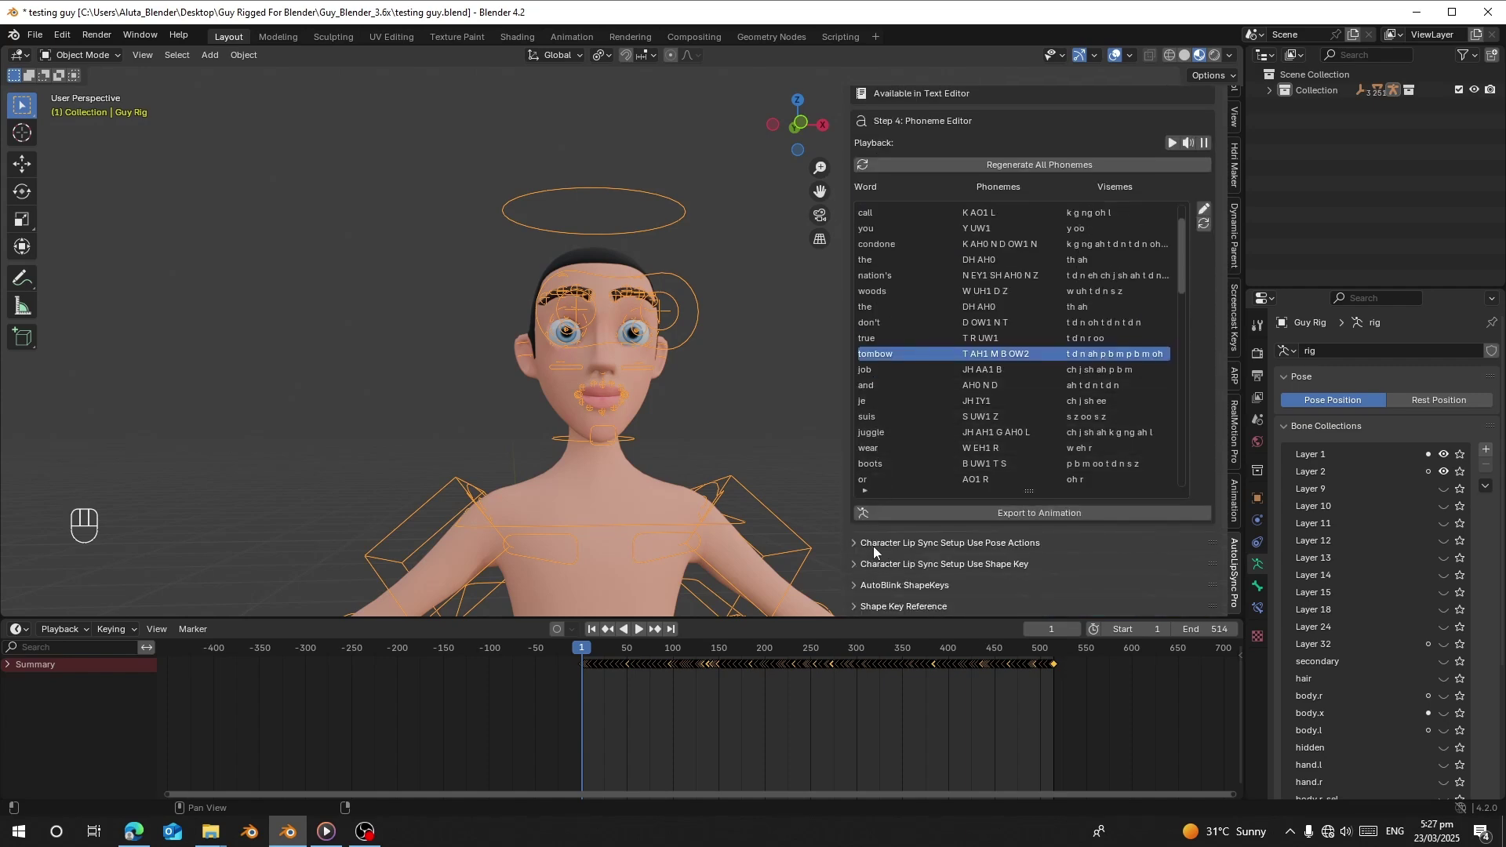
{"action": "left_click", "coordinate": [891, 560]}
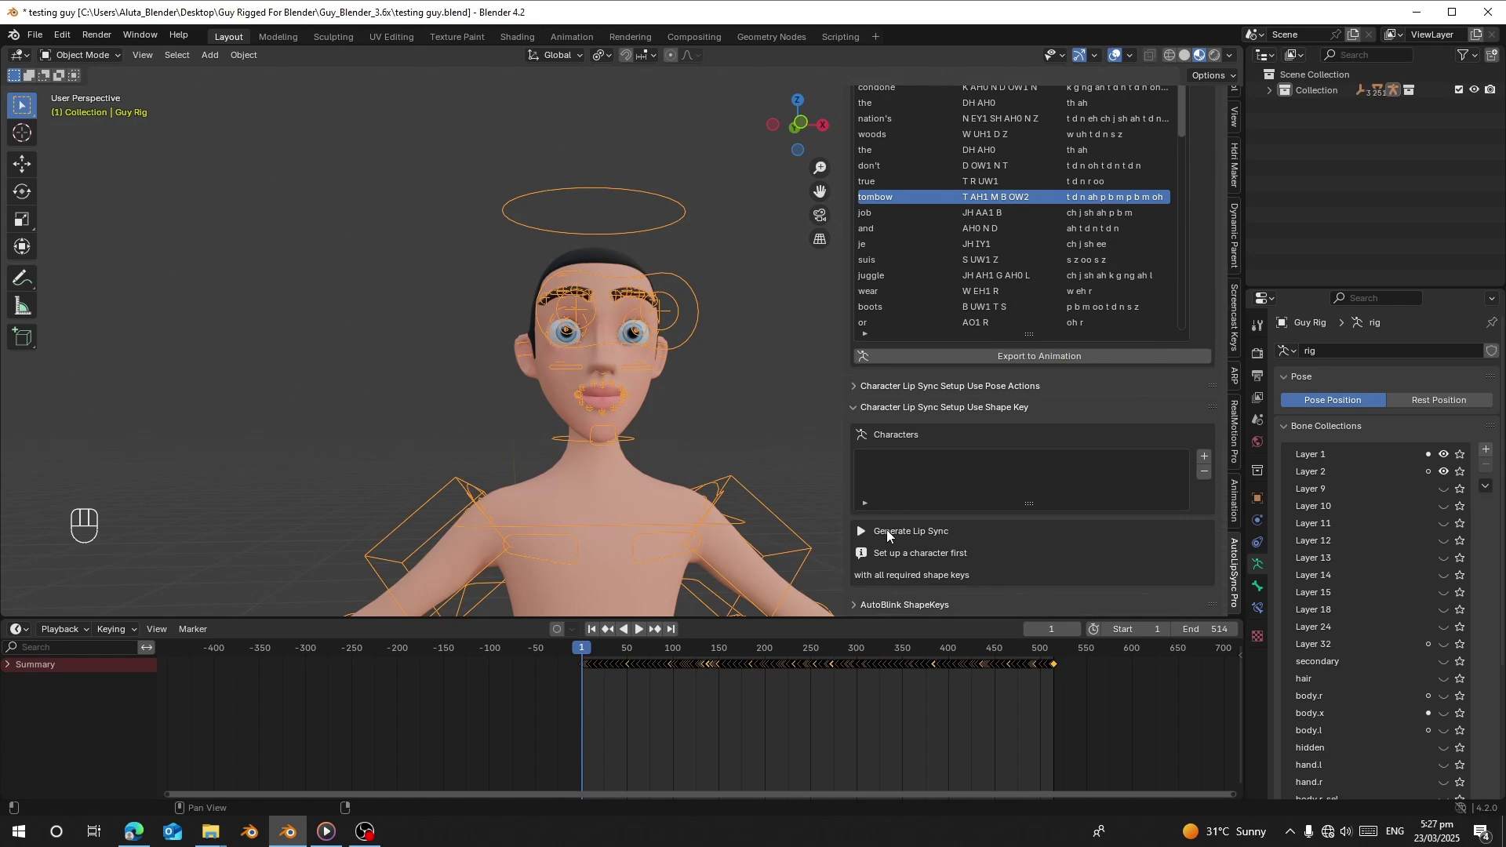